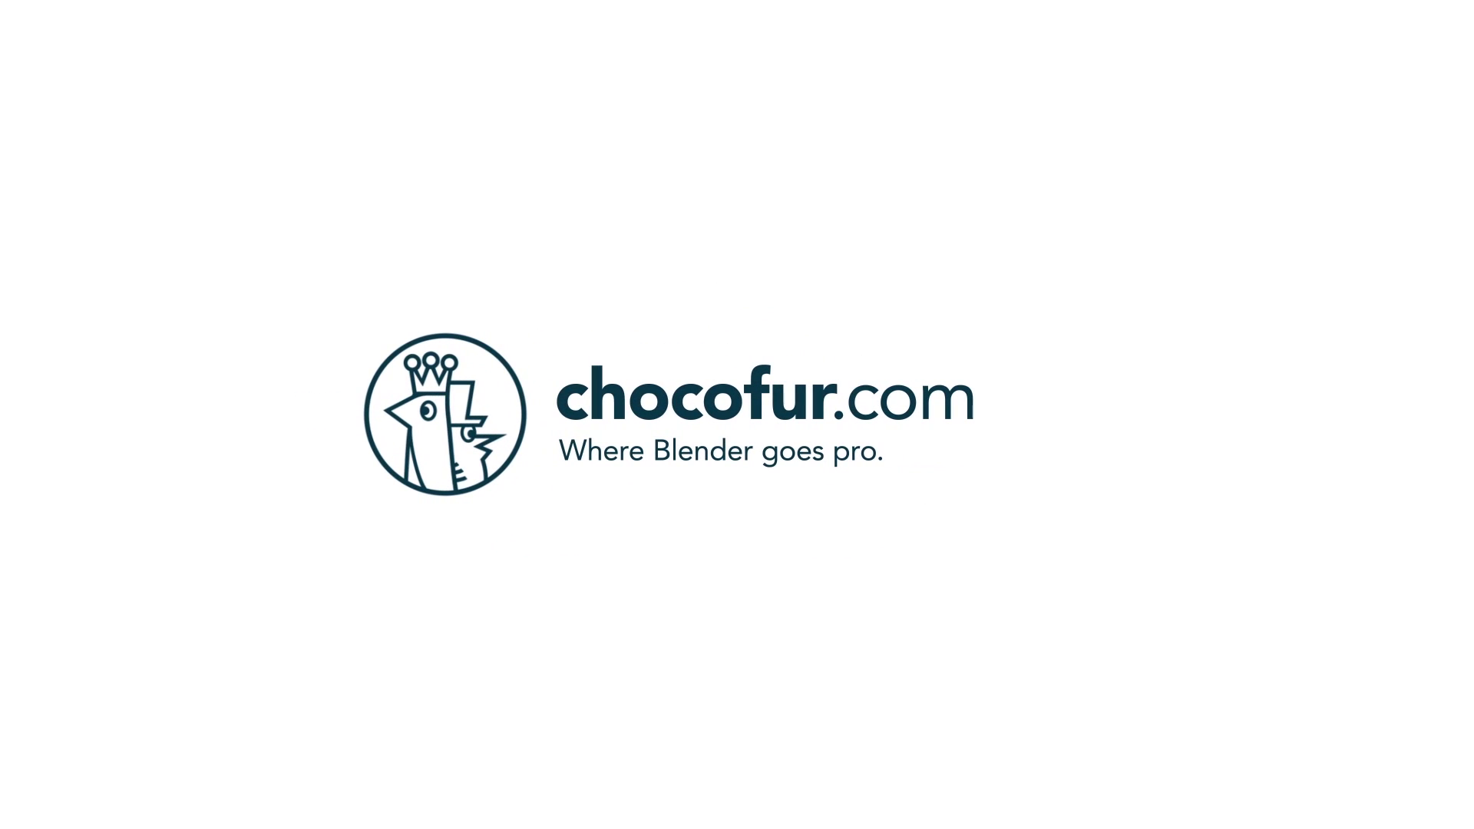
Orbit and zoom around the furniture scene to look it over
click(1135, 335)
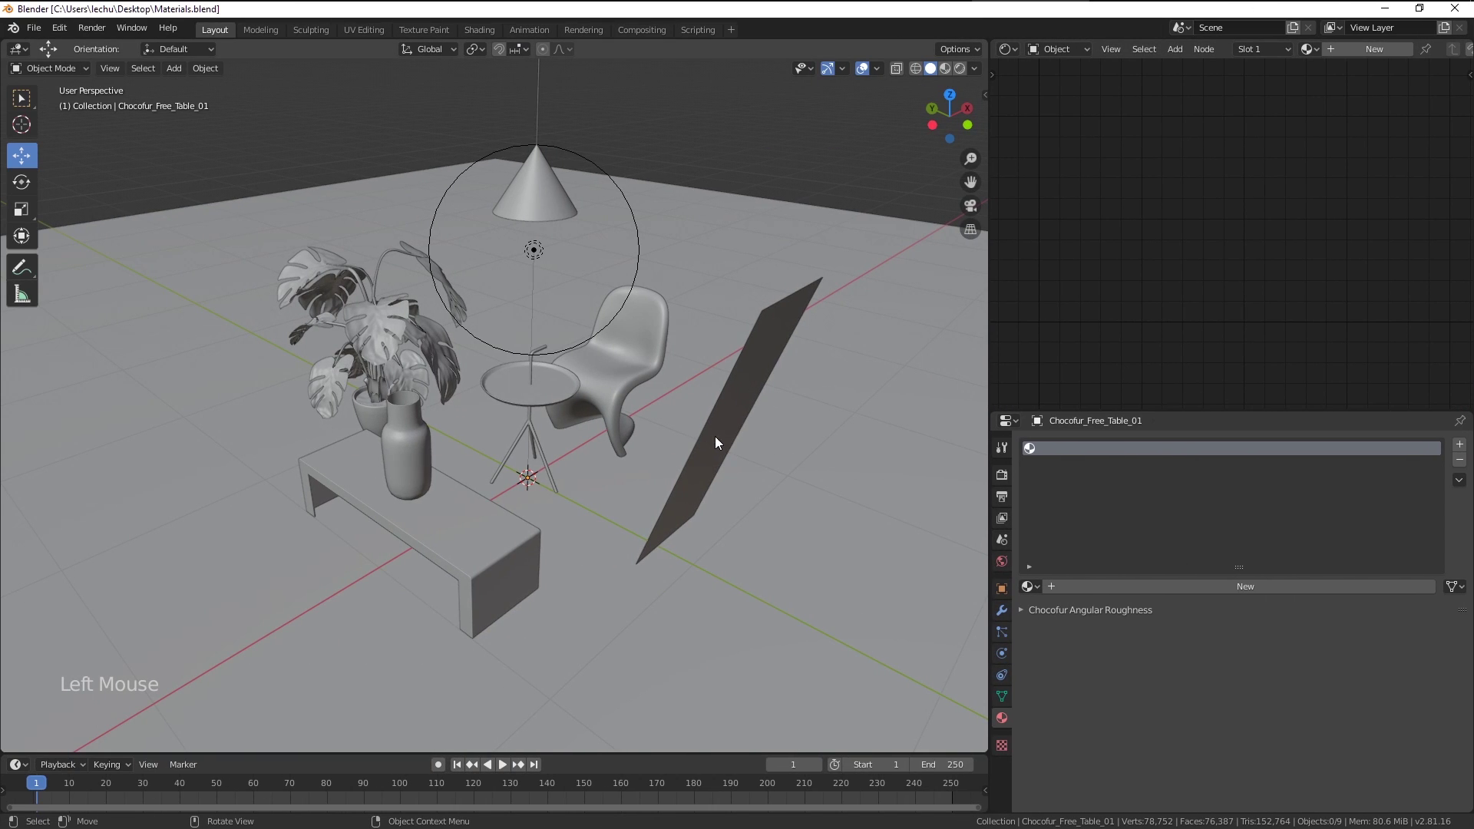
middle_click(756, 445)
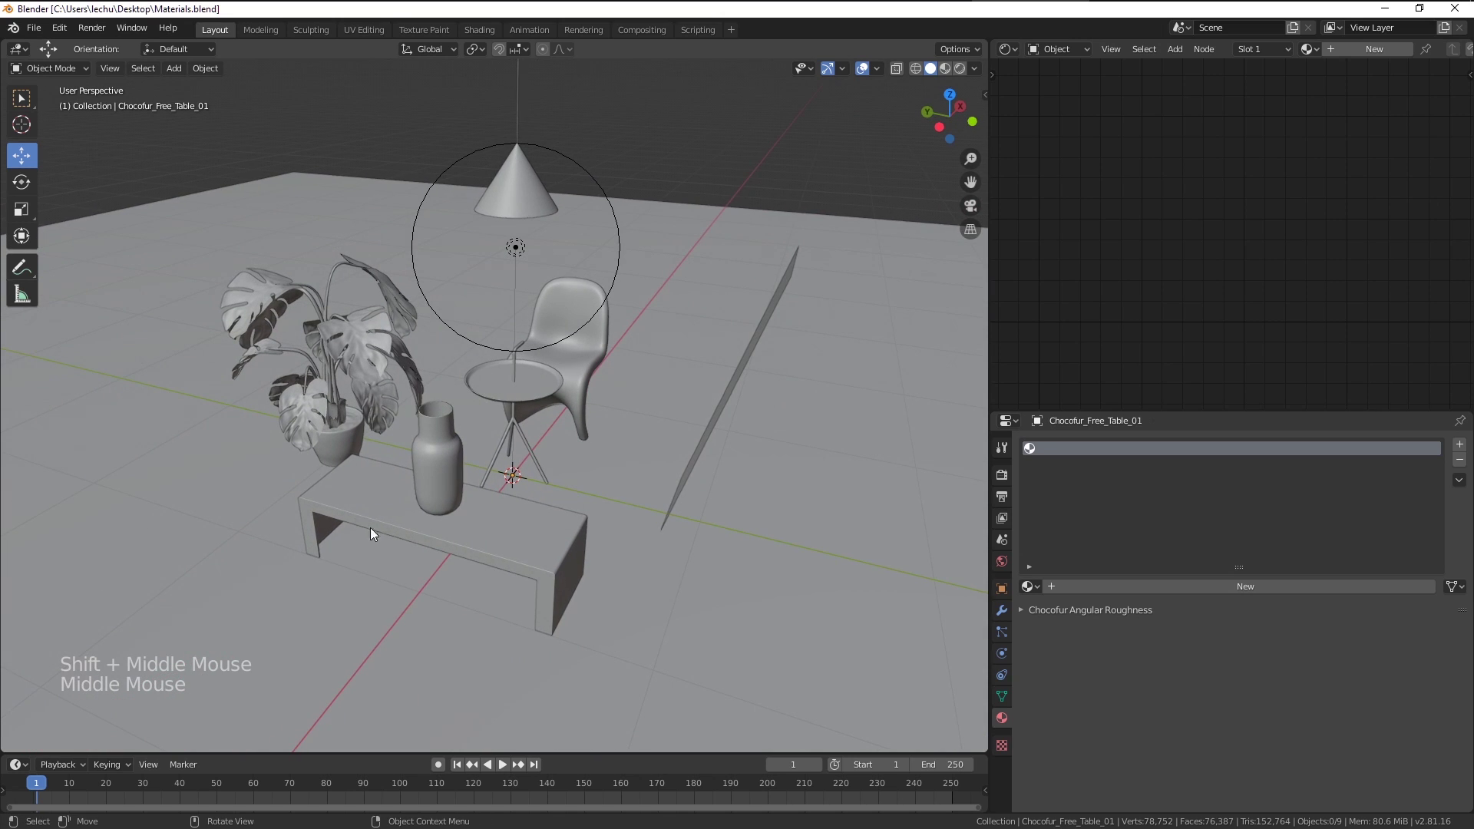
scroll(up, 3)
middle_click(643, 512)
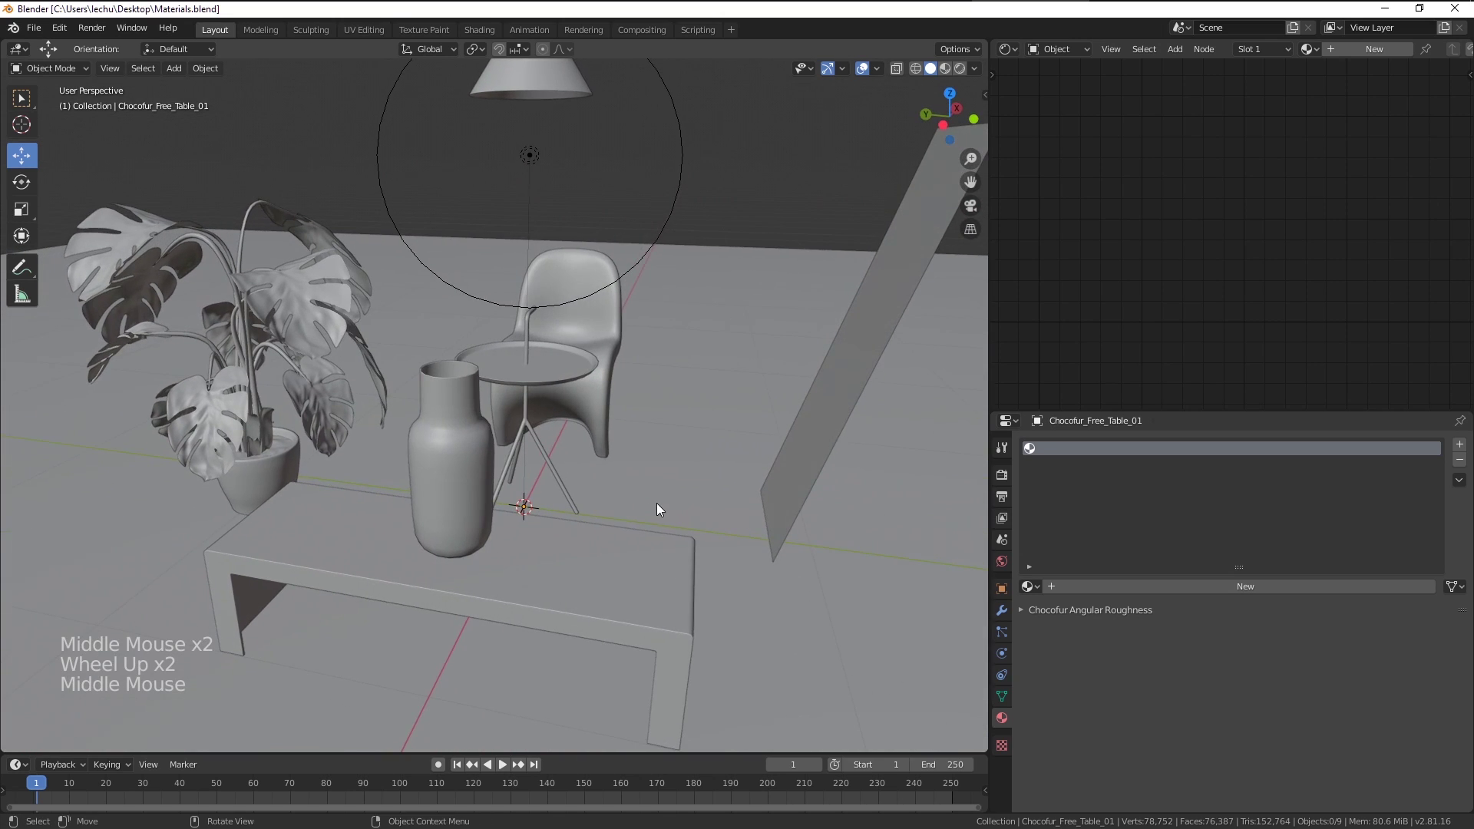
scroll(down, 3)
middle_click(675, 503)
scroll(up, 3)
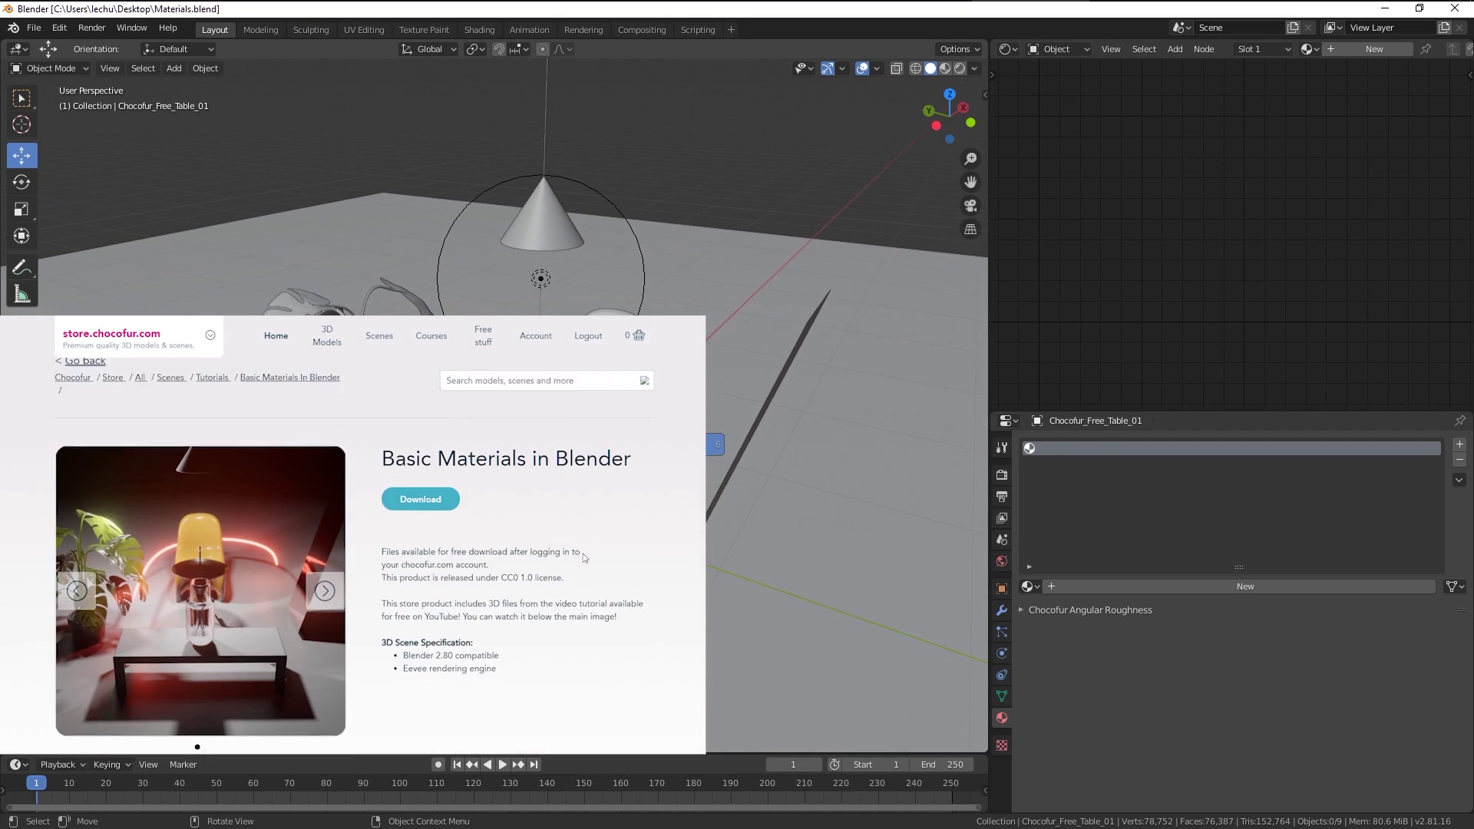
Switch the viewport to Rendered shading and orbit to inspect the lamp's shadows
key(z)
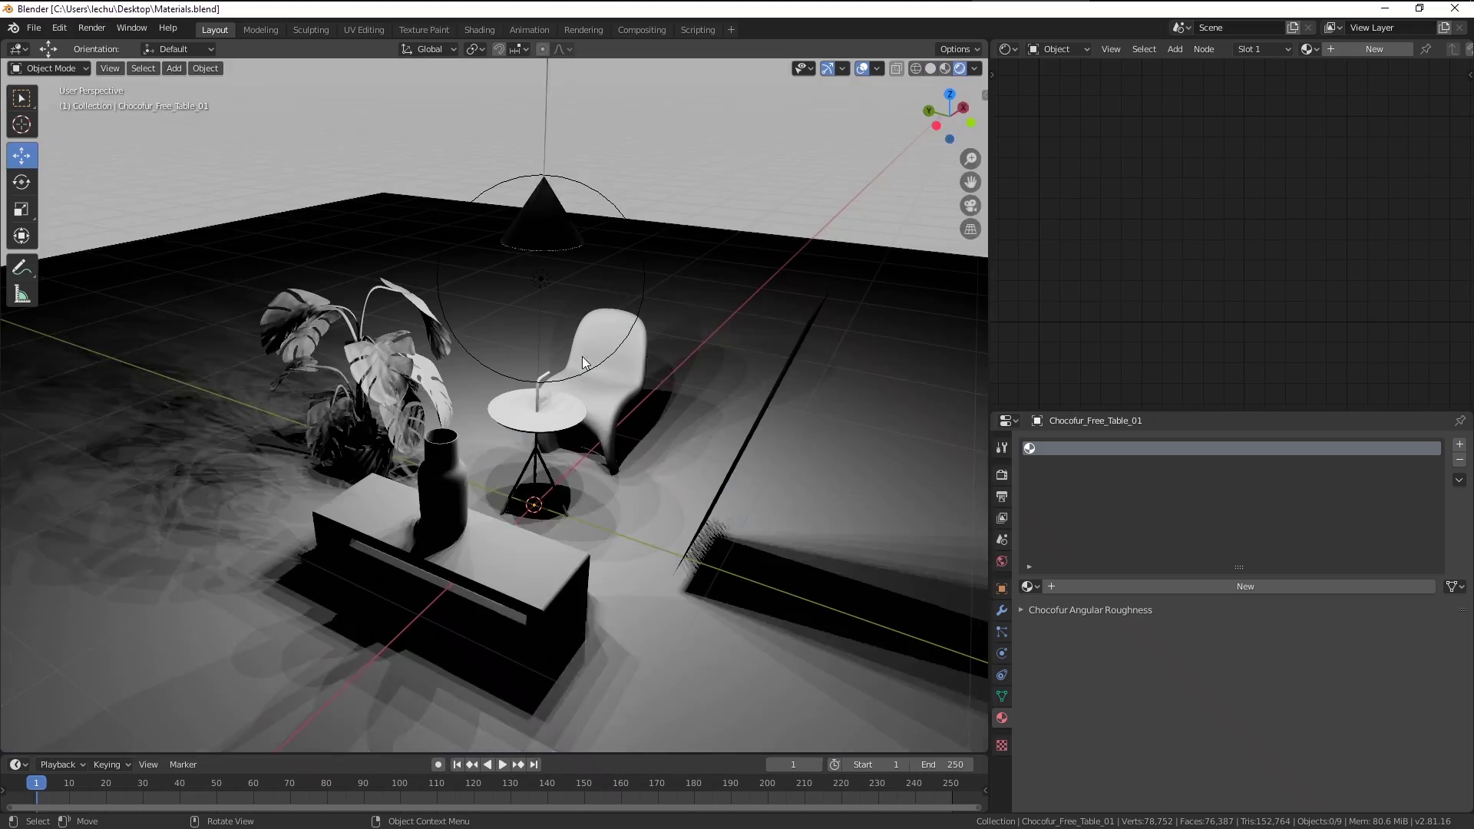
middle_click(652, 378)
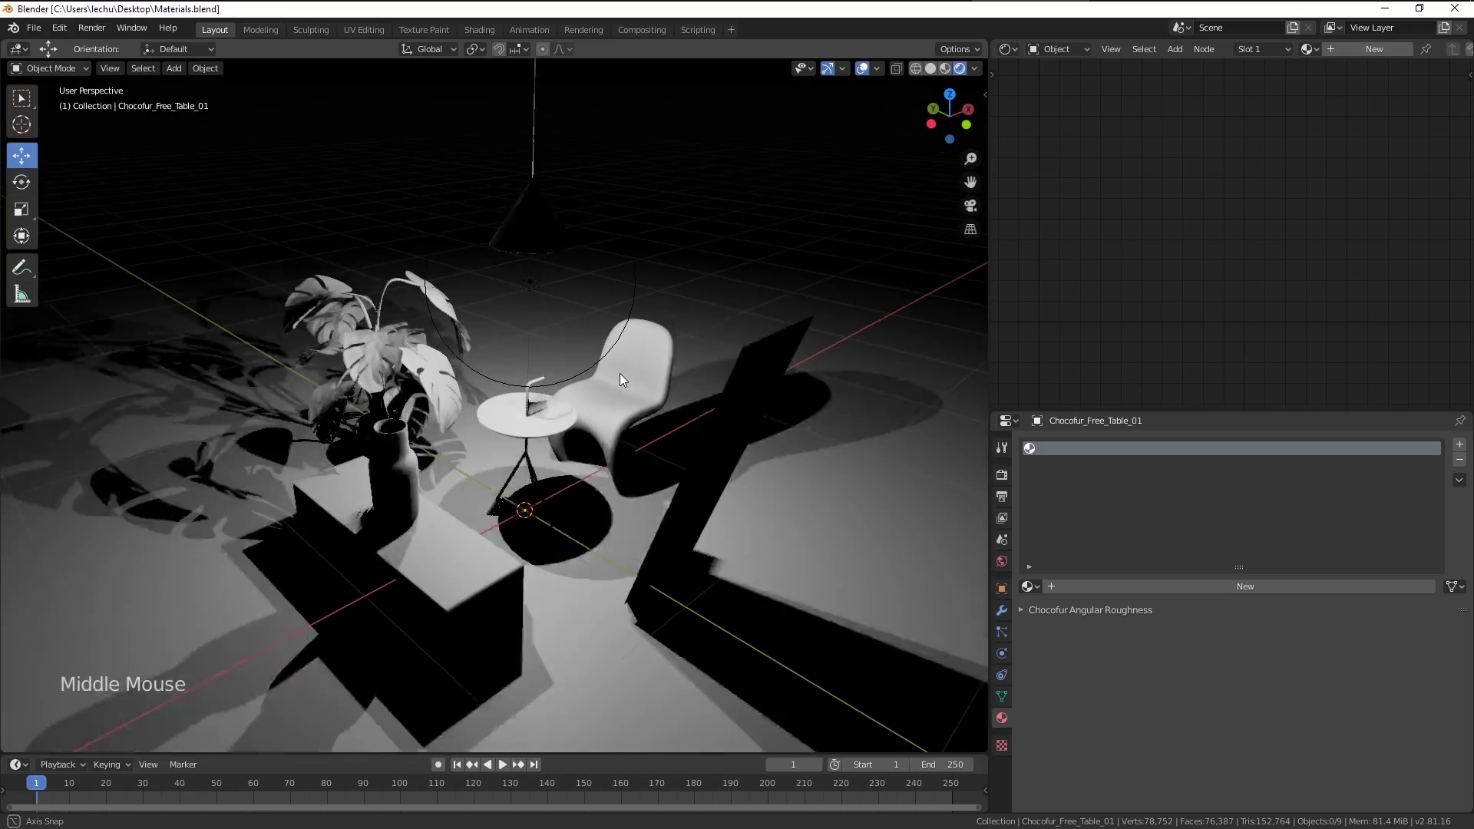
middle_click(543, 507)
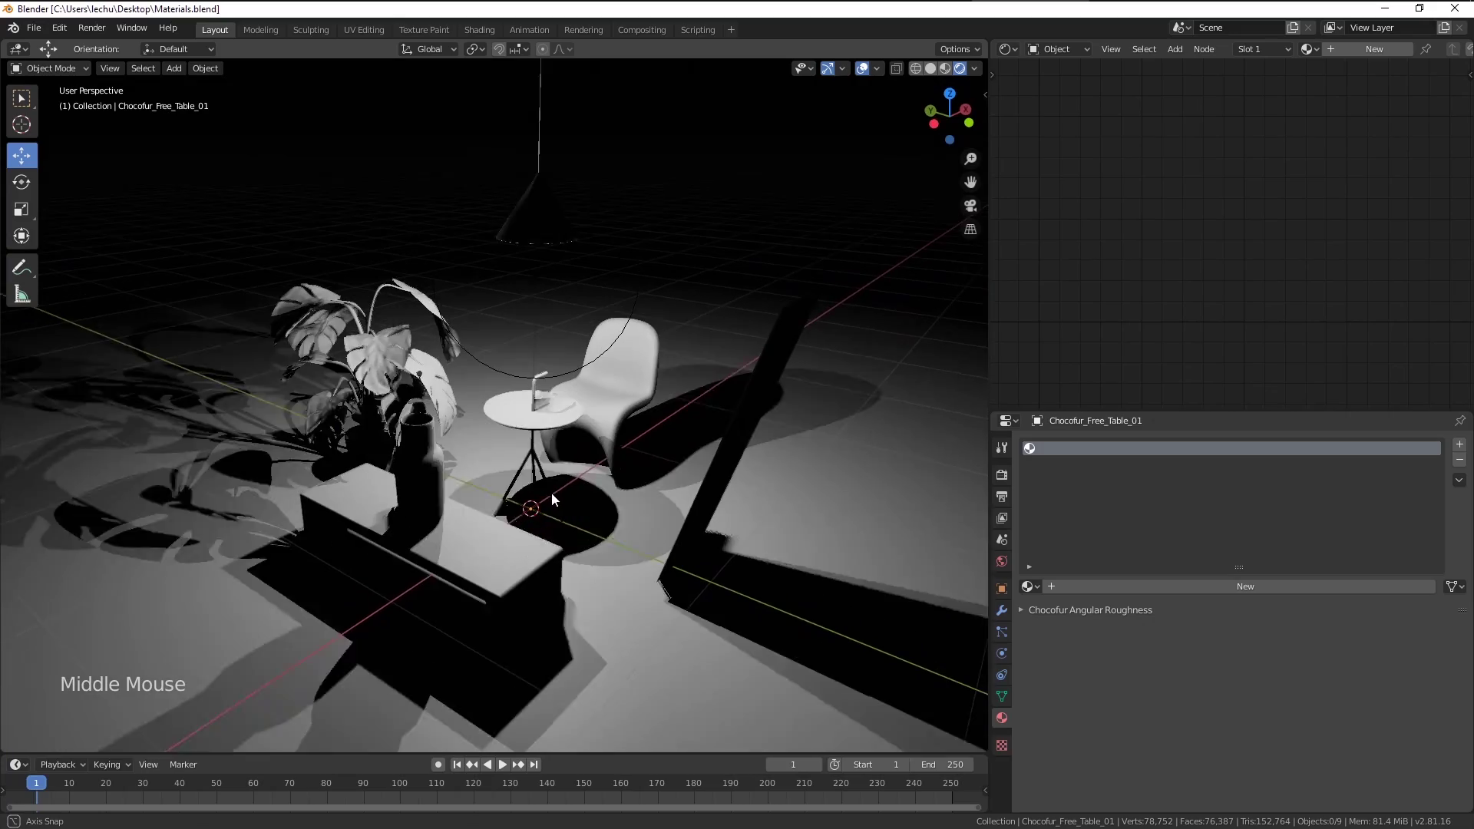
middle_click(504, 433)
scroll(up, 3)
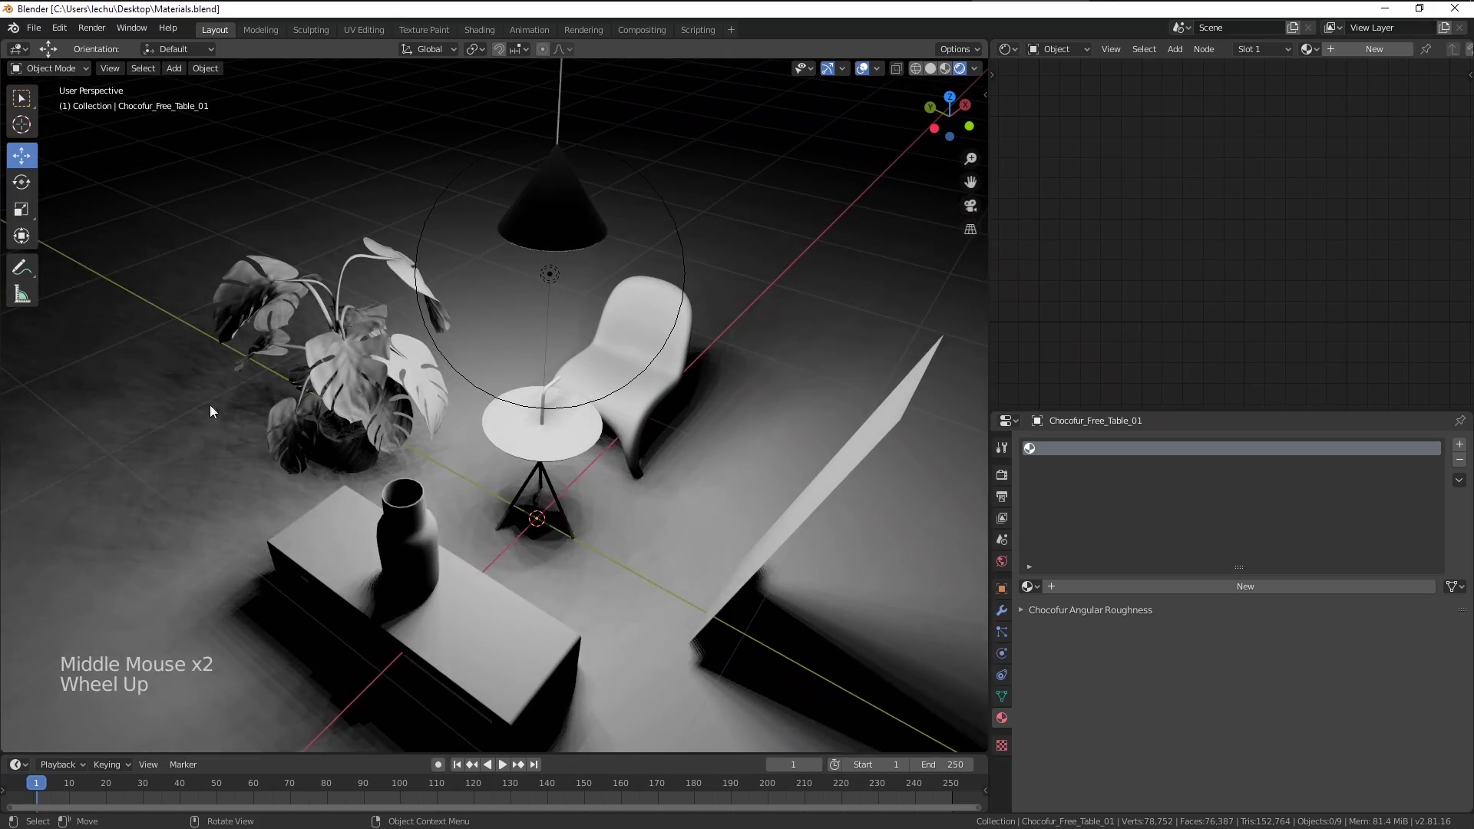
scroll(down, 3)
scroll(up, 3)
middle_click(478, 445)
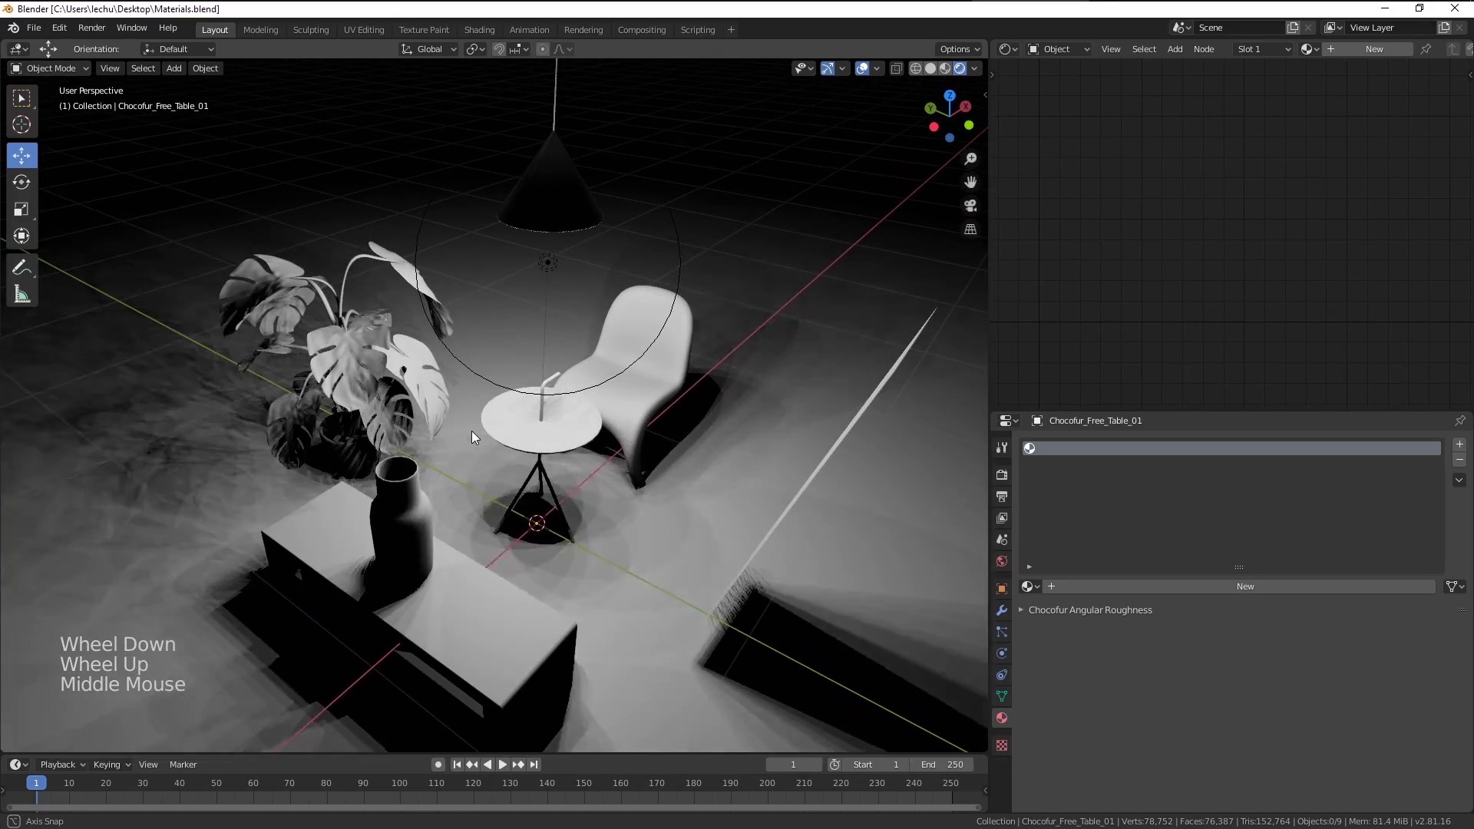
In the Eevee render settings turn Soft Shadows off for crisp hard-edged shadows
click(1003, 483)
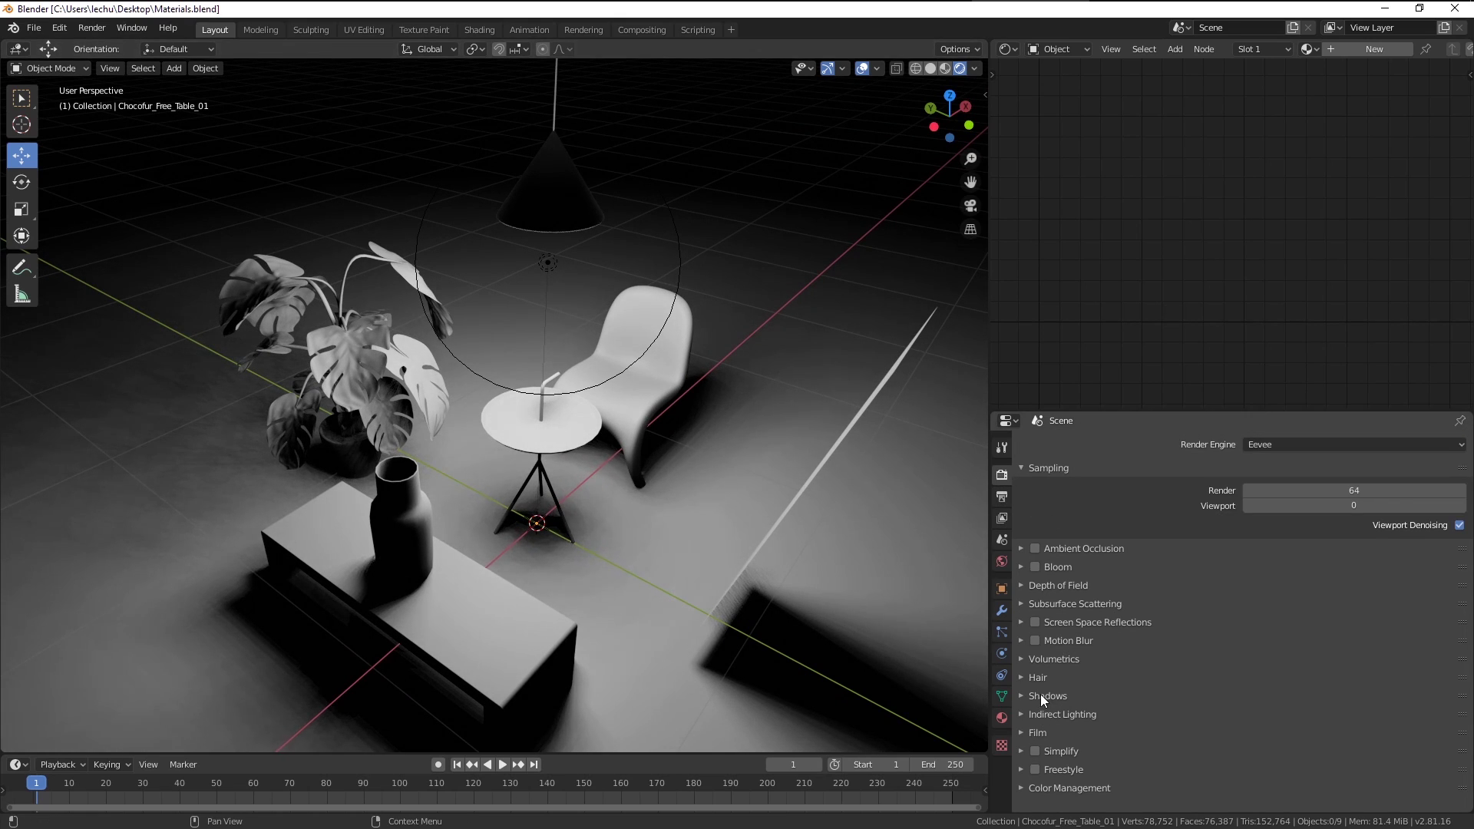
click(1044, 698)
click(1448, 772)
click(1054, 698)
Move the view toward the white chair and select it
middle_click(802, 515)
middle_click(683, 500)
middle_click(712, 536)
middle_click(623, 518)
click(590, 513)
Frame the chair, create a new material for it and set its Base Color to orange
key(KP_Decimal)
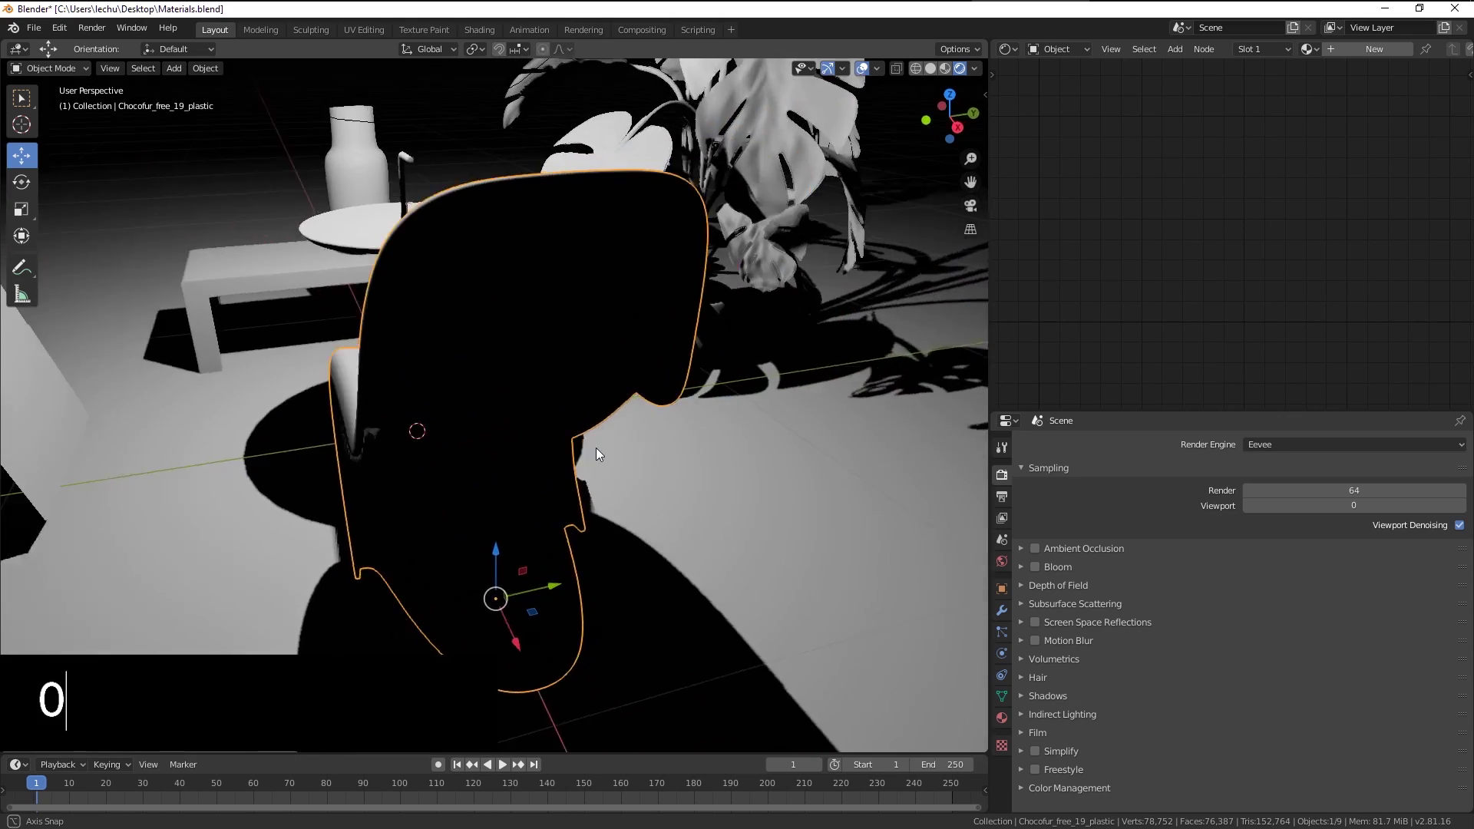
text(01.)
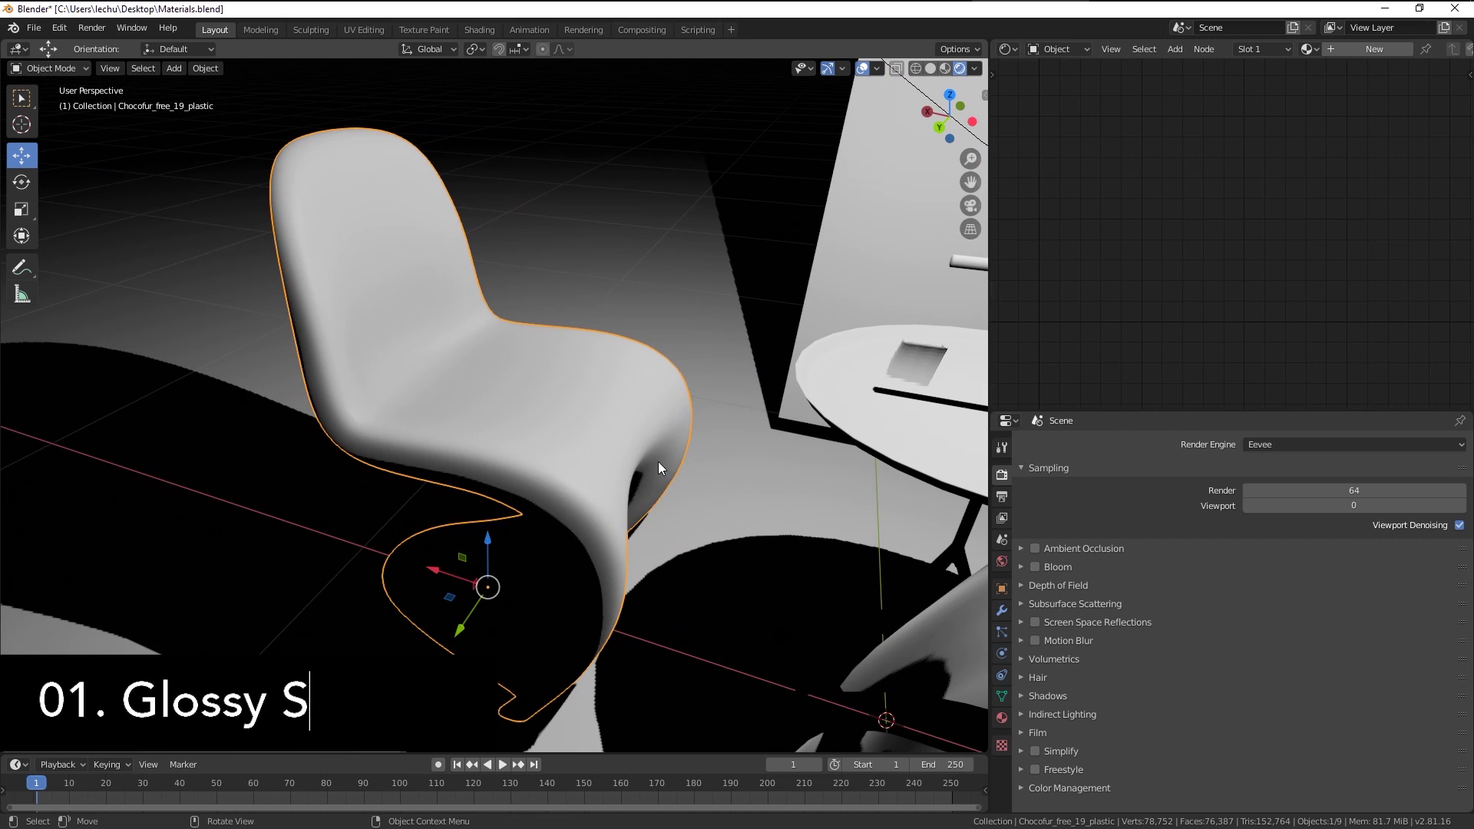
click(1080, 604)
click(1206, 594)
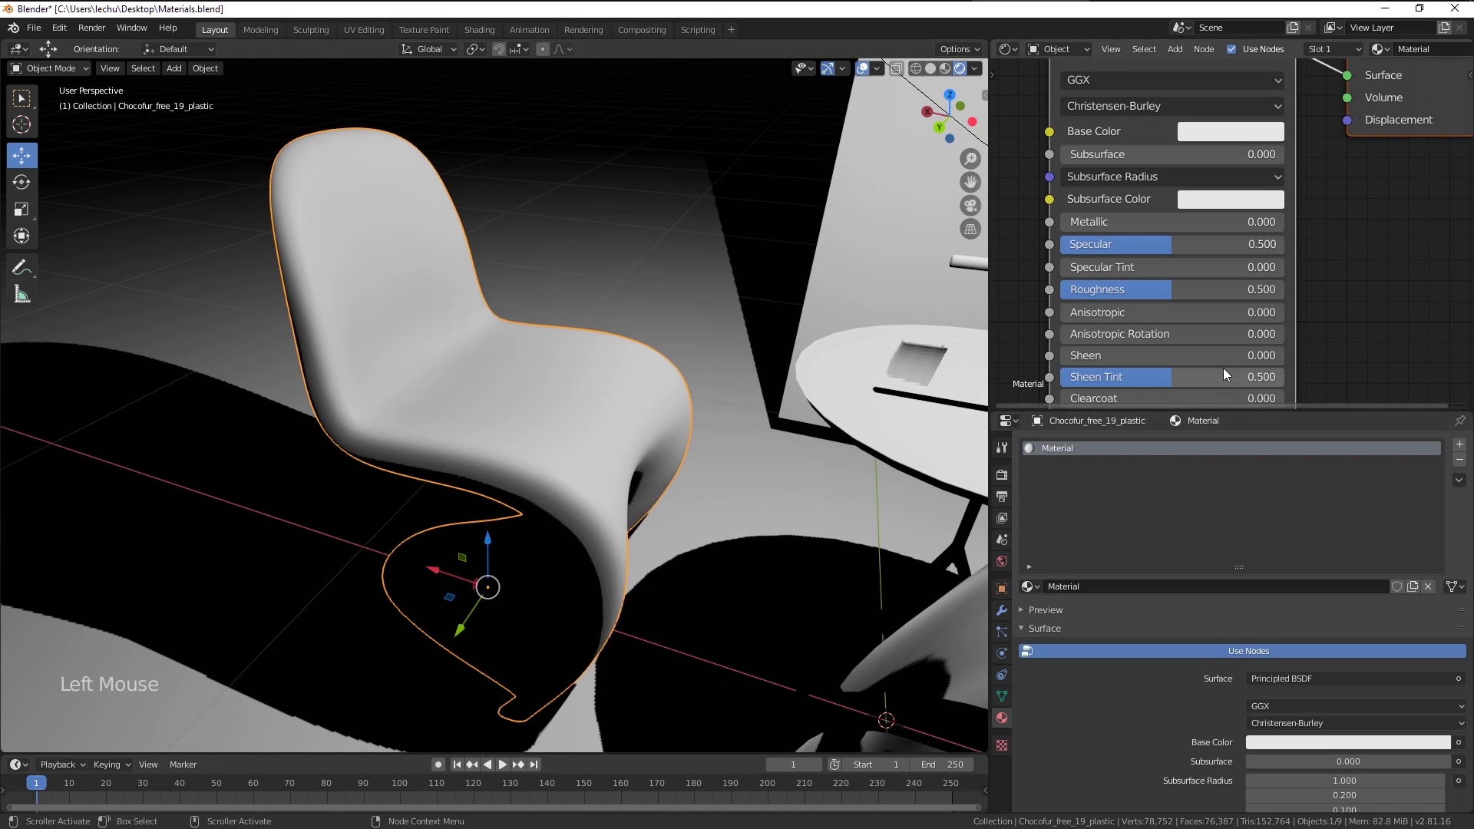
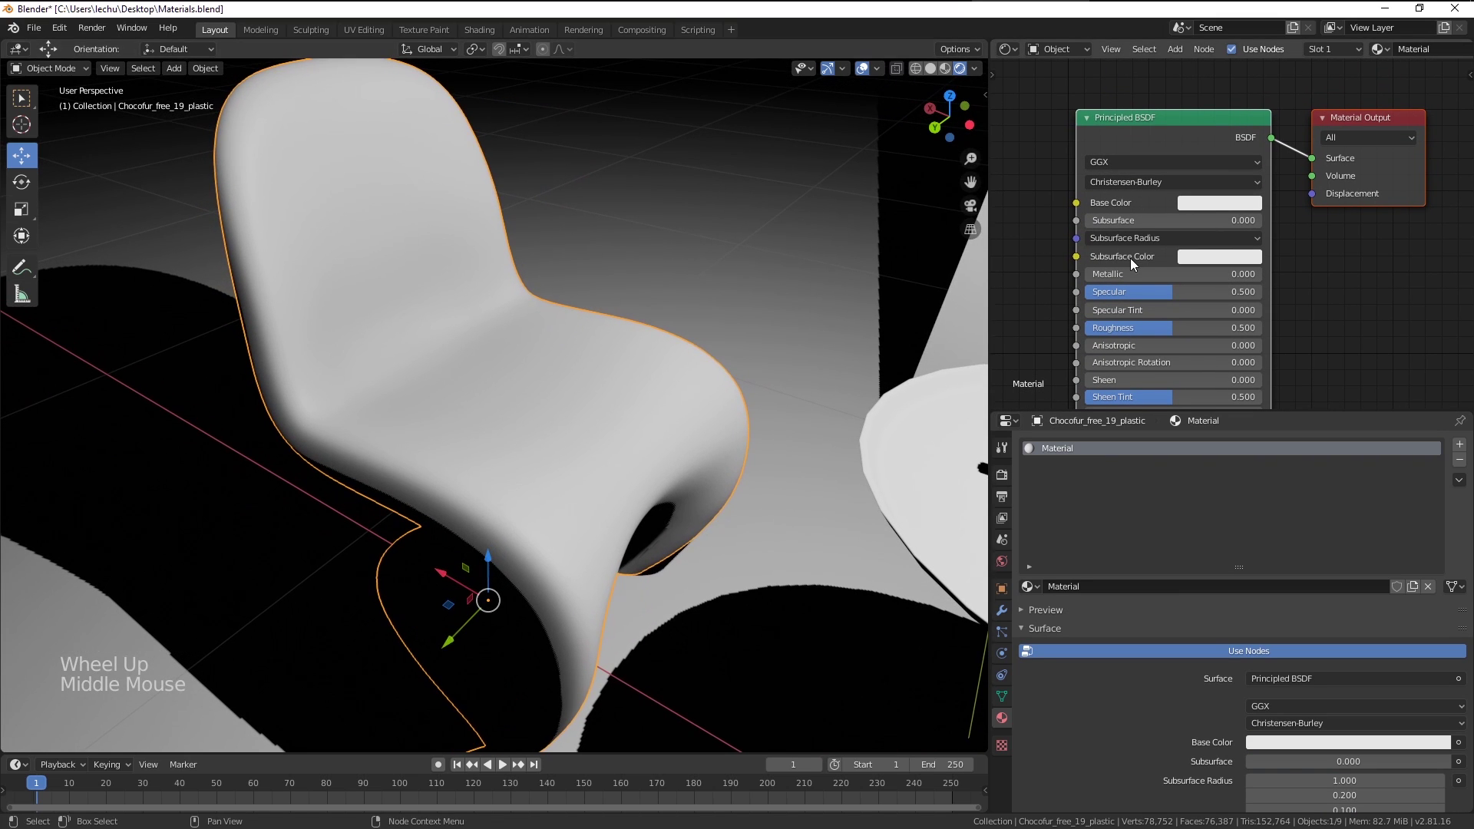
middle_click(1177, 234)
scroll(up, 3)
click(1217, 231)
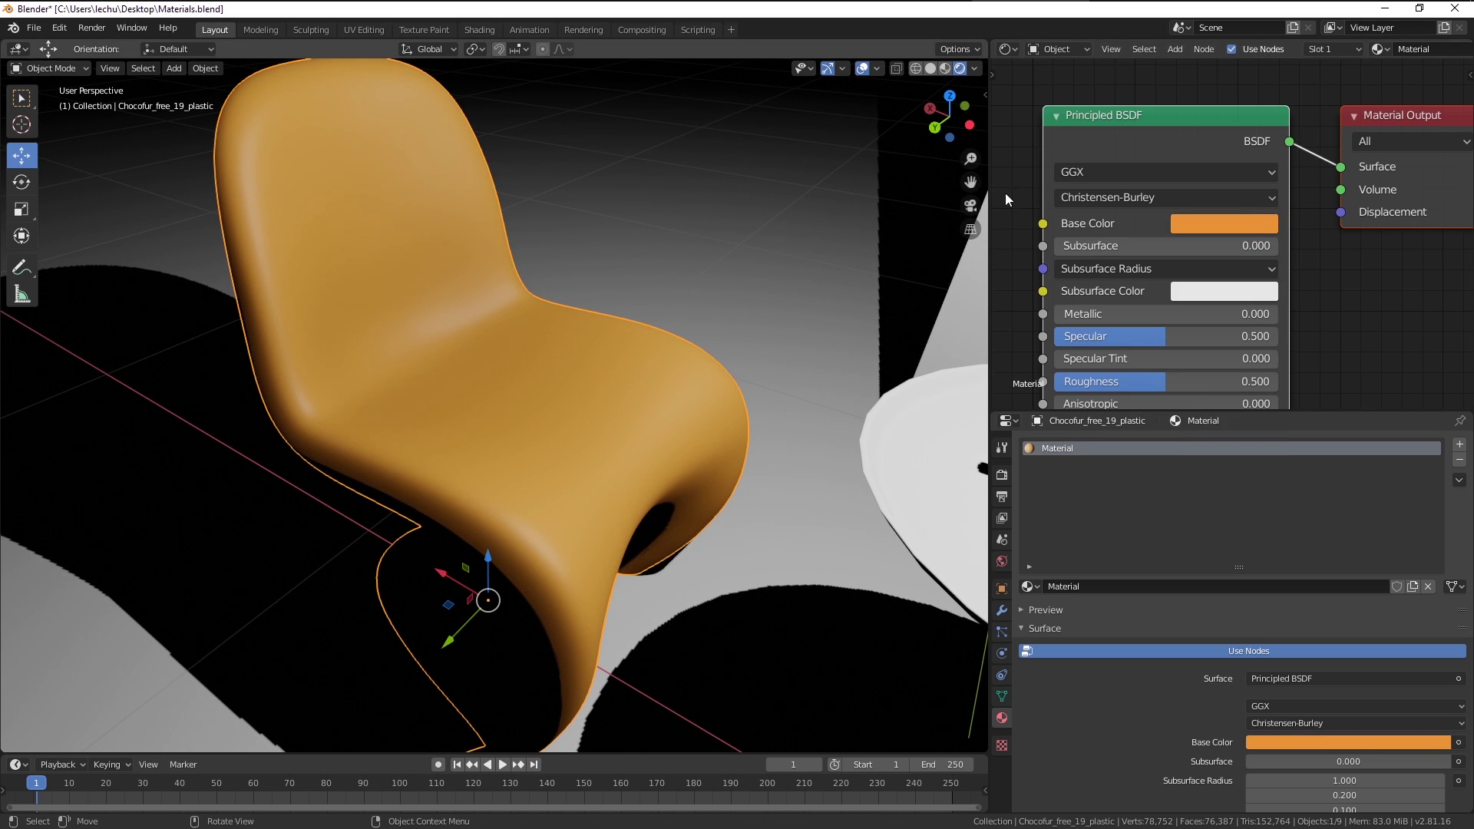
Try a matte finish by raising the chair material's Roughness to about 0.764
middle_click(735, 374)
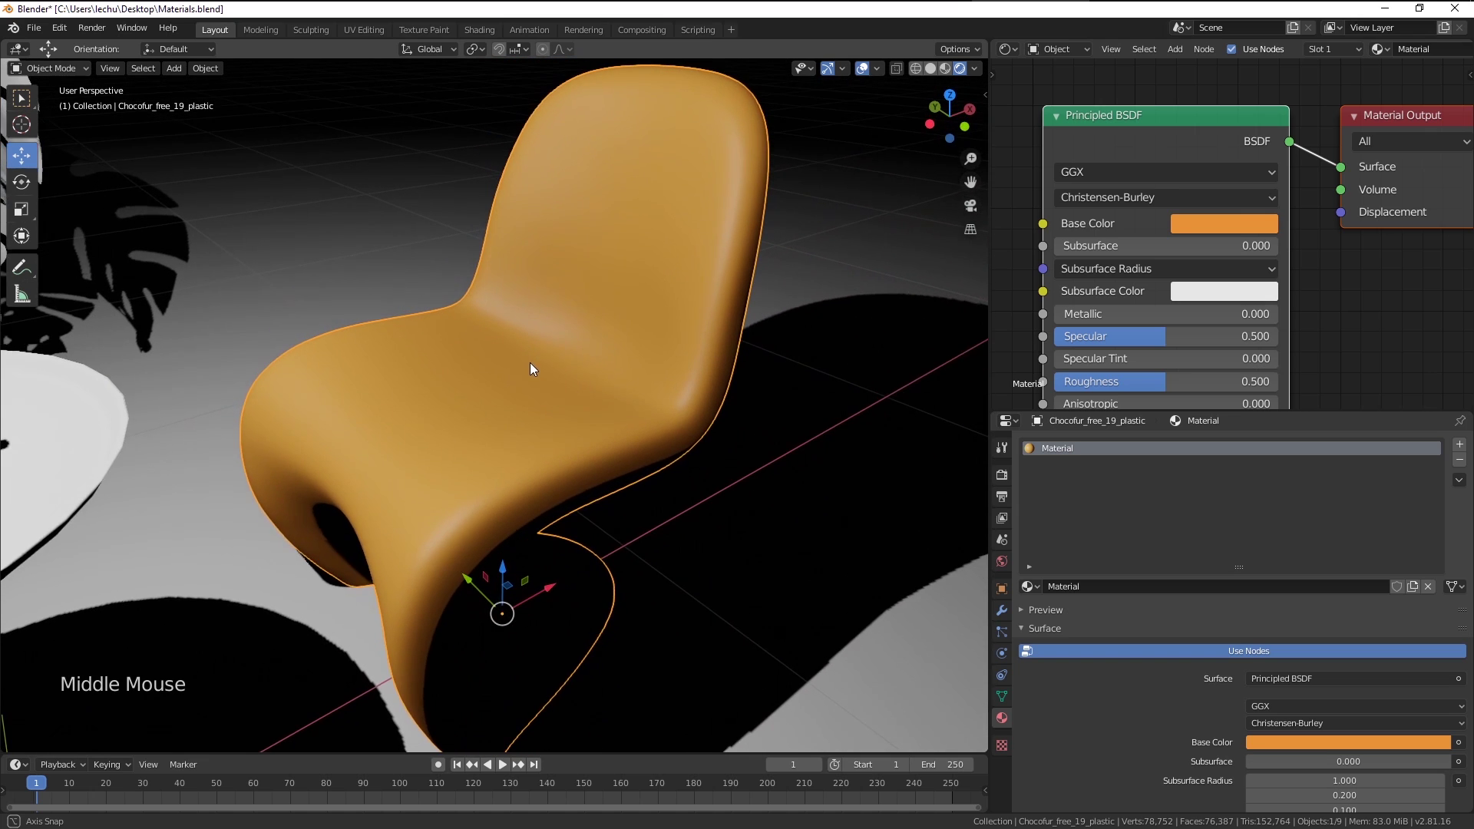
middle_click(1158, 309)
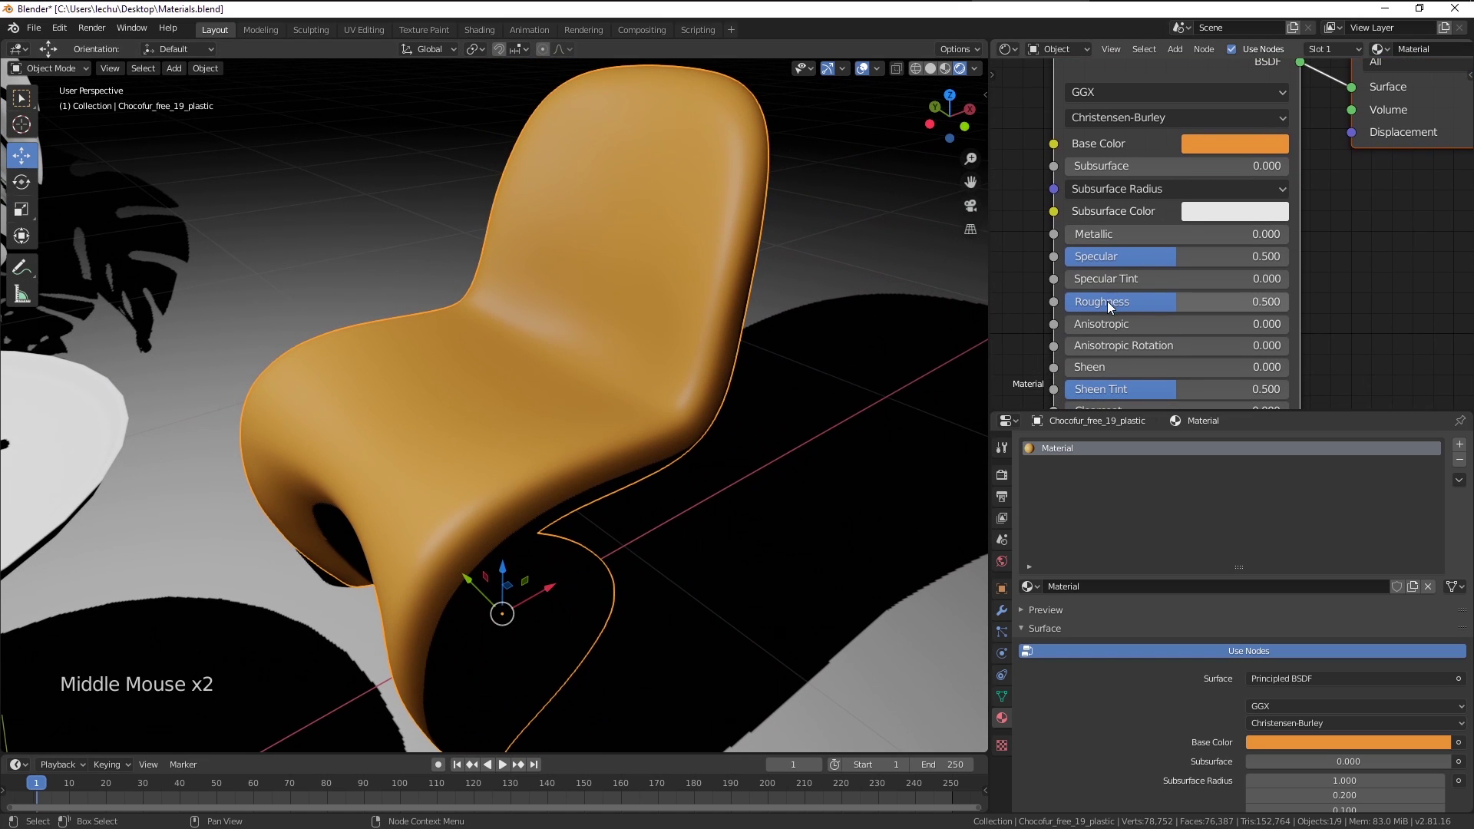
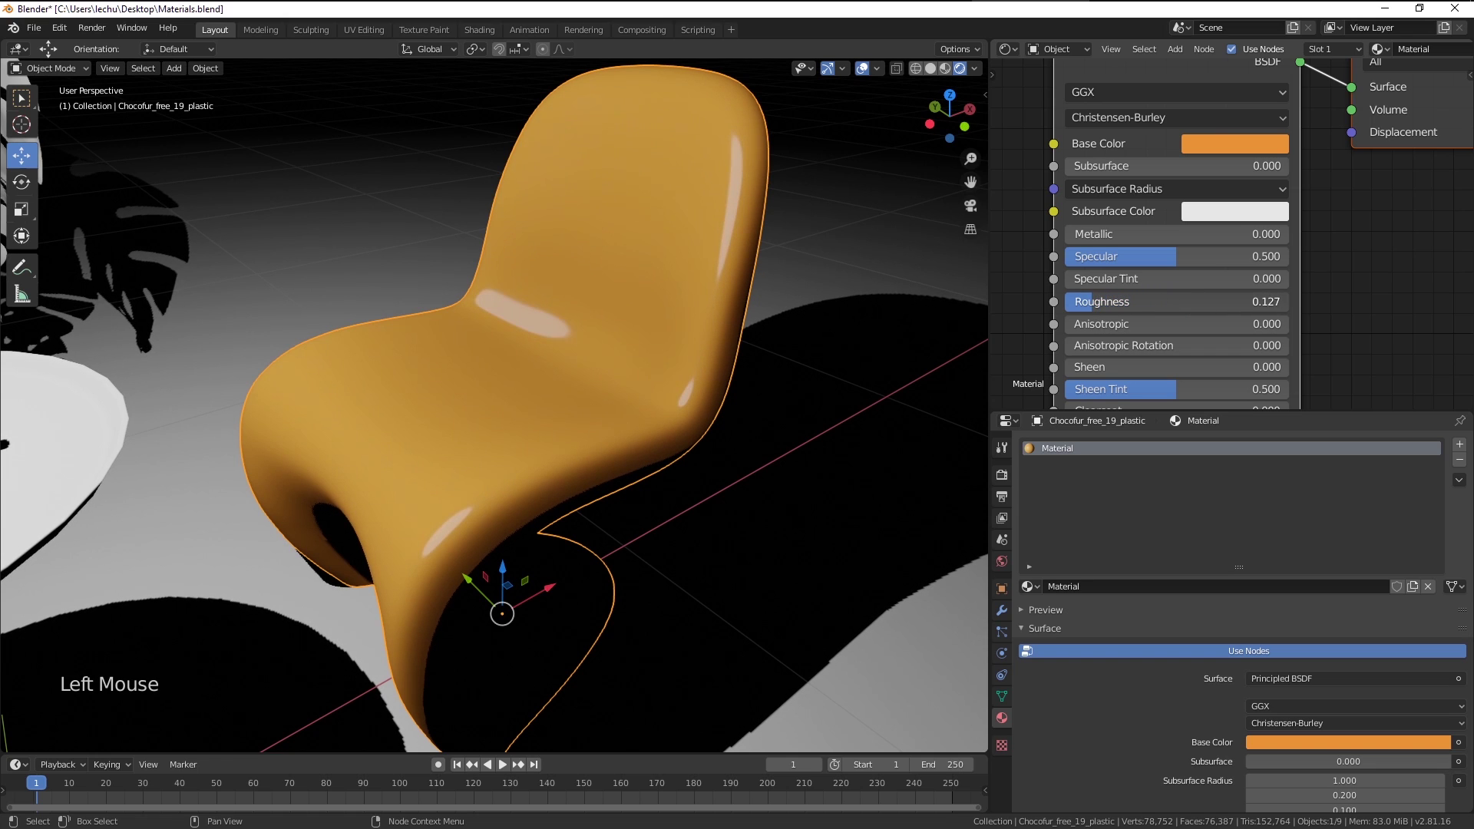
middle_click(694, 313)
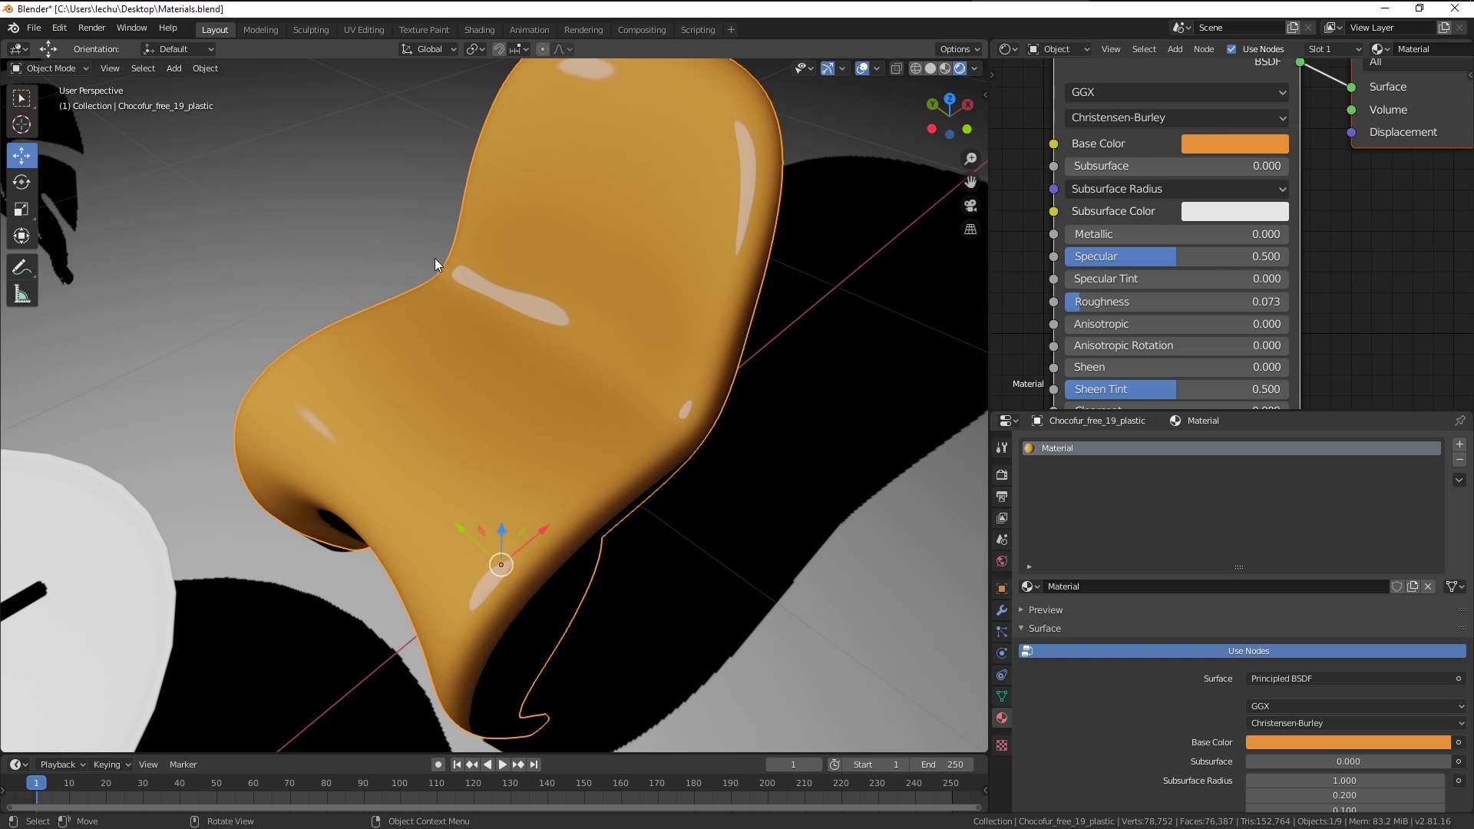
middle_click(566, 438)
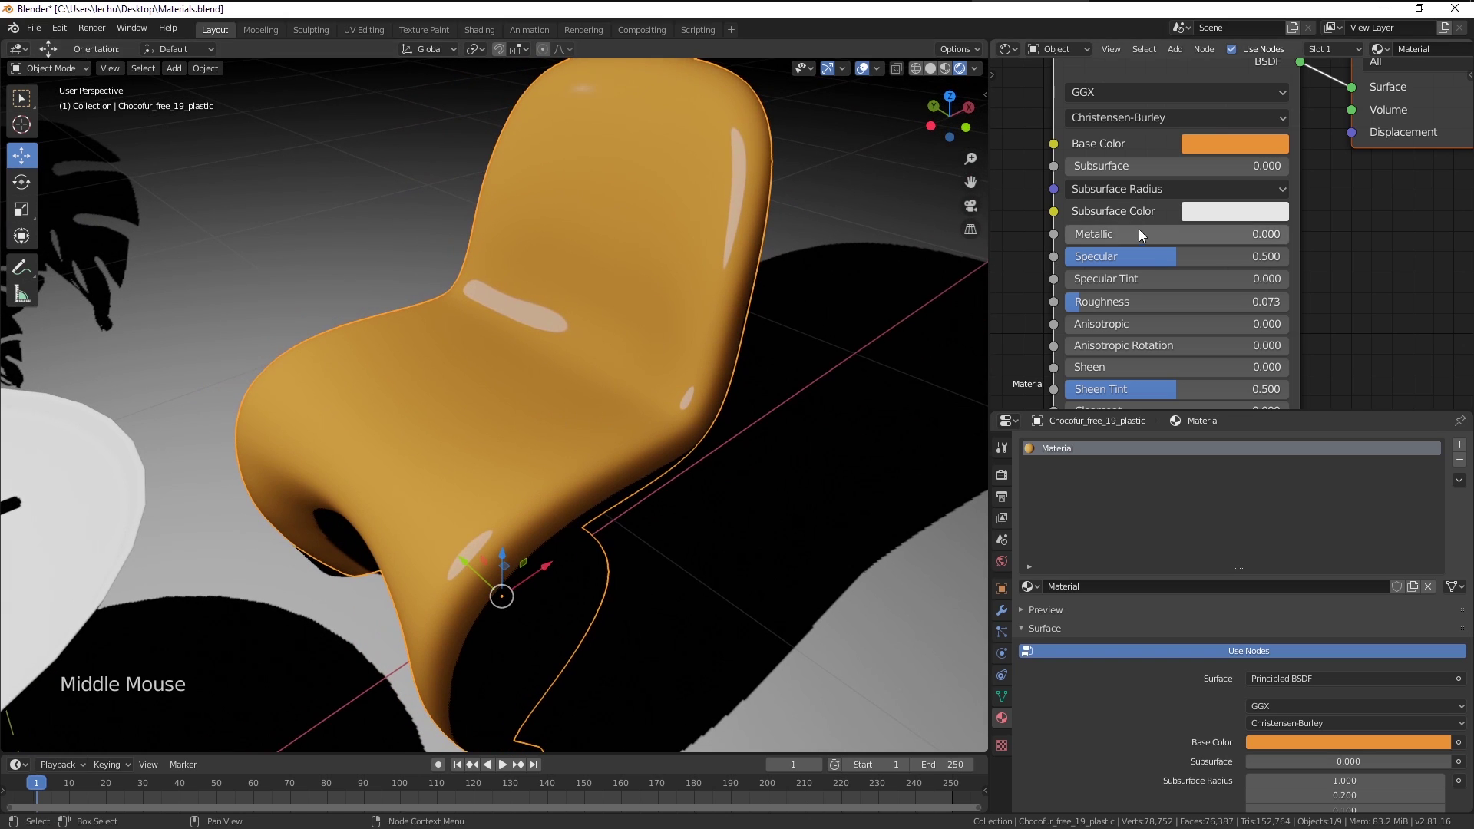
click(1098, 303)
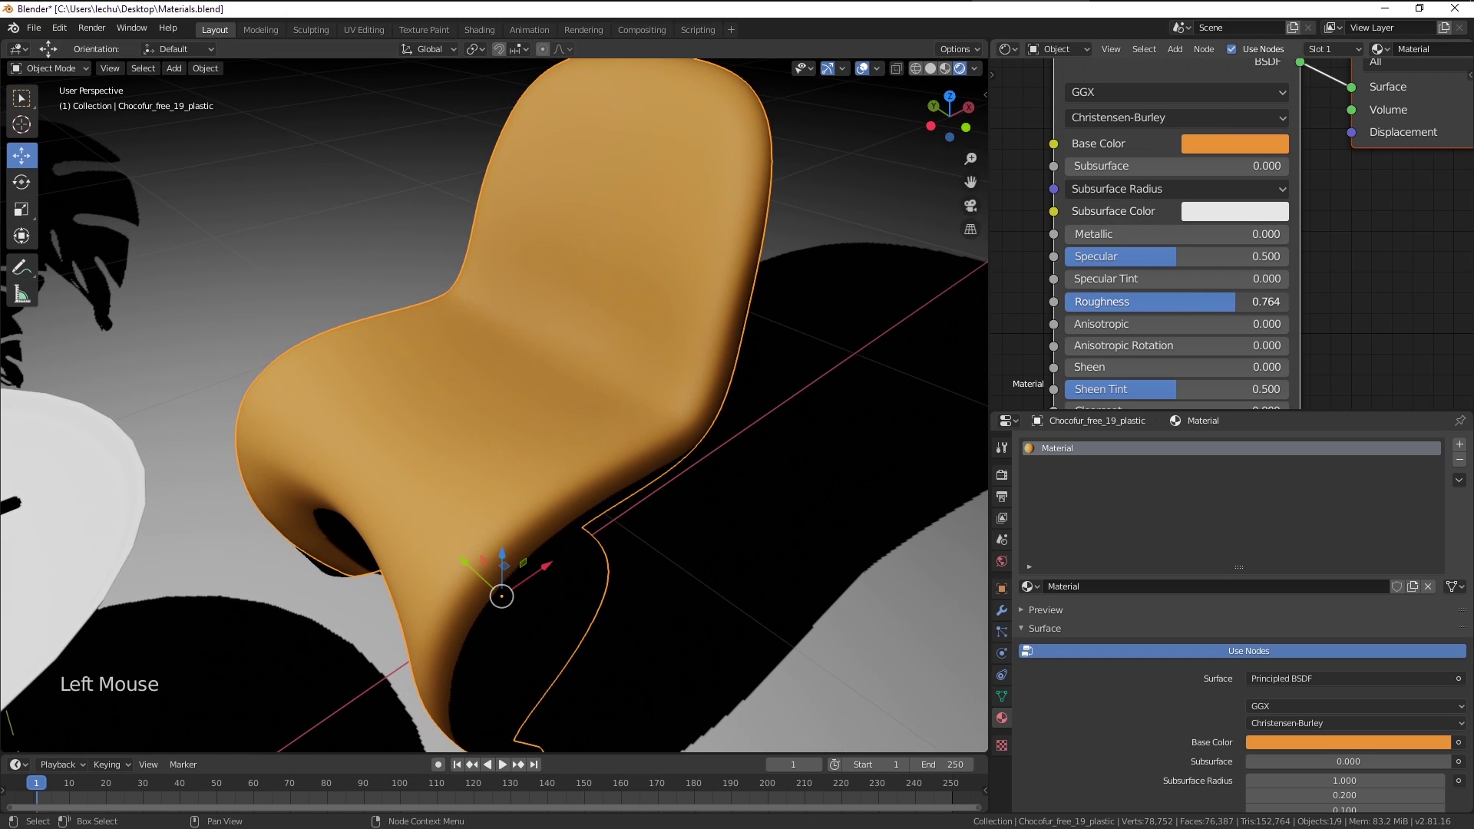
Lower the Roughness to about 0.2 for a glossy plastic look and check it from above
middle_click(665, 273)
middle_click(699, 339)
scroll(down, 3)
middle_click(684, 293)
middle_click(585, 313)
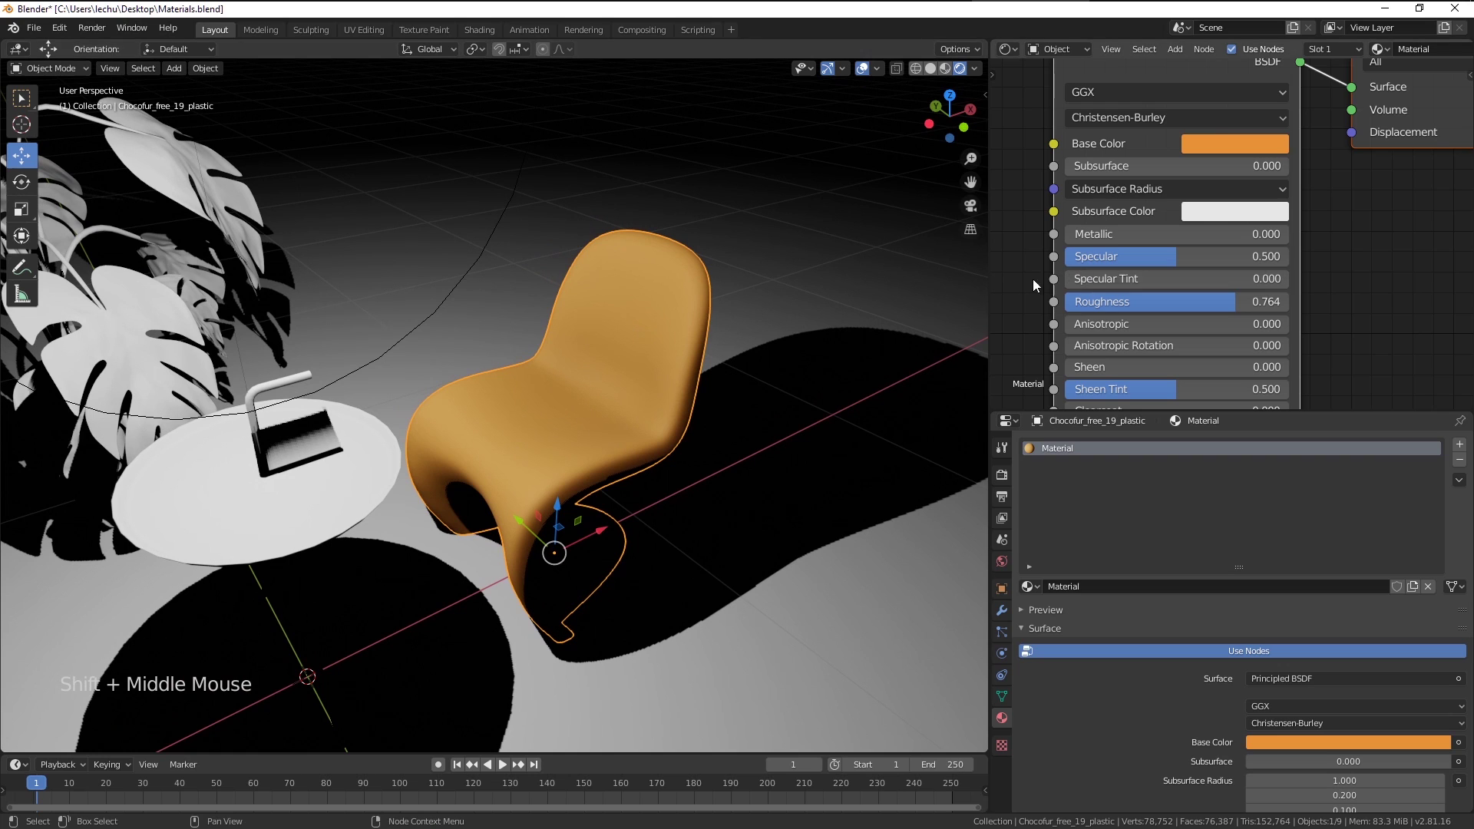
click(1237, 306)
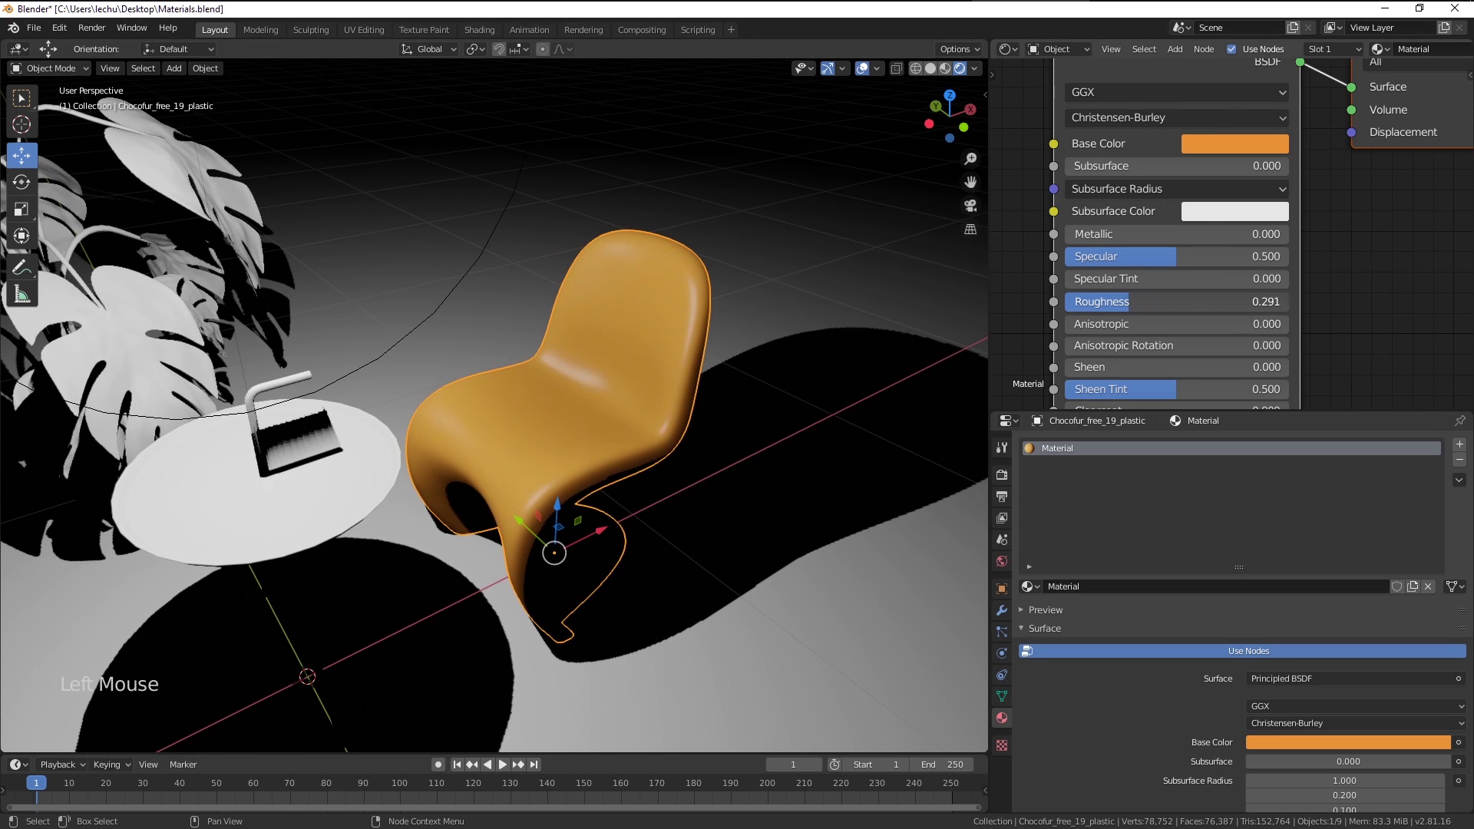
middle_click(679, 293)
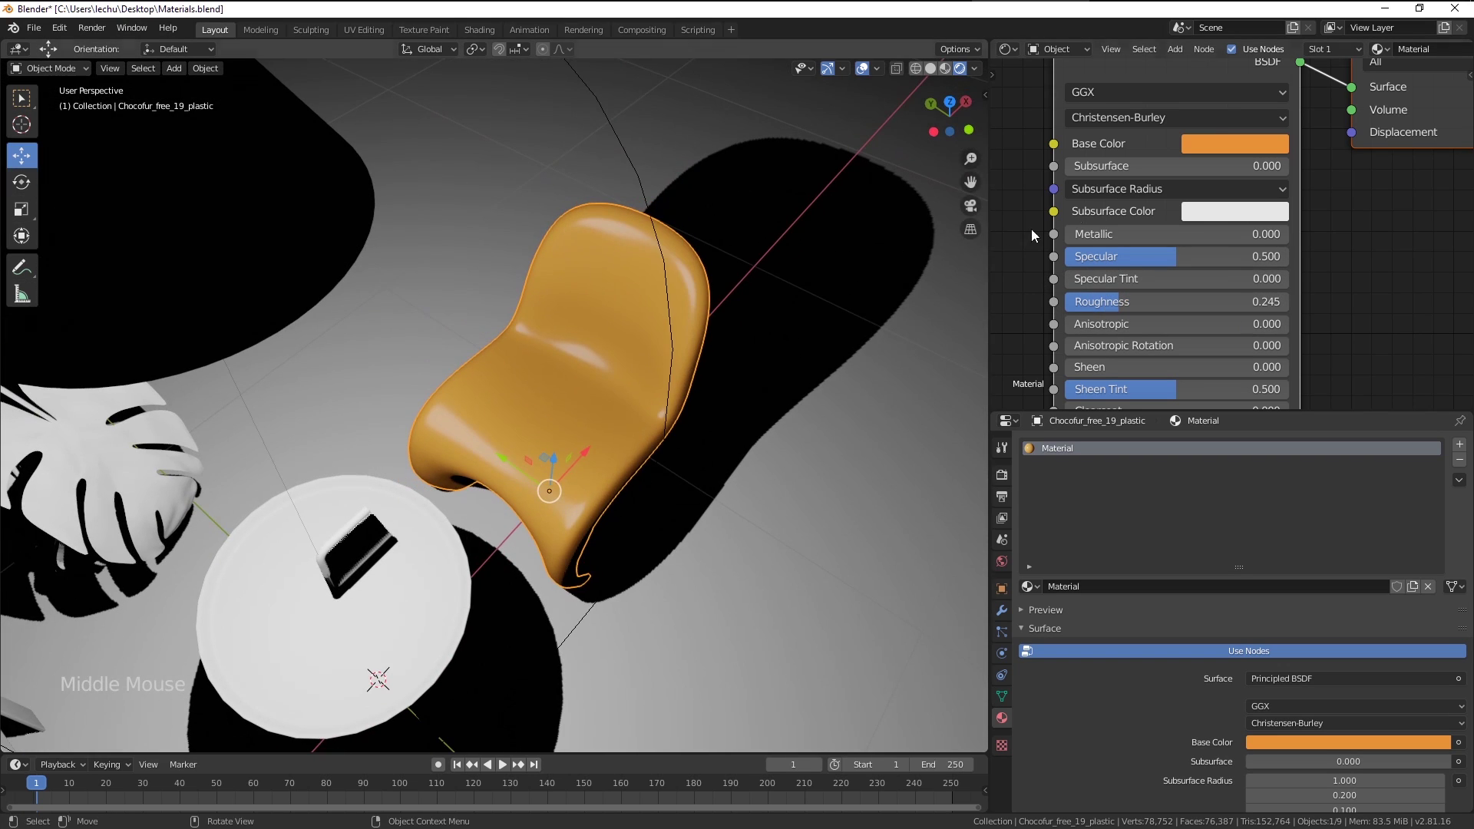
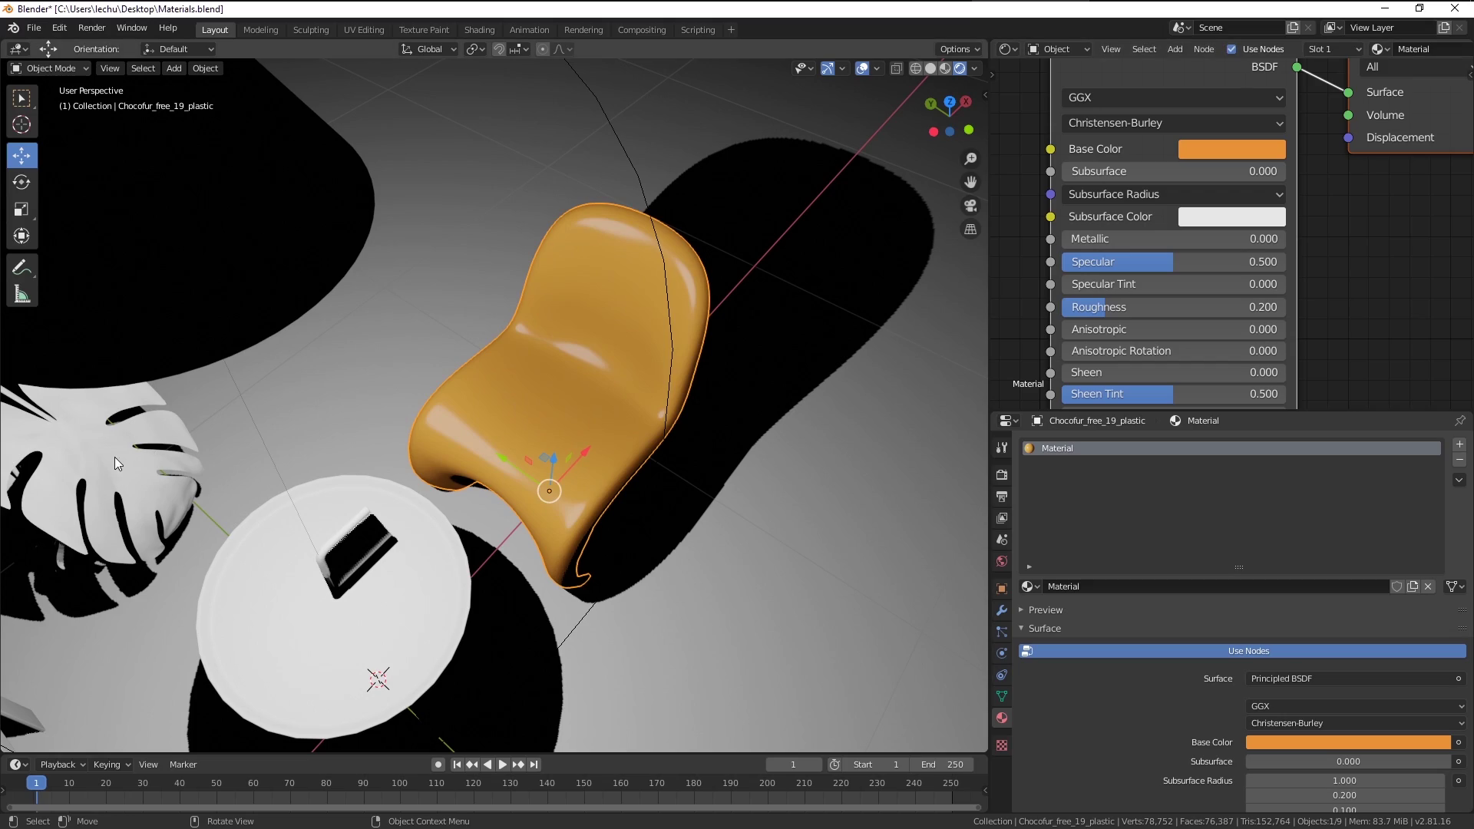
Select the round side table and create a new material for it
click(1165, 512)
middle_click(753, 493)
middle_click(743, 522)
middle_click(741, 523)
scroll(up, 3)
middle_click(1246, 609)
click(1243, 594)
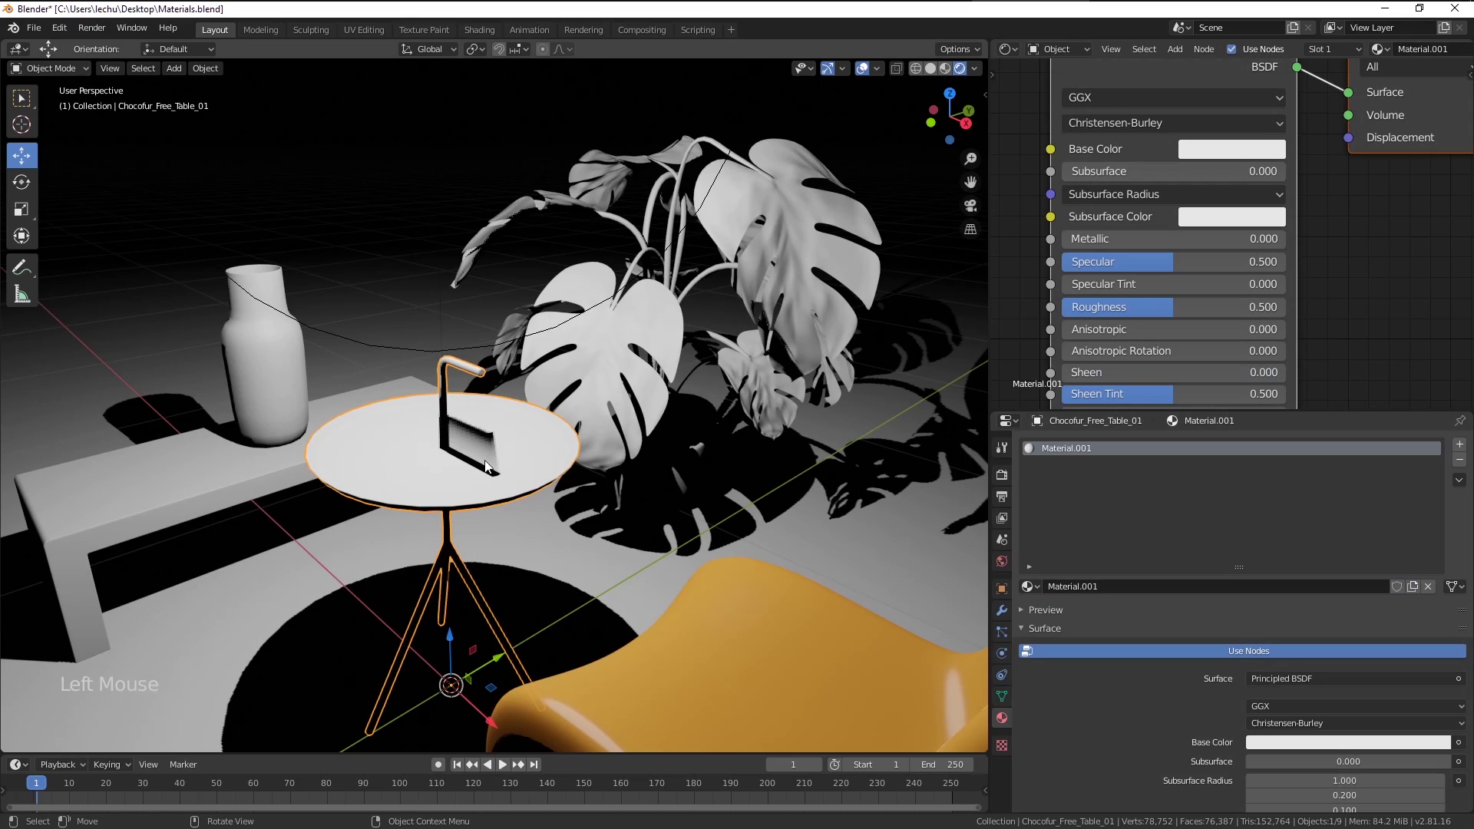
Turn on Screen Space Reflections in the Eevee render settings
middle_click(603, 414)
middle_click(443, 412)
scroll(up, 3)
middle_click(583, 485)
click(1012, 476)
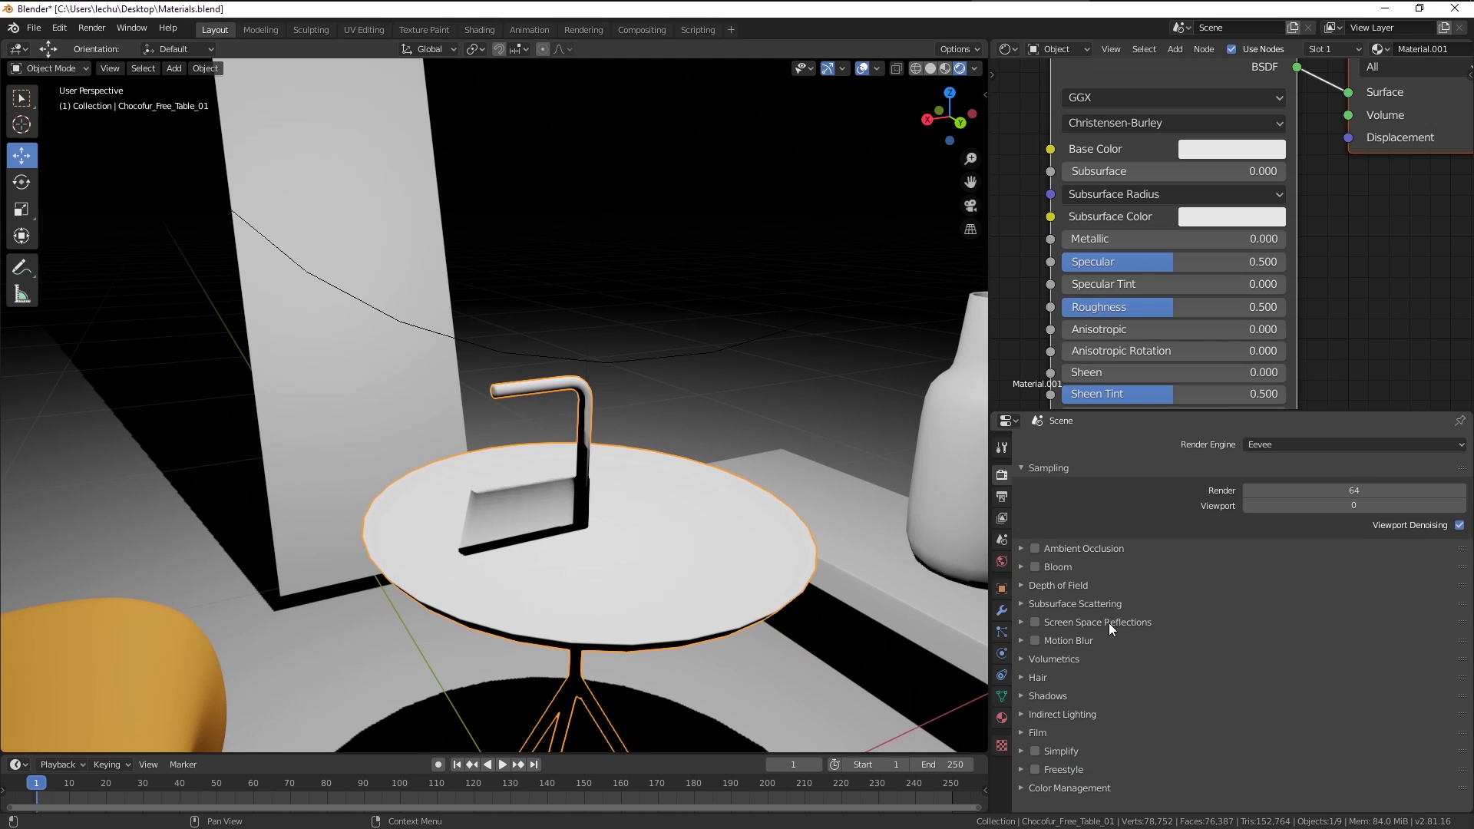
click(1041, 628)
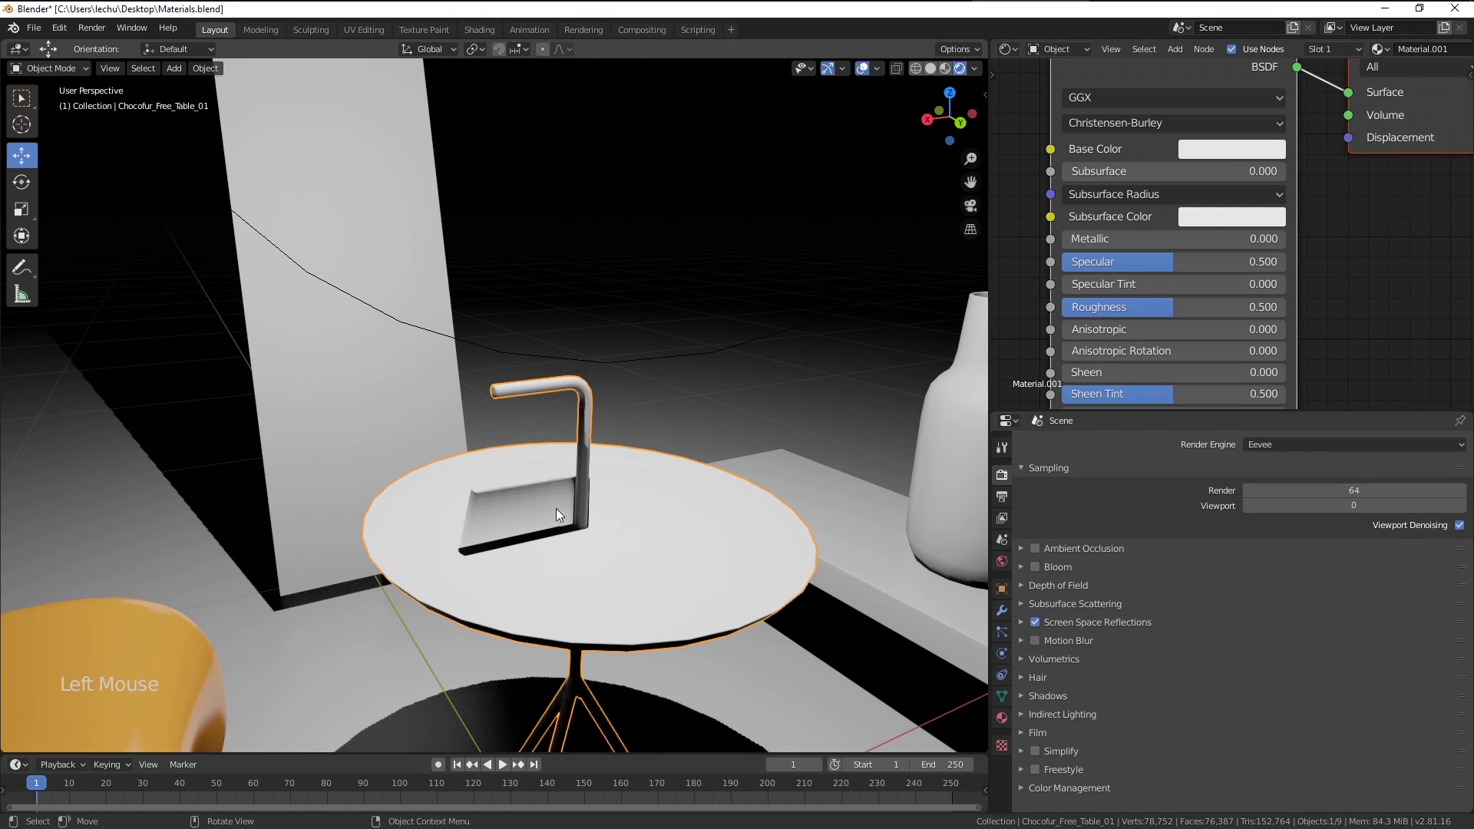
Inspect the reflections, toggling Screen Space Reflections off and back on to compare
middle_click(582, 507)
scroll(down, 3)
middle_click(581, 504)
middle_click(303, 561)
middle_click(506, 507)
middle_click(451, 497)
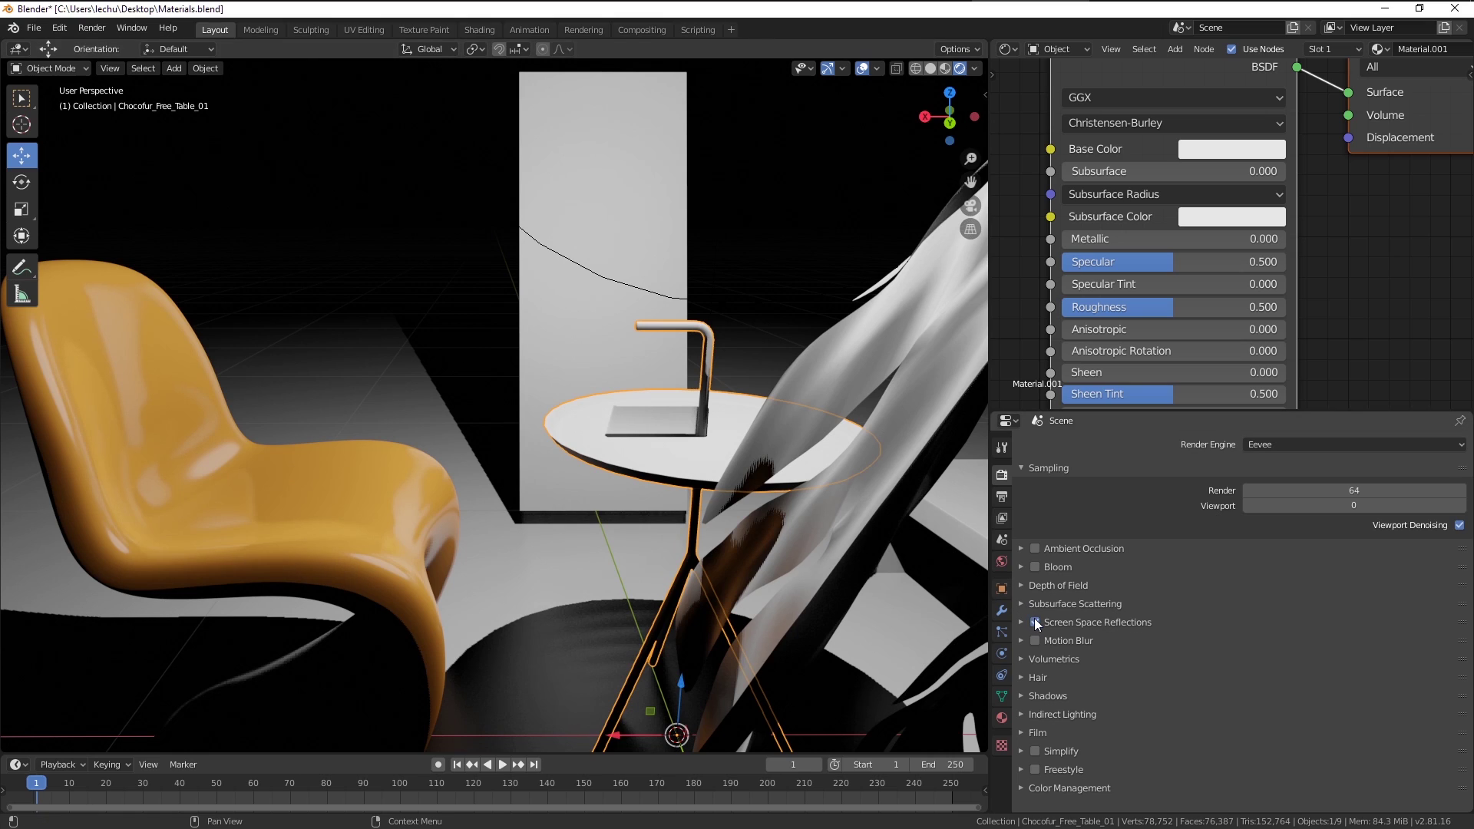
click(1041, 623)
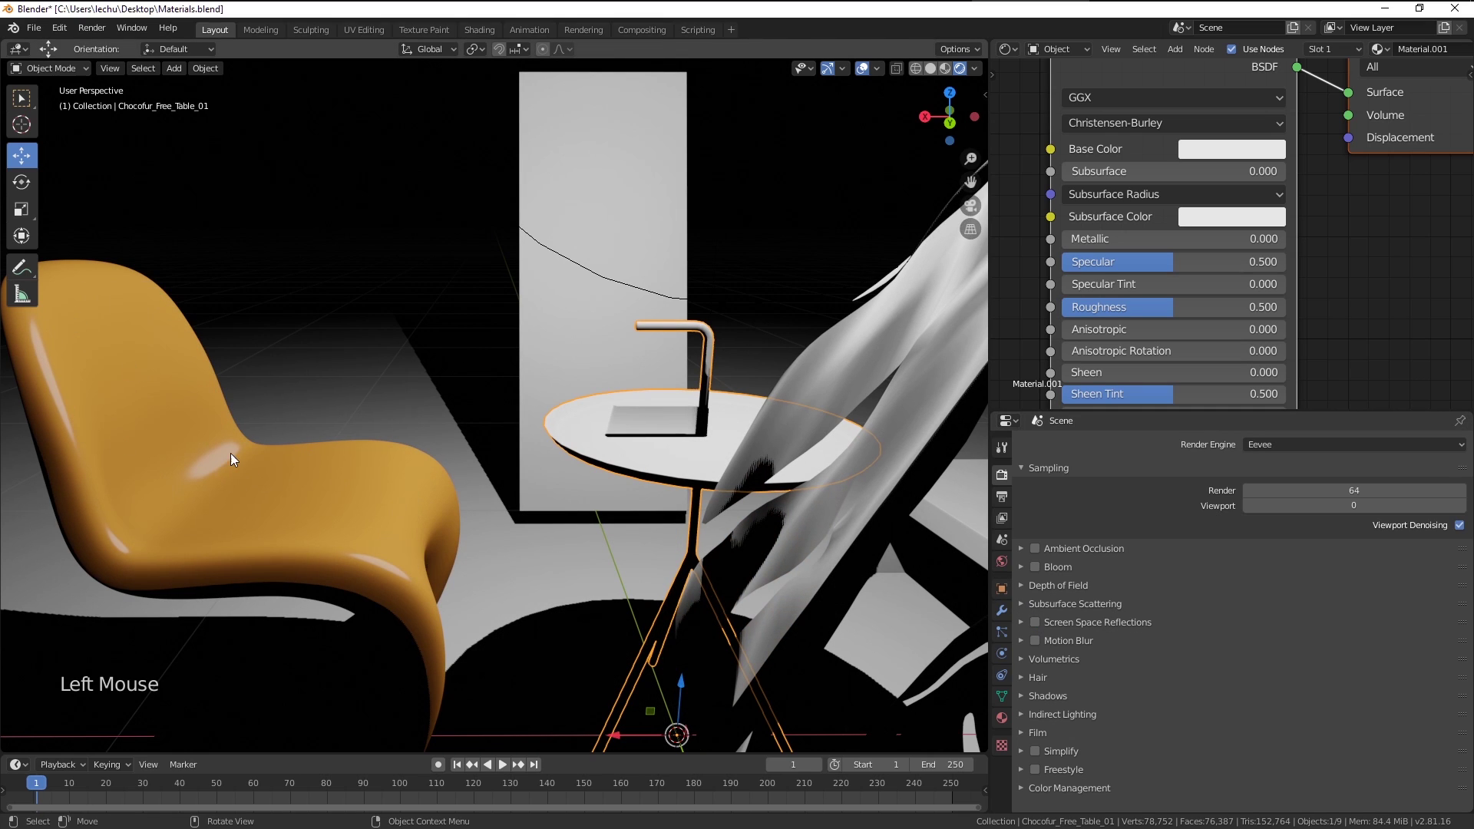
click(1038, 626)
Bring up the table's Material.001 settings and frame the table top in view
middle_click(707, 480)
click(1013, 722)
middle_click(809, 551)
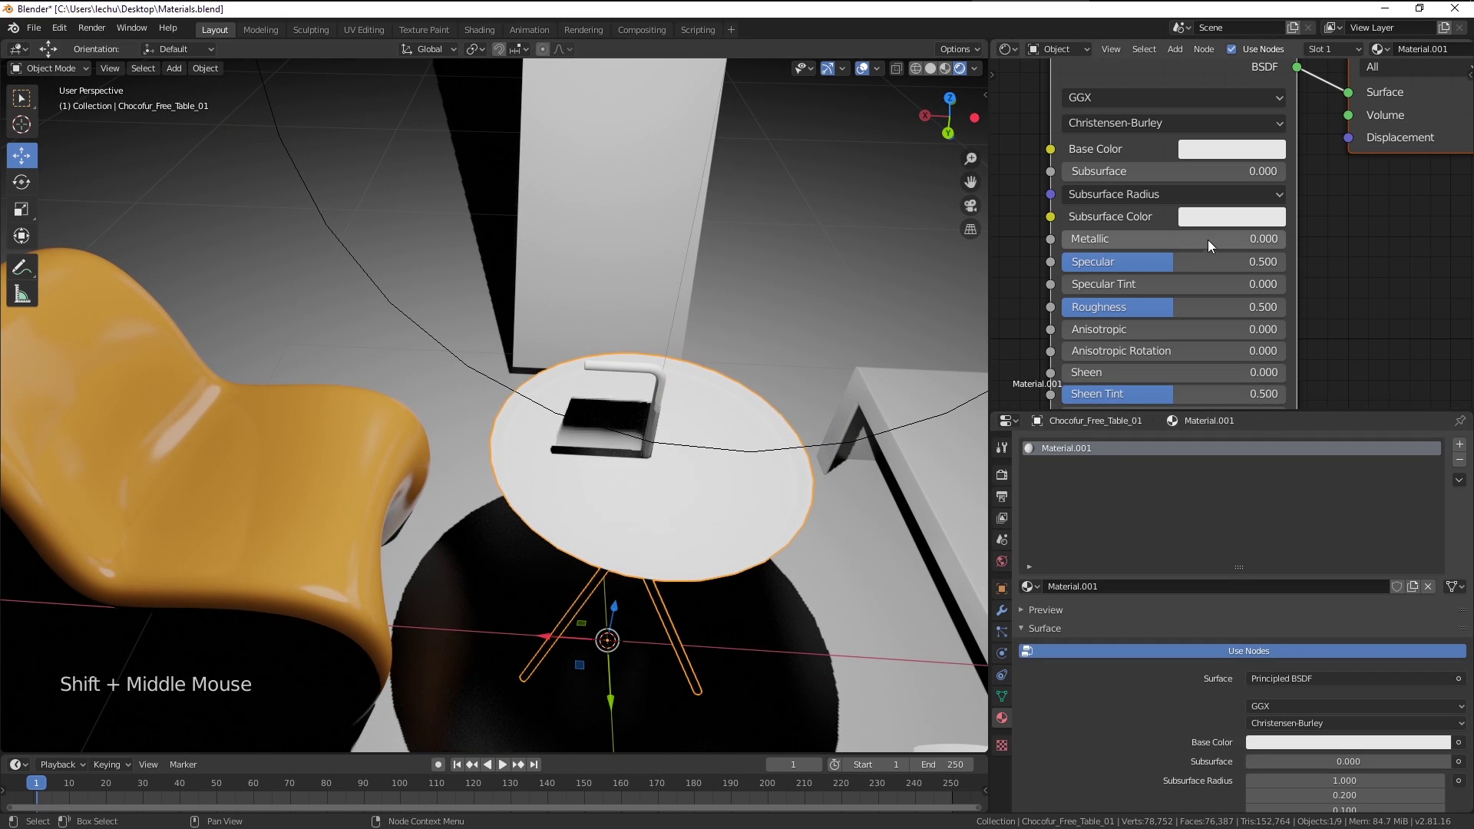
scroll(down, 3)
middle_click(1207, 259)
scroll(up, 3)
middle_click(792, 419)
middle_click(820, 433)
scroll(up, 3)
middle_click(772, 430)
Set Metallic to 1.0 and darken the Base Color value to about 0.35 for a metal finish
click(1121, 260)
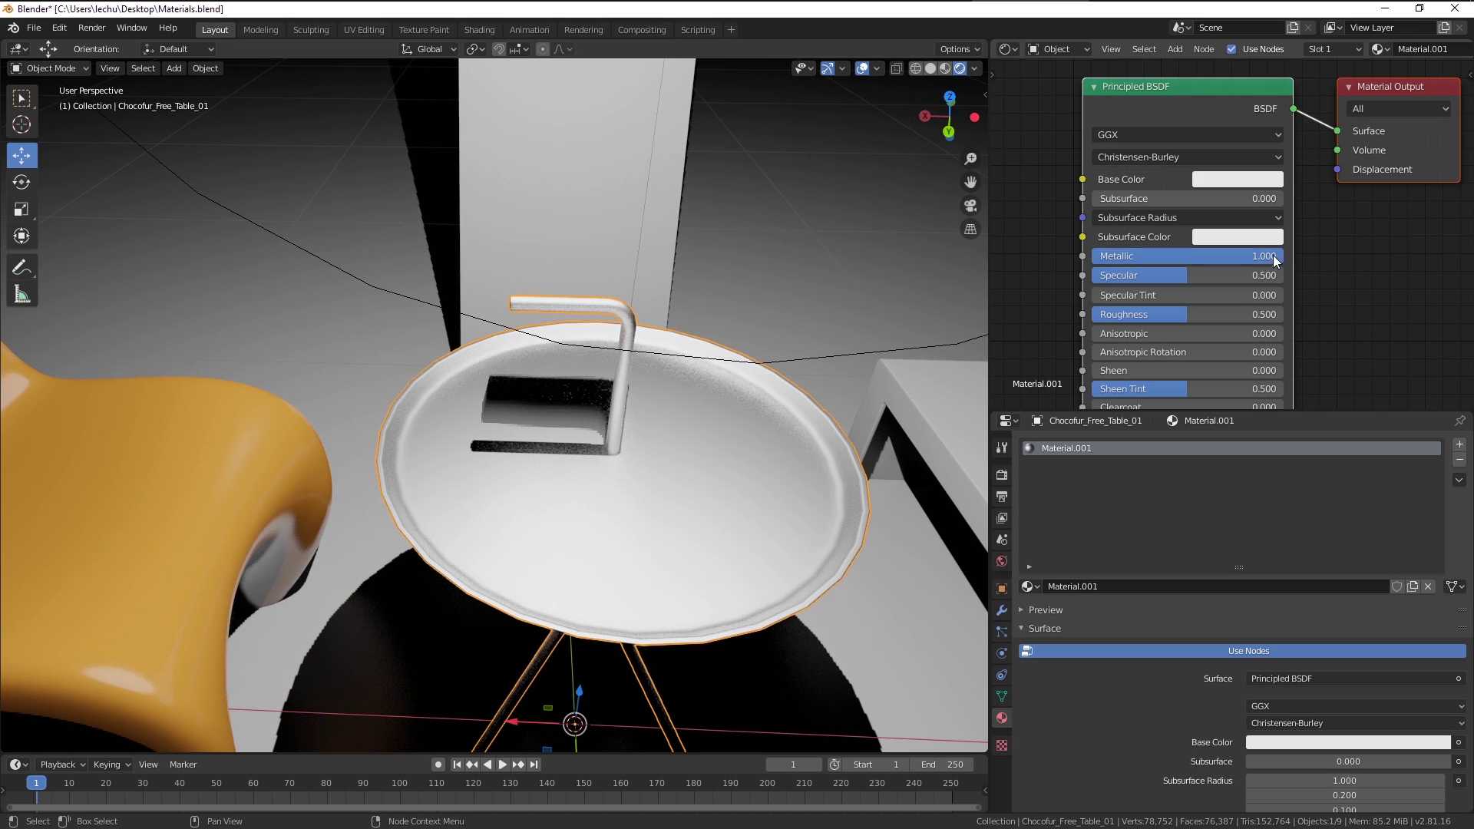
click(1216, 187)
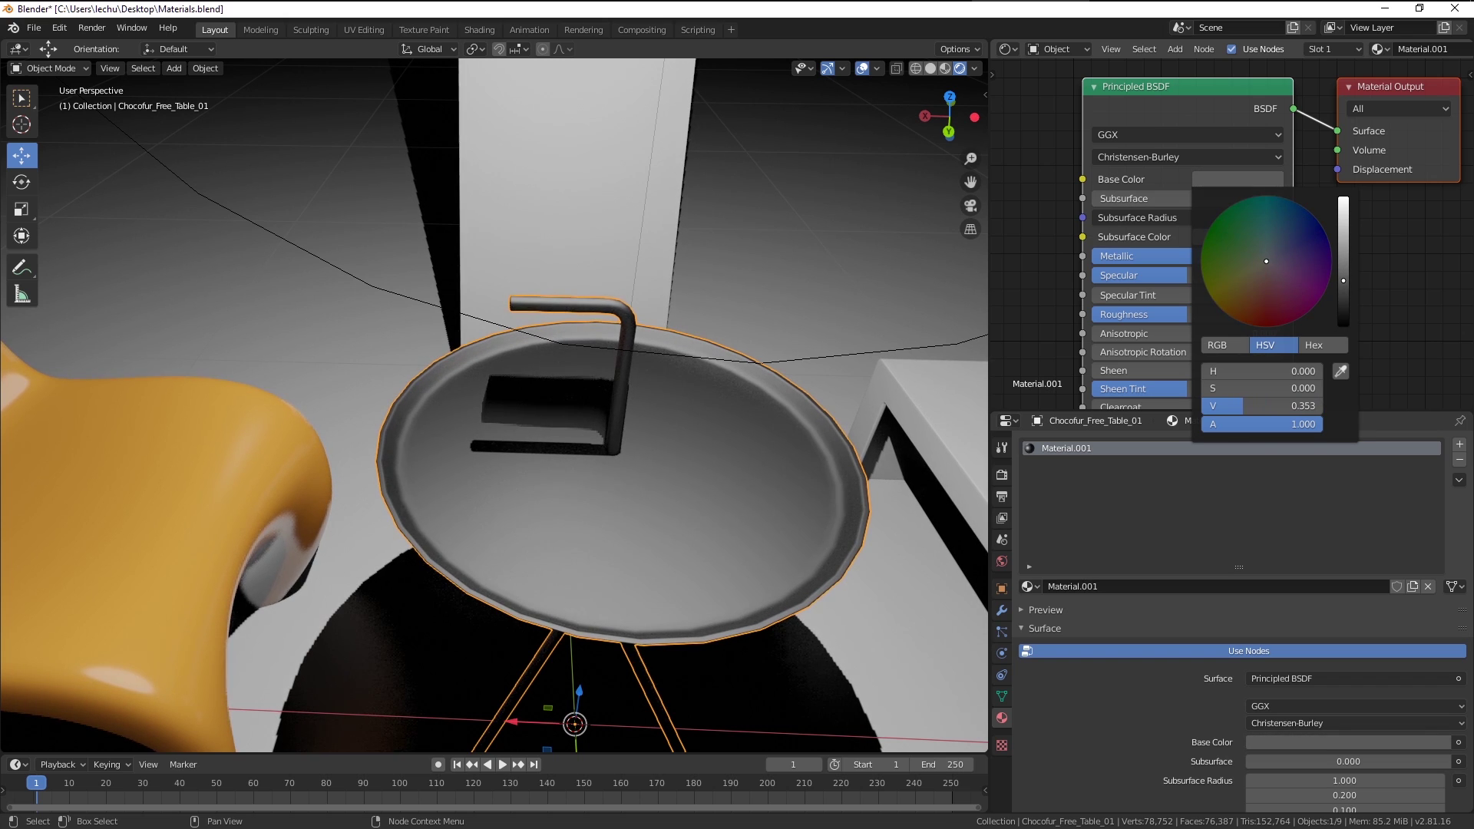
middle_click(846, 472)
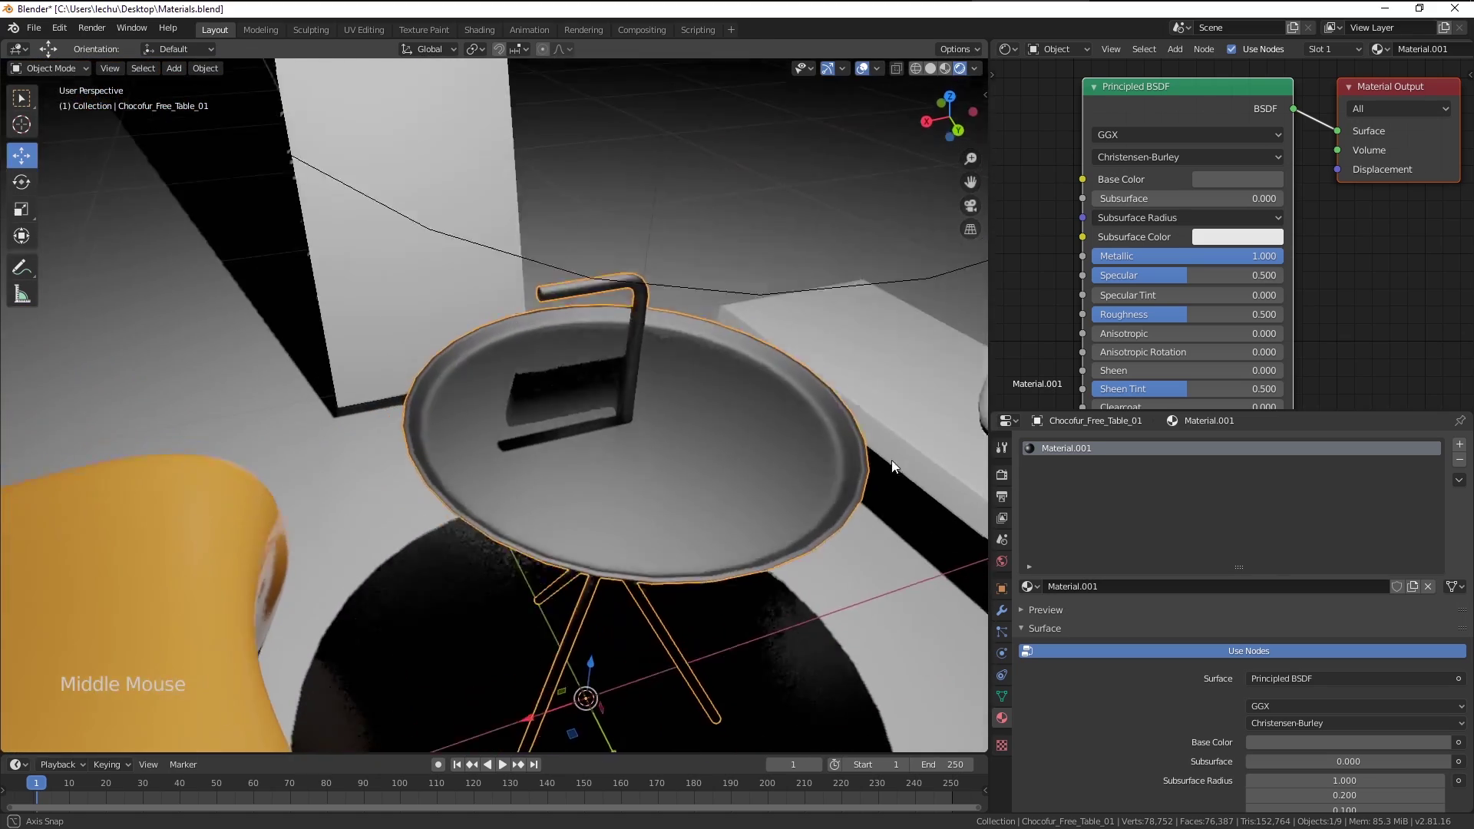
middle_click(653, 393)
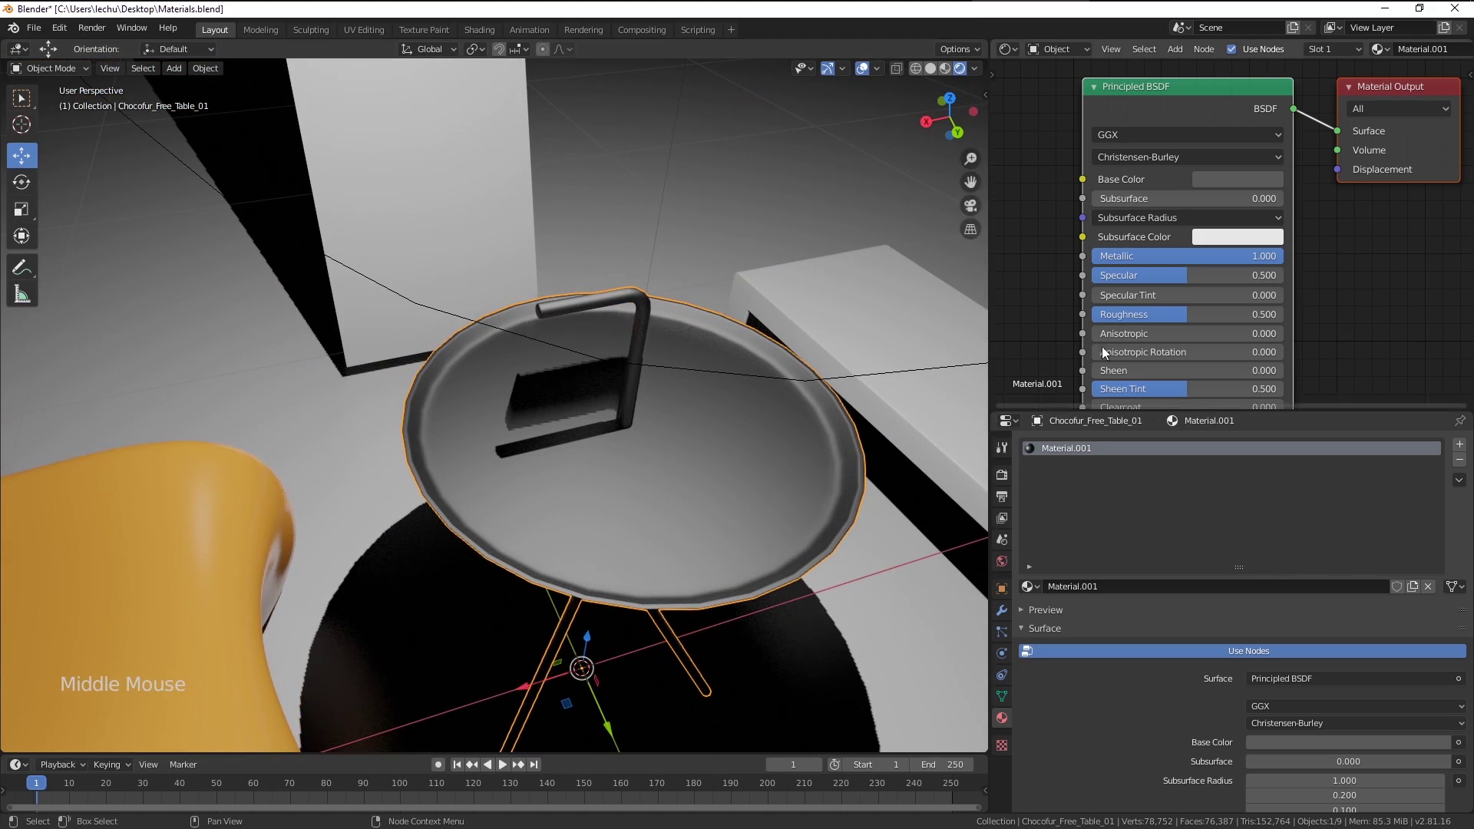
Lower the table material's Roughness and orbit to check reflections of the plant
middle_click(905, 370)
click(1186, 320)
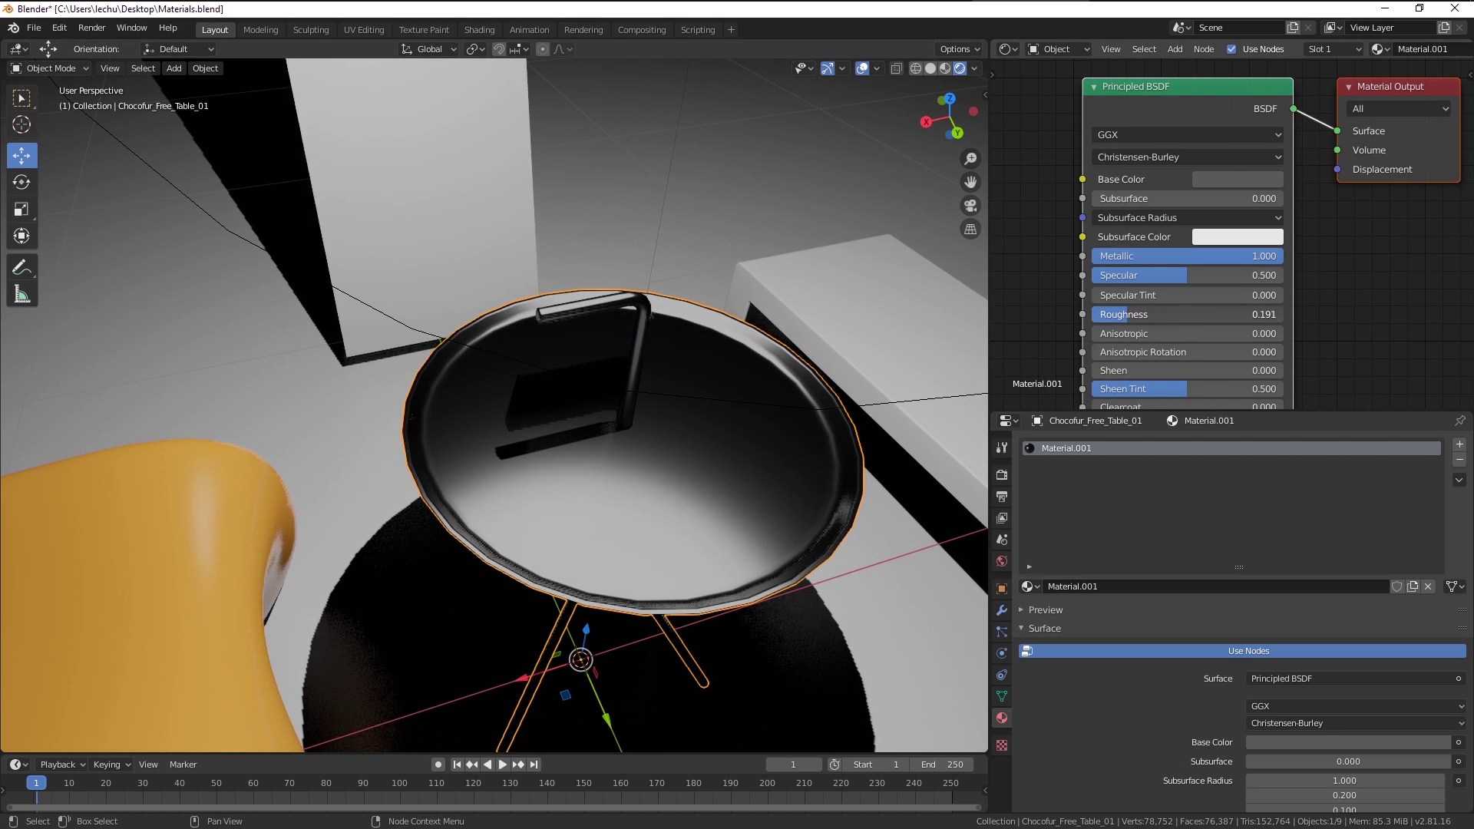
middle_click(900, 390)
middle_click(572, 369)
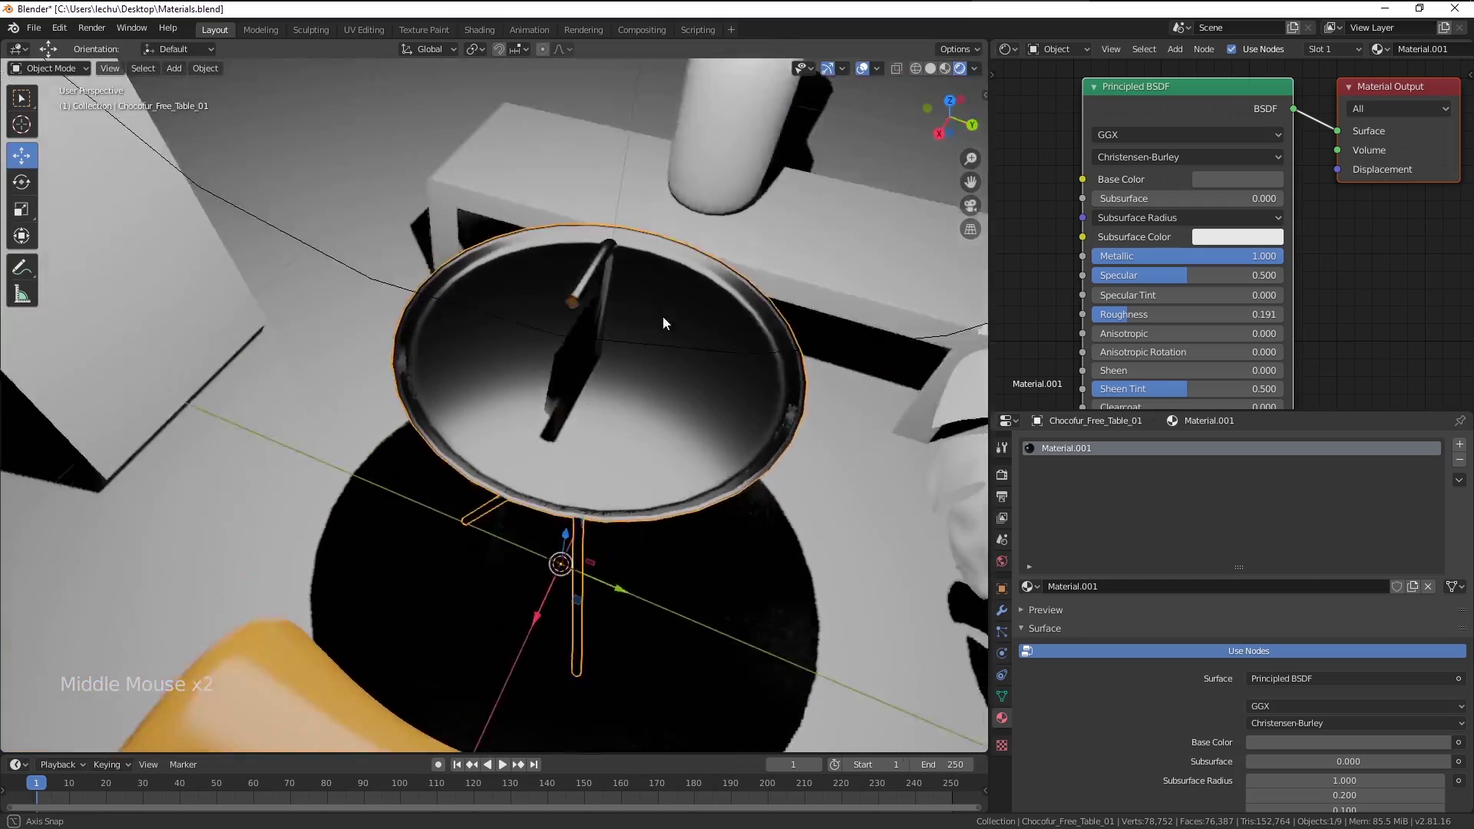
middle_click(446, 375)
middle_click(451, 391)
scroll(up, 3)
middle_click(539, 407)
scroll(down, 3)
middle_click(594, 351)
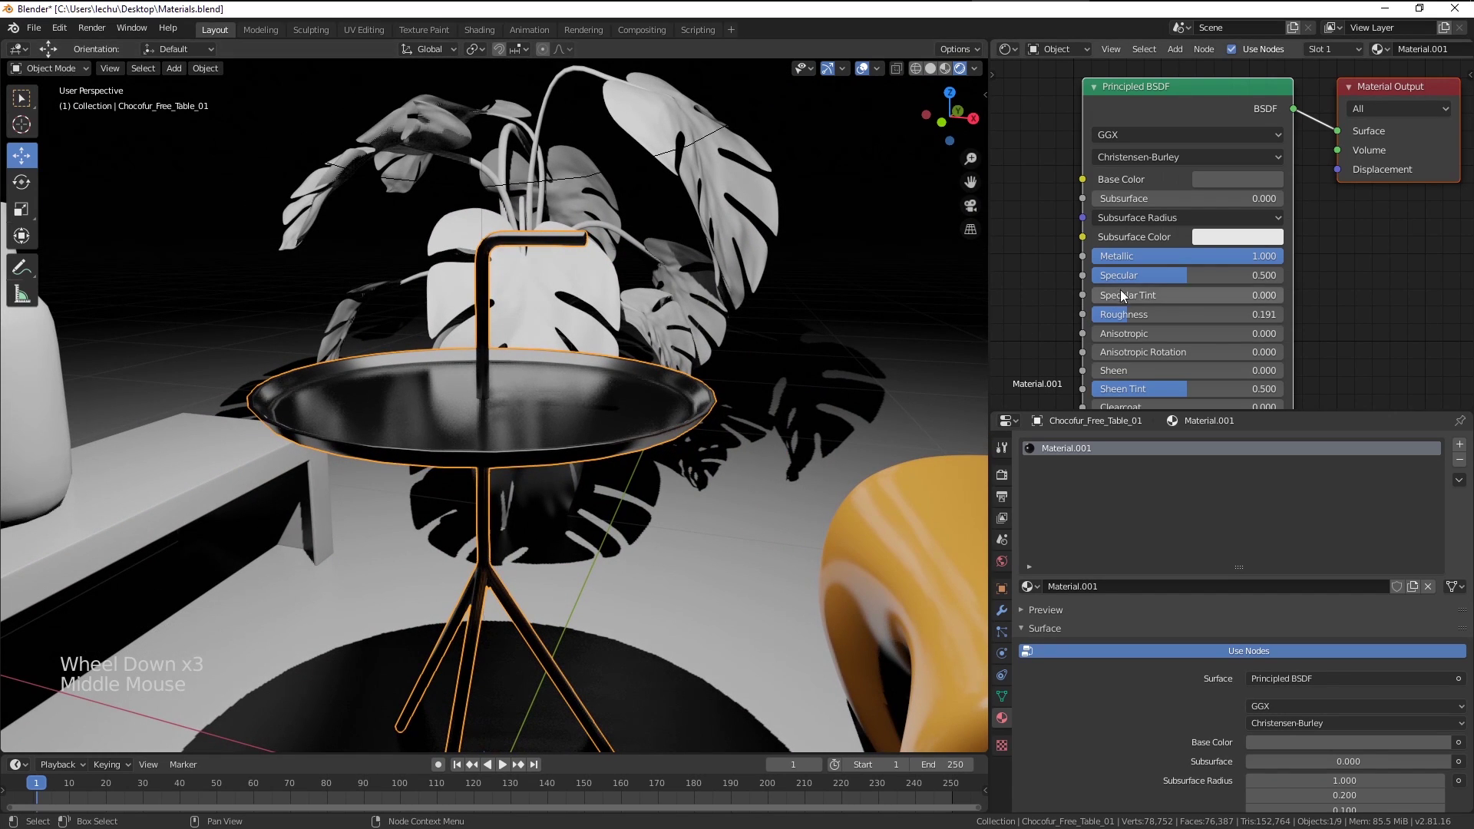
Fine-tune the Roughness down to about 0.177 for a glossier metal top
click(1220, 260)
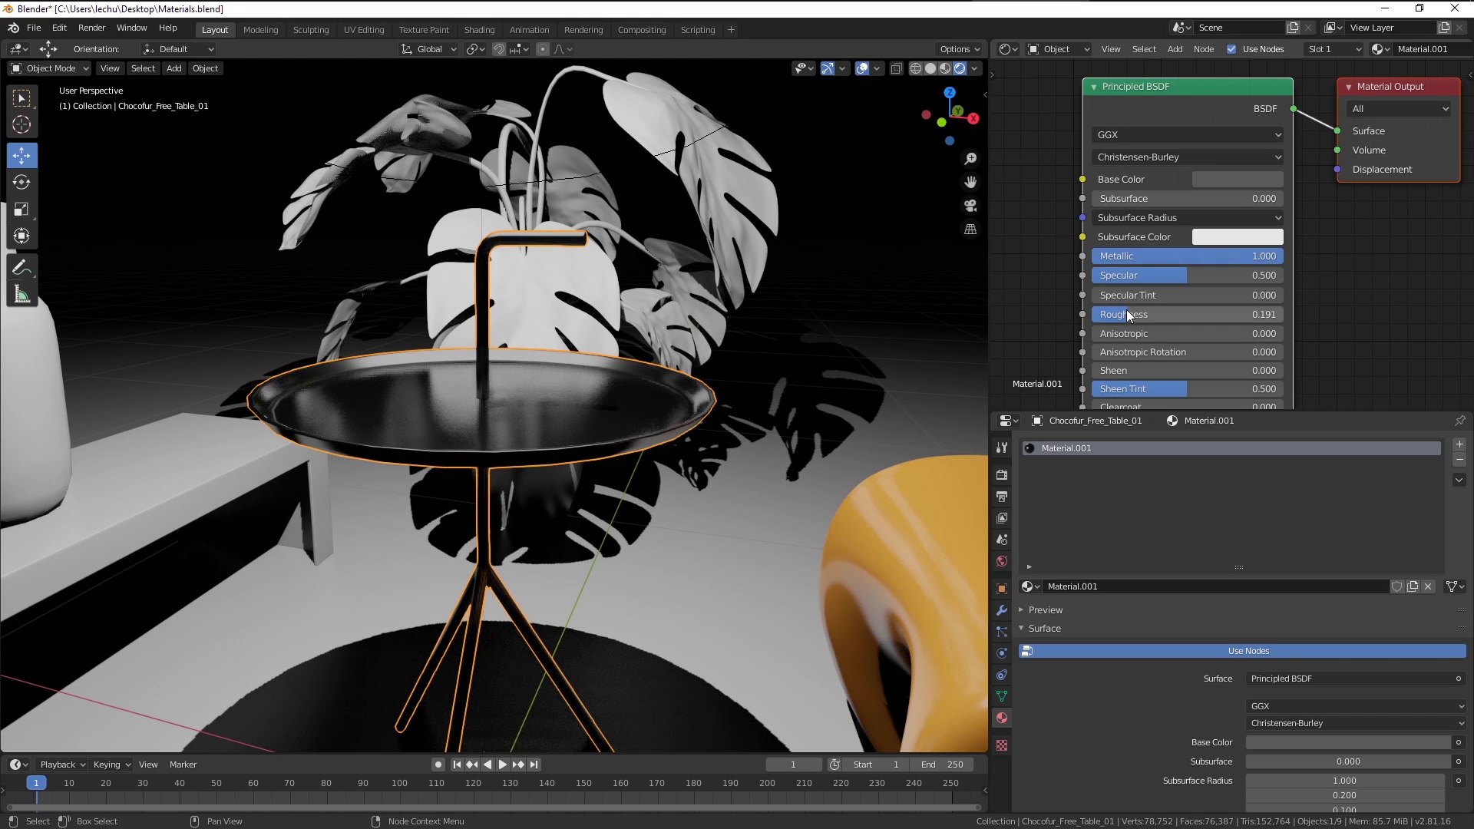
click(1143, 314)
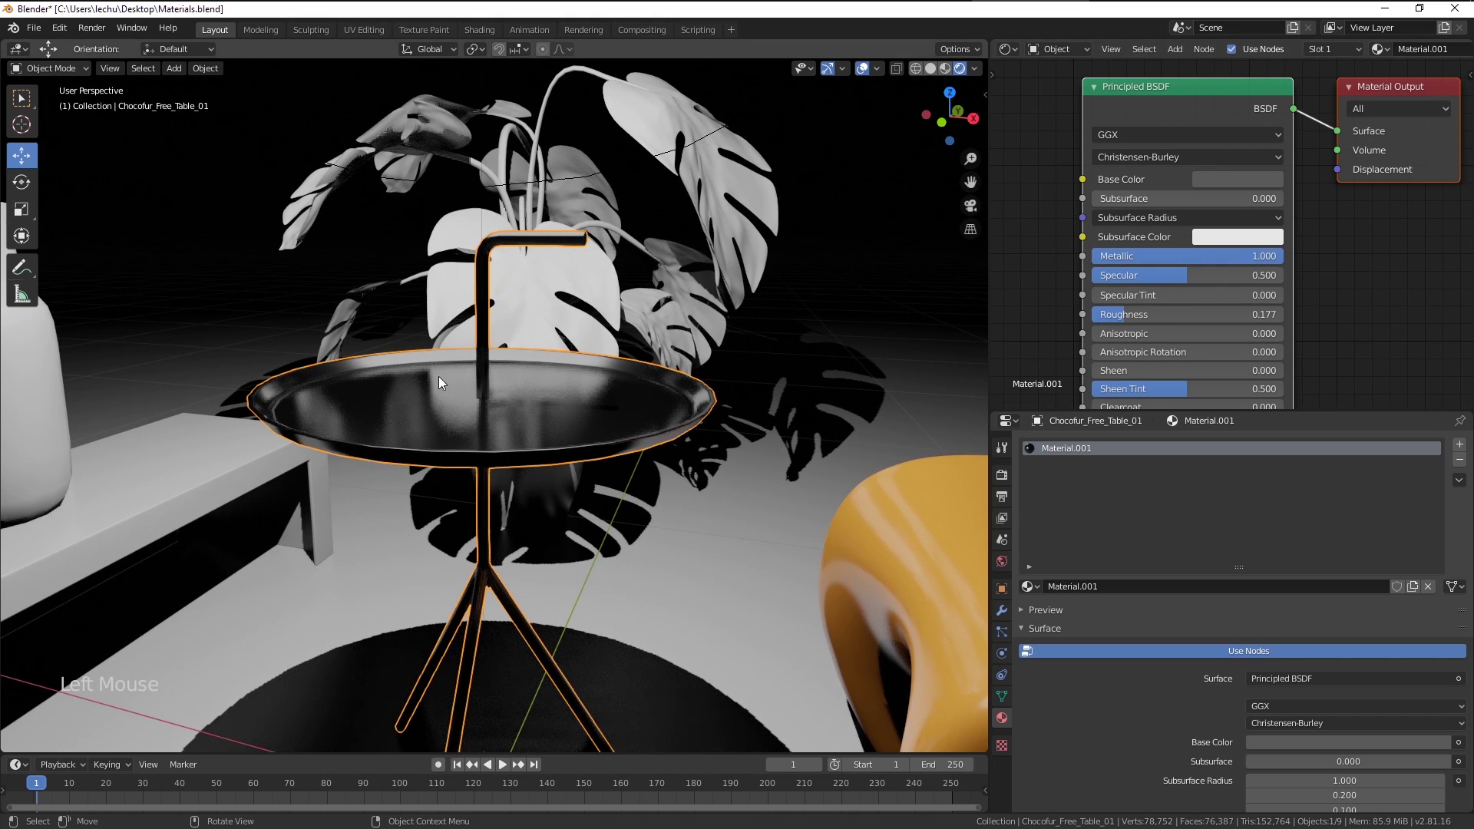
middle_click(567, 391)
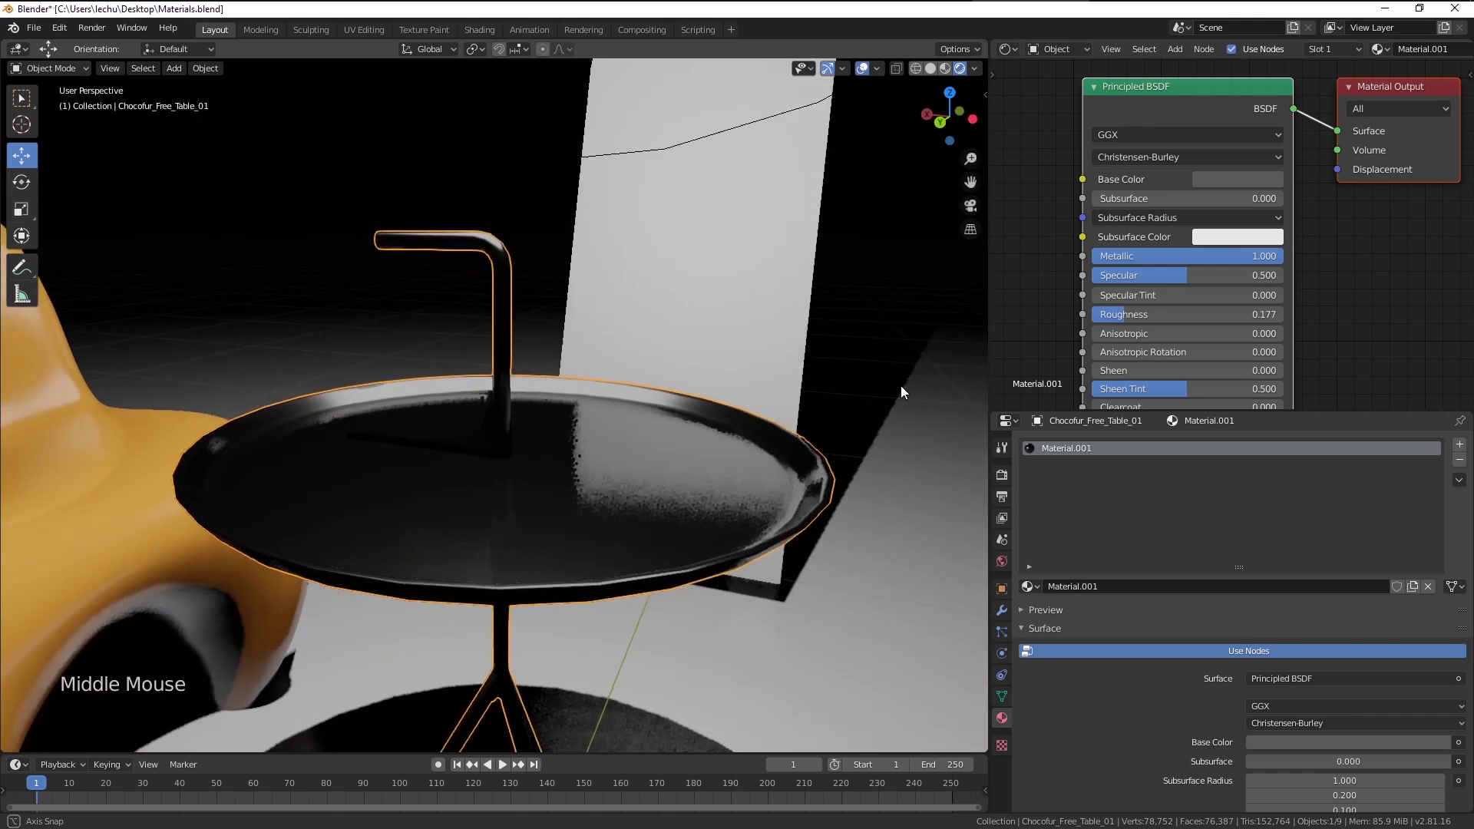
middle_click(555, 490)
scroll(down, 3)
middle_click(563, 502)
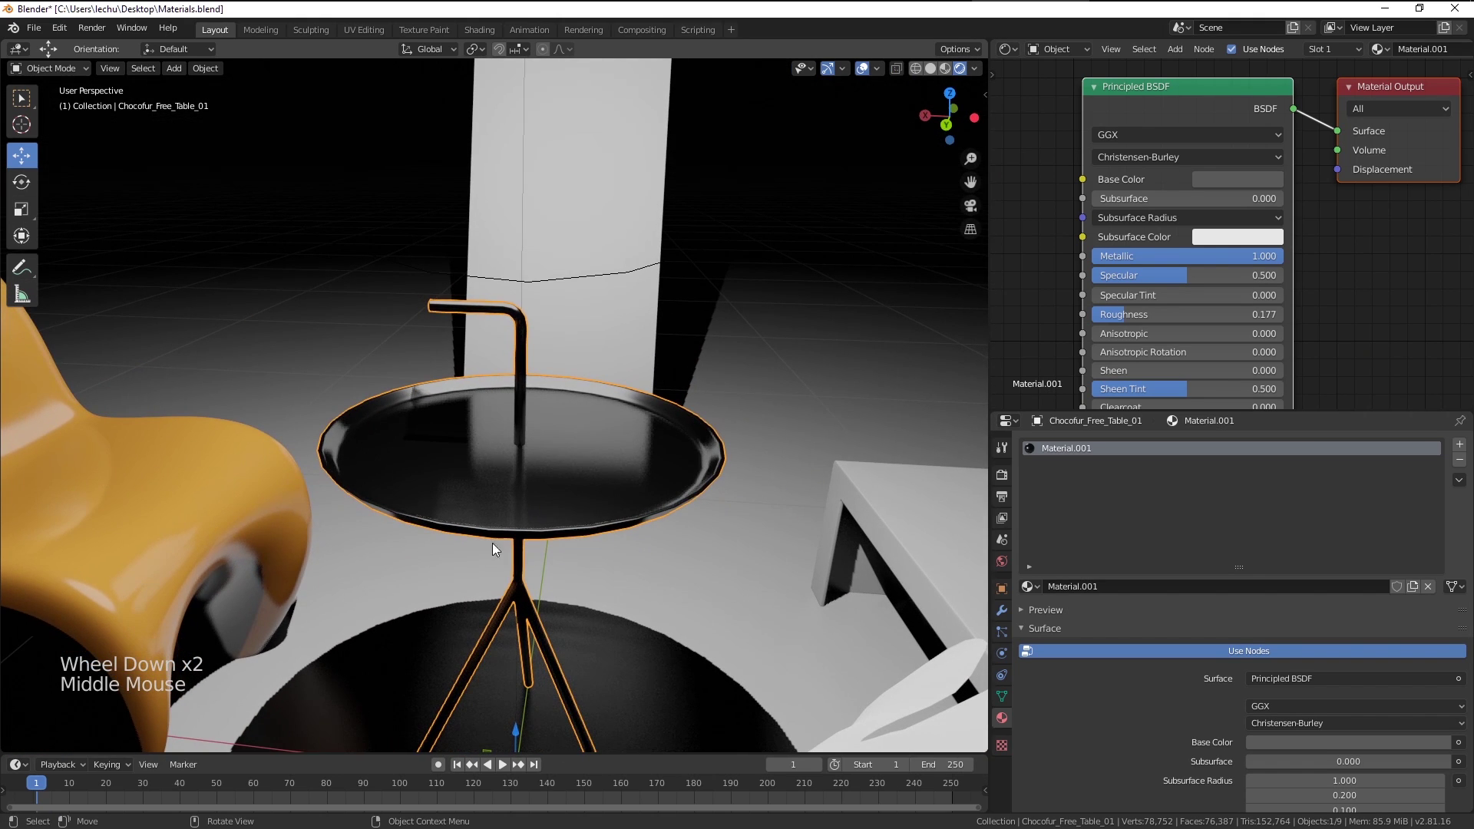
click(1224, 186)
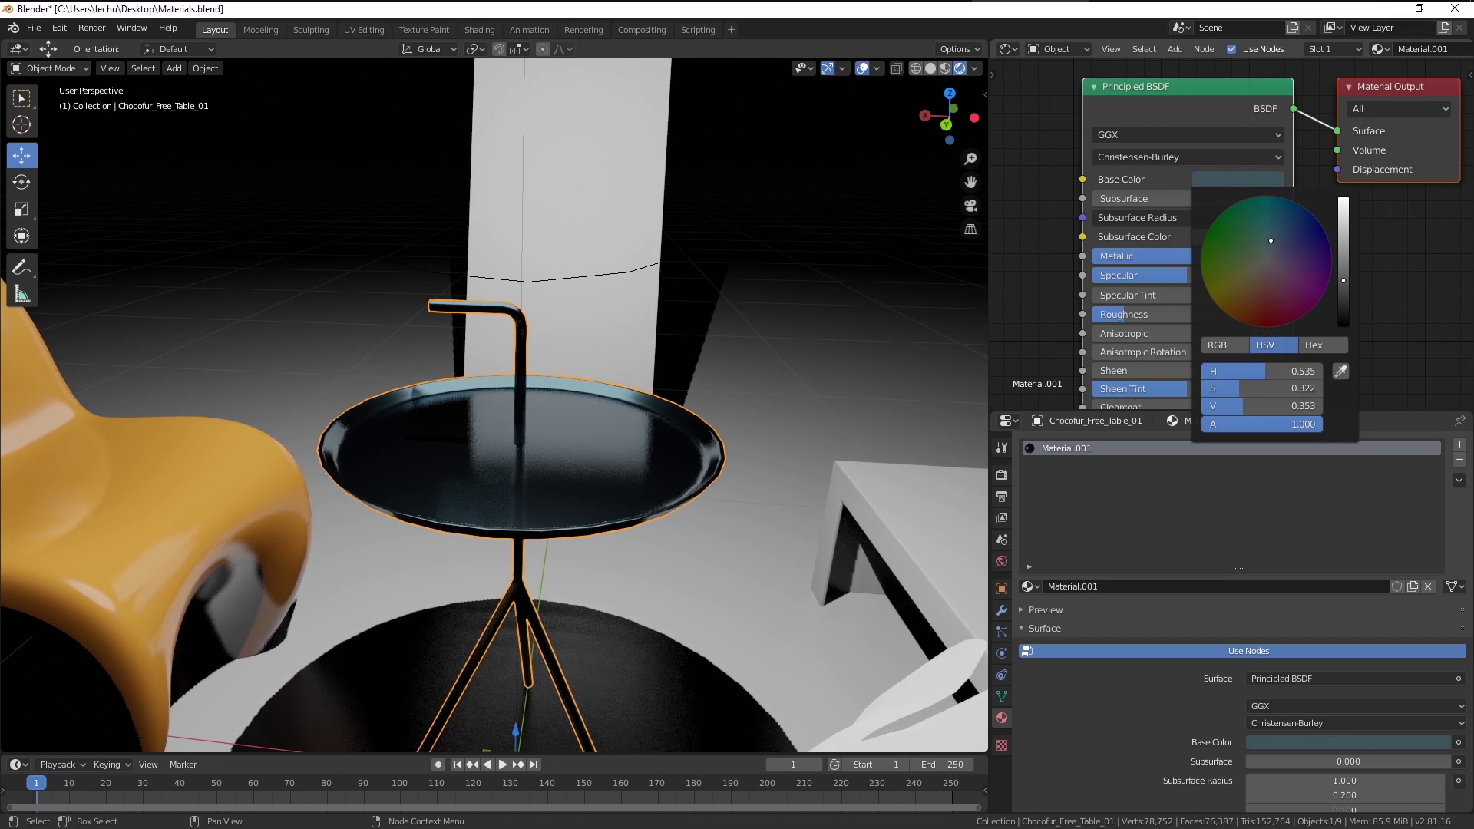
middle_click(567, 430)
scroll(up, 3)
middle_click(553, 432)
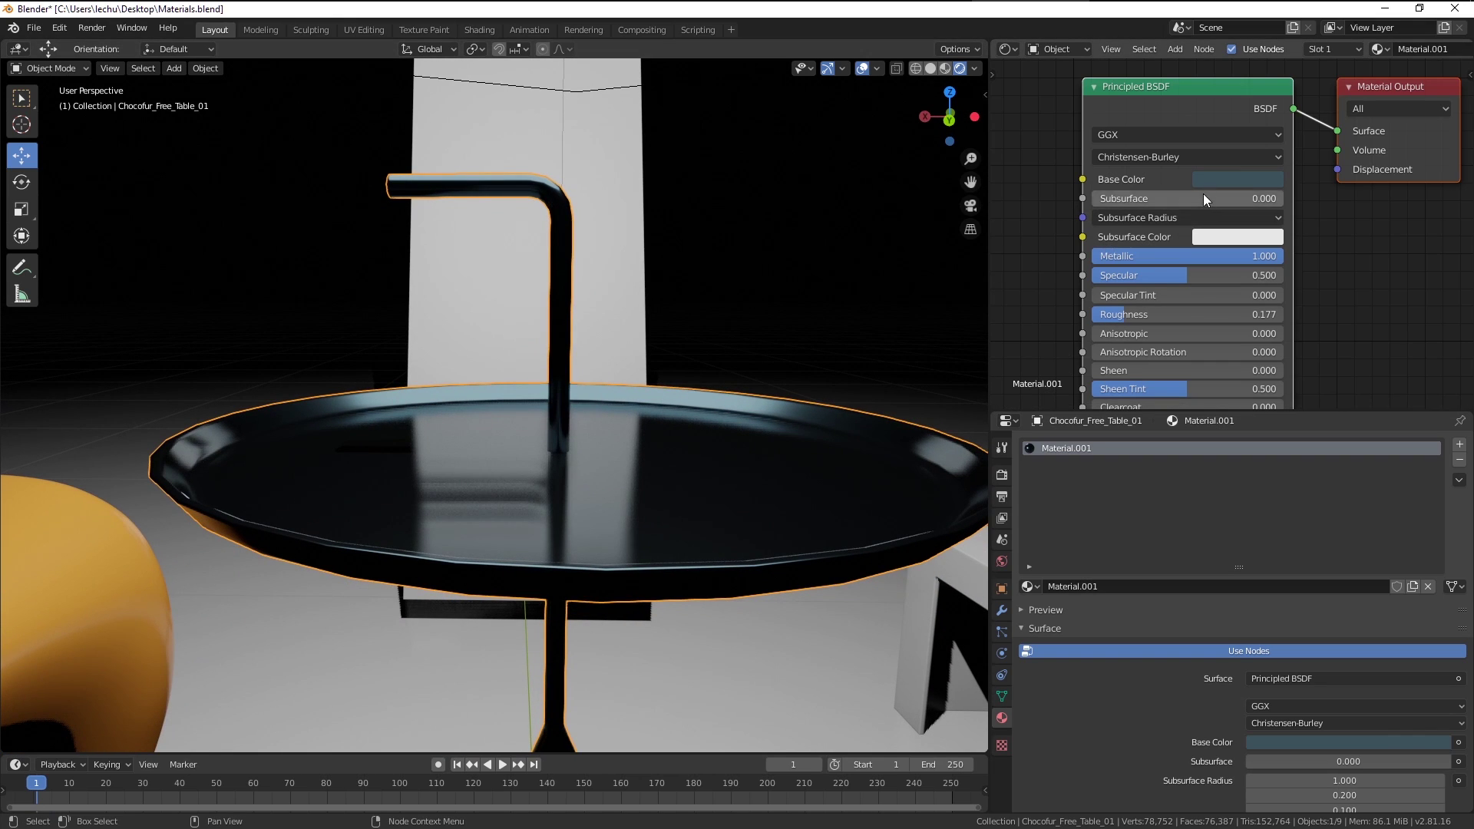
click(1229, 180)
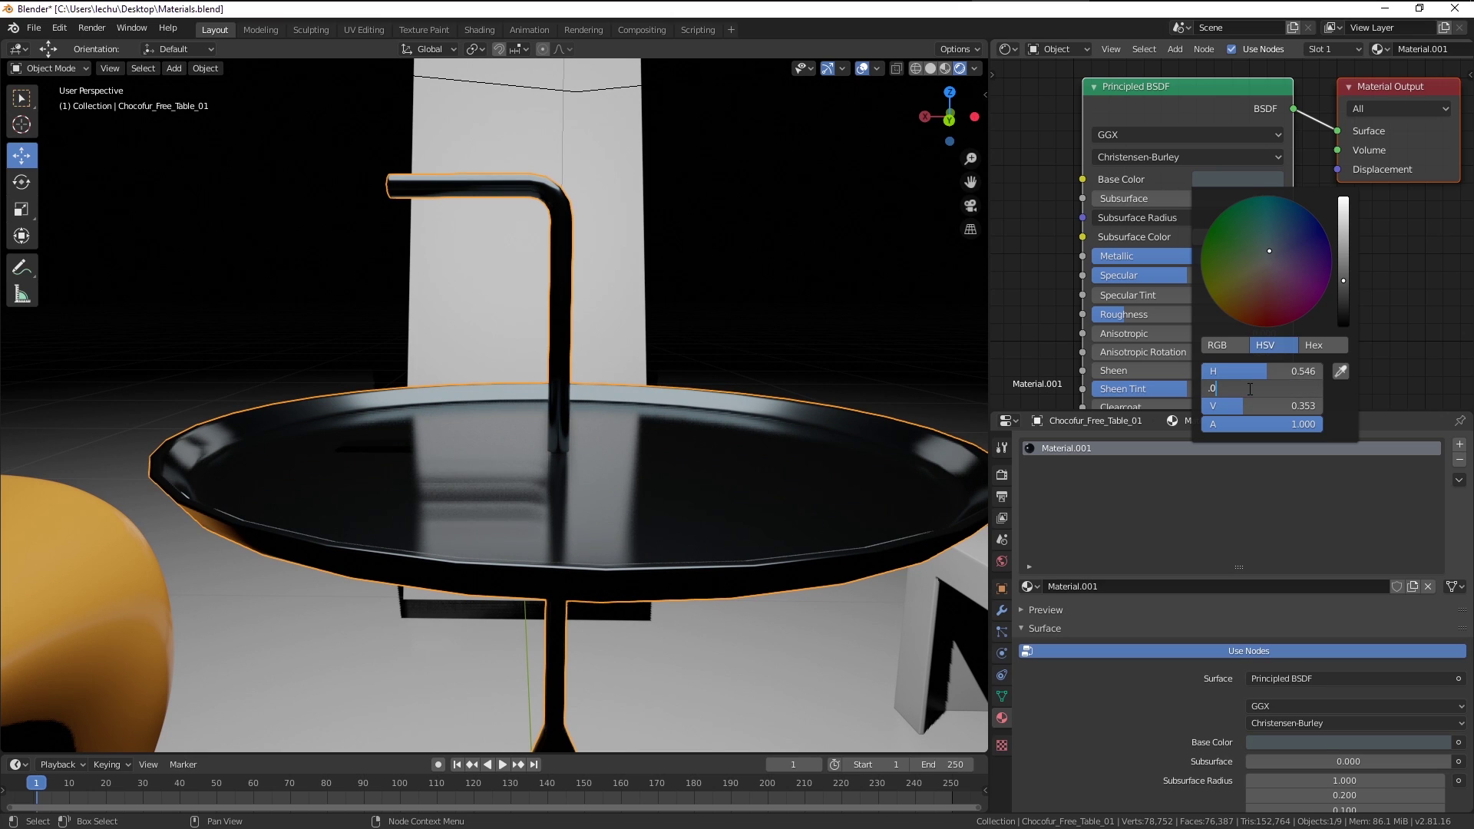
middle_click(724, 485)
scroll(down, 3)
middle_click(538, 435)
middle_click(626, 493)
middle_click(480, 553)
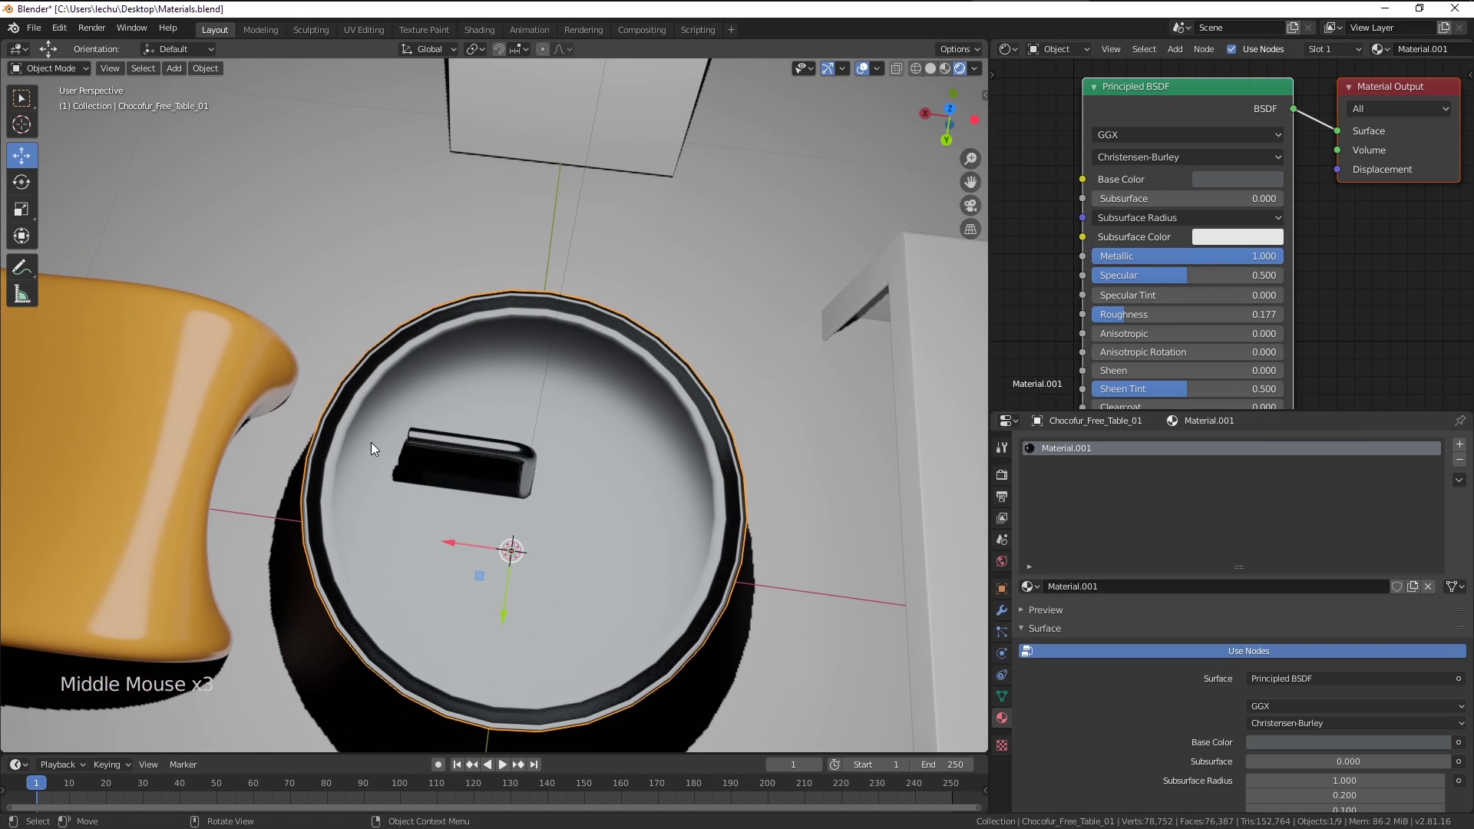
middle_click(389, 403)
middle_click(514, 465)
scroll(up, 3)
middle_click(594, 407)
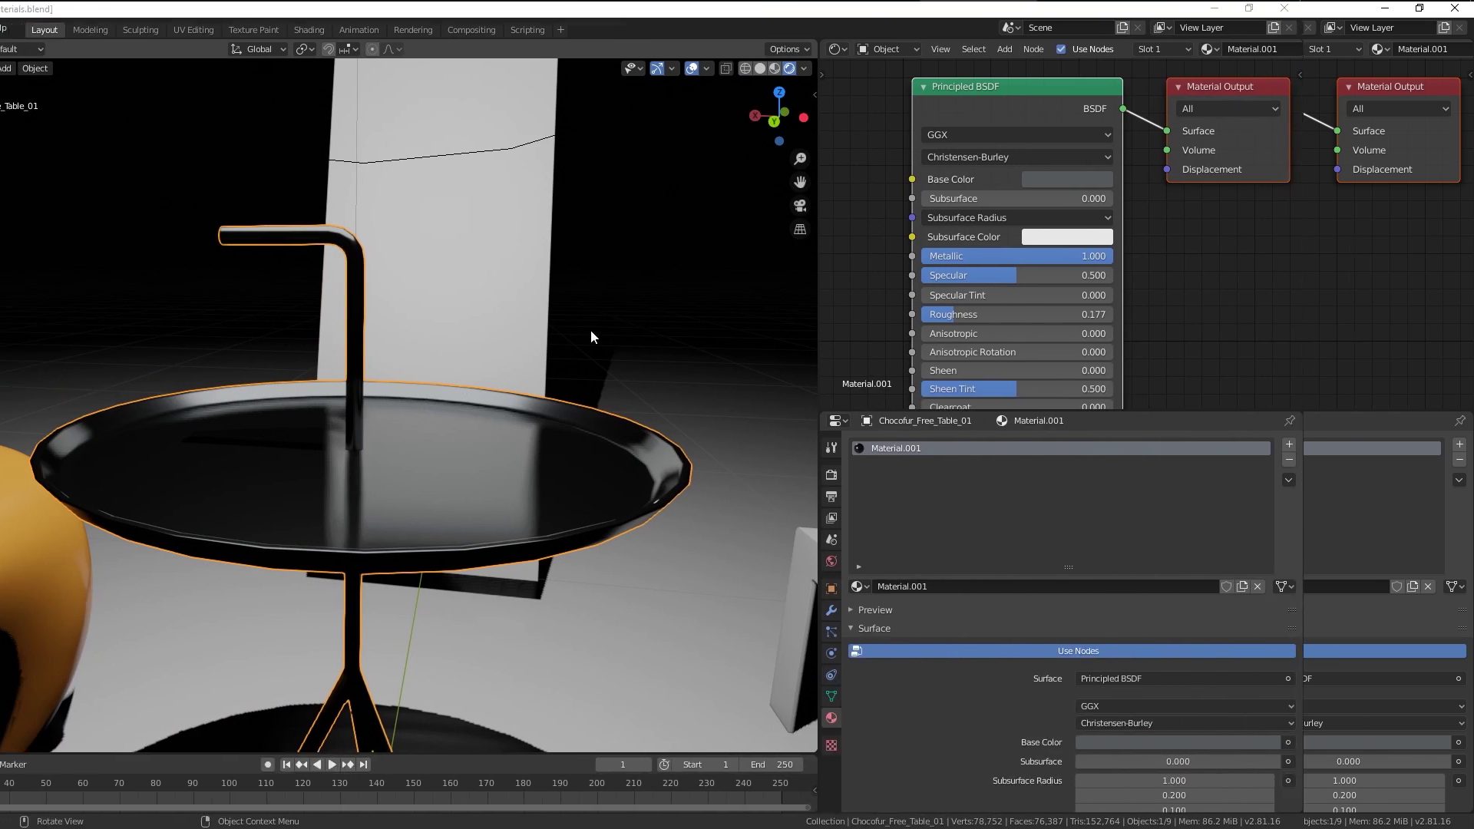
Select Plane.001 and give its material Metallic 1.0 and Roughness 0.0 to make a mirror
click(833, 23)
middle_click(702, 375)
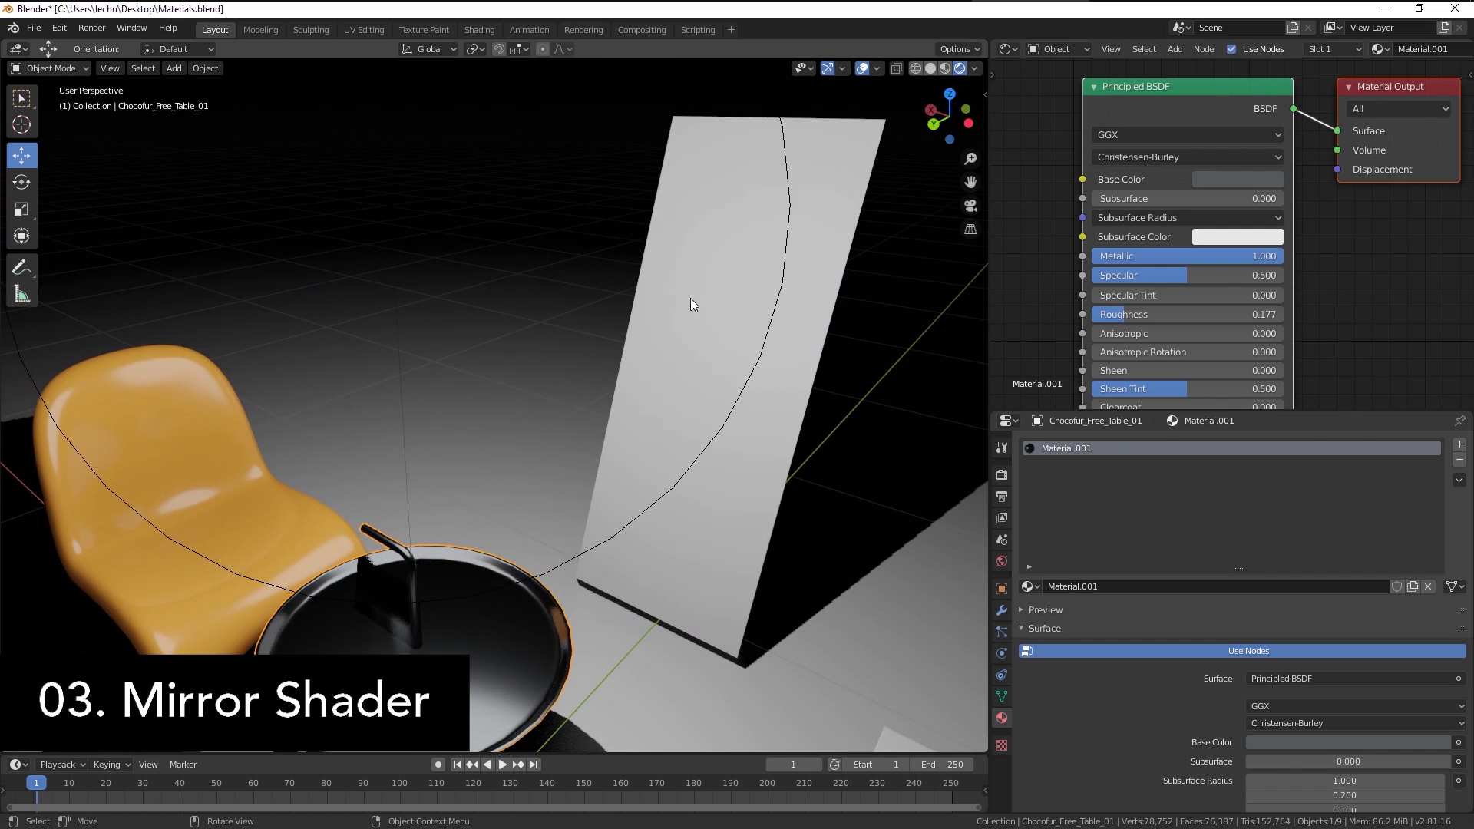
double_click(1083, 588)
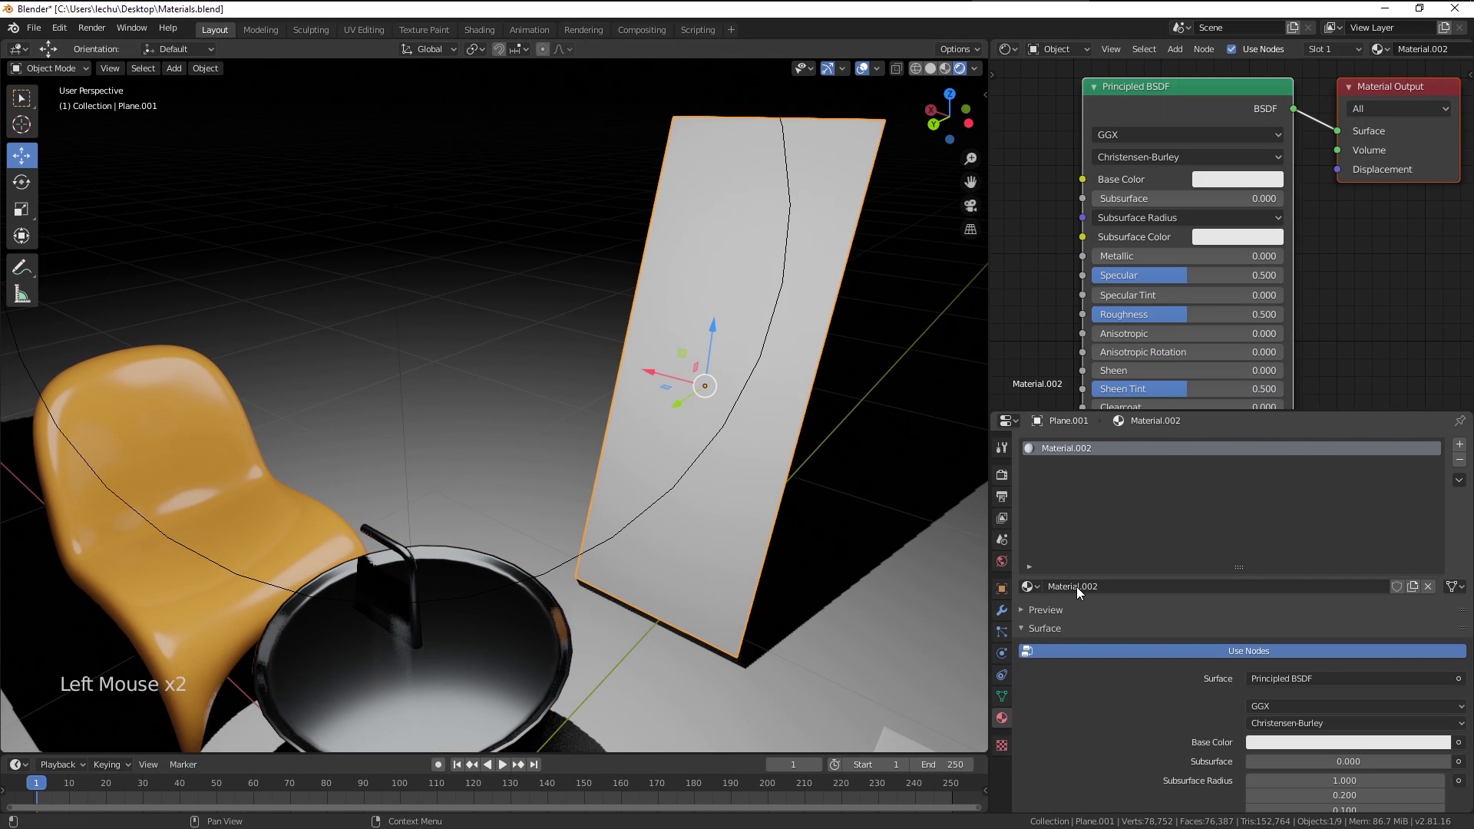
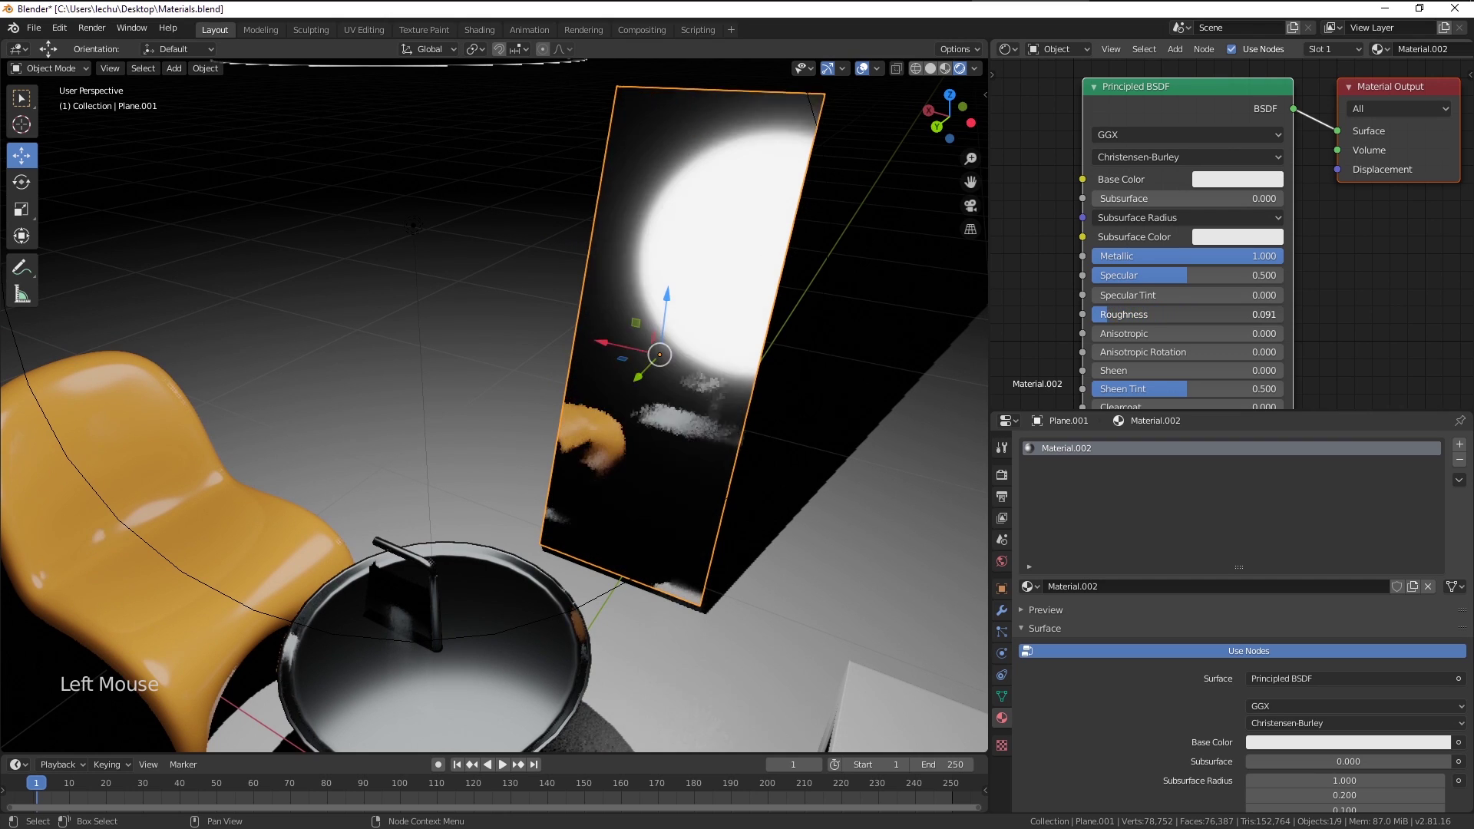
Check the mirror reflection across the scene, then select the point light
middle_click(791, 358)
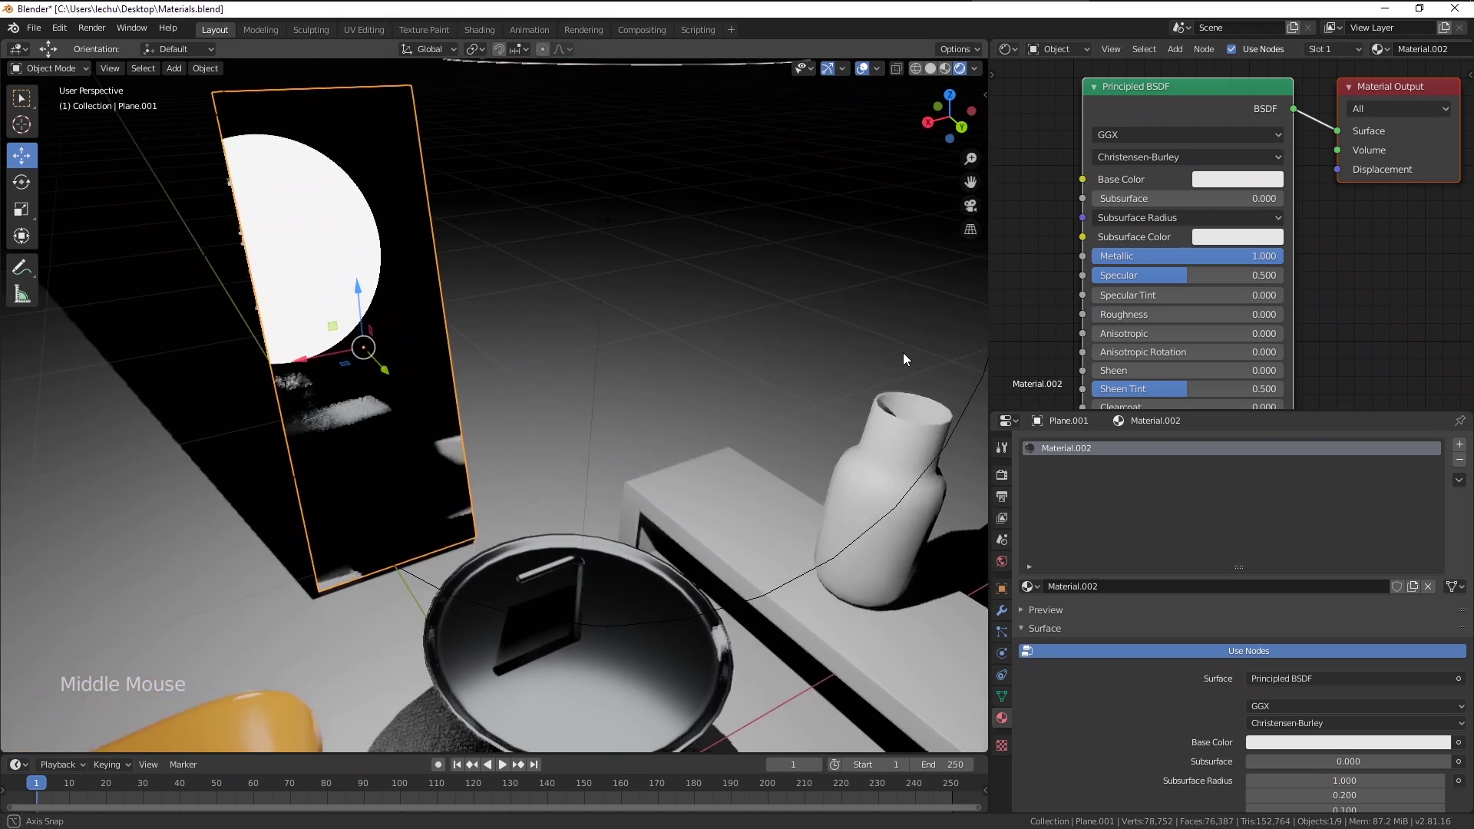
middle_click(541, 361)
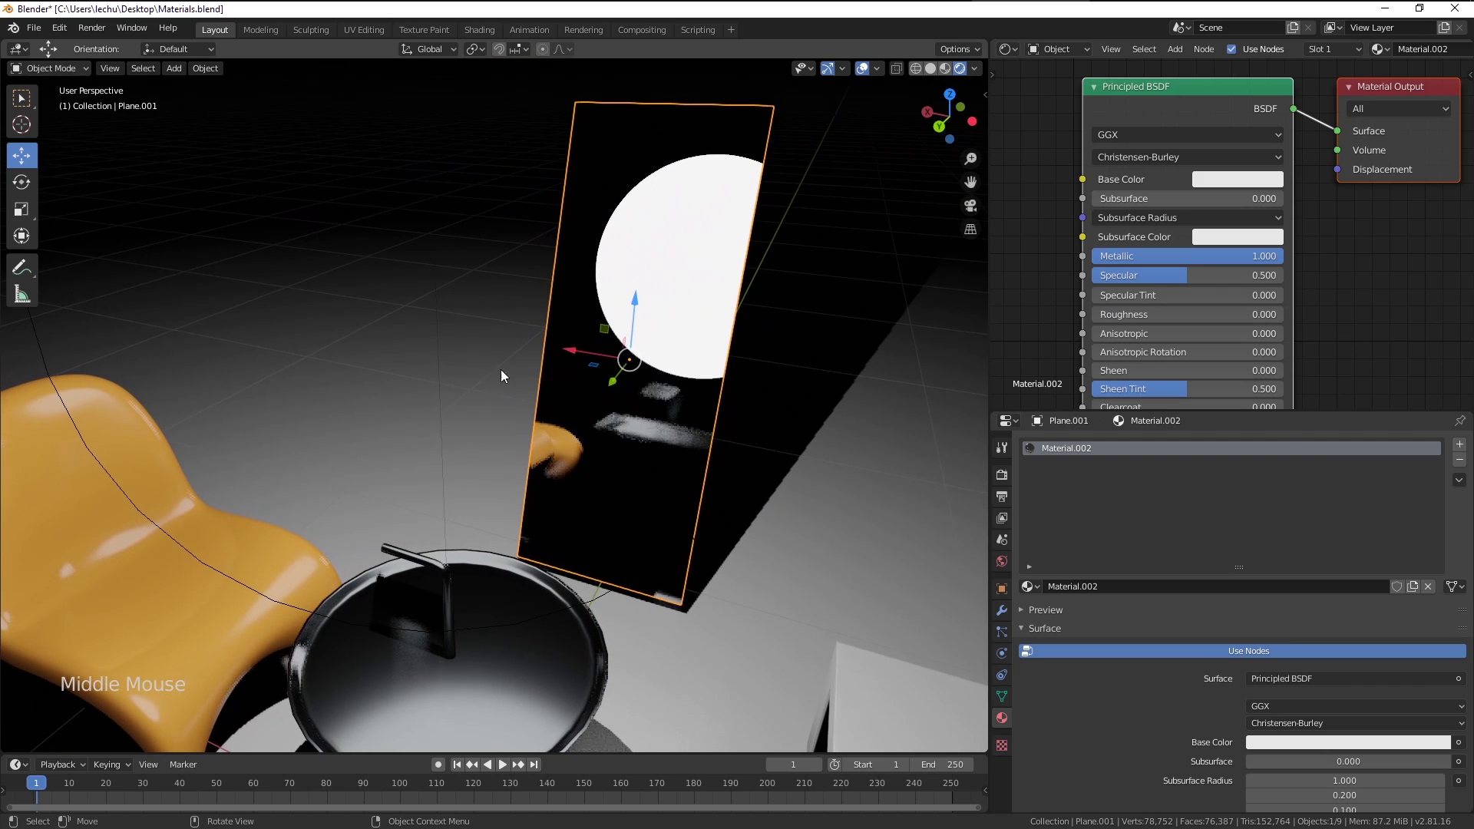
scroll(down, 3)
middle_click(667, 400)
click(442, 309)
middle_click(449, 306)
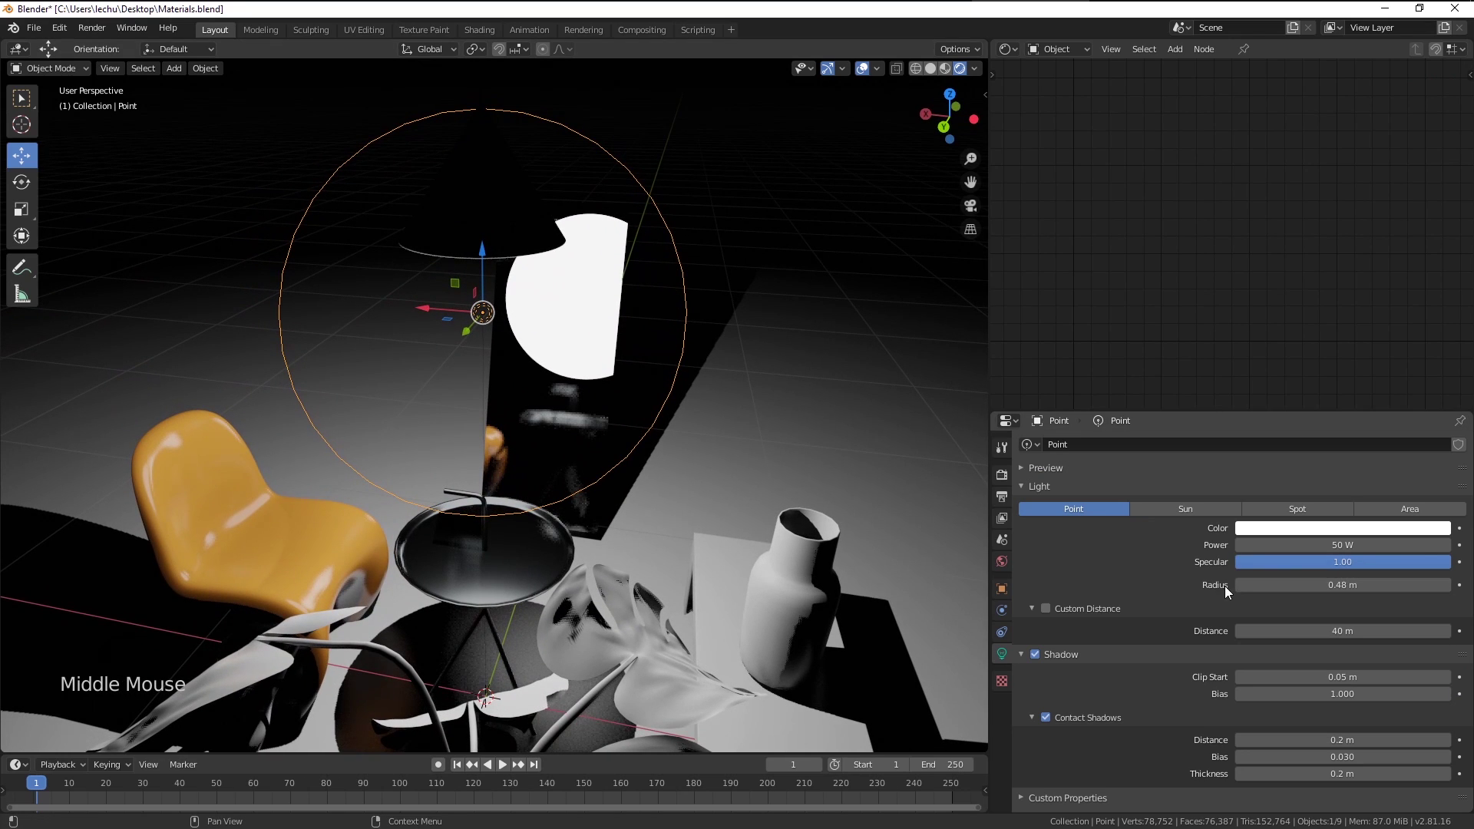
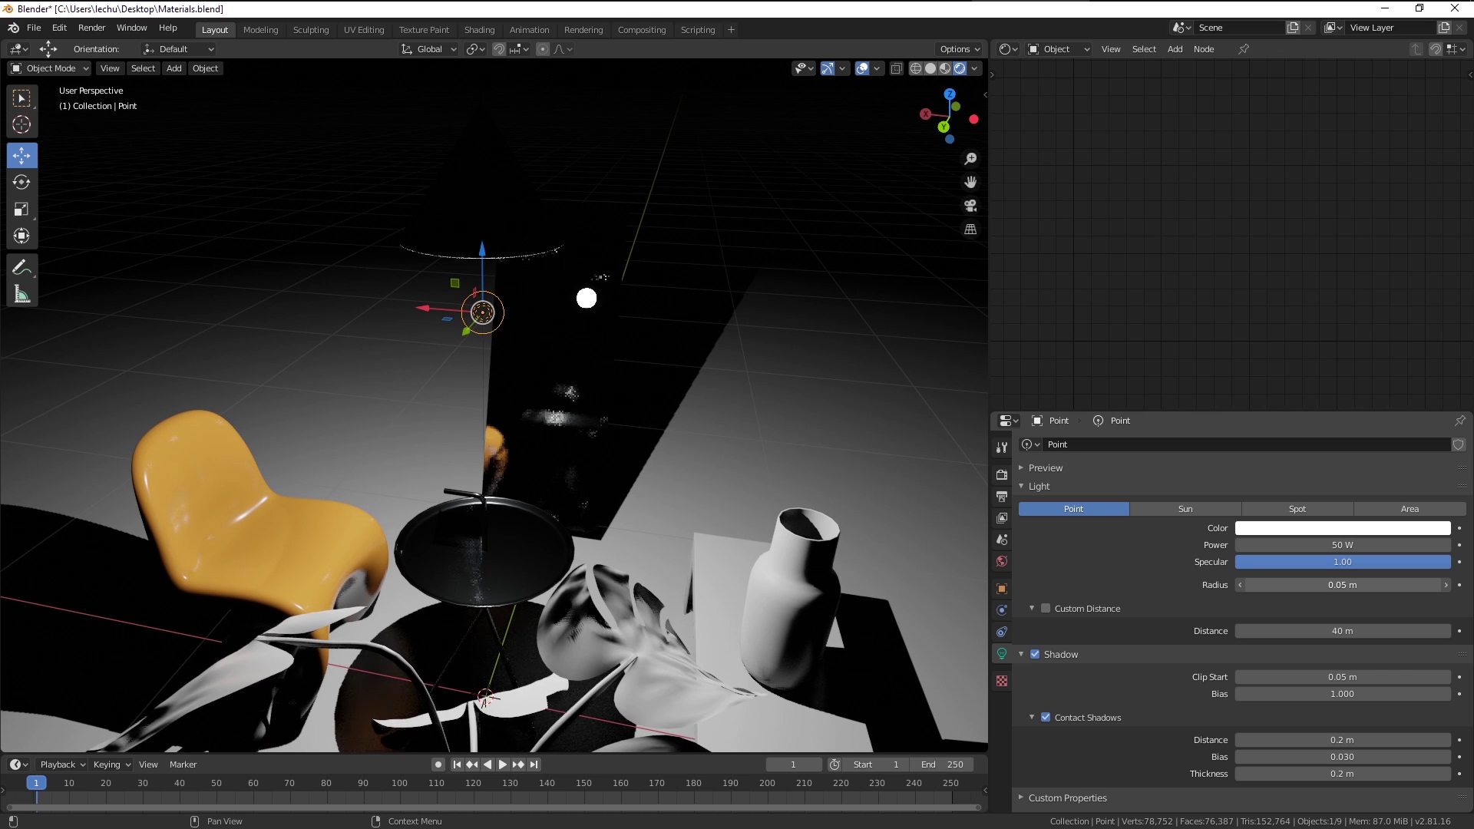
Select the tall standing plane Plane.001 and orbit around it to inspect the mirror
middle_click(695, 428)
scroll(up, 3)
click(548, 401)
middle_click(544, 416)
middle_click(472, 410)
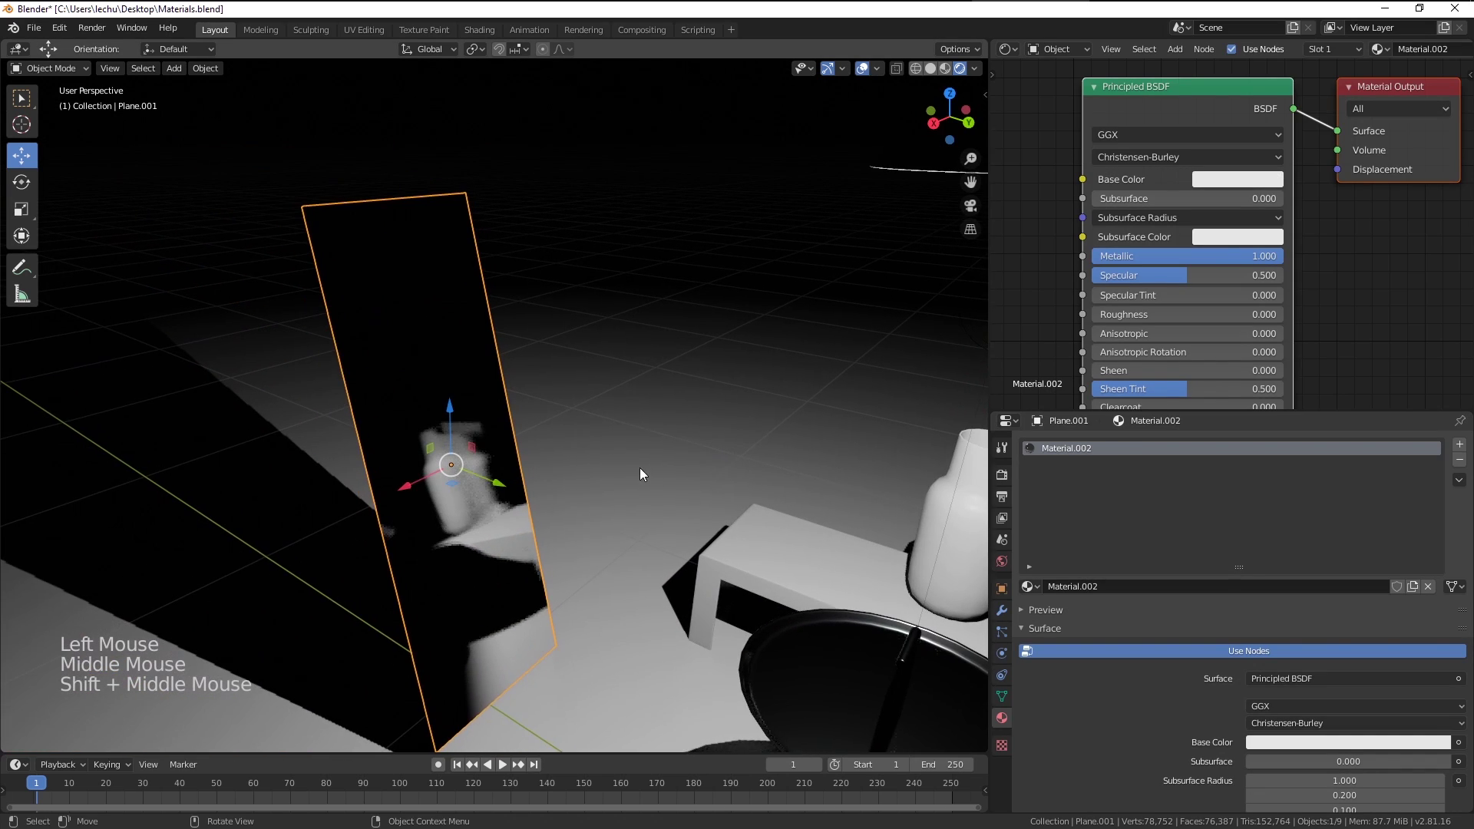
scroll(up, 3)
middle_click(573, 471)
middle_click(597, 432)
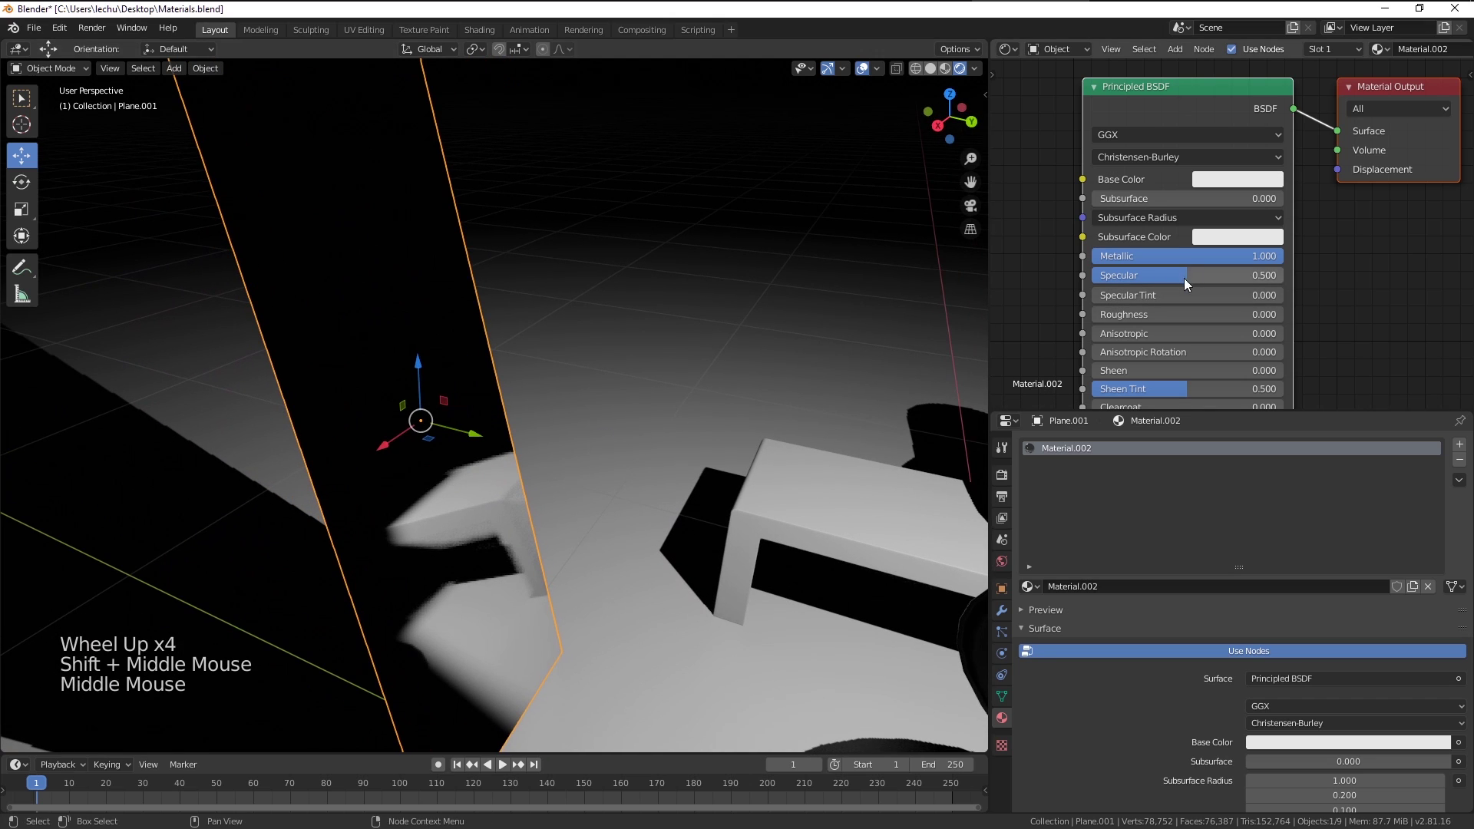
scroll(down, 3)
middle_click(618, 494)
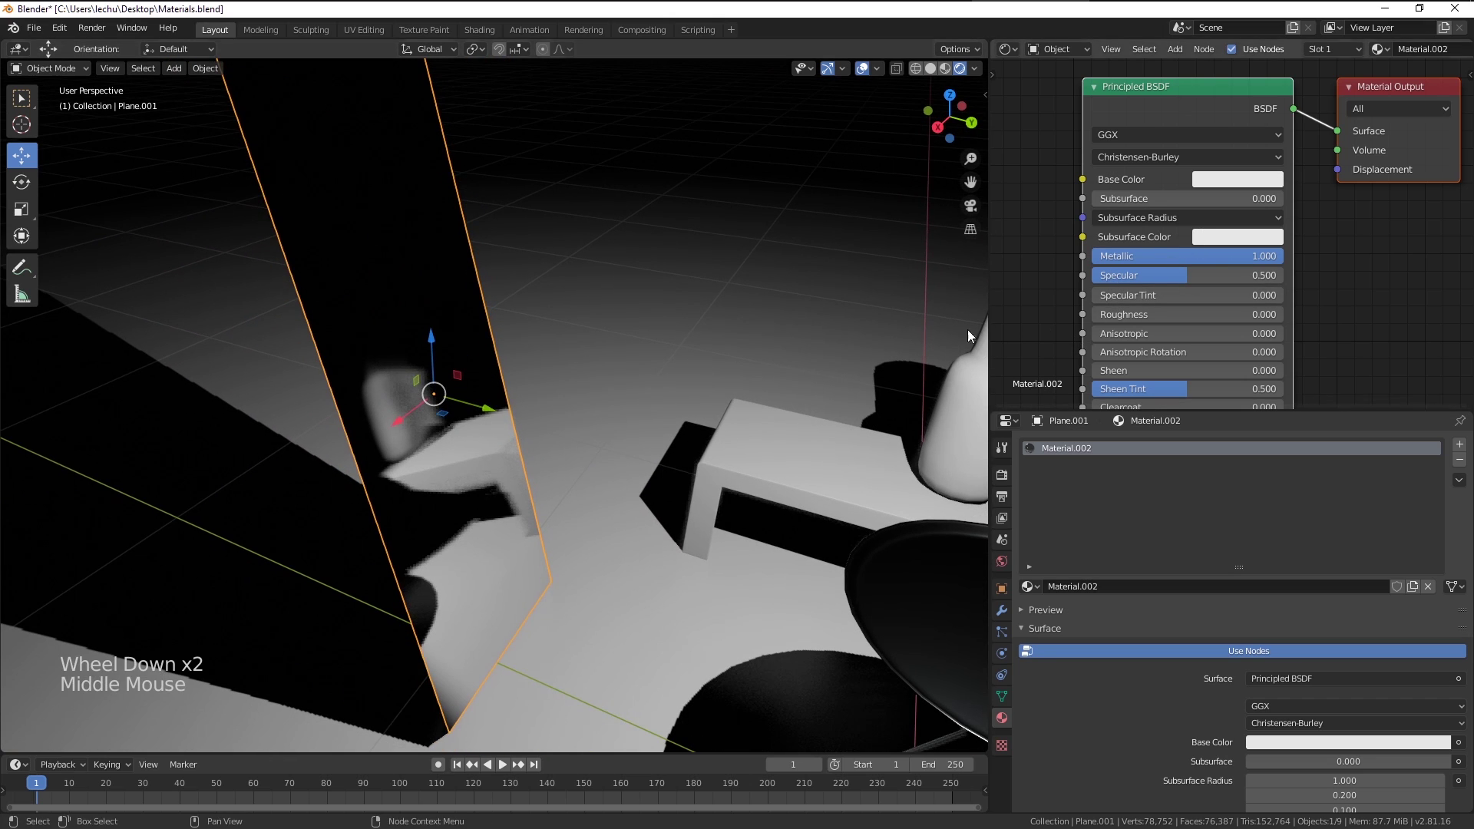
Lower the mirror Base Color brightness to about 0.85 and check the reflection around the scene
click(1218, 188)
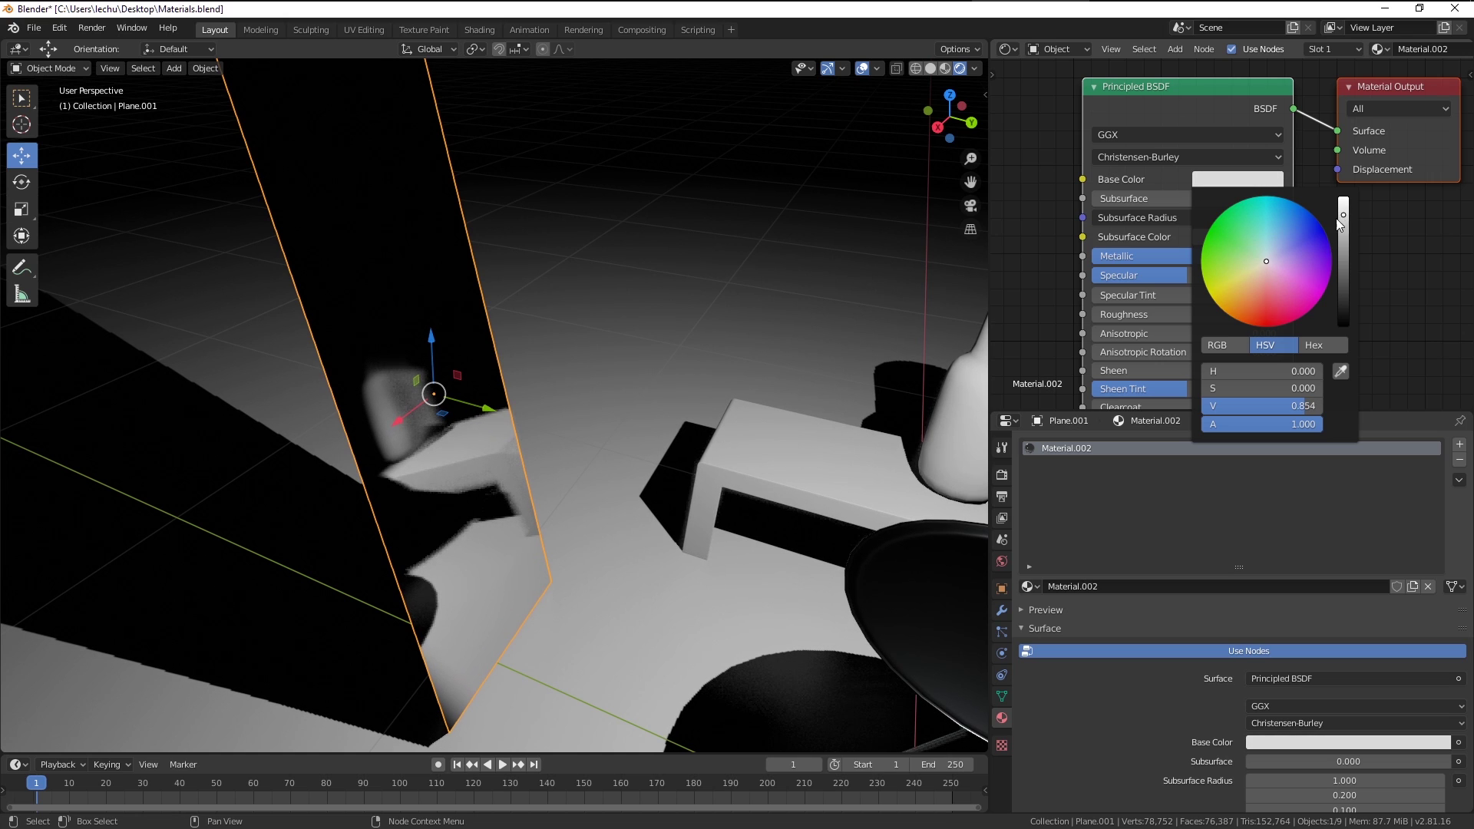
middle_click(862, 465)
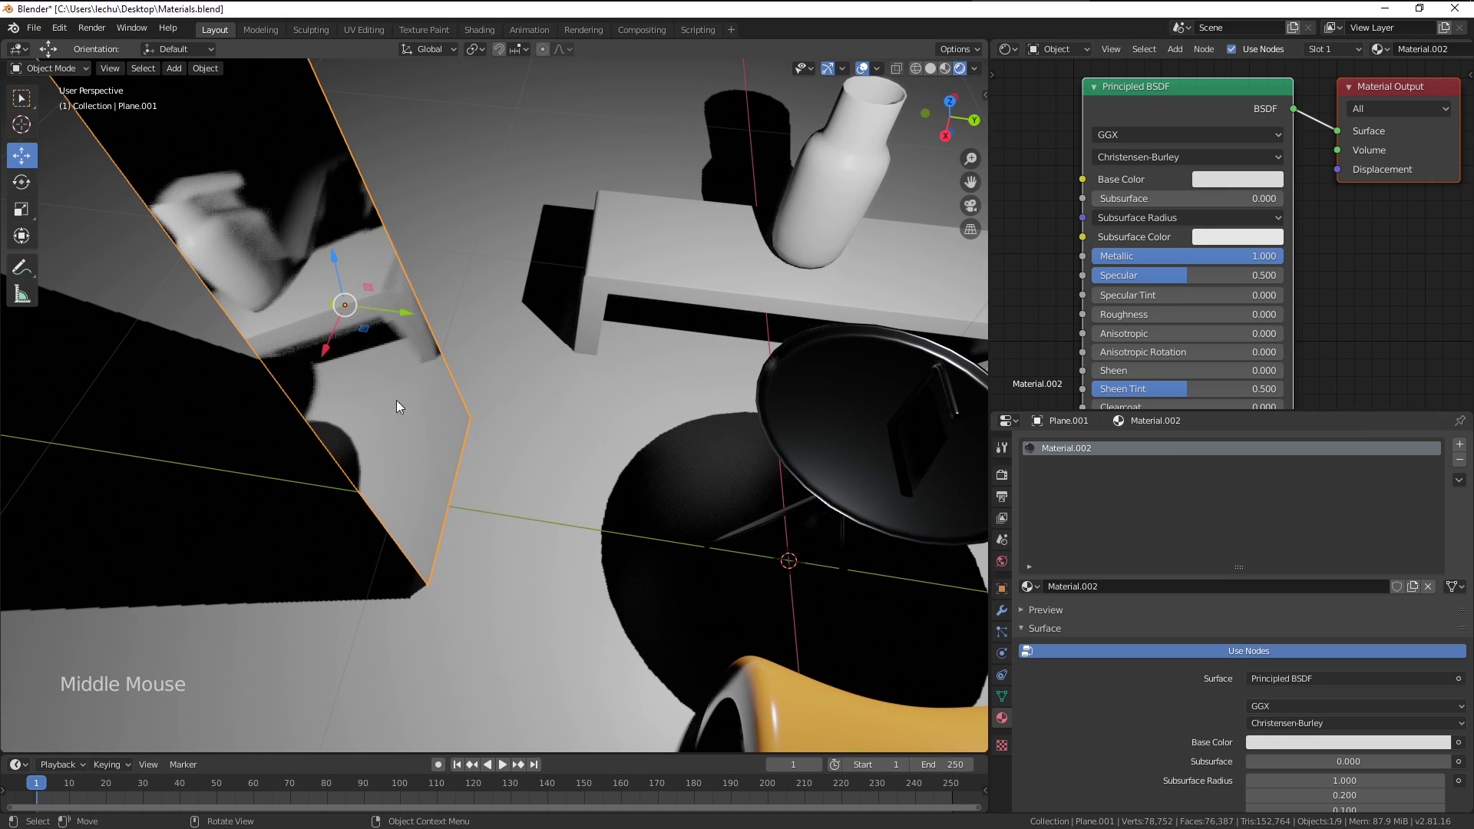
middle_click(521, 475)
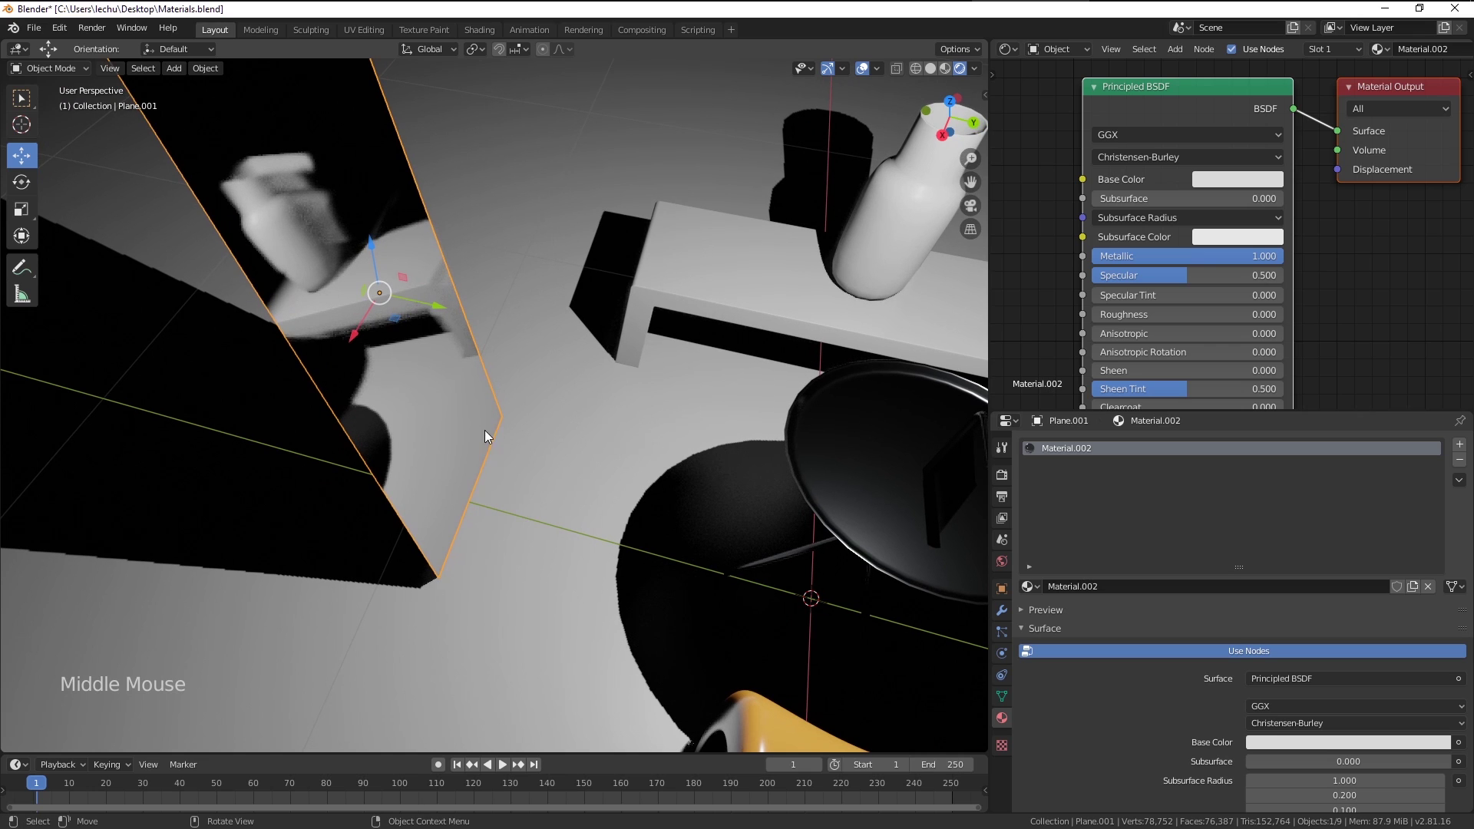
scroll(down, 3)
middle_click(690, 561)
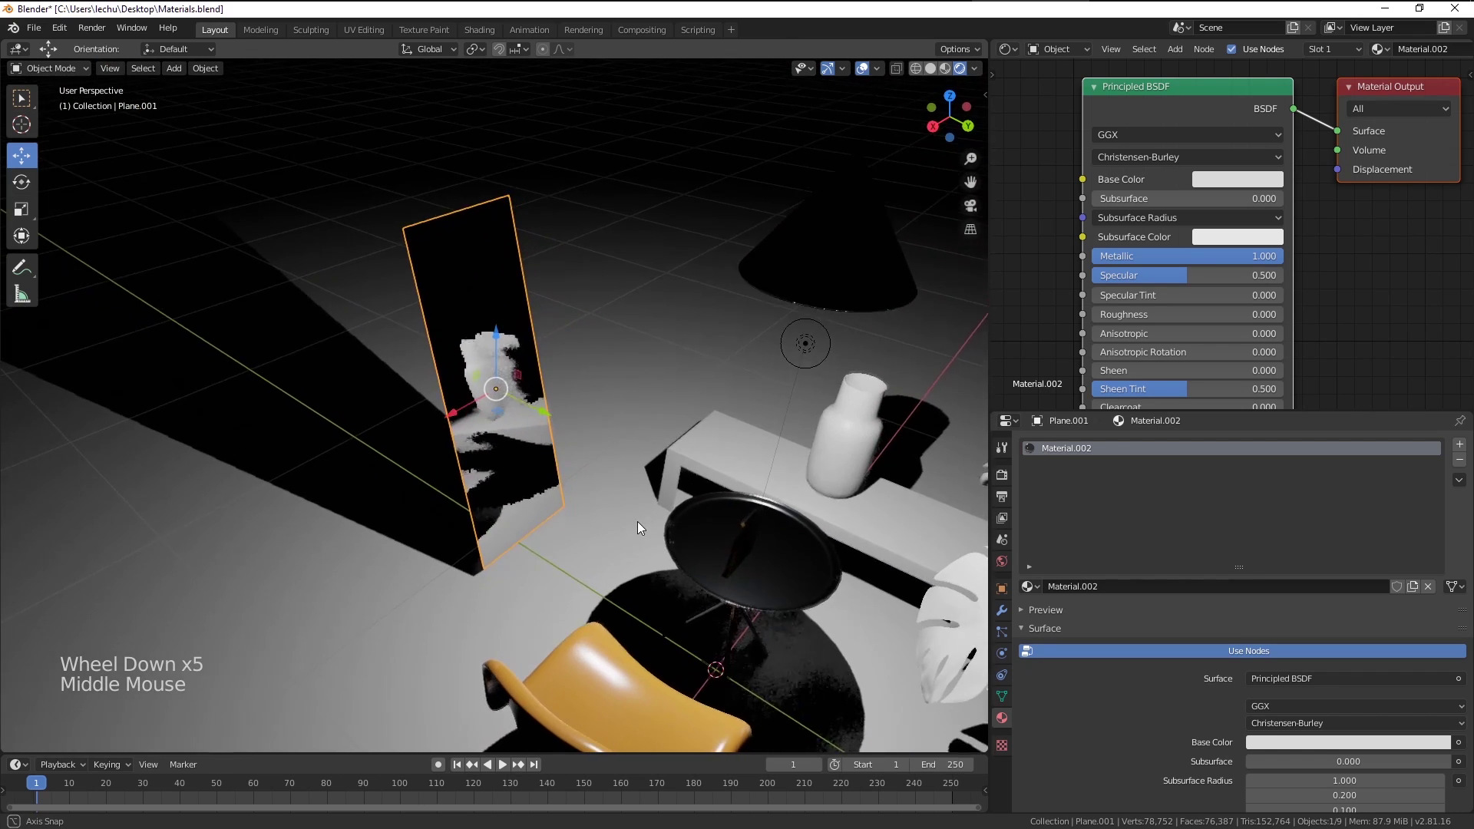
scroll(up, 3)
scroll(down, 3)
middle_click(661, 534)
scroll(up, 3)
Preview the mirror's reflections with Cycles, then set the render engine back to Eevee
click(1009, 480)
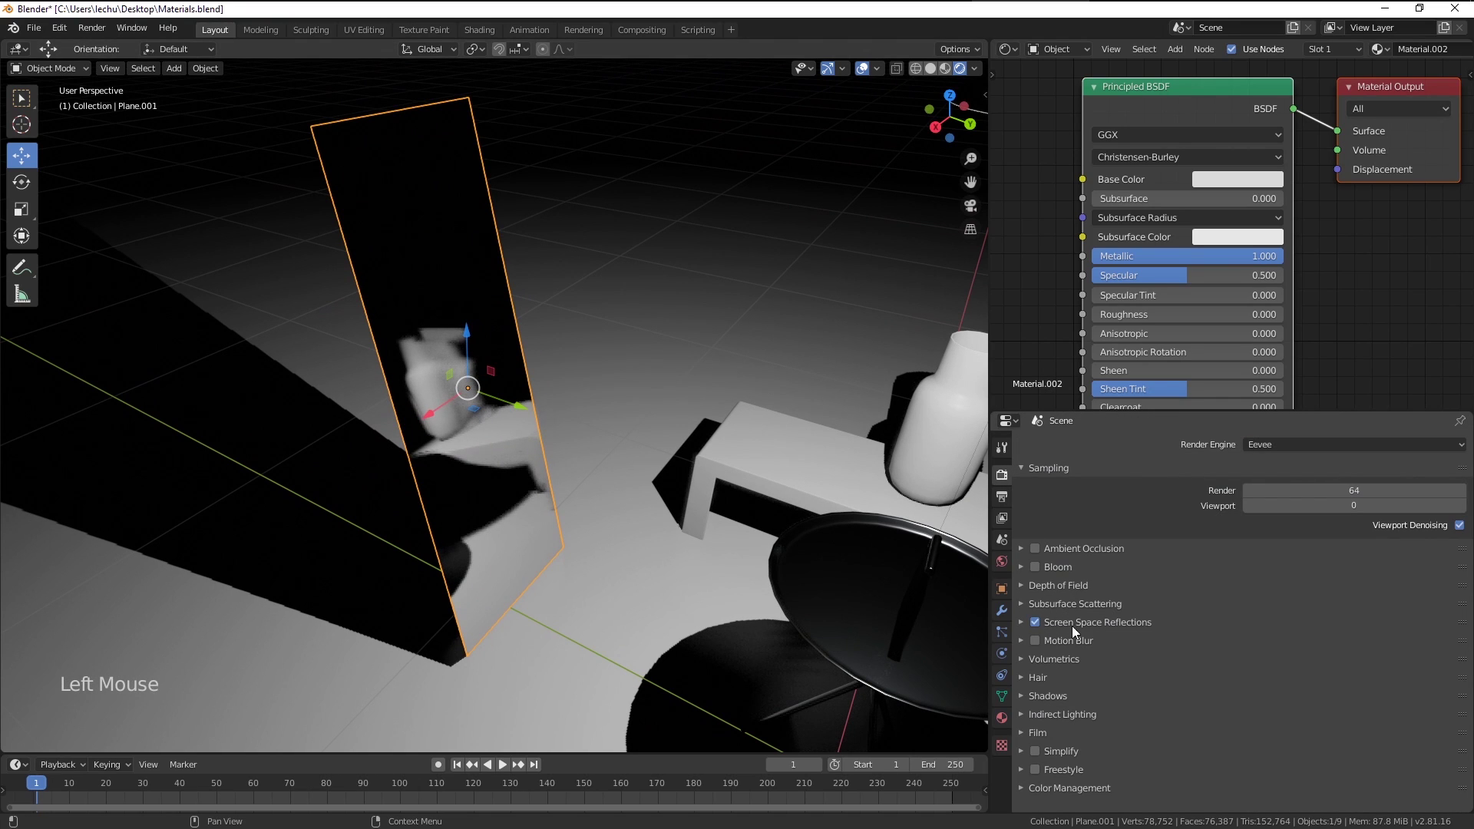
middle_click(540, 340)
middle_click(549, 417)
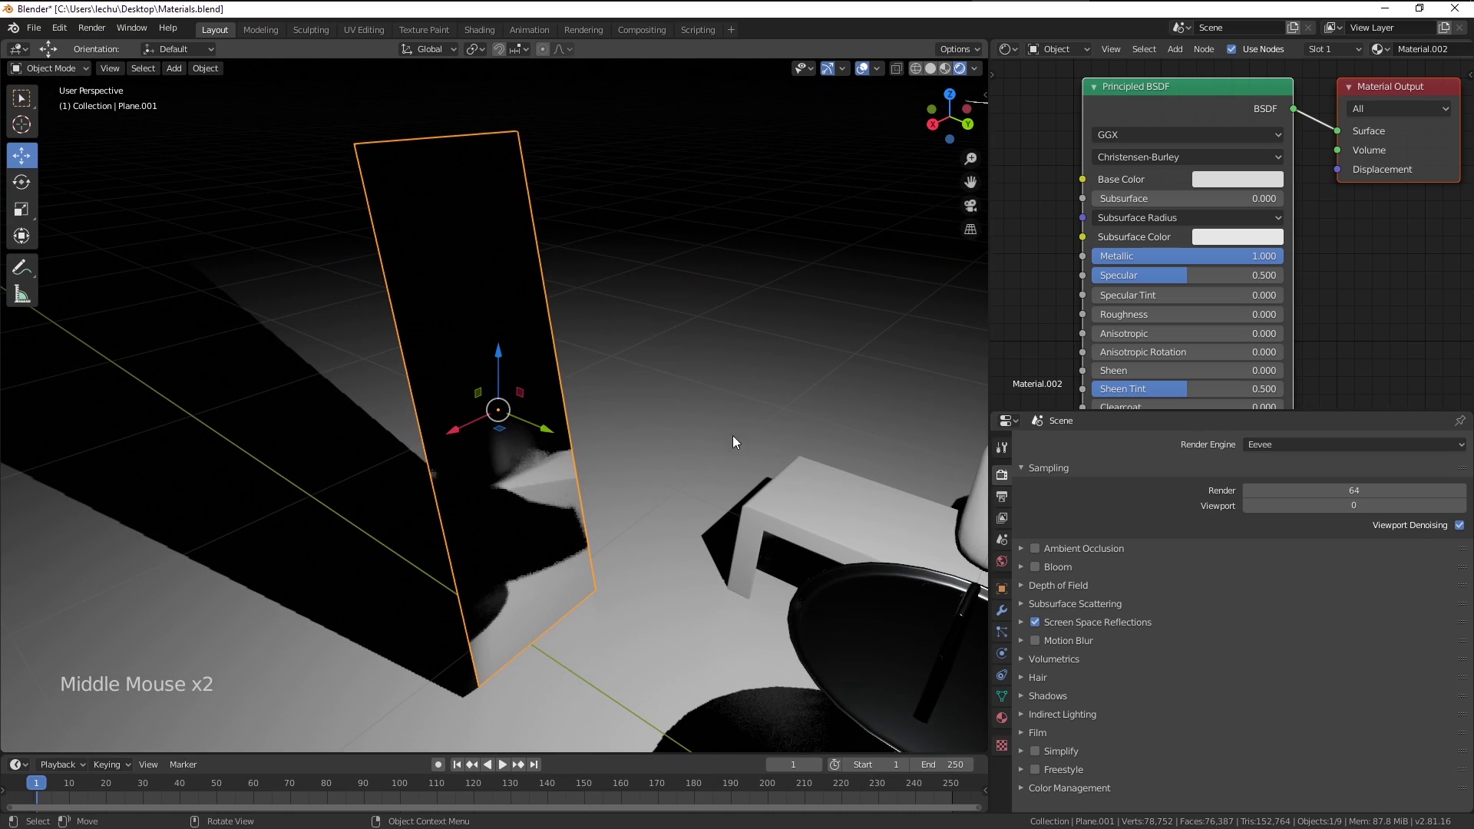
click(1266, 446)
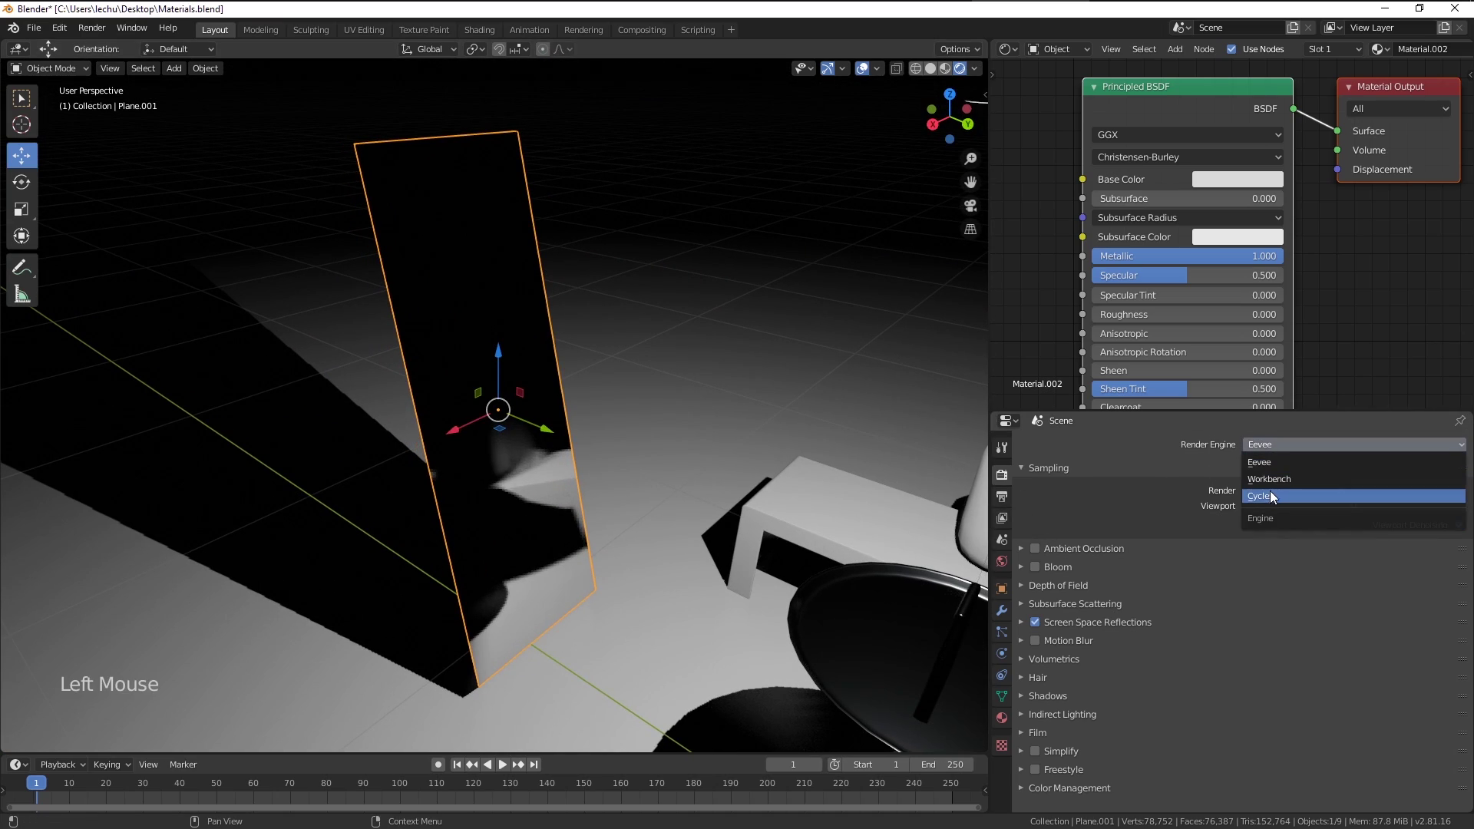
scroll(down, 3)
middle_click(757, 532)
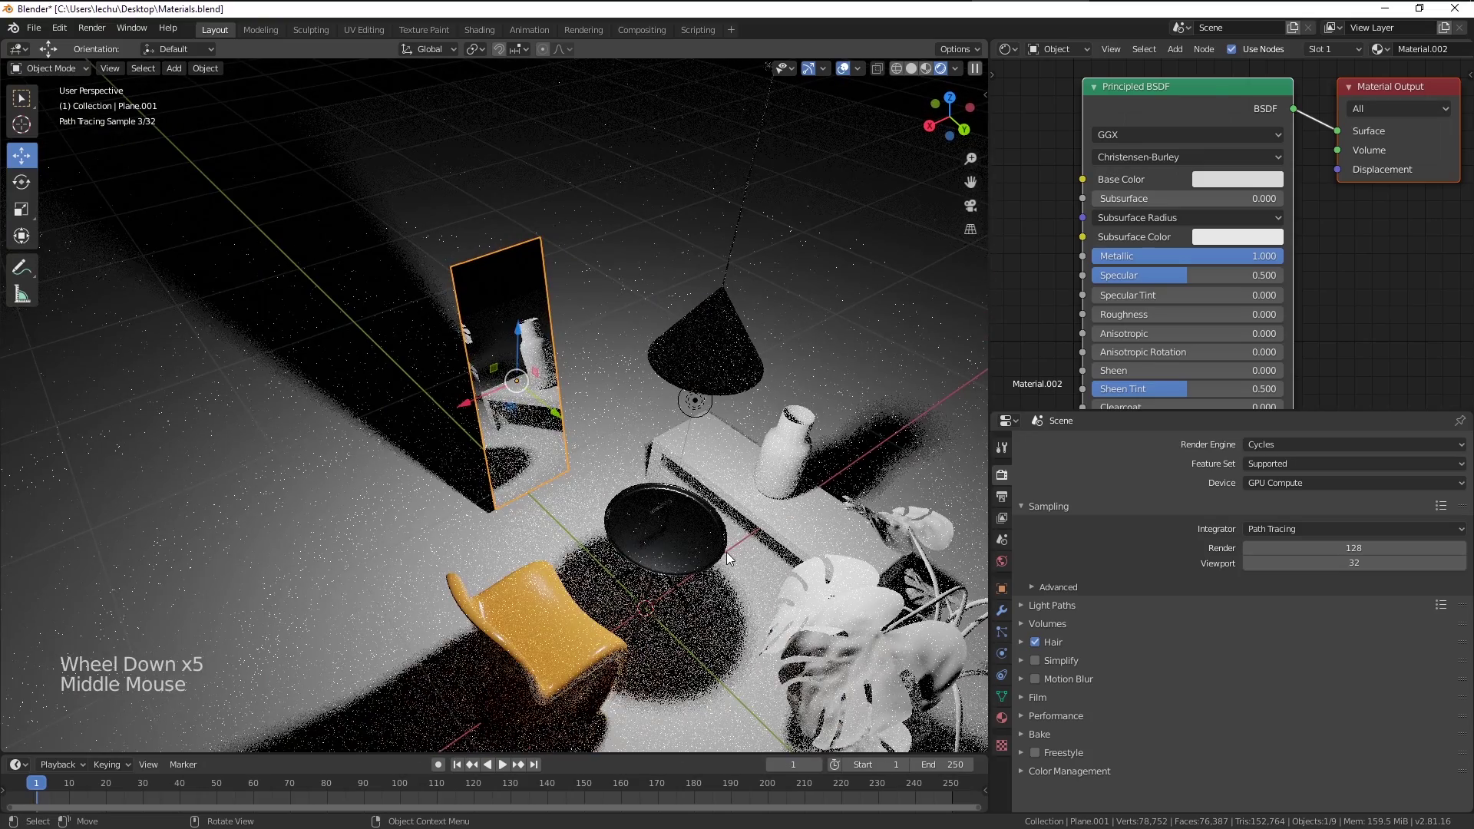
middle_click(678, 541)
scroll(up, 3)
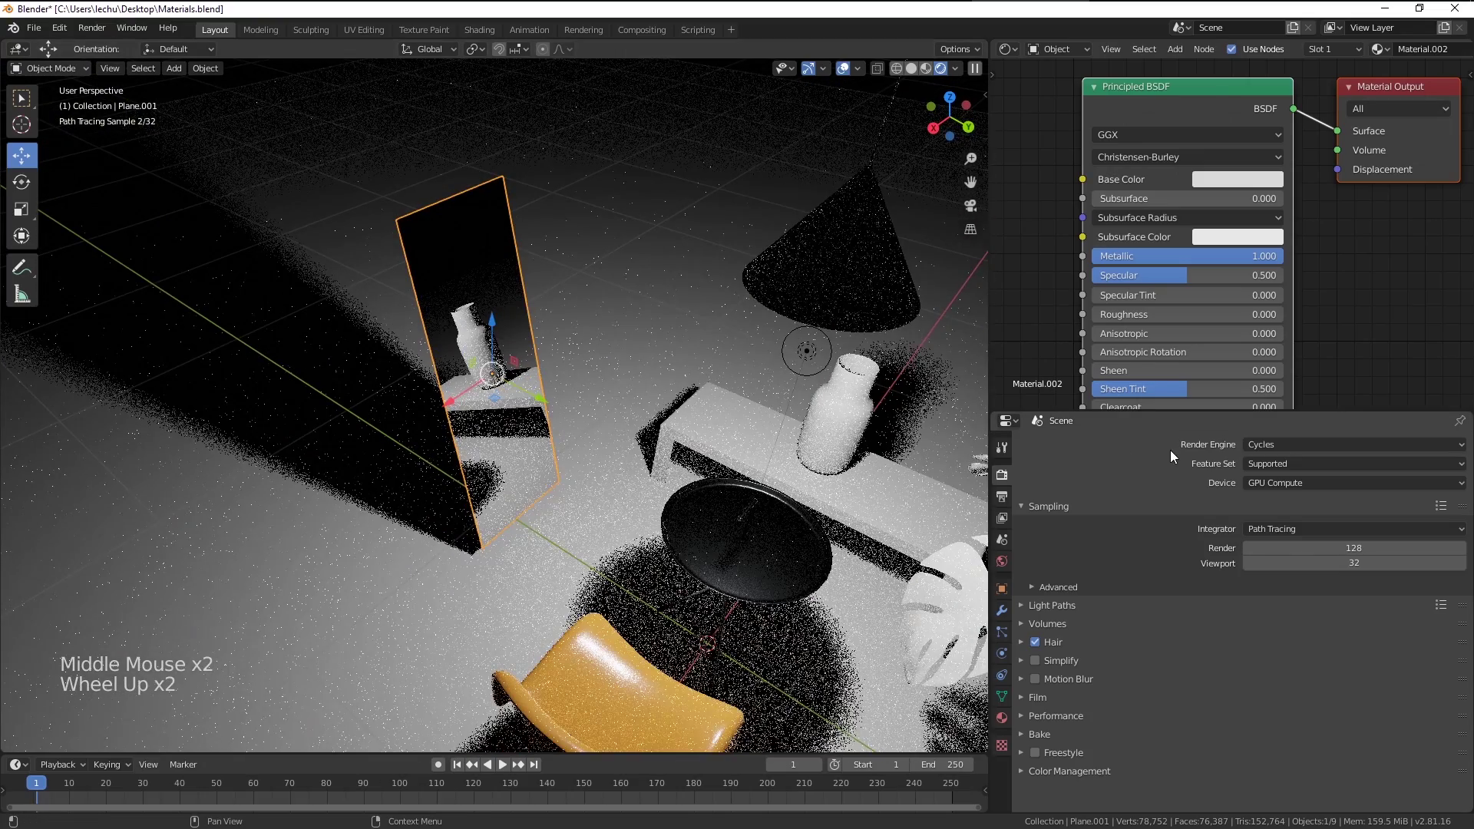
click(1258, 451)
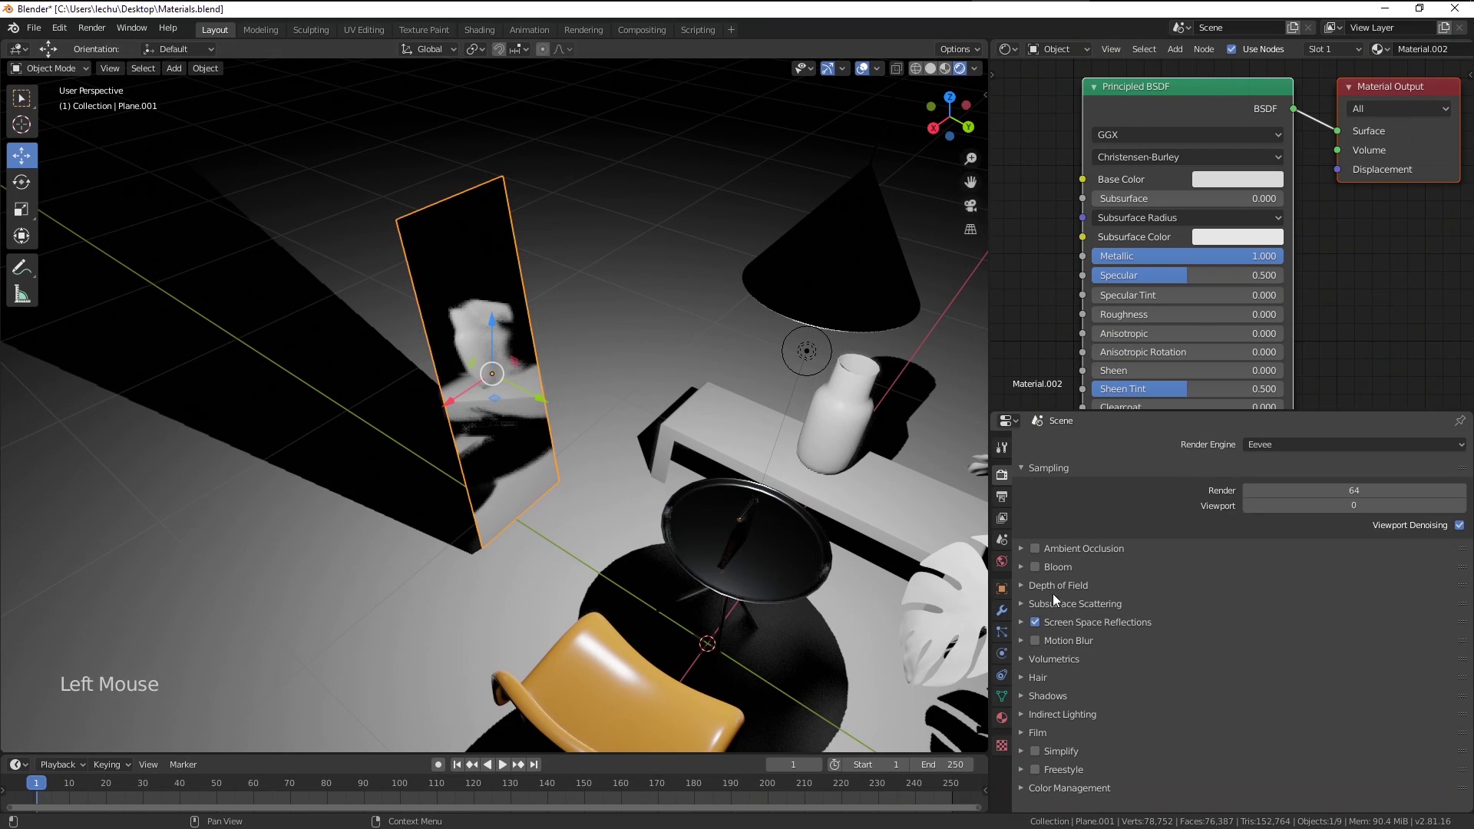
middle_click(727, 568)
Select the white vase and show its Material Properties with the empty material slot
click(1366, 282)
middle_click(863, 478)
click(630, 450)
middle_click(671, 490)
click(511, 477)
key(KP_Decimal)
middle_click(1010, 724)
click(1011, 723)
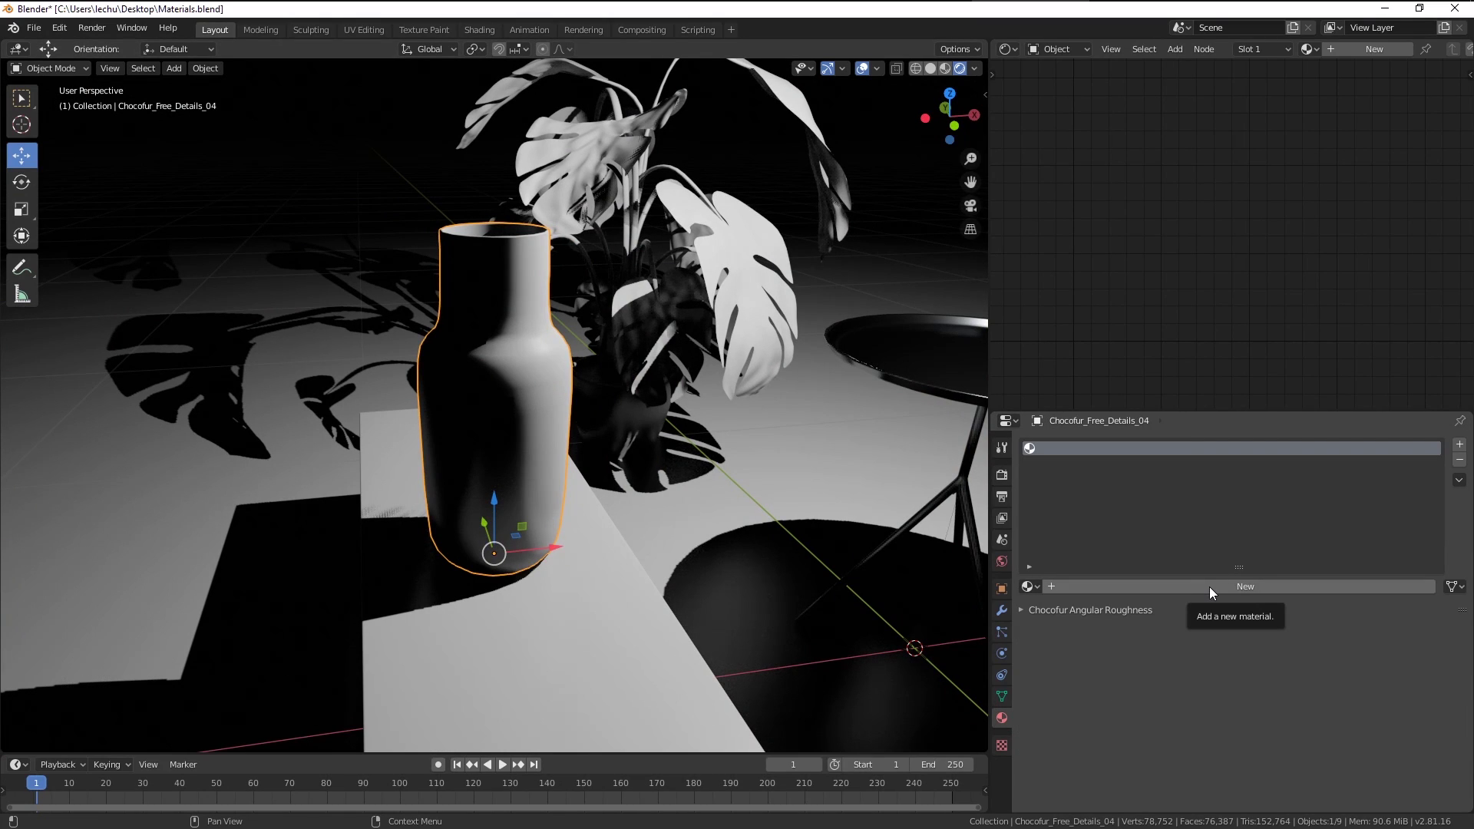
Create Material.003 on the vase with Transmission 1.0 and Roughness 0 for a glass look
click(1214, 592)
scroll(down, 3)
click(1165, 126)
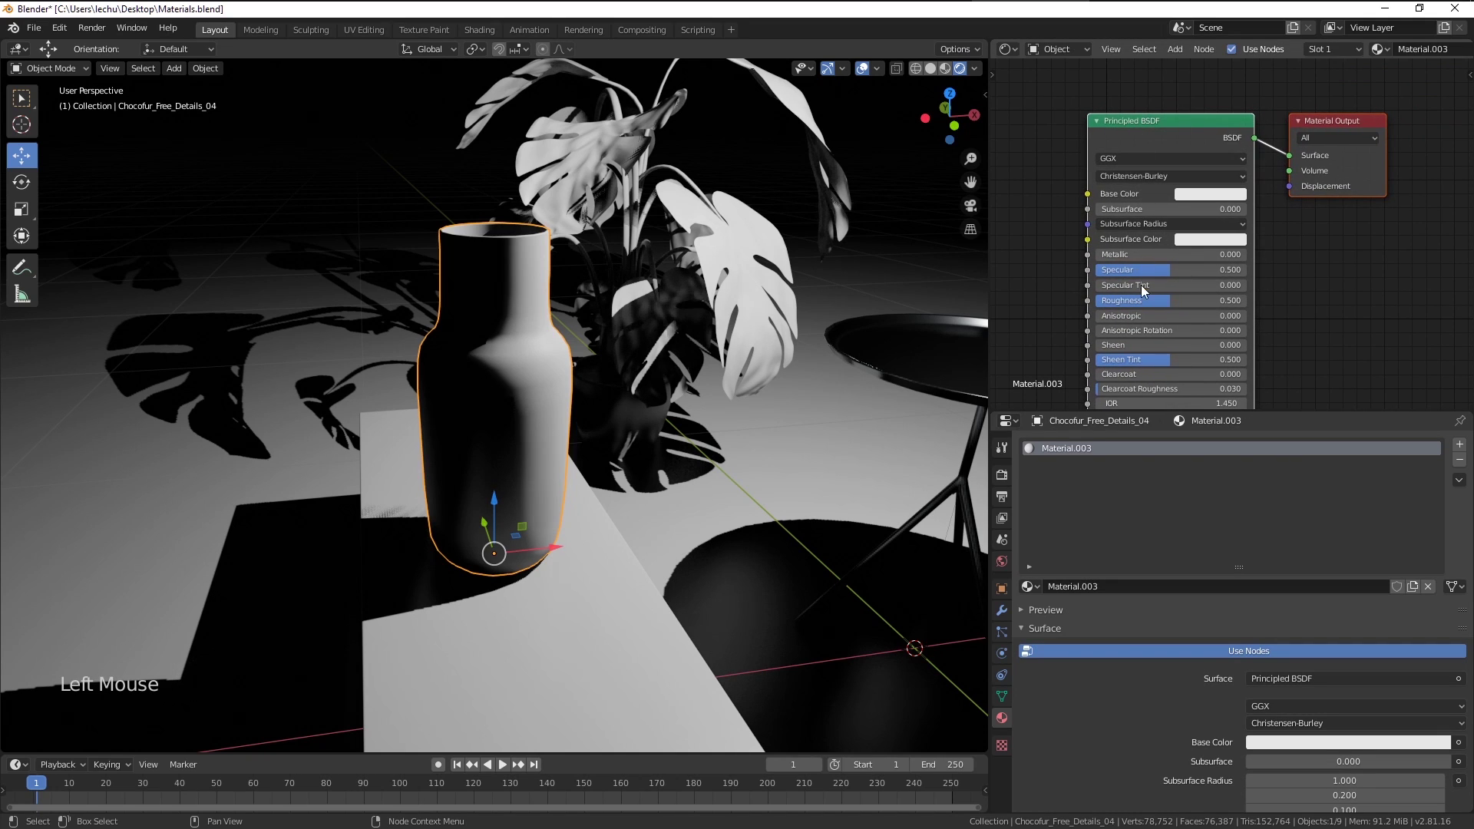
middle_click(1147, 362)
scroll(up, 3)
click(1112, 351)
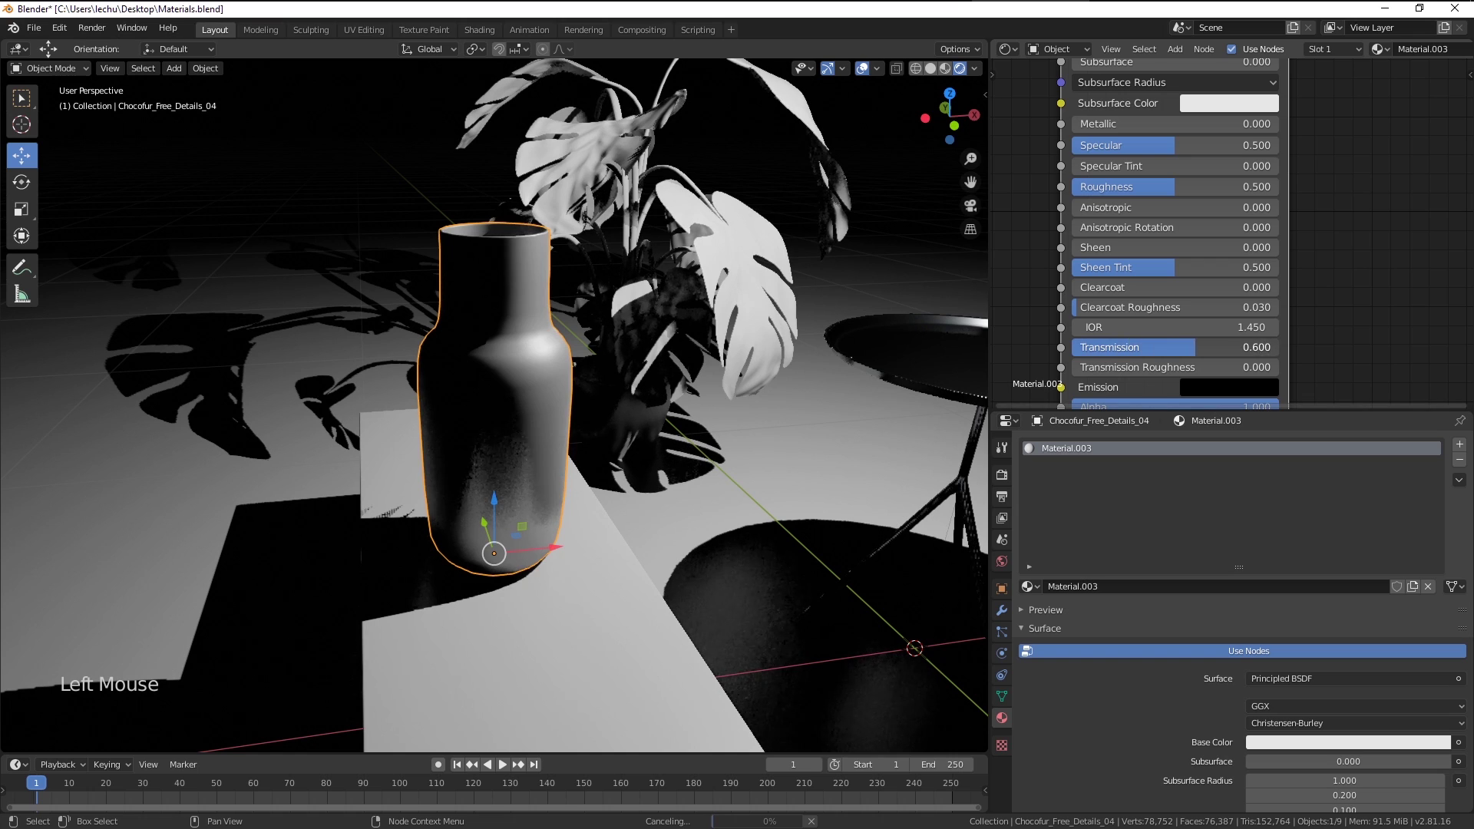
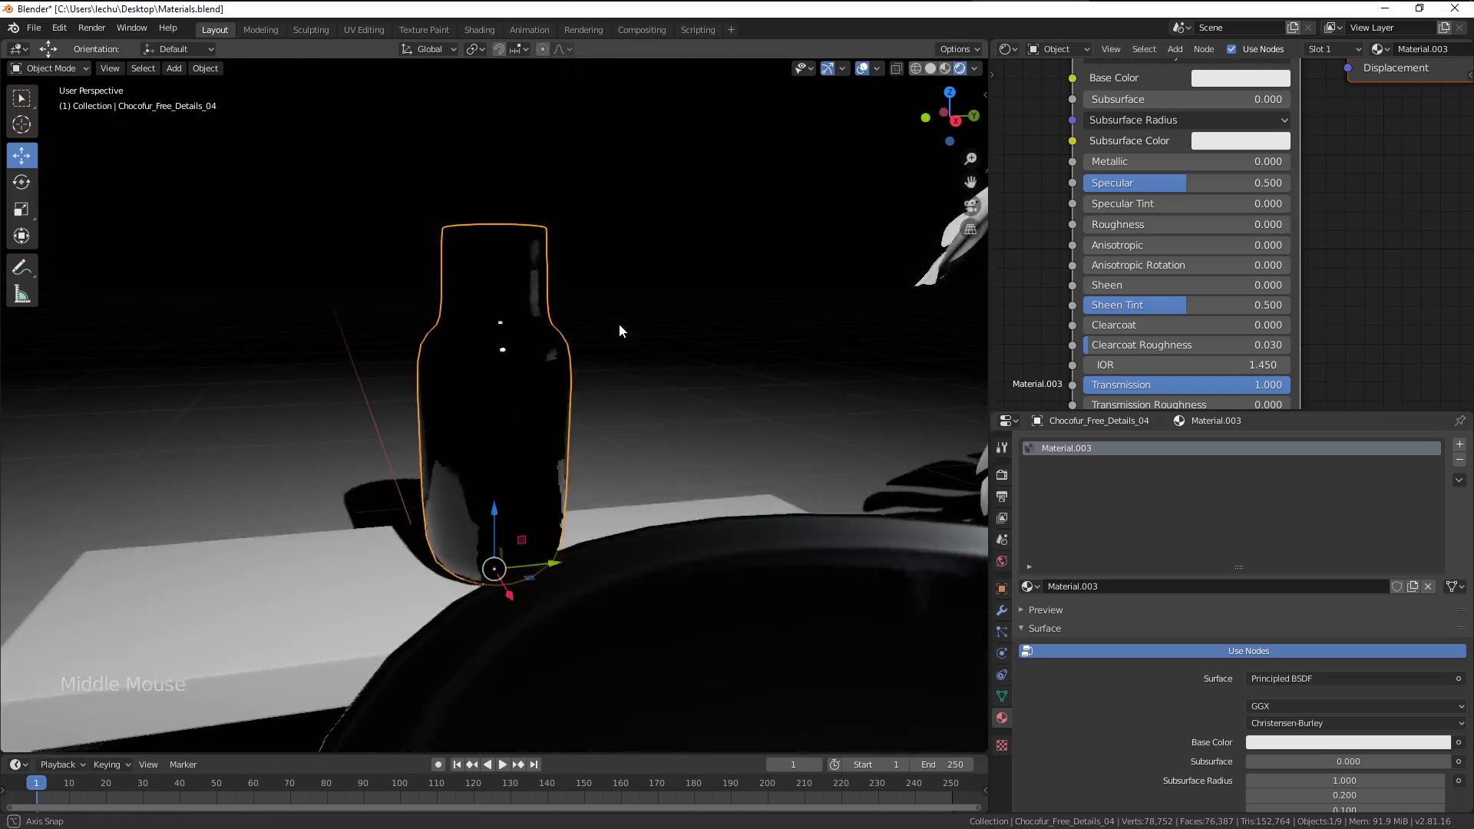
middle_click(387, 451)
scroll(up, 3)
middle_click(525, 439)
scroll(down, 3)
middle_click(594, 428)
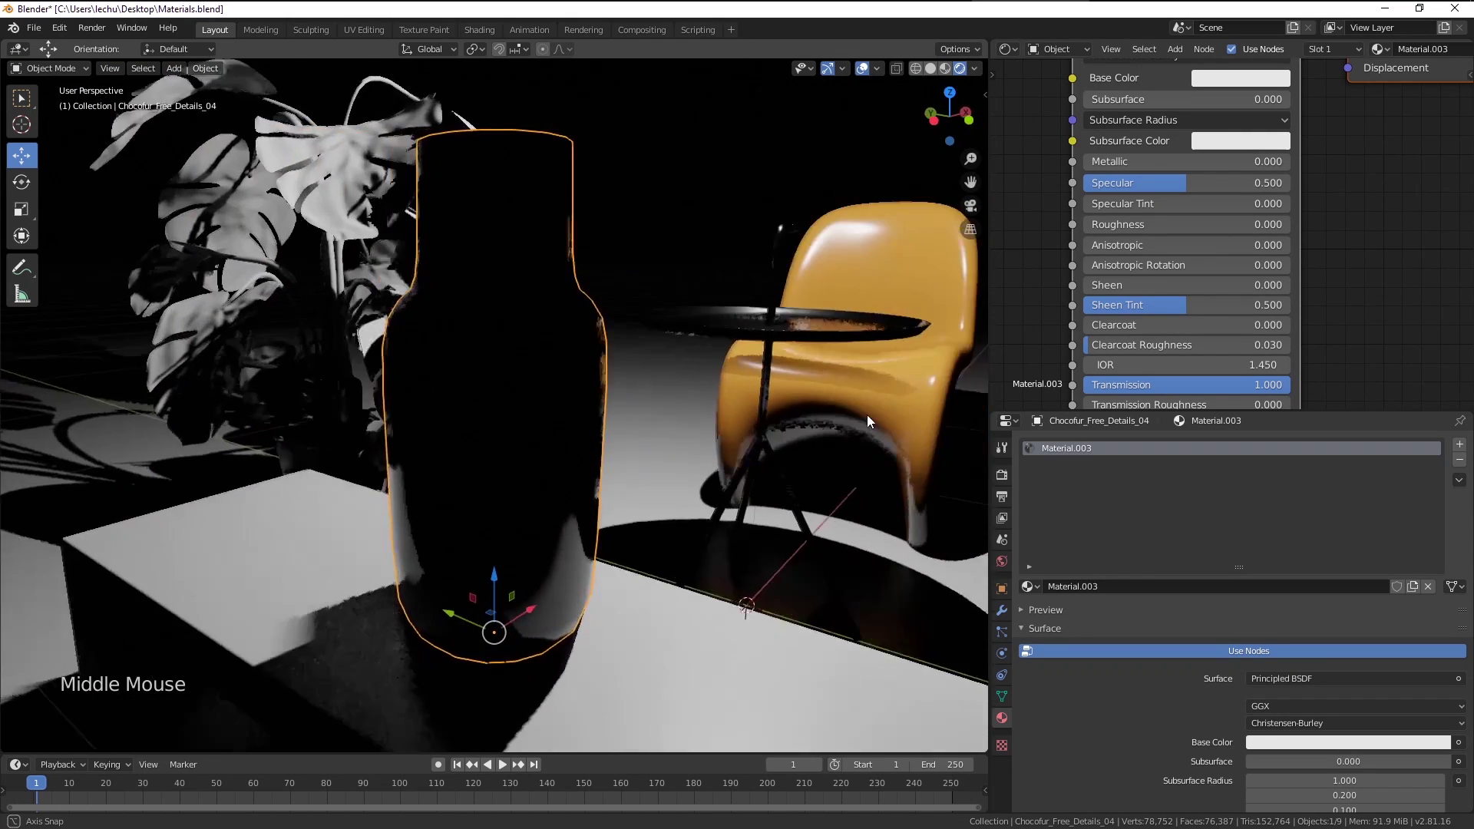
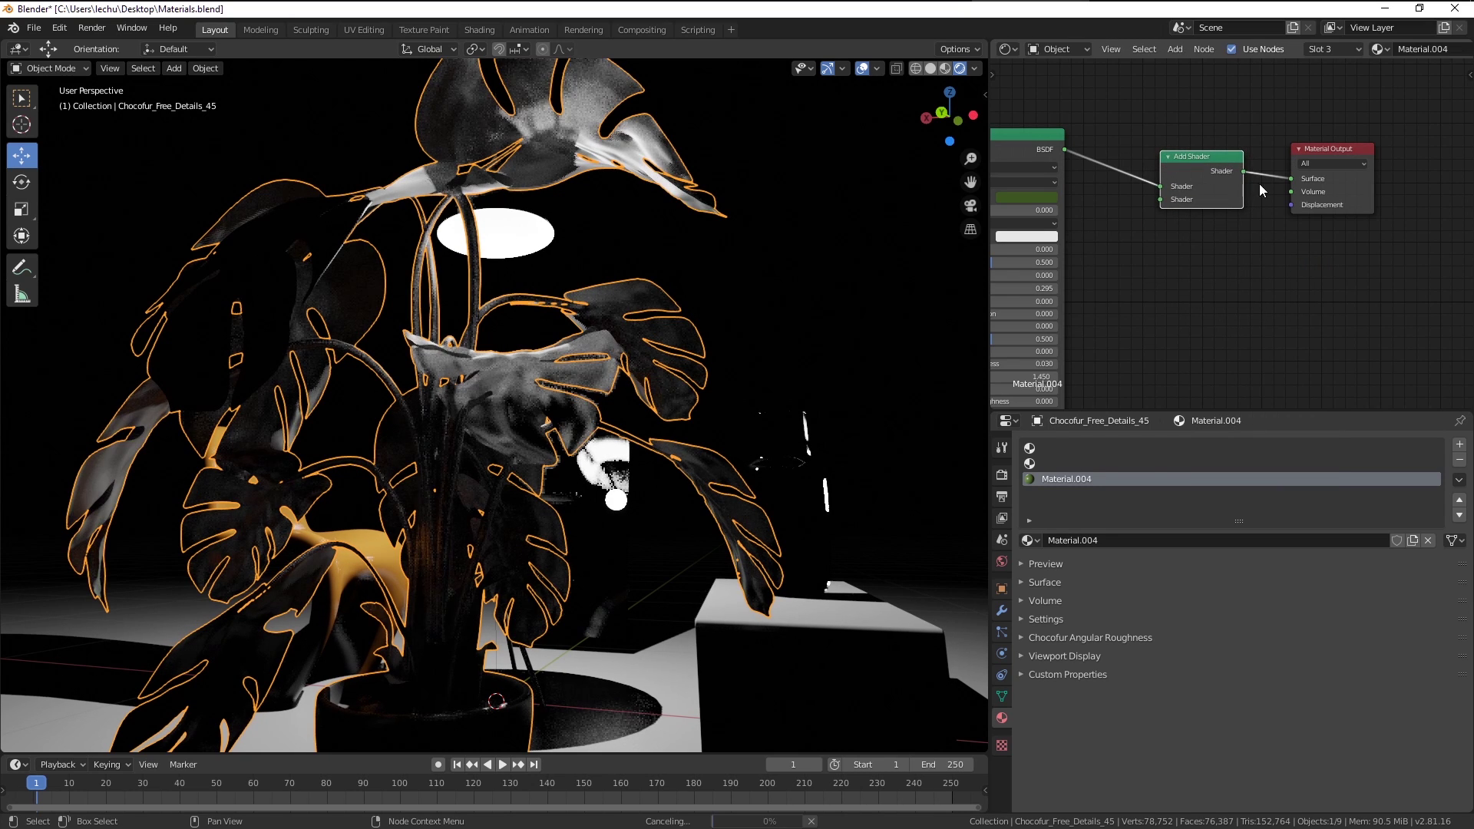
click(1330, 155)
click(1194, 162)
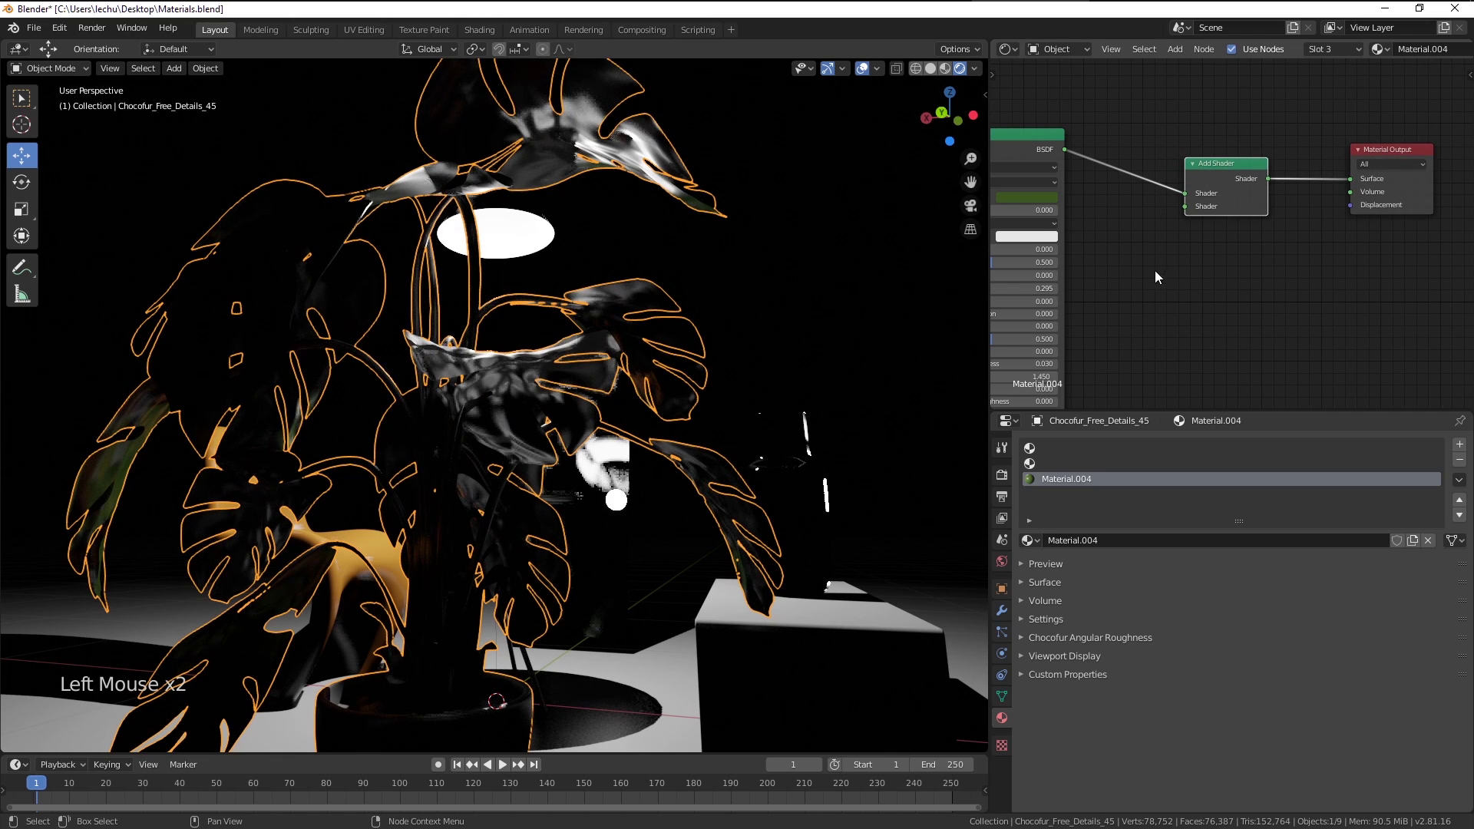
key(shift+a)
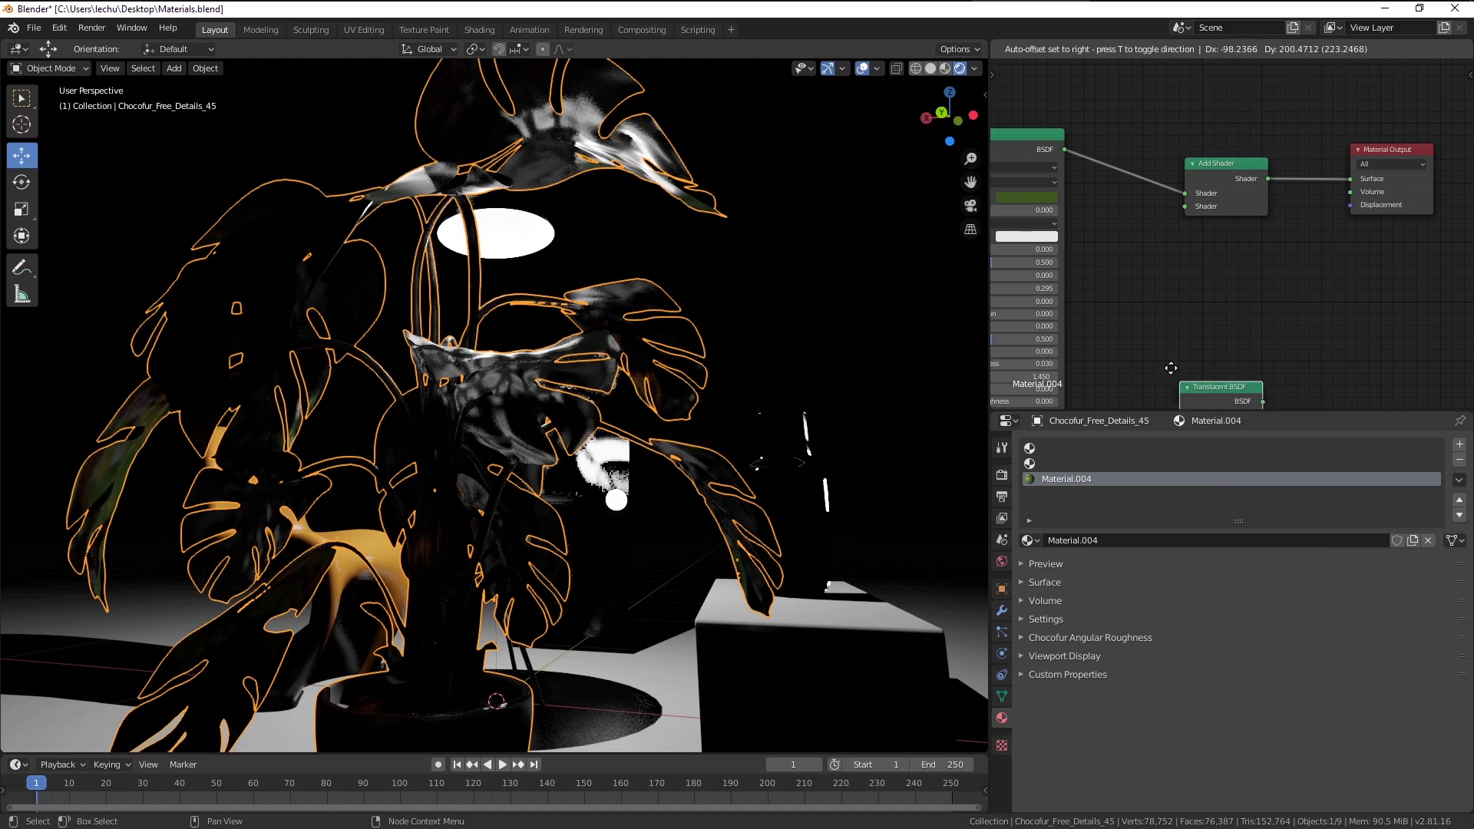
click(1186, 282)
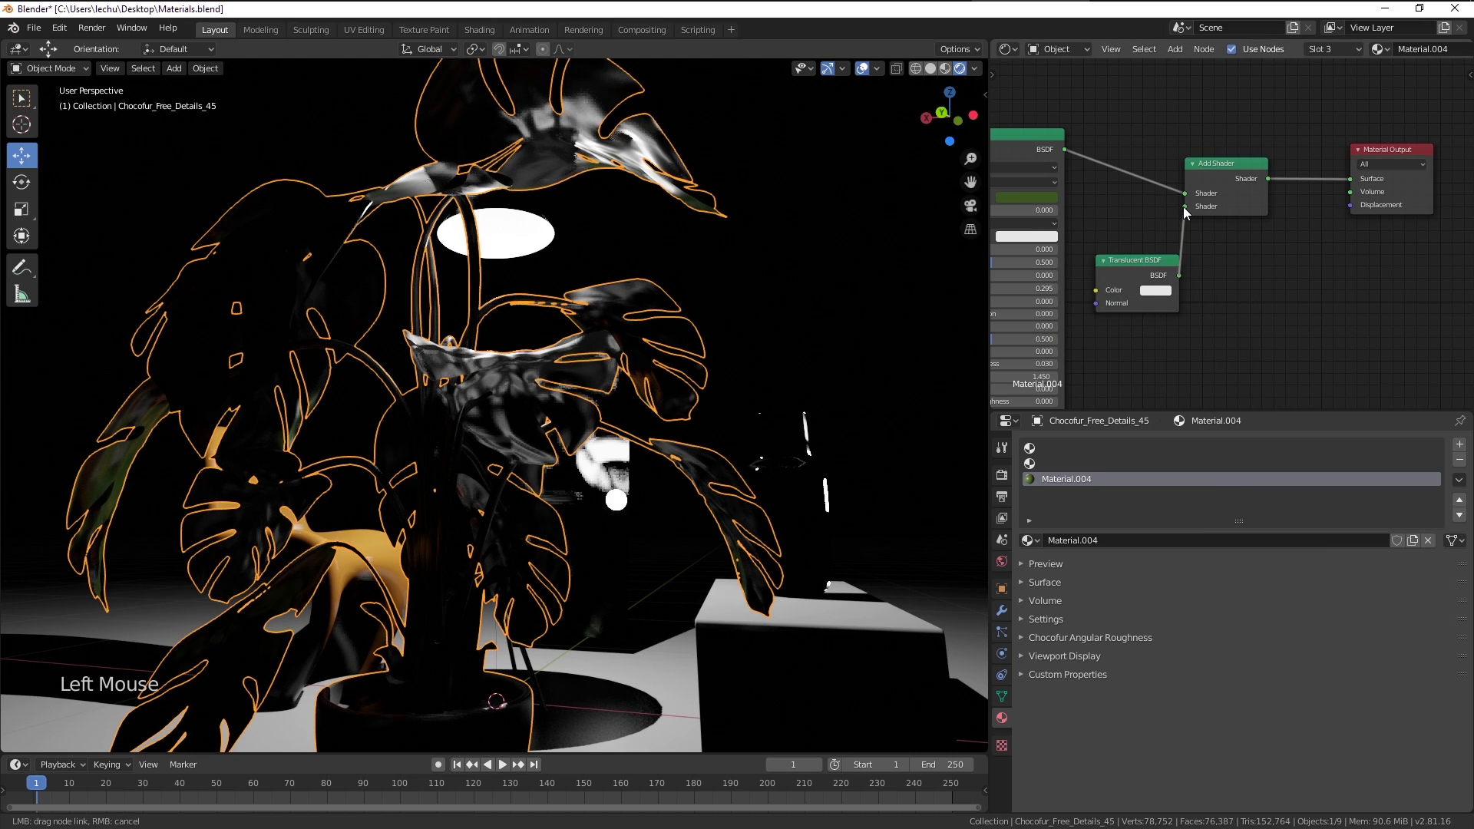
middle_click(667, 330)
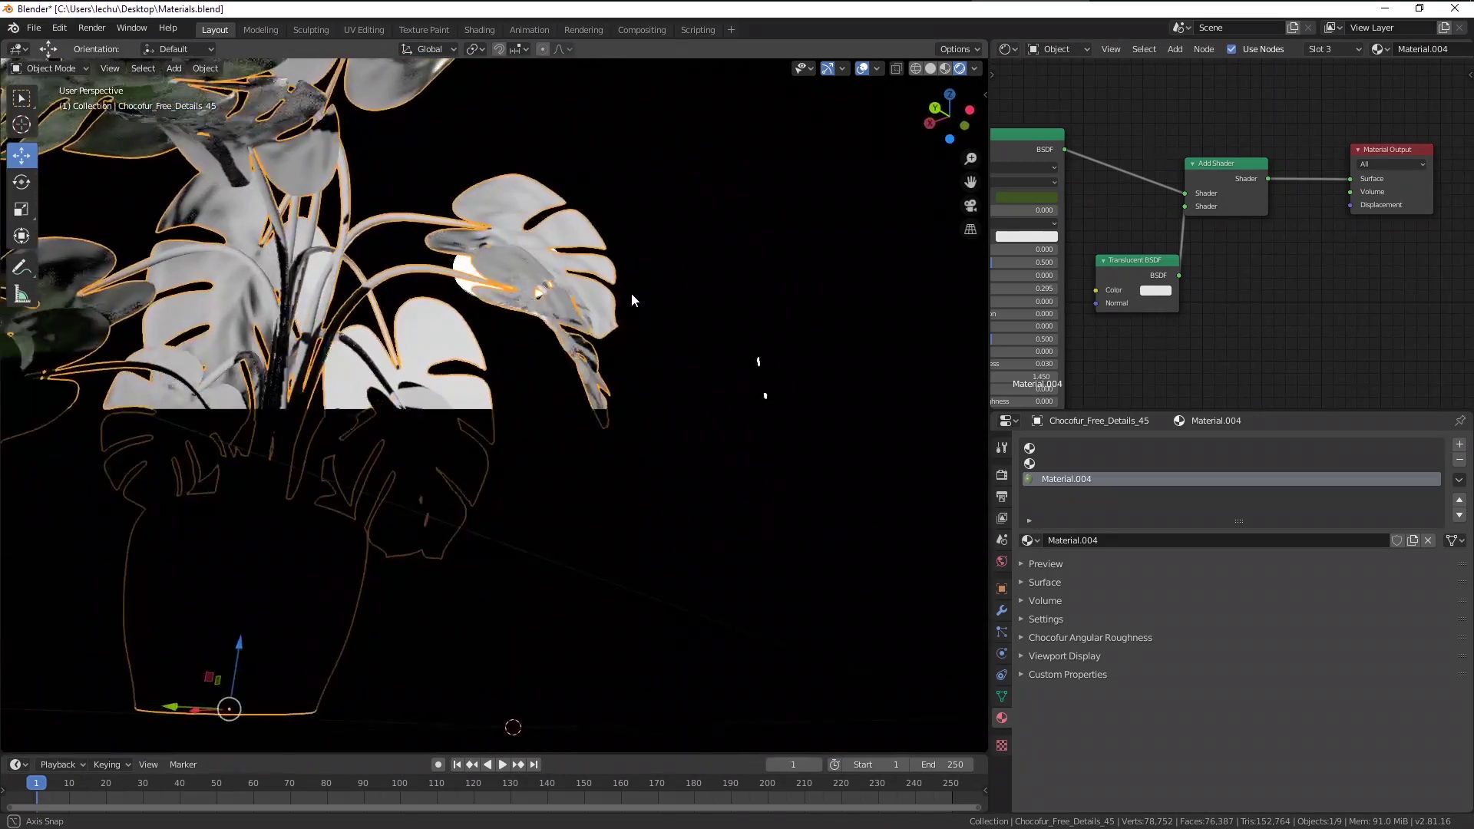
scroll(down, 3)
scroll(up, 3)
middle_click(612, 329)
middle_click(642, 310)
scroll(down, 3)
middle_click(690, 367)
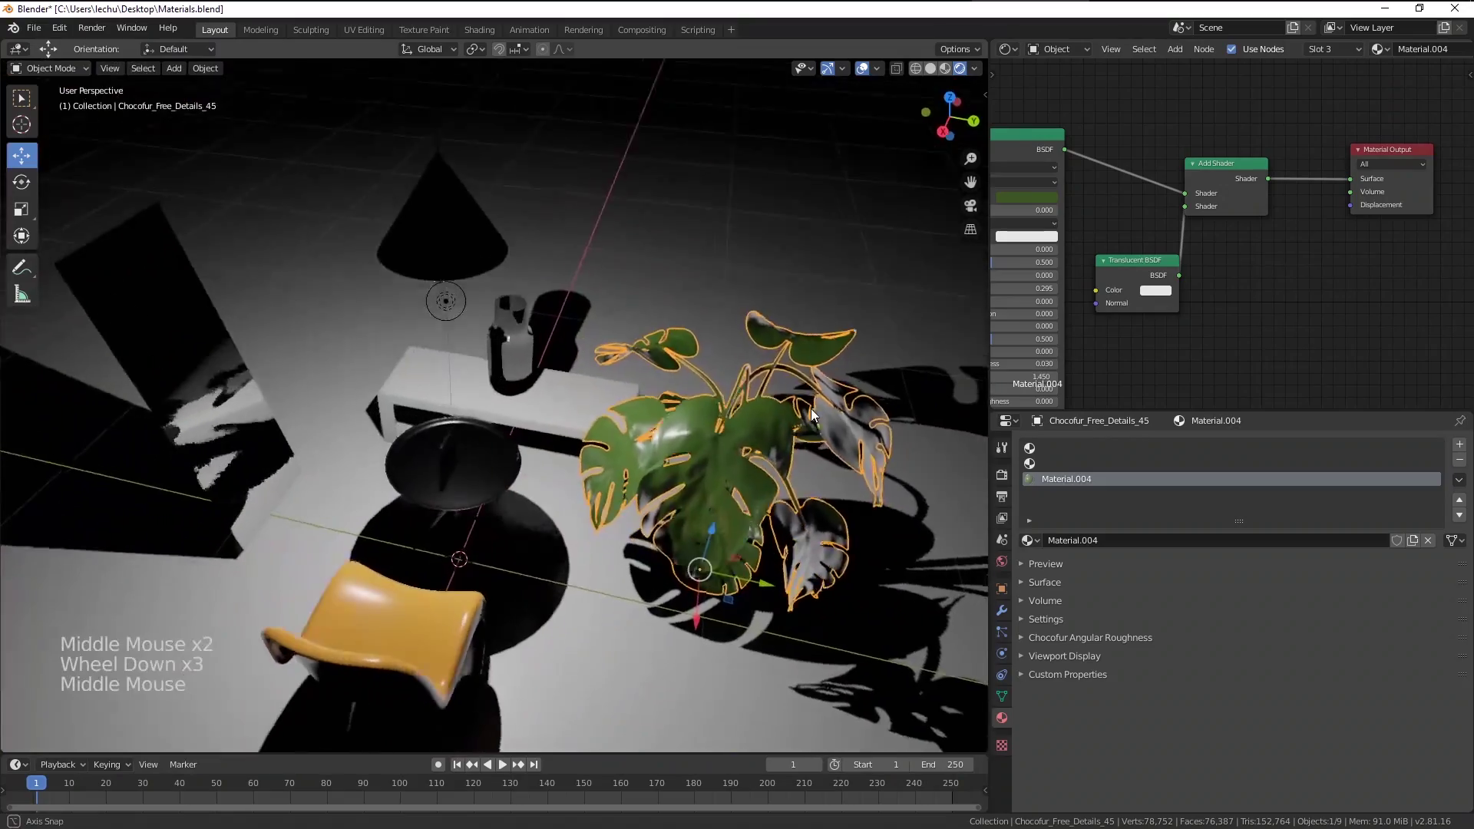
scroll(up, 3)
middle_click(842, 456)
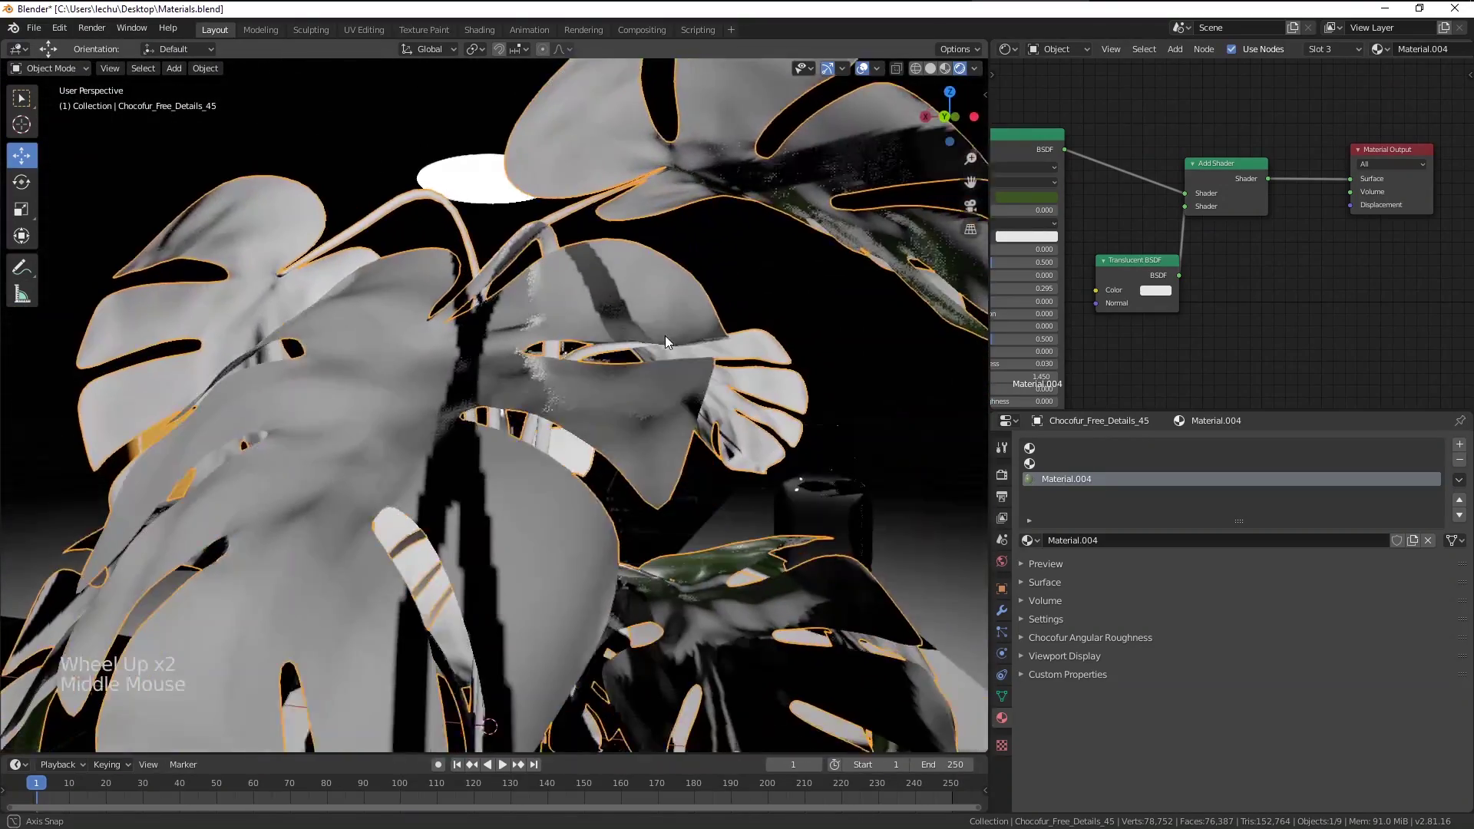
click(1159, 294)
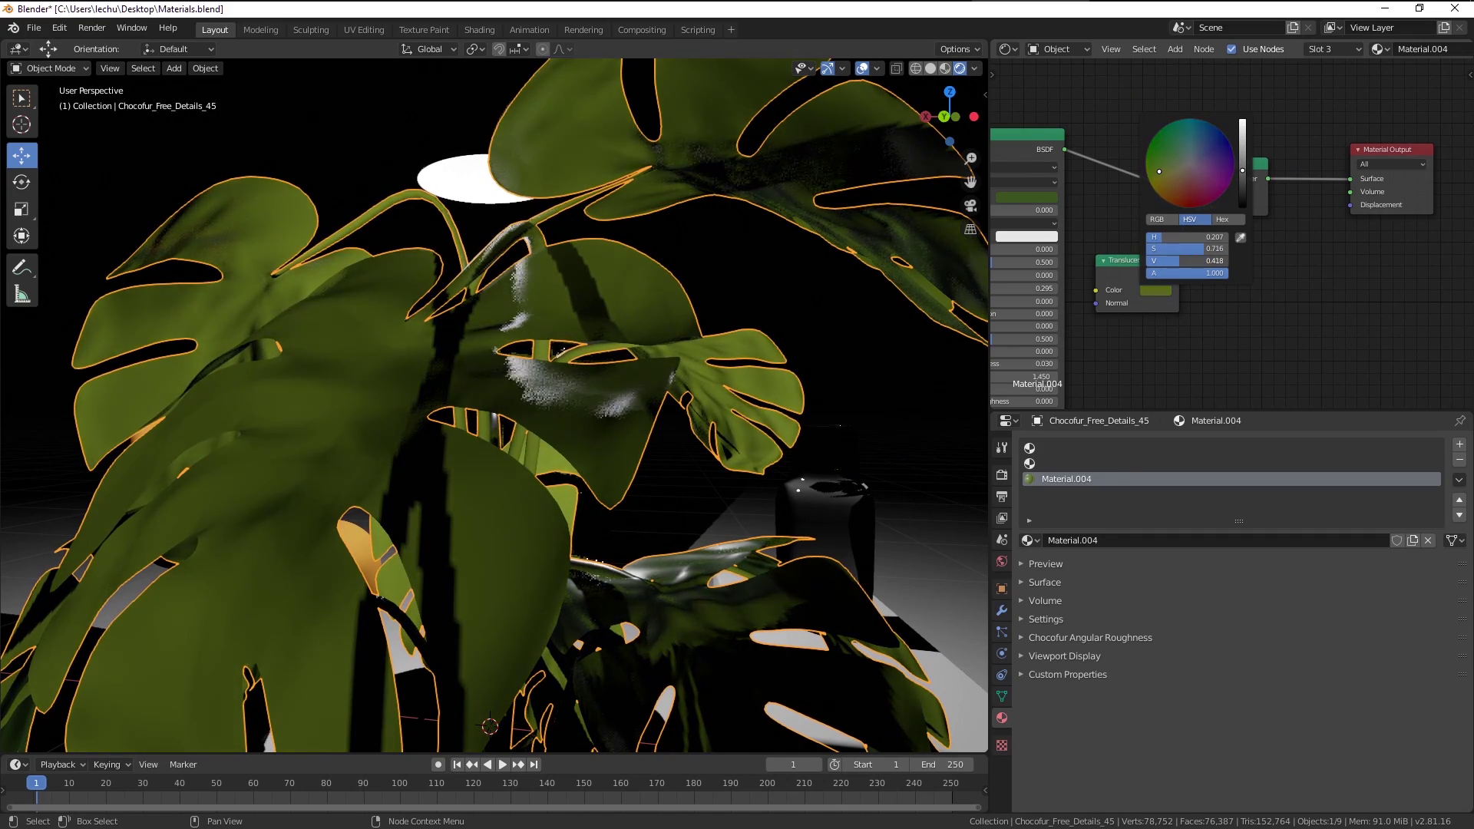
middle_click(846, 407)
key(a)
key(a)
middle_click(738, 412)
middle_click(784, 424)
middle_click(753, 444)
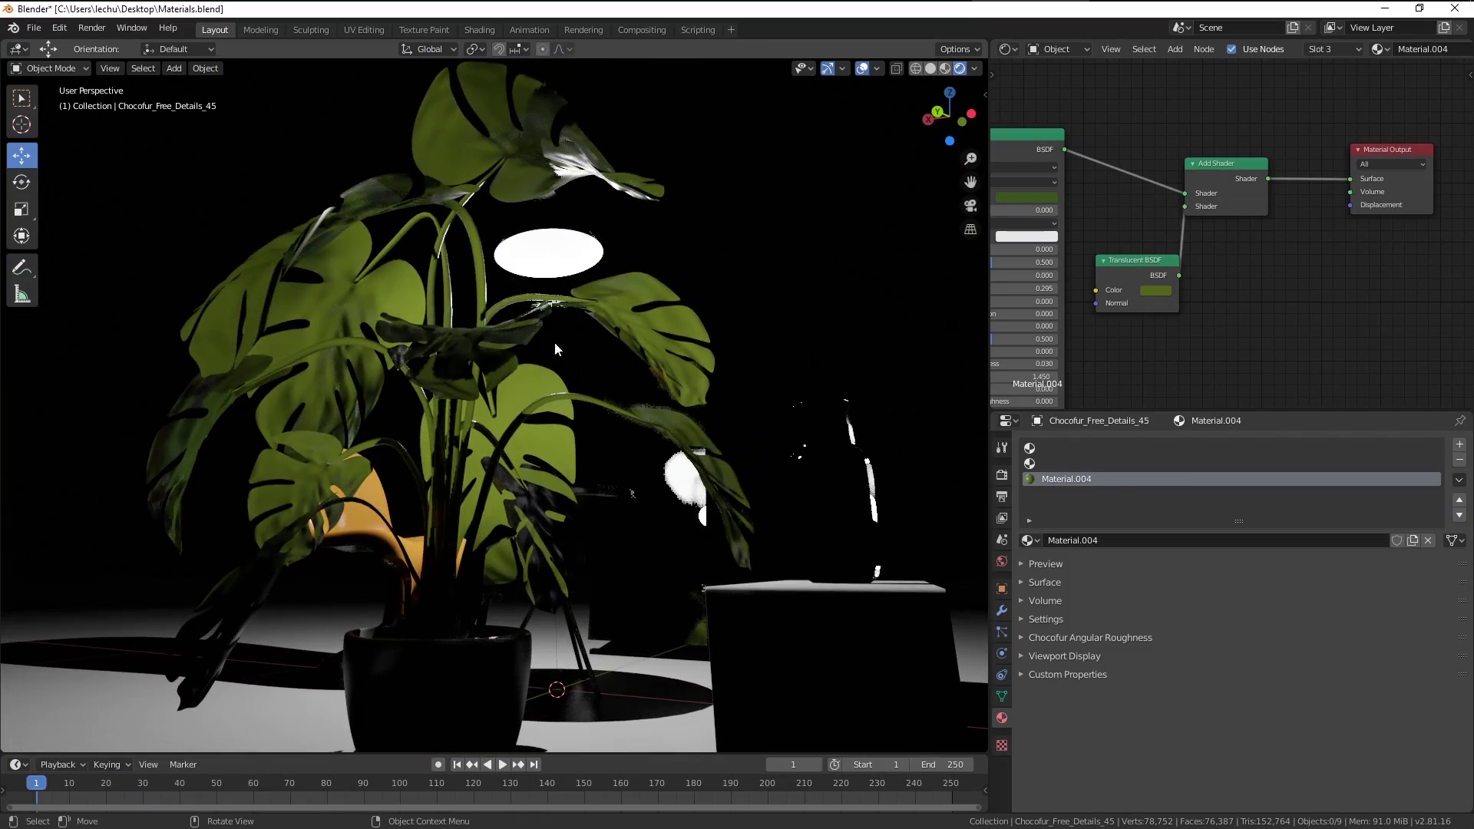
middle_click(535, 395)
middle_click(563, 416)
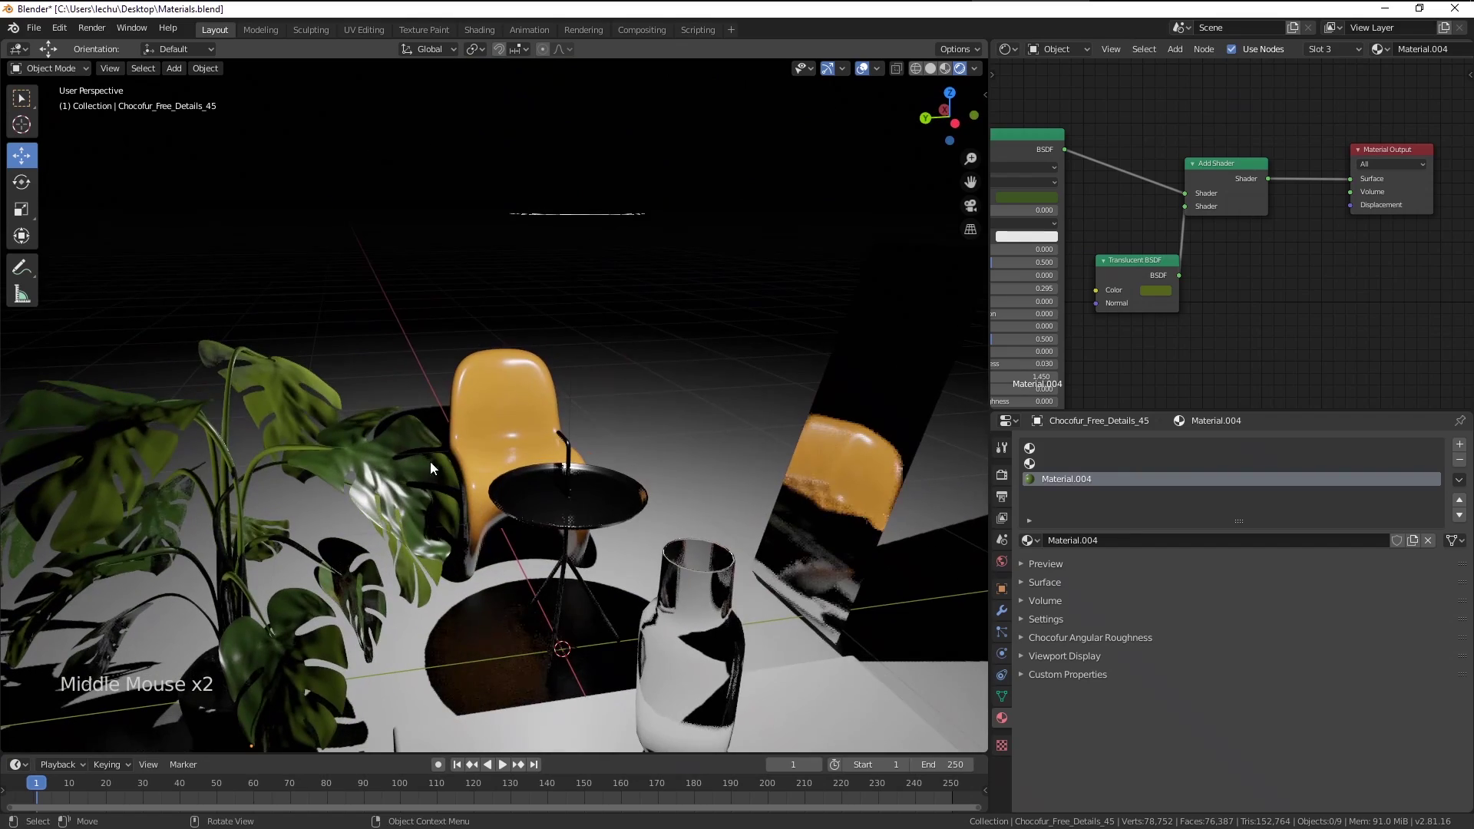
scroll(up, 3)
middle_click(470, 347)
middle_click(466, 446)
middle_click(557, 444)
scroll(up, 3)
scroll(down, 3)
middle_click(563, 376)
Duplicate the point light with Shift+D and move the copy in among the monstera leaves
click(568, 254)
middle_click(627, 319)
key(shift+d)
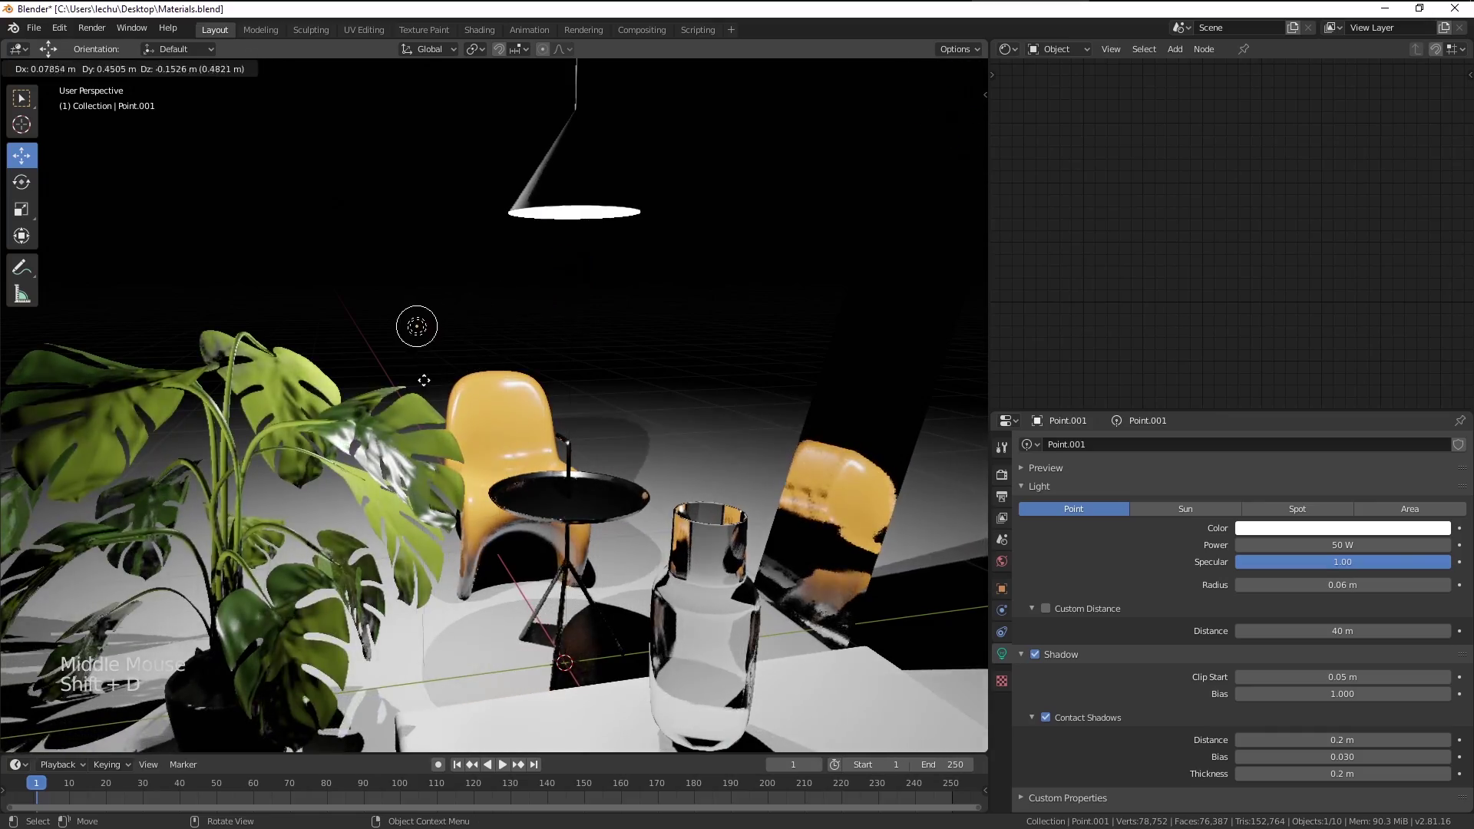
middle_click(370, 400)
middle_click(410, 402)
scroll(up, 3)
middle_click(505, 432)
middle_click(455, 351)
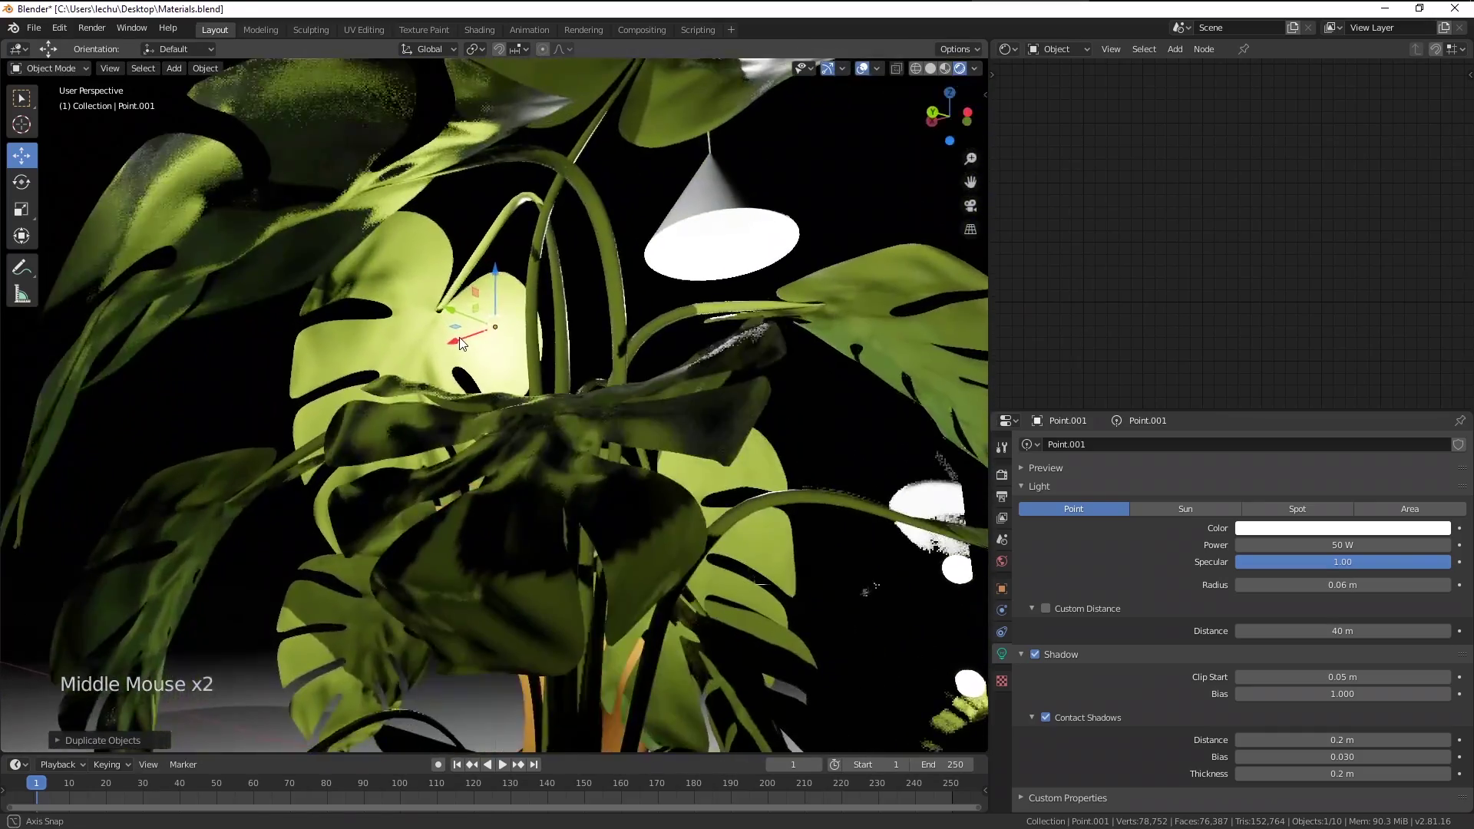
Orbit around the plant to check the leaves glowing translucent from the backlight
middle_click(496, 369)
middle_click(744, 511)
middle_click(778, 535)
scroll(up, 3)
middle_click(707, 503)
scroll(down, 3)
middle_click(767, 491)
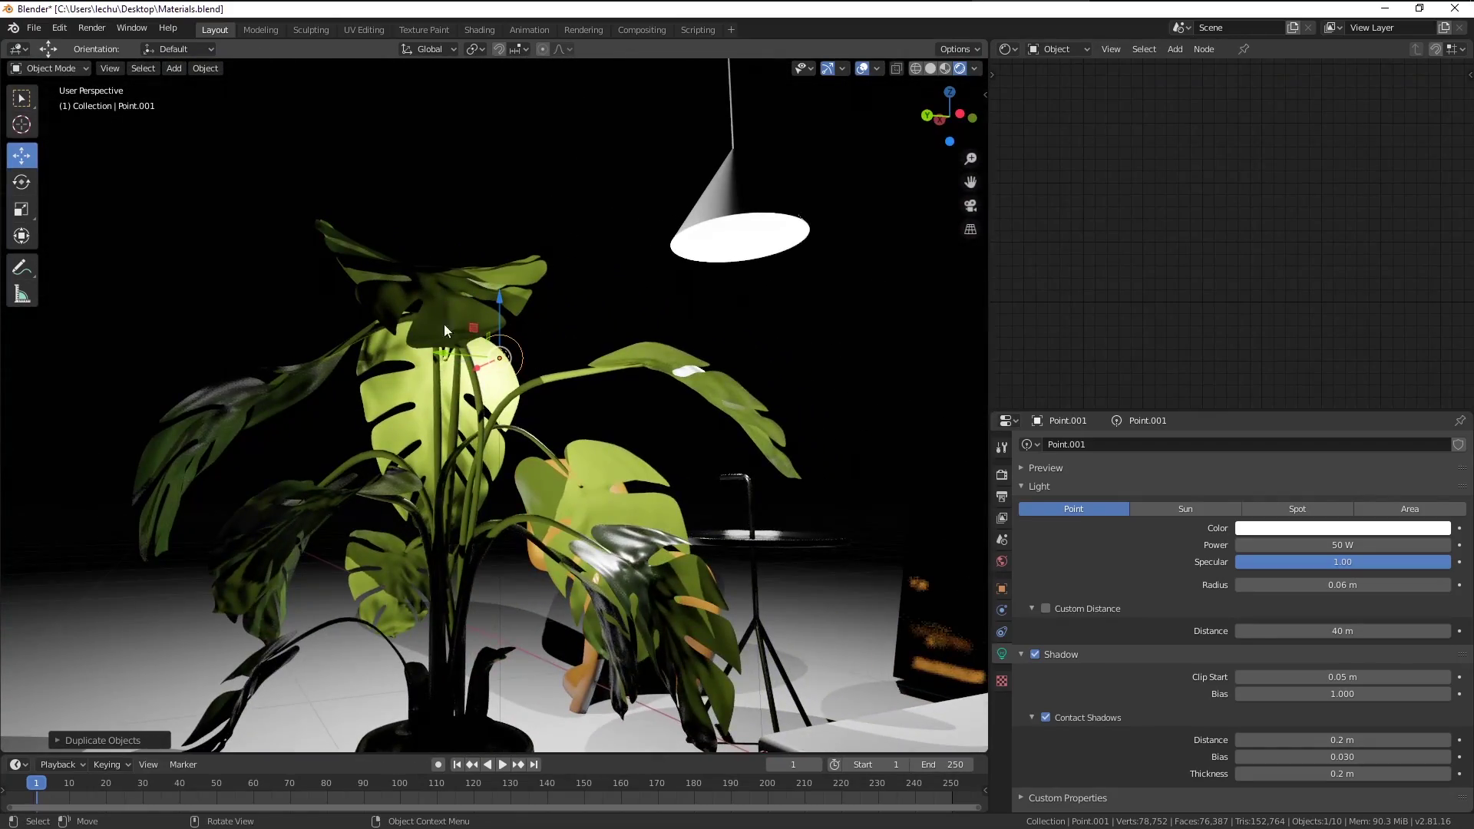
middle_click(551, 443)
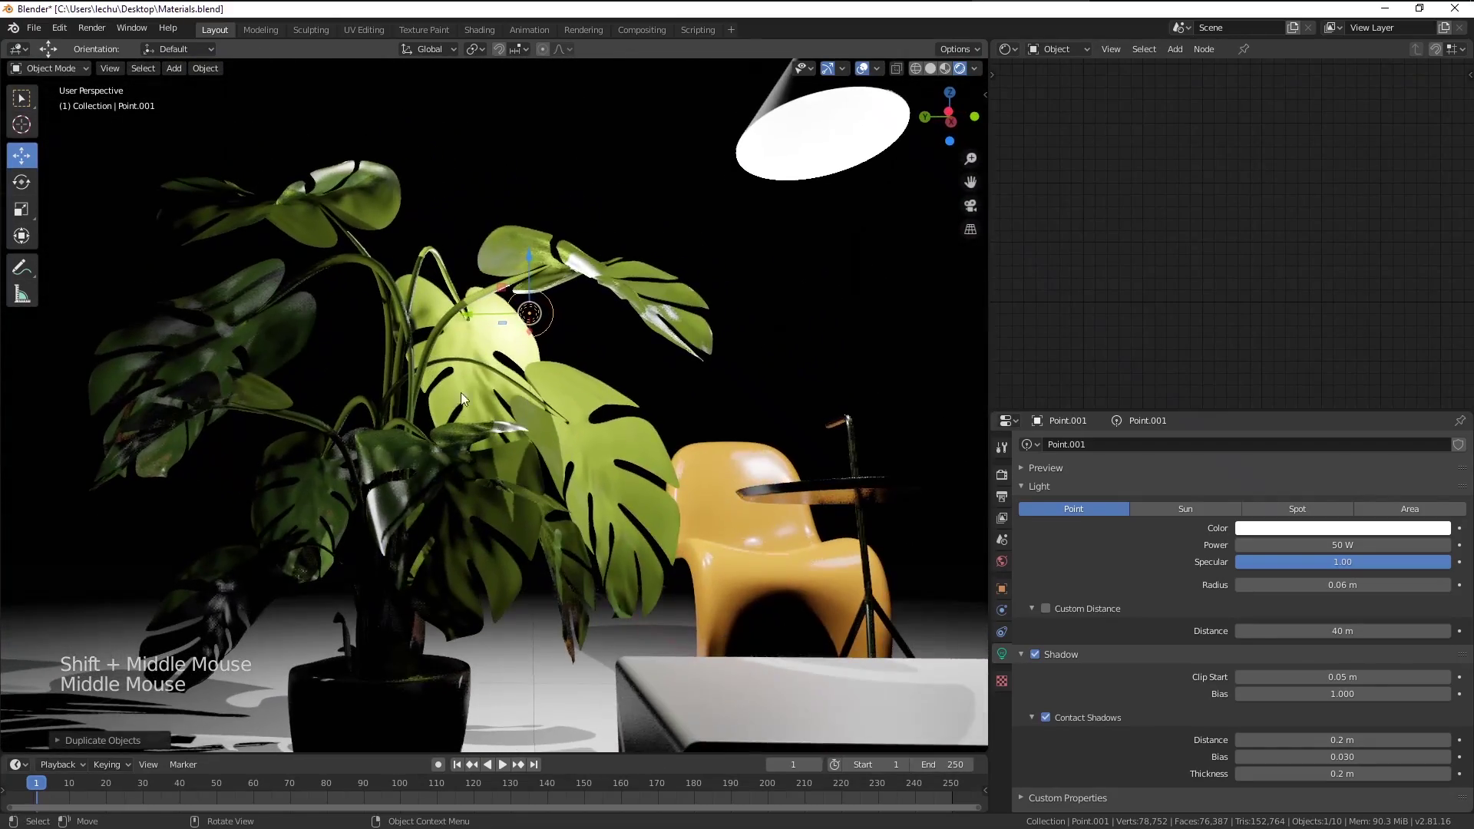
middle_click(438, 376)
middle_click(505, 403)
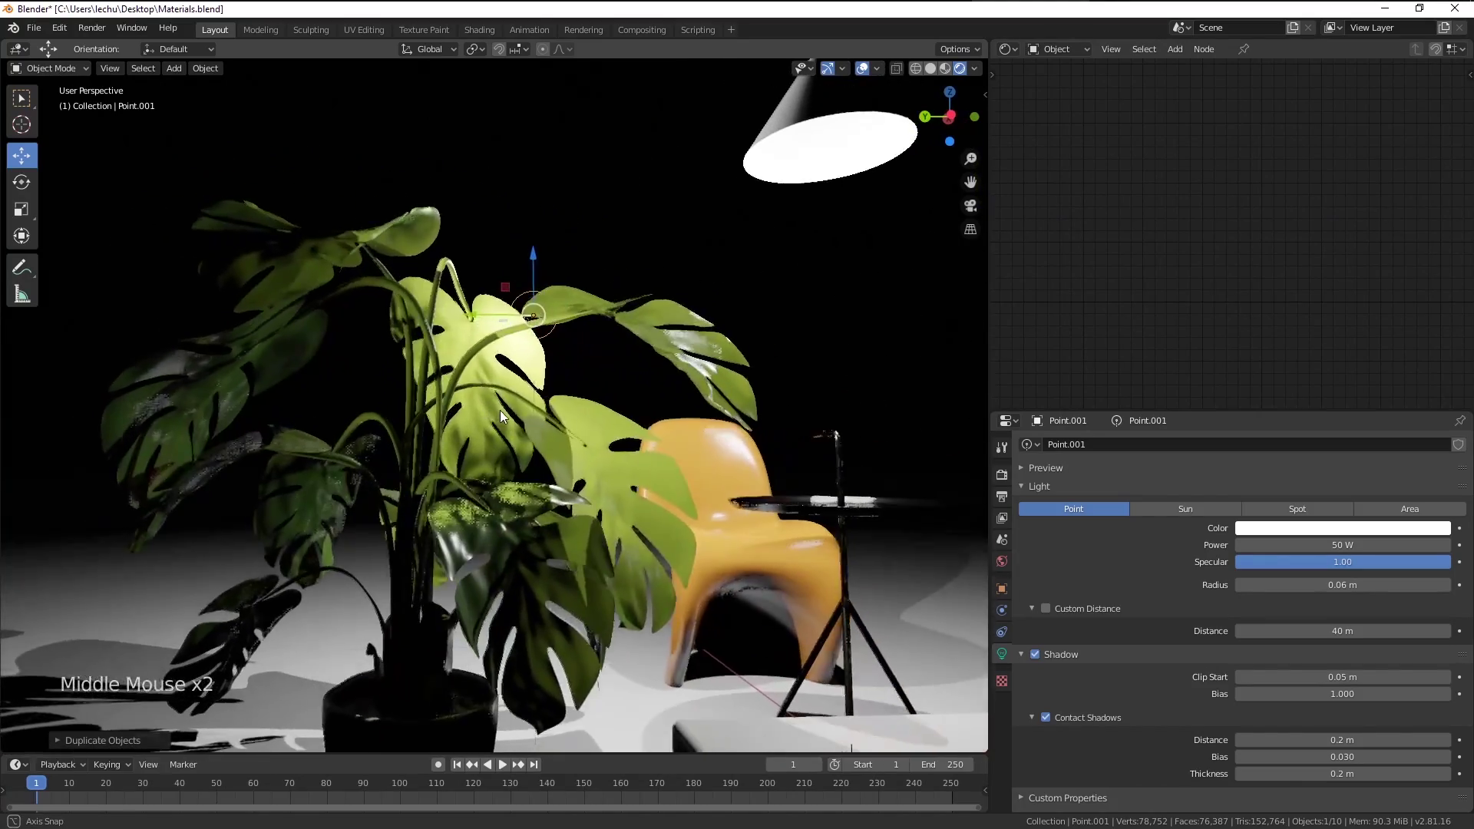
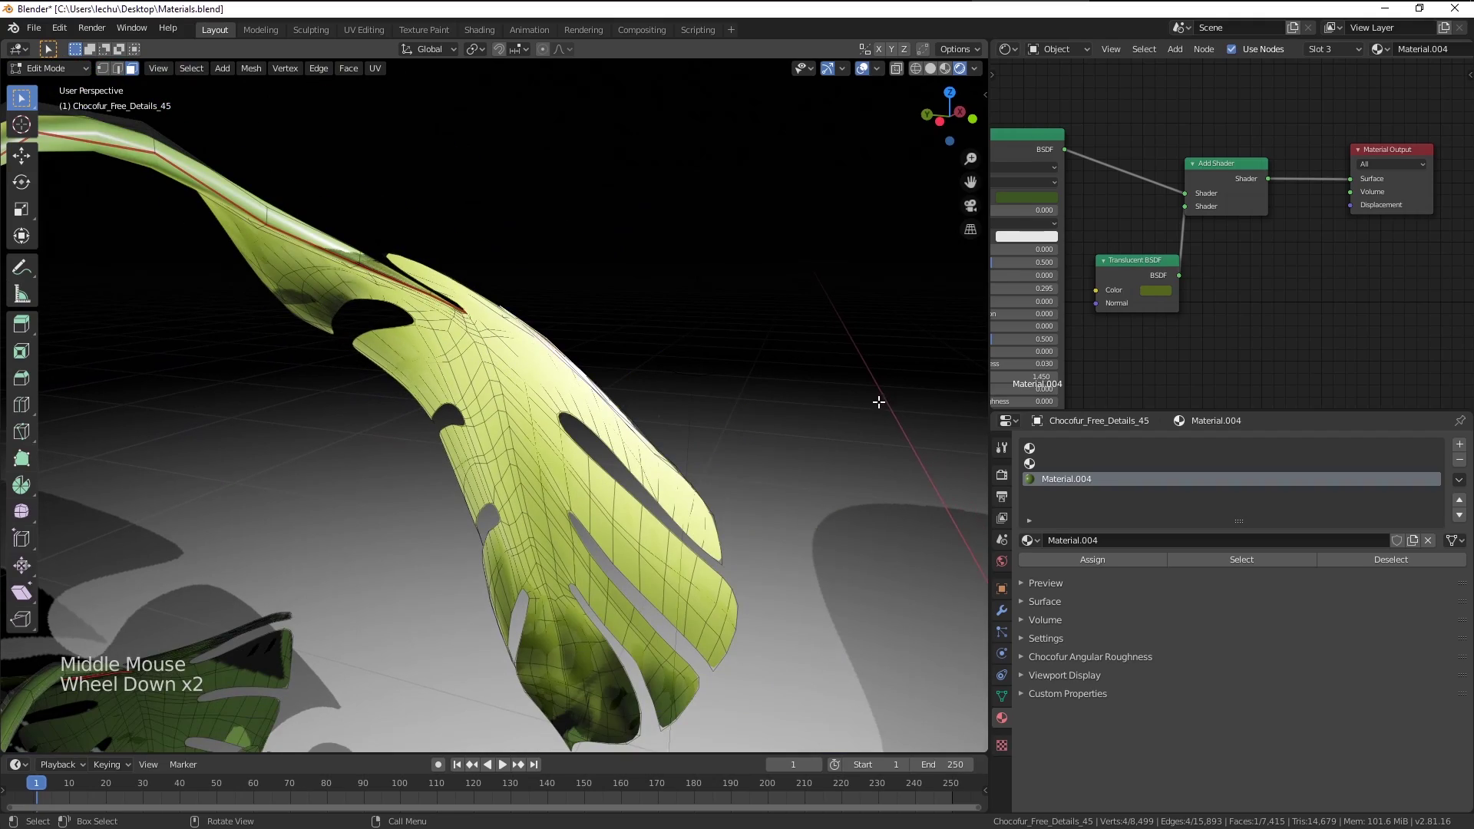
Leave the plant's Edit Mode and bring up the Eevee render settings for the whole scene
key(Tab)
scroll(down, 3)
middle_click(543, 410)
scroll(down, 3)
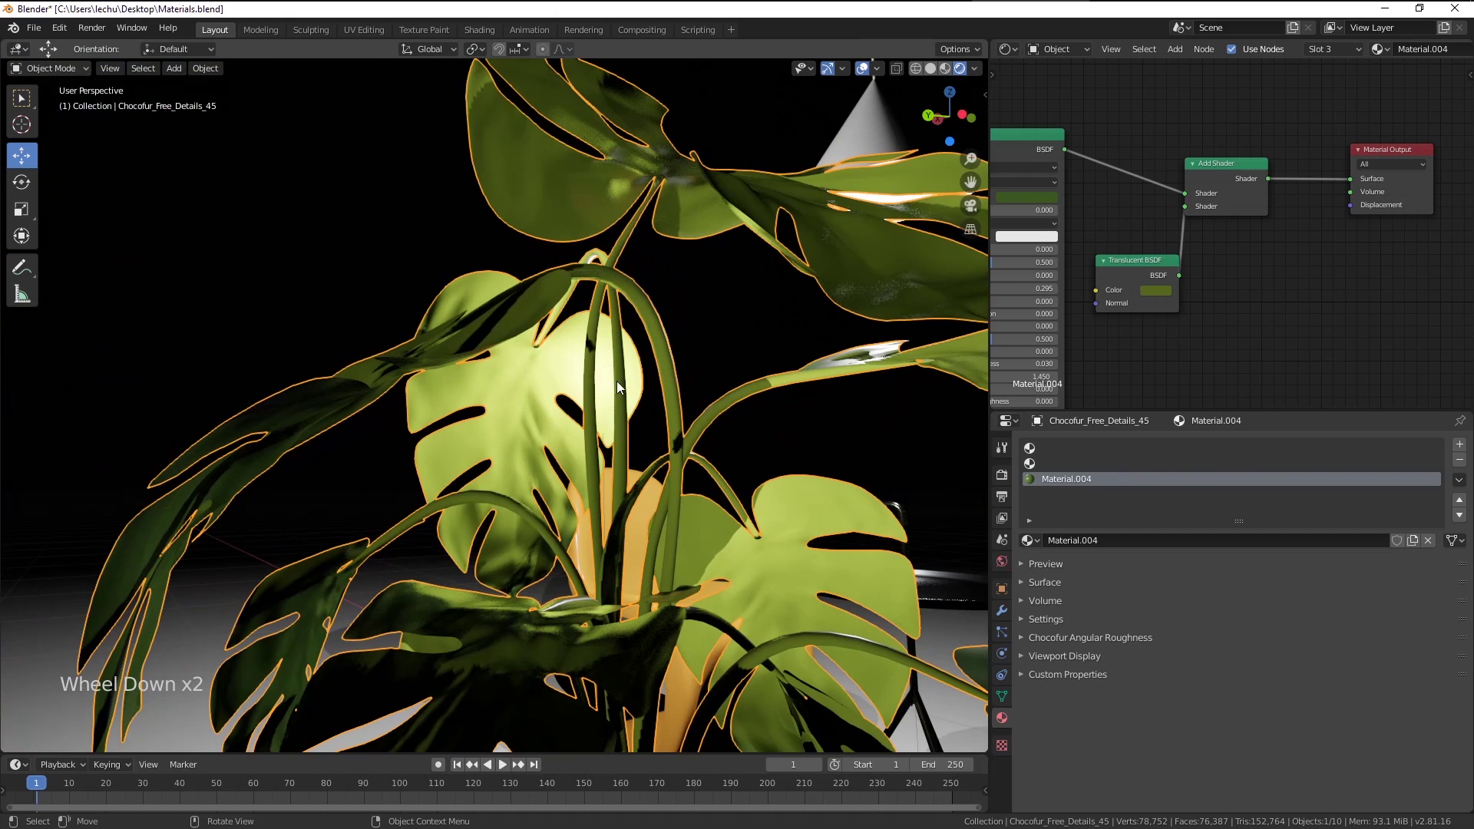
click(1118, 285)
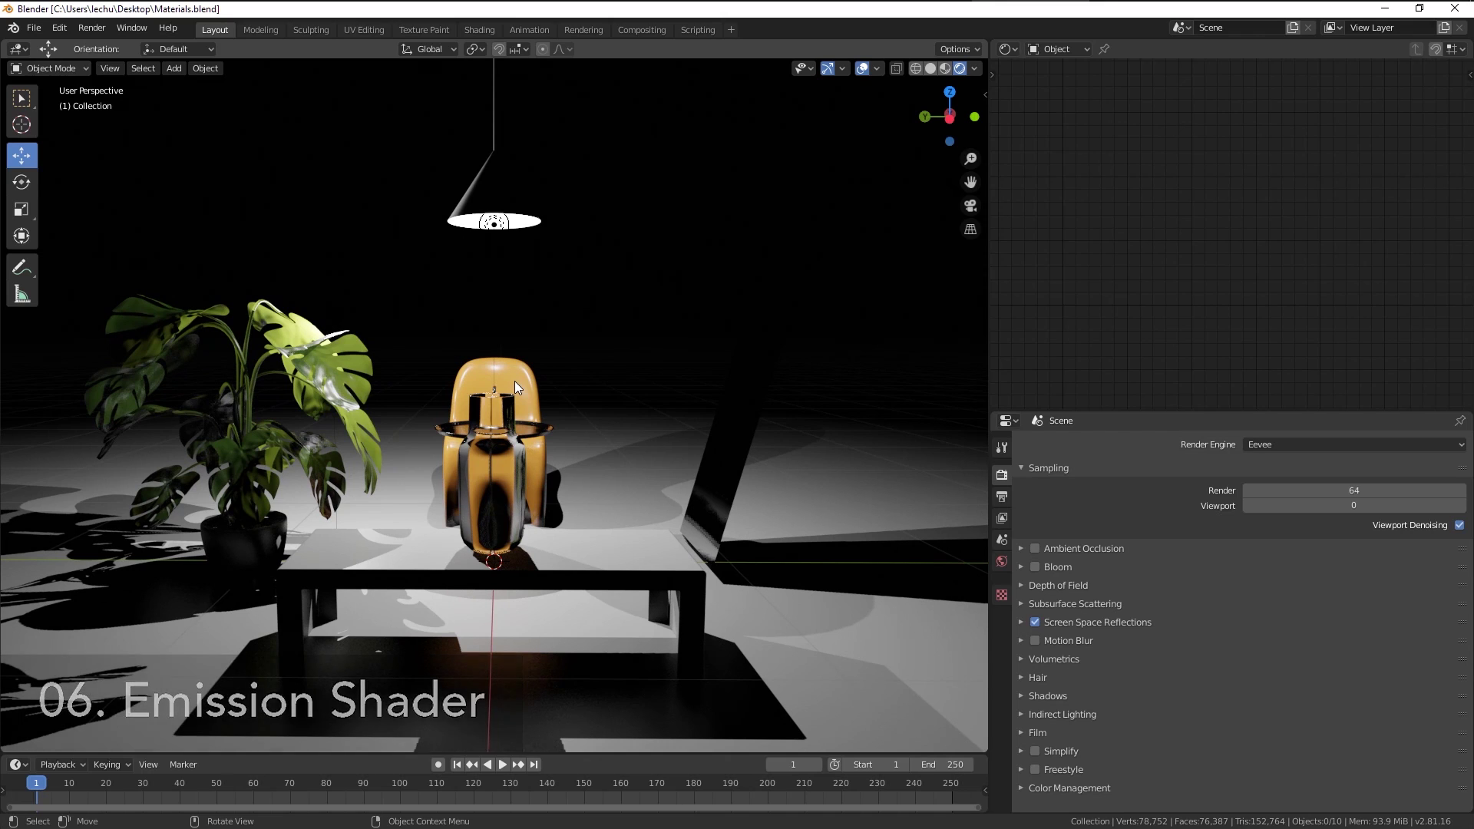
Add a six-vertex circle around the chair, extrude its edges and scale them into a flat band
middle_click(520, 389)
key(shift+a)
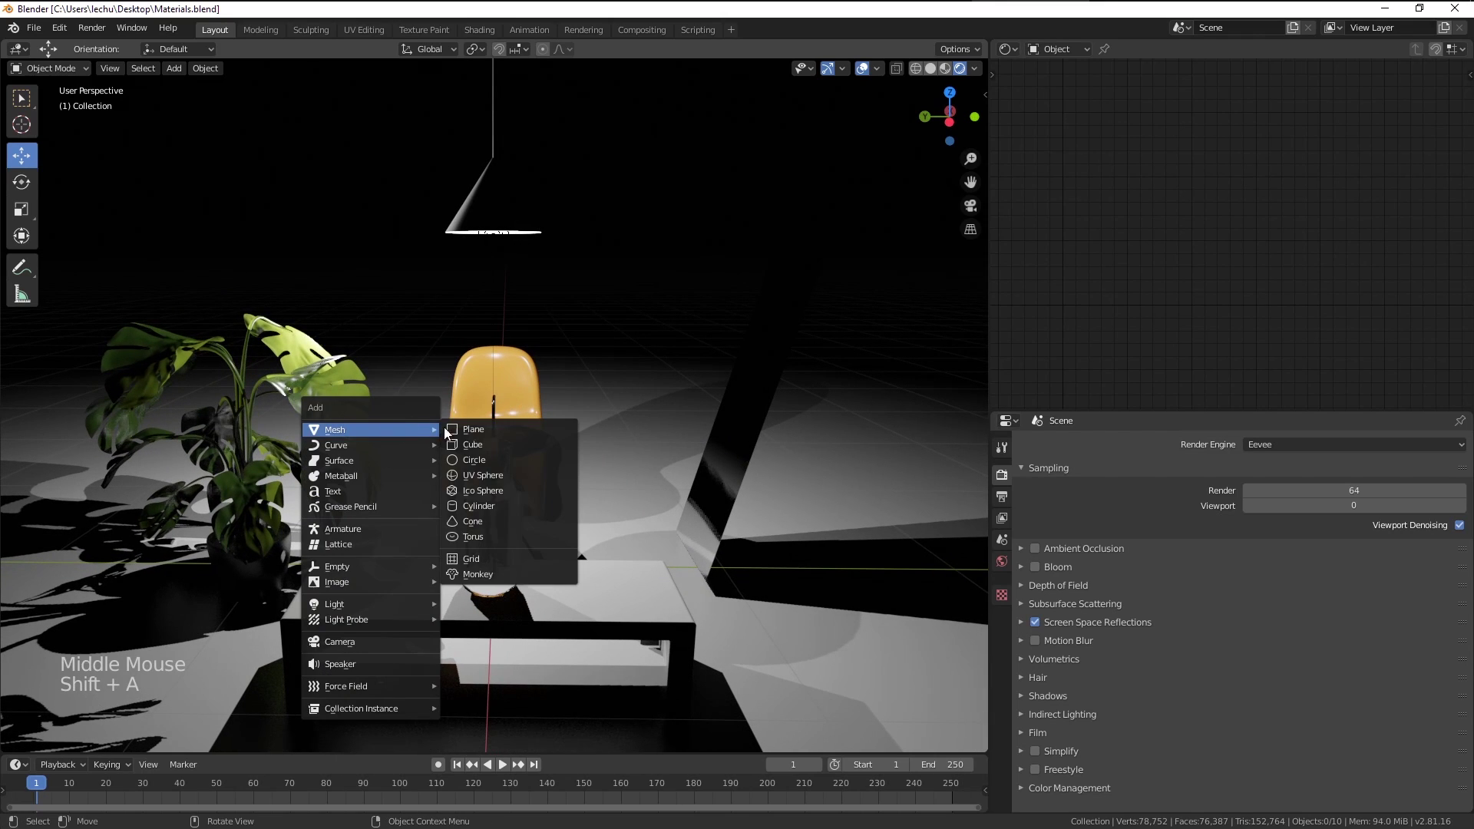
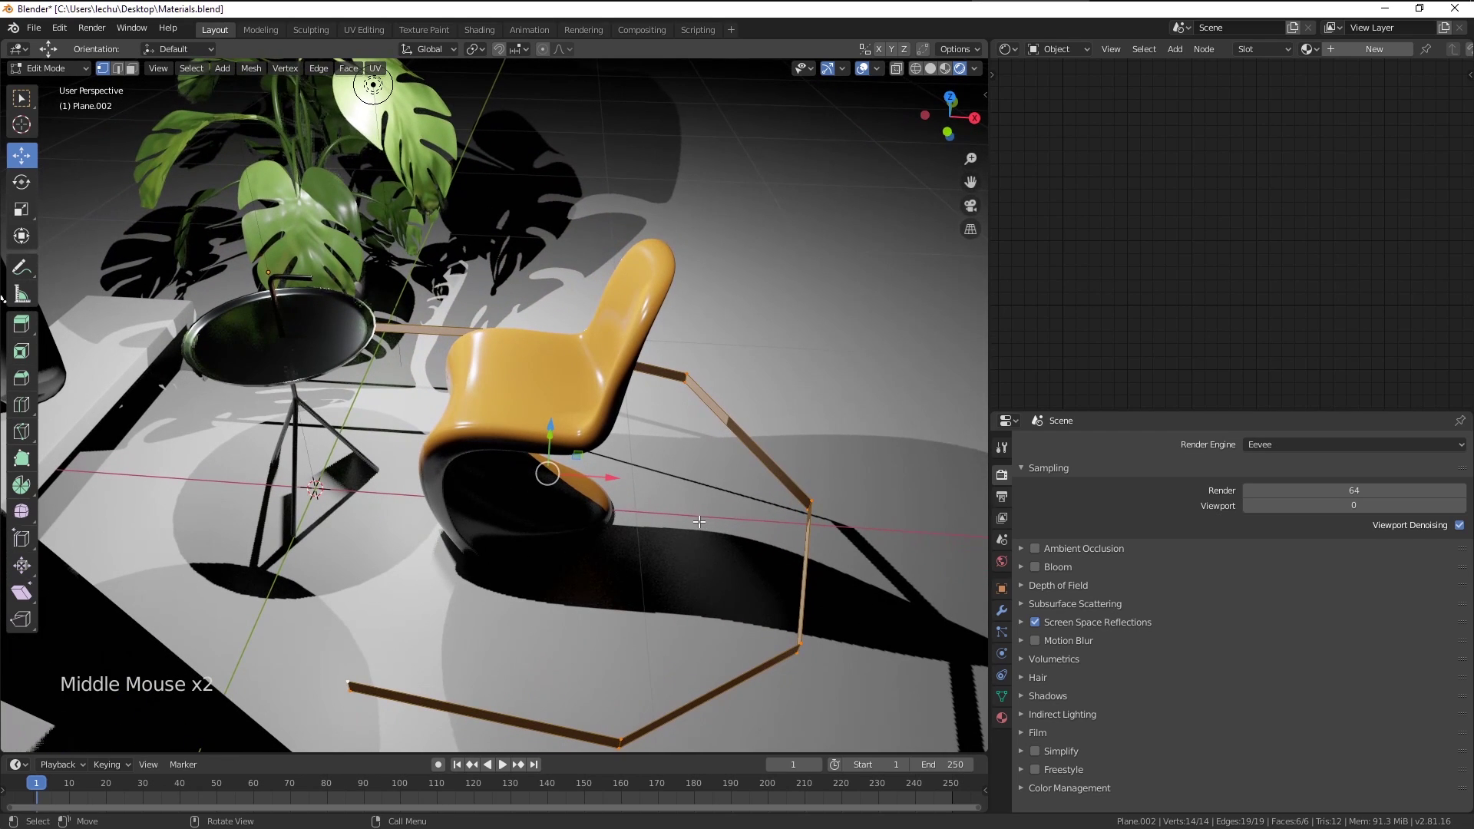
key(e)
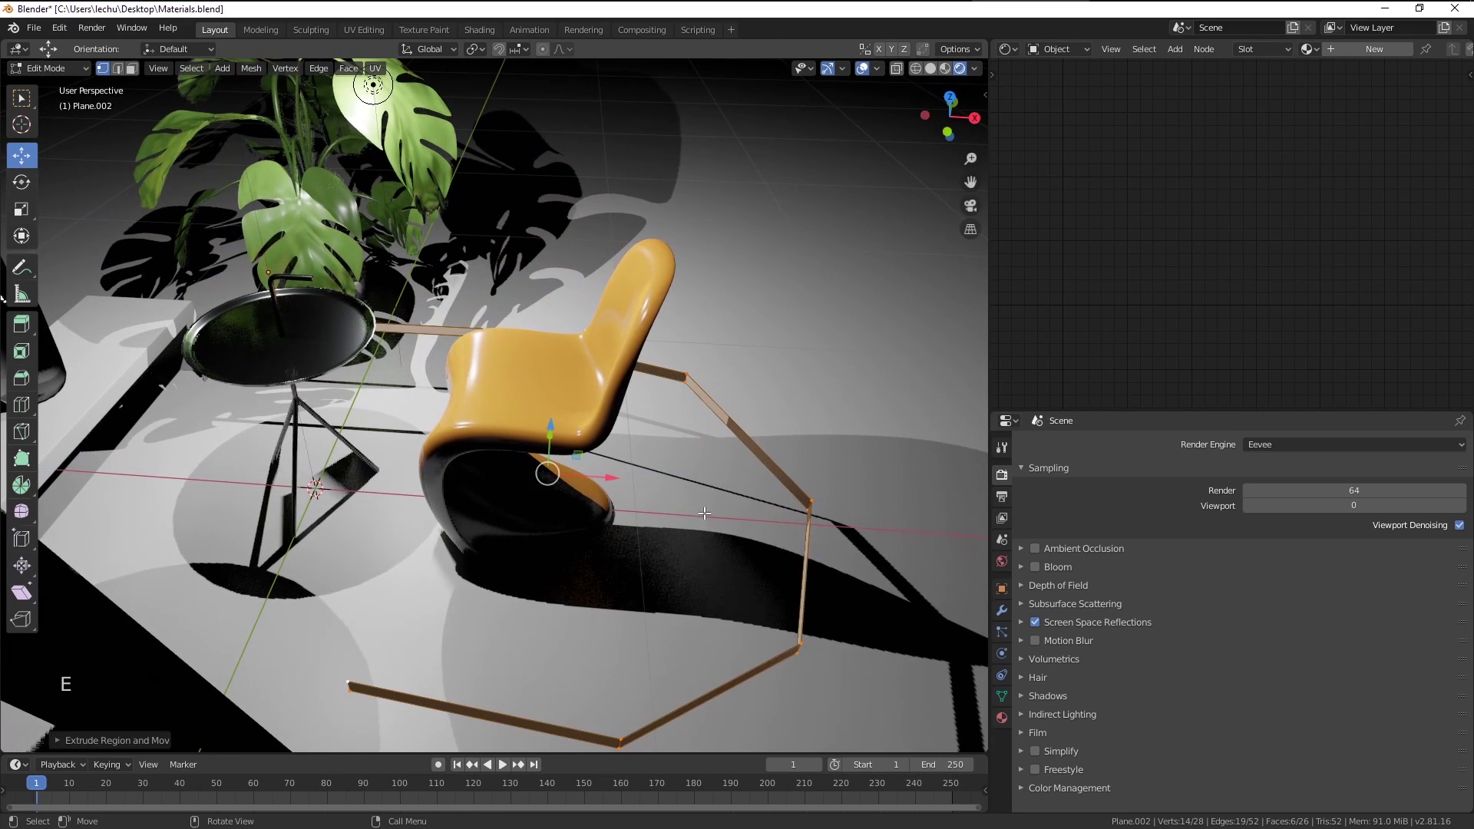
scroll(down, 3)
key(s)
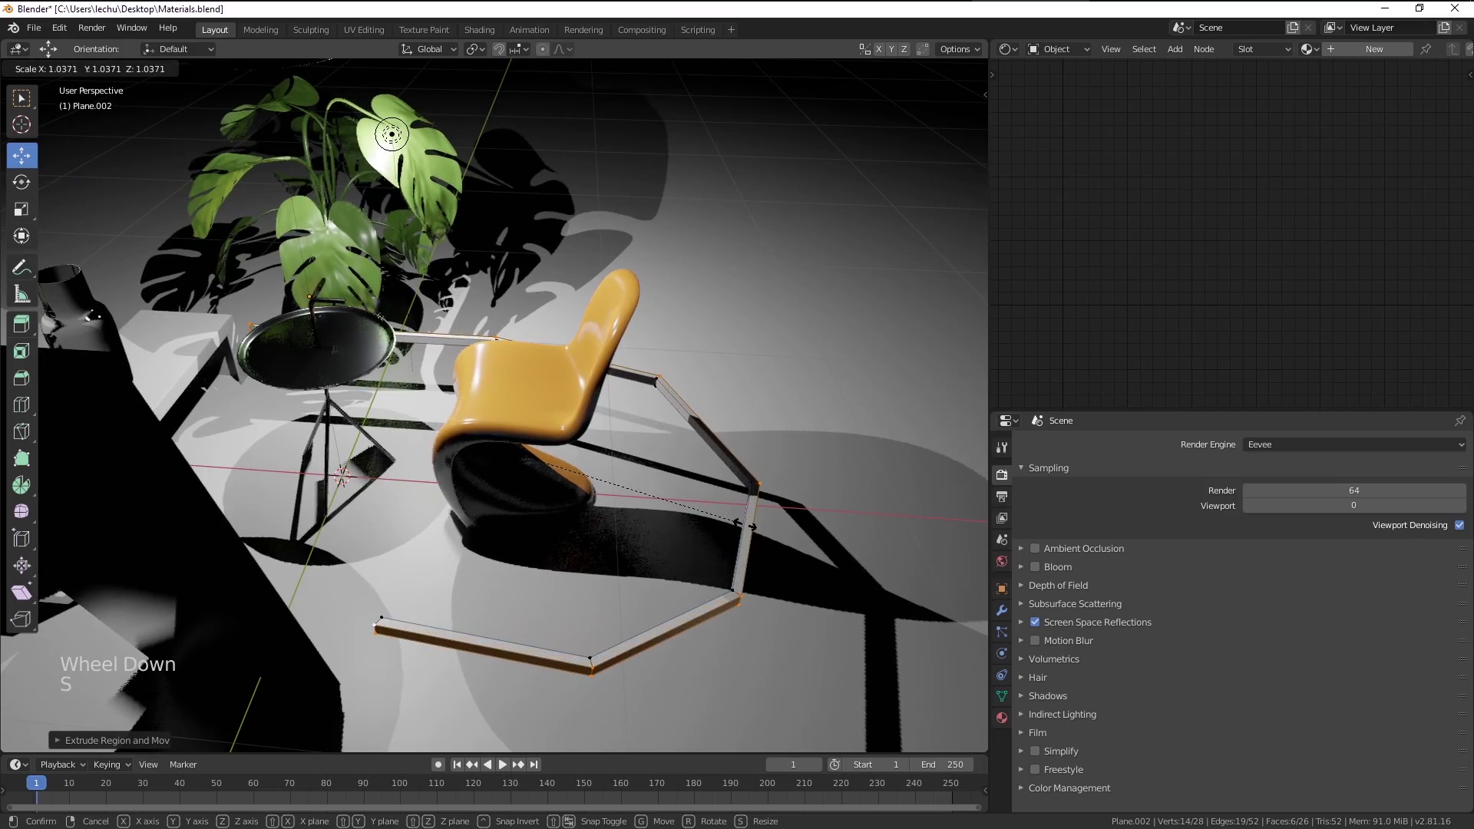
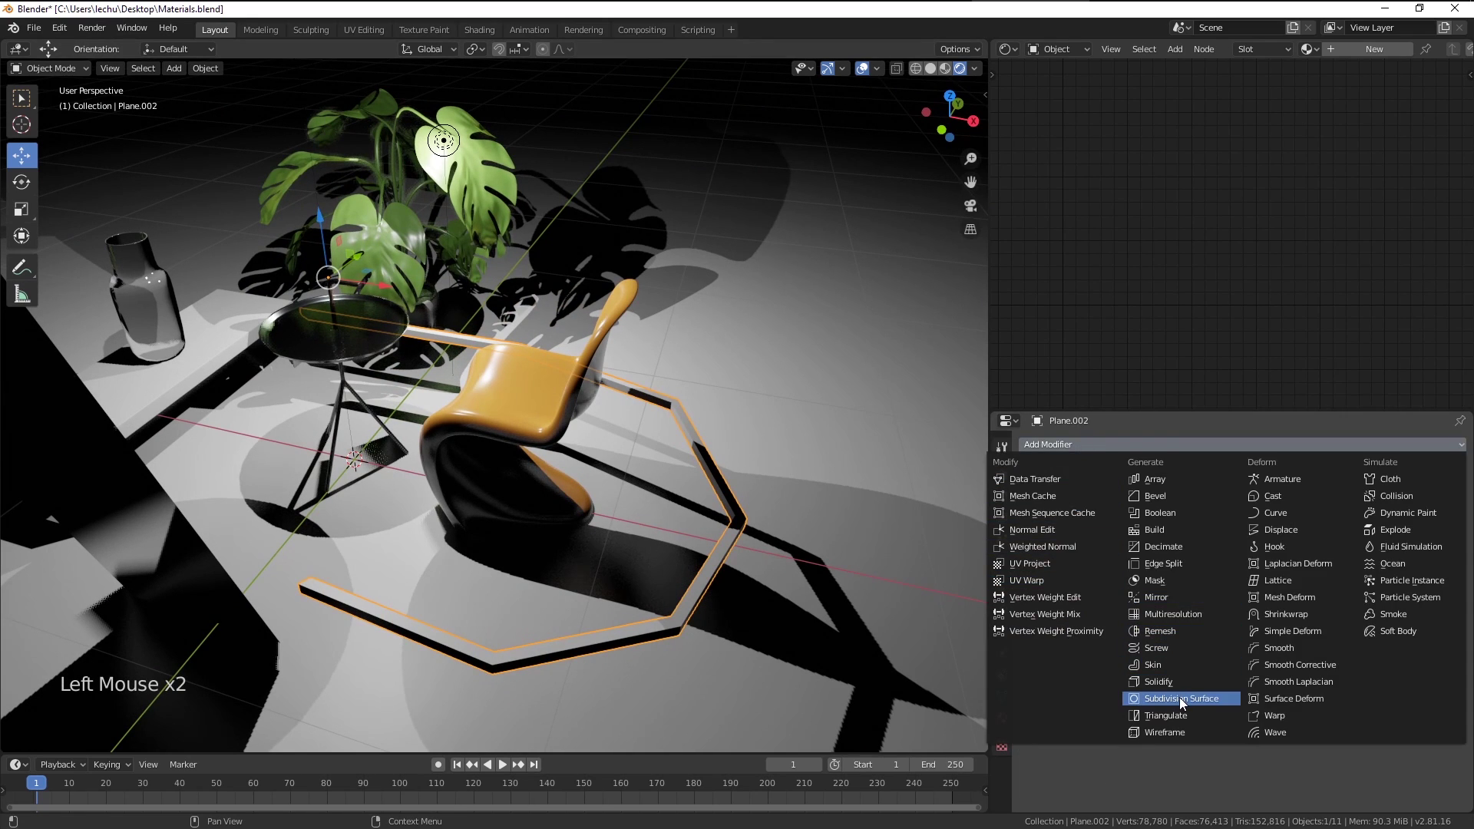
Give the hexagonal band a level-2 Subdivision Surface modifier and Shade Smooth
middle_click(780, 548)
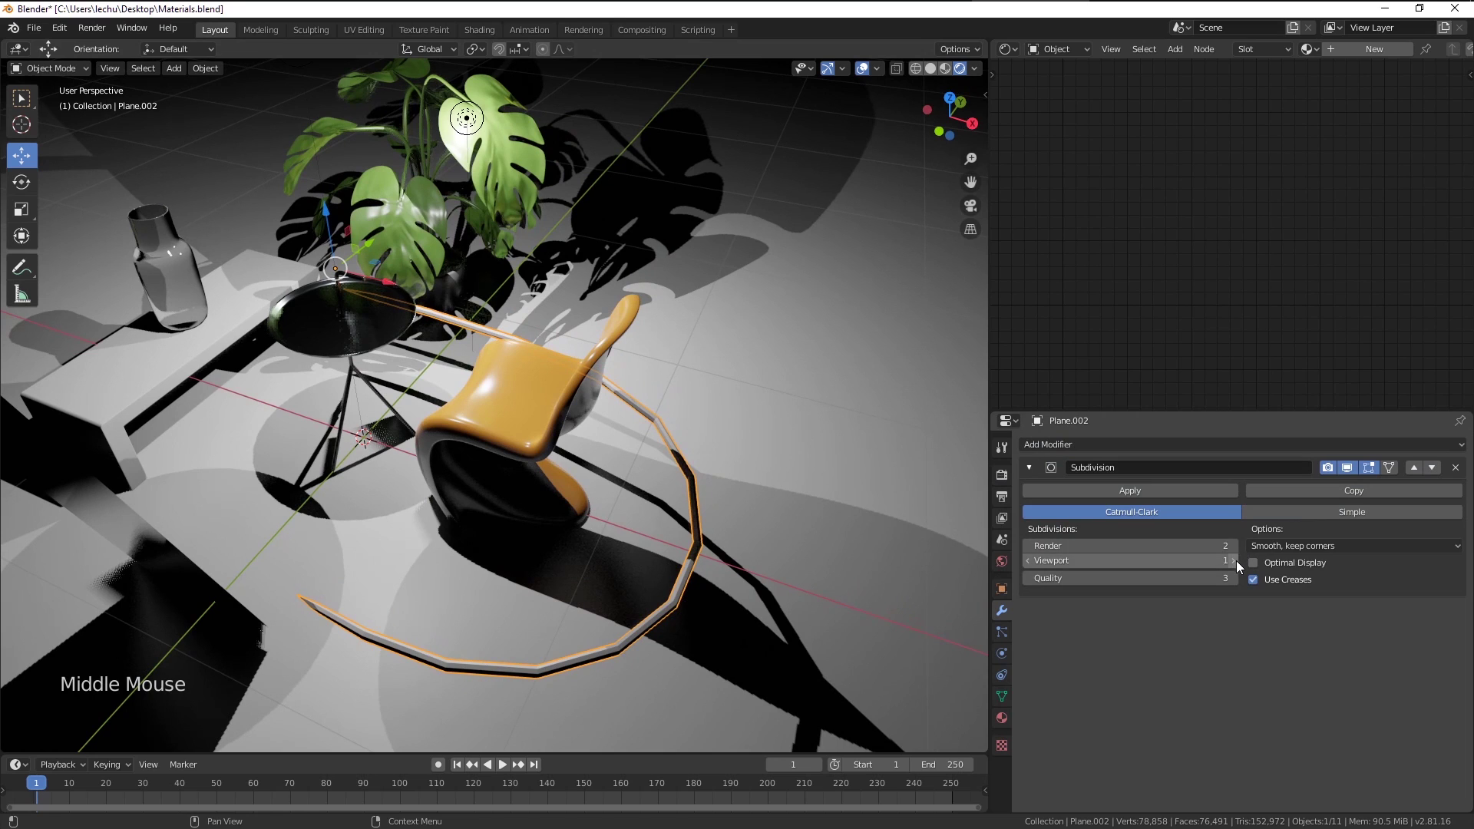
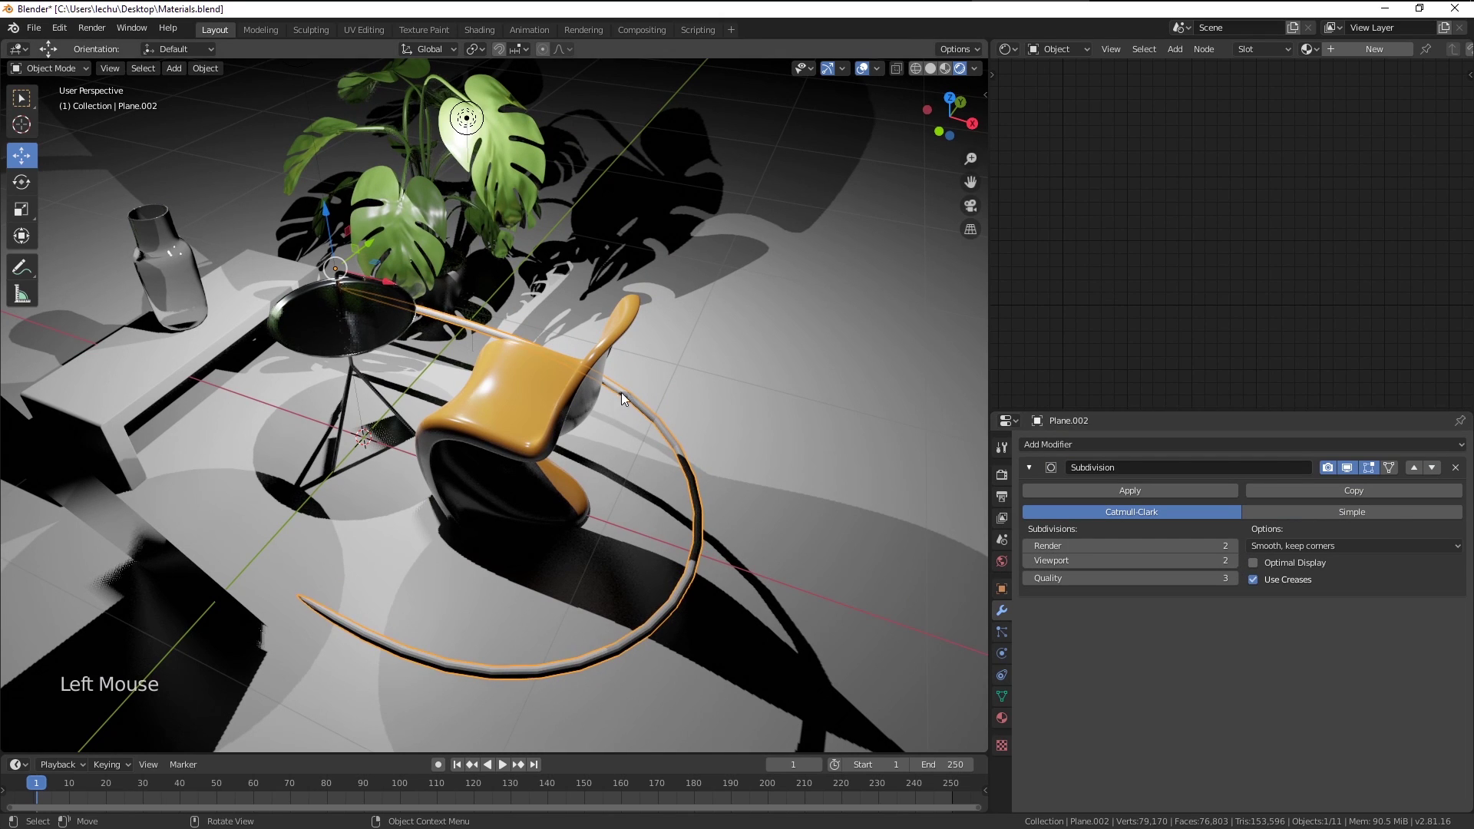
middle_click(691, 506)
right_click(742, 426)
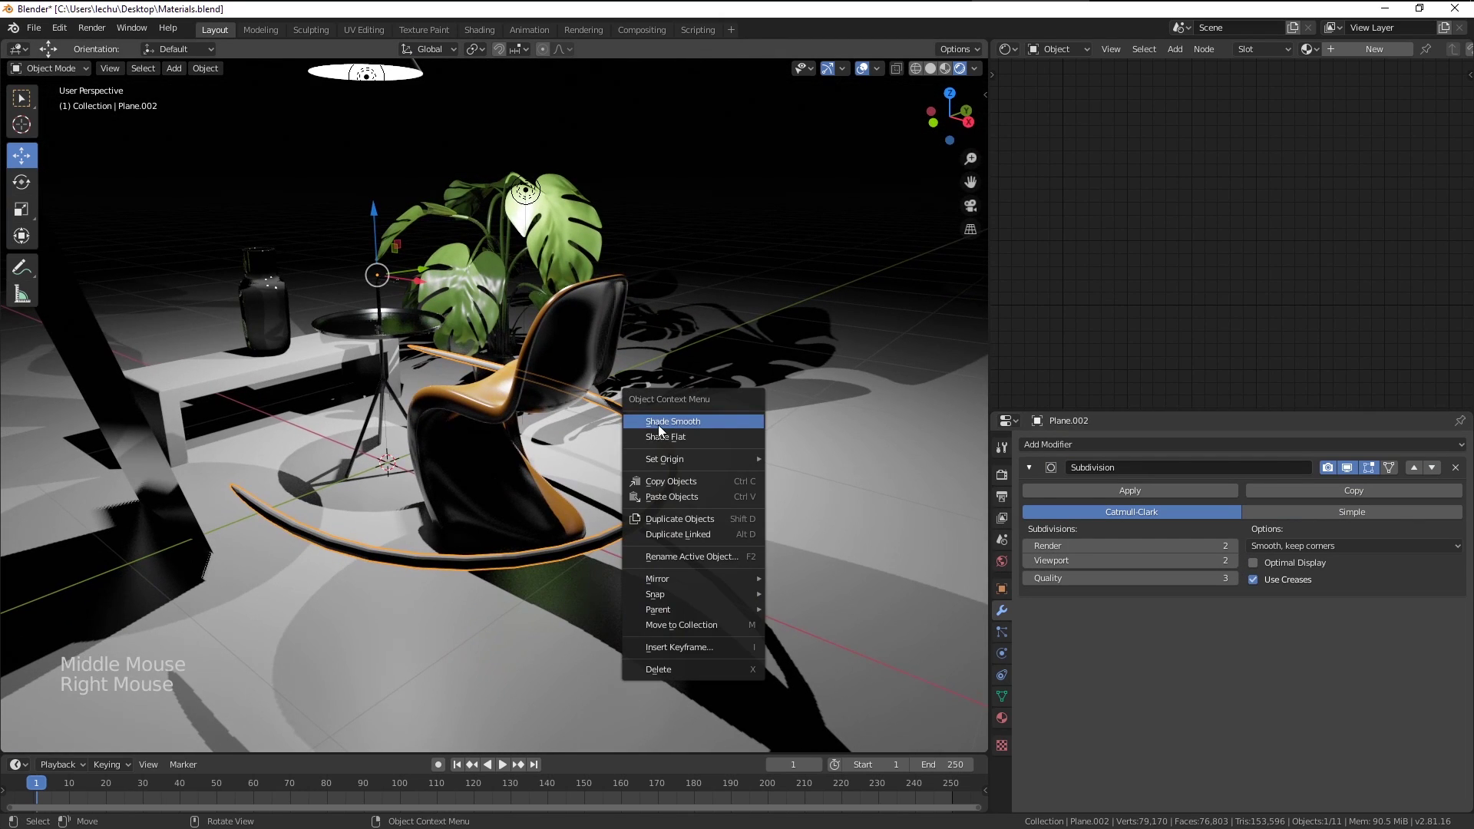
middle_click(654, 456)
key(a)
key(a)
middle_click(625, 487)
click(779, 443)
Move the rounded ring into position around the chair
middle_click(763, 481)
middle_click(750, 501)
middle_click(756, 509)
middle_click(756, 488)
middle_click(754, 491)
key(g)
middle_click(755, 475)
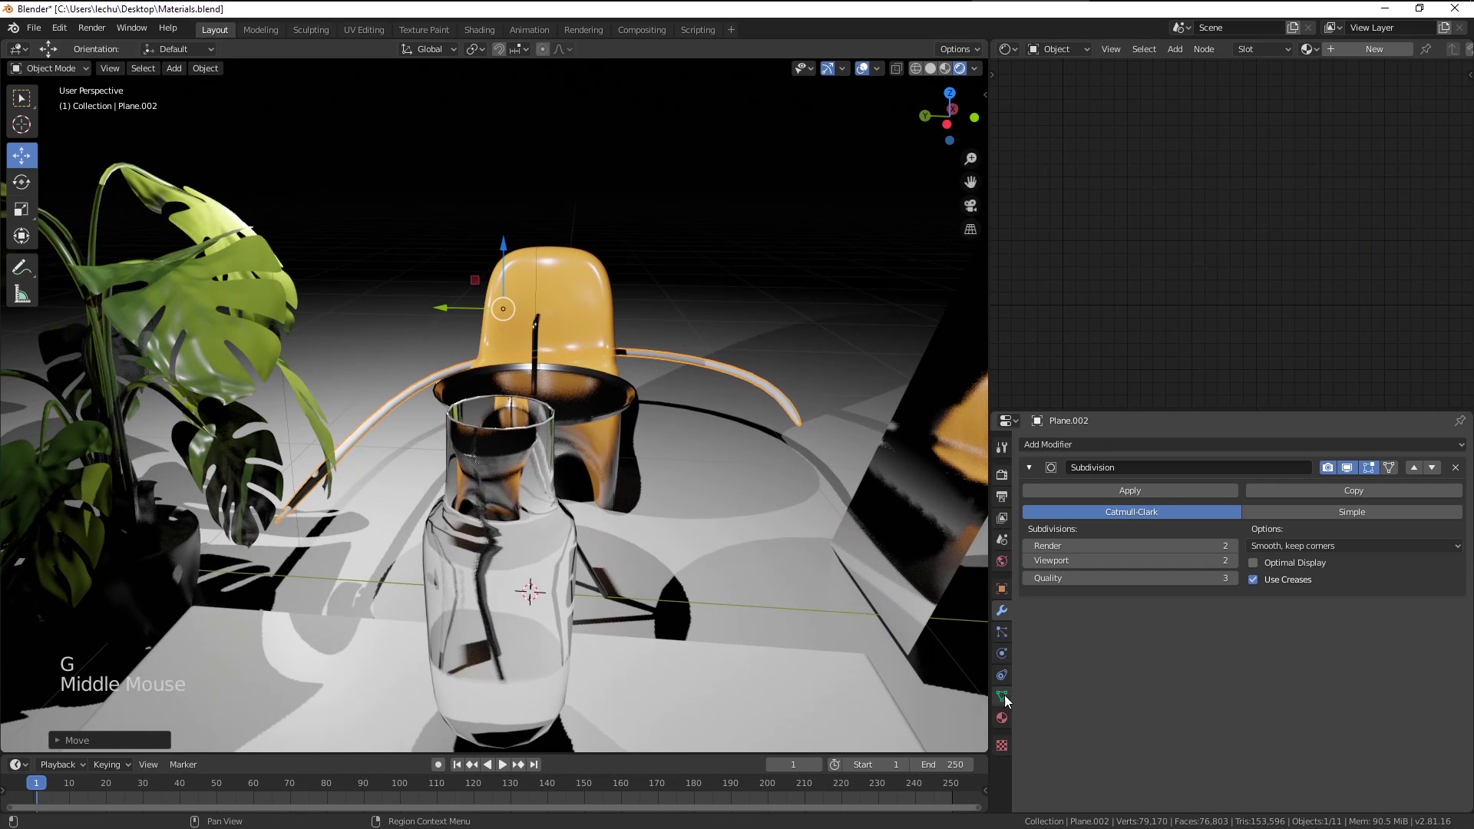
Create Material.007 on the ring and delete its default Principled BSDF node
click(1005, 721)
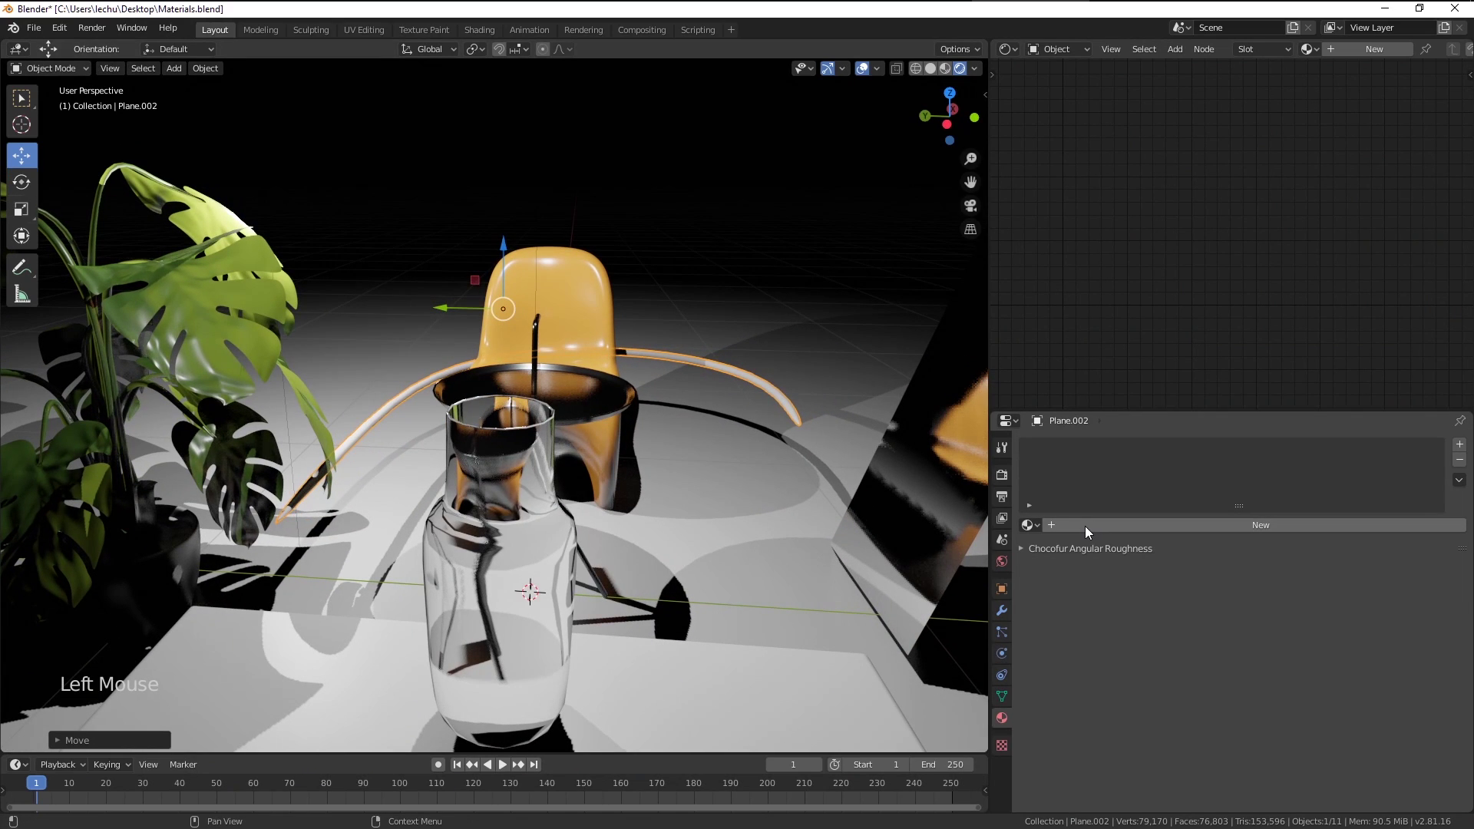
click(1089, 531)
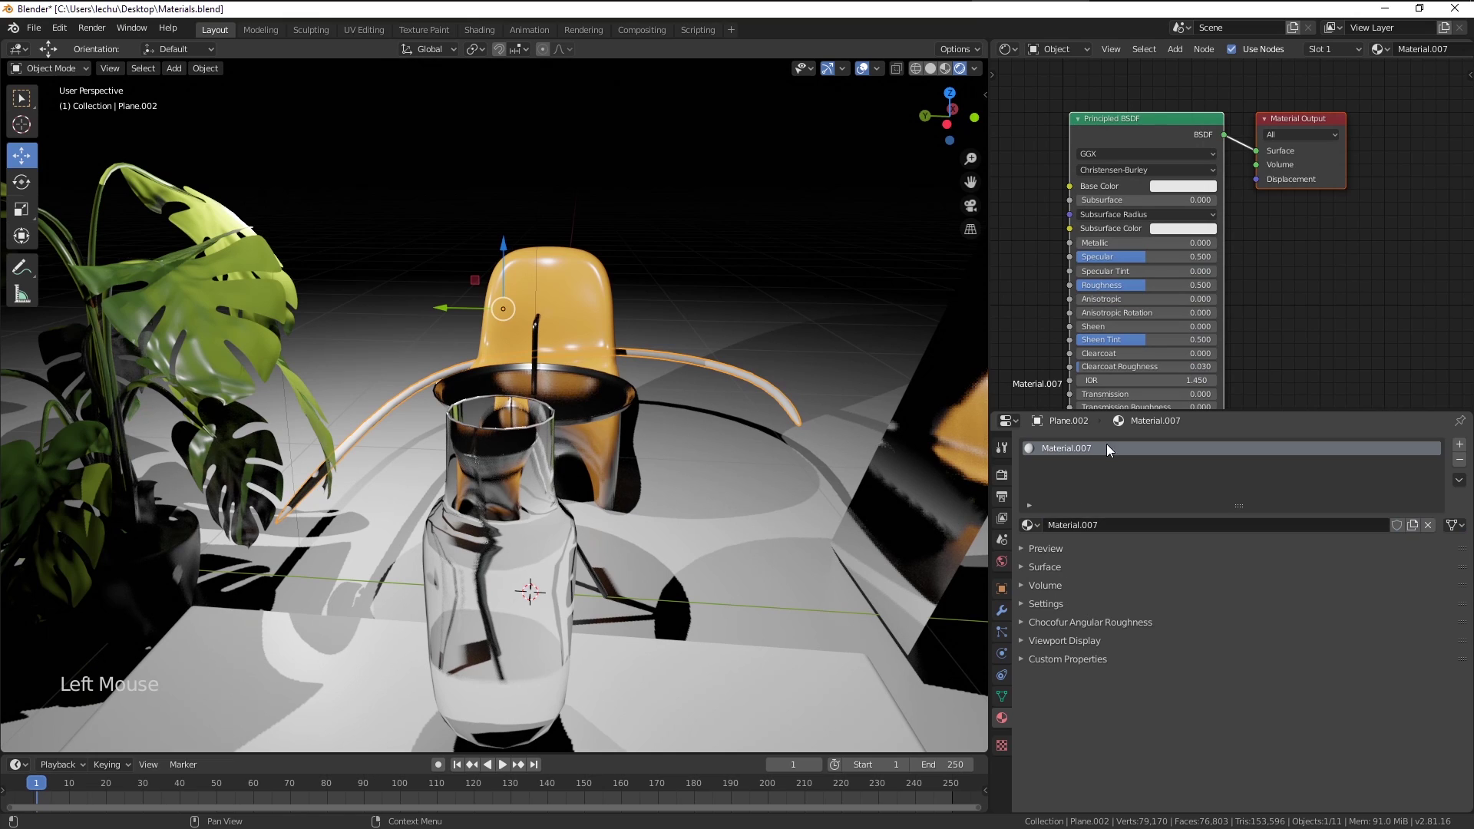
click(1110, 130)
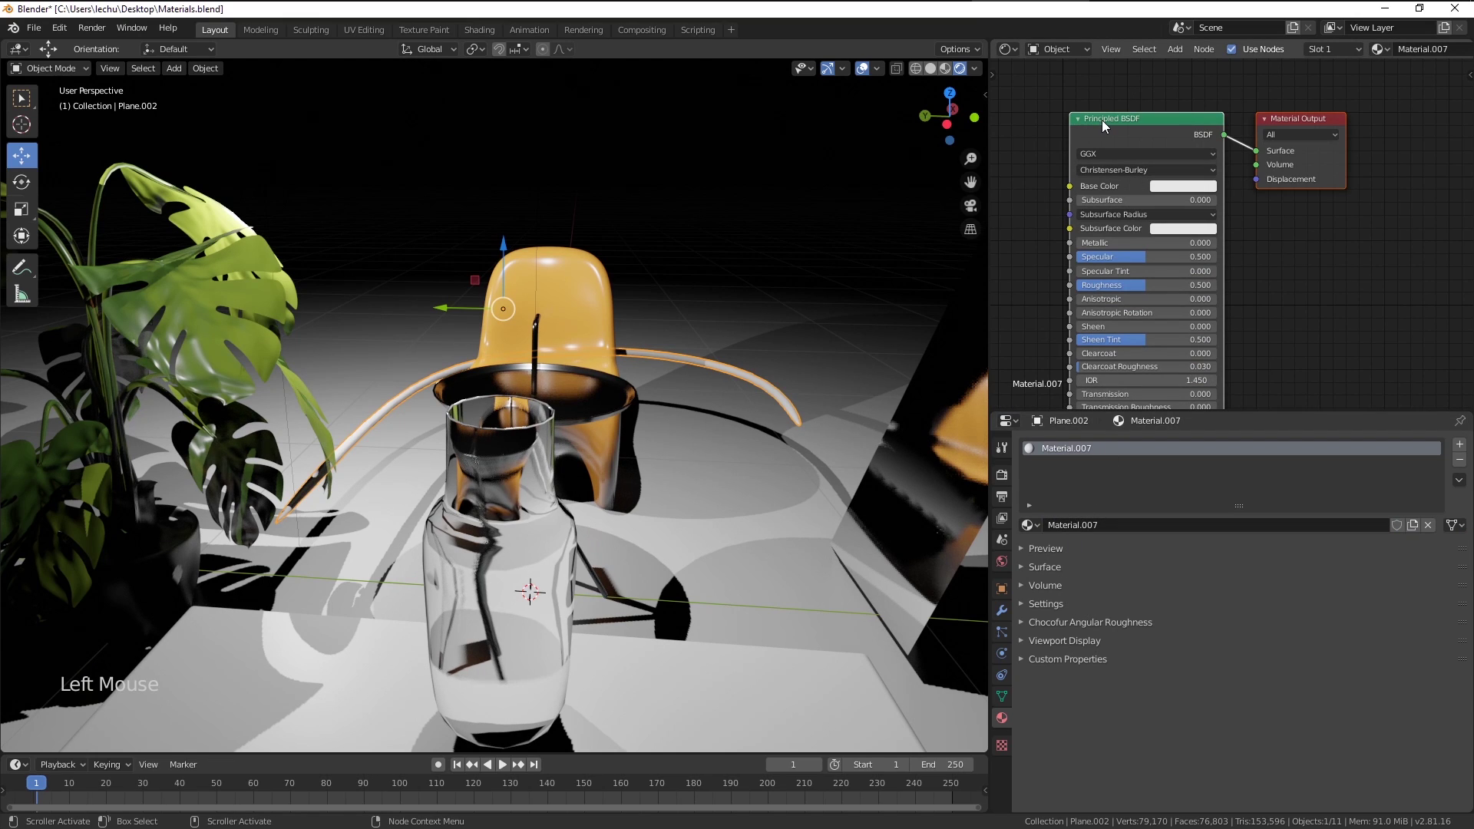
click(1312, 251)
click(1144, 133)
key(x)
Add an Emission shader to the ring's Surface output at strength 15.4 so it glows white
key(shift+a)
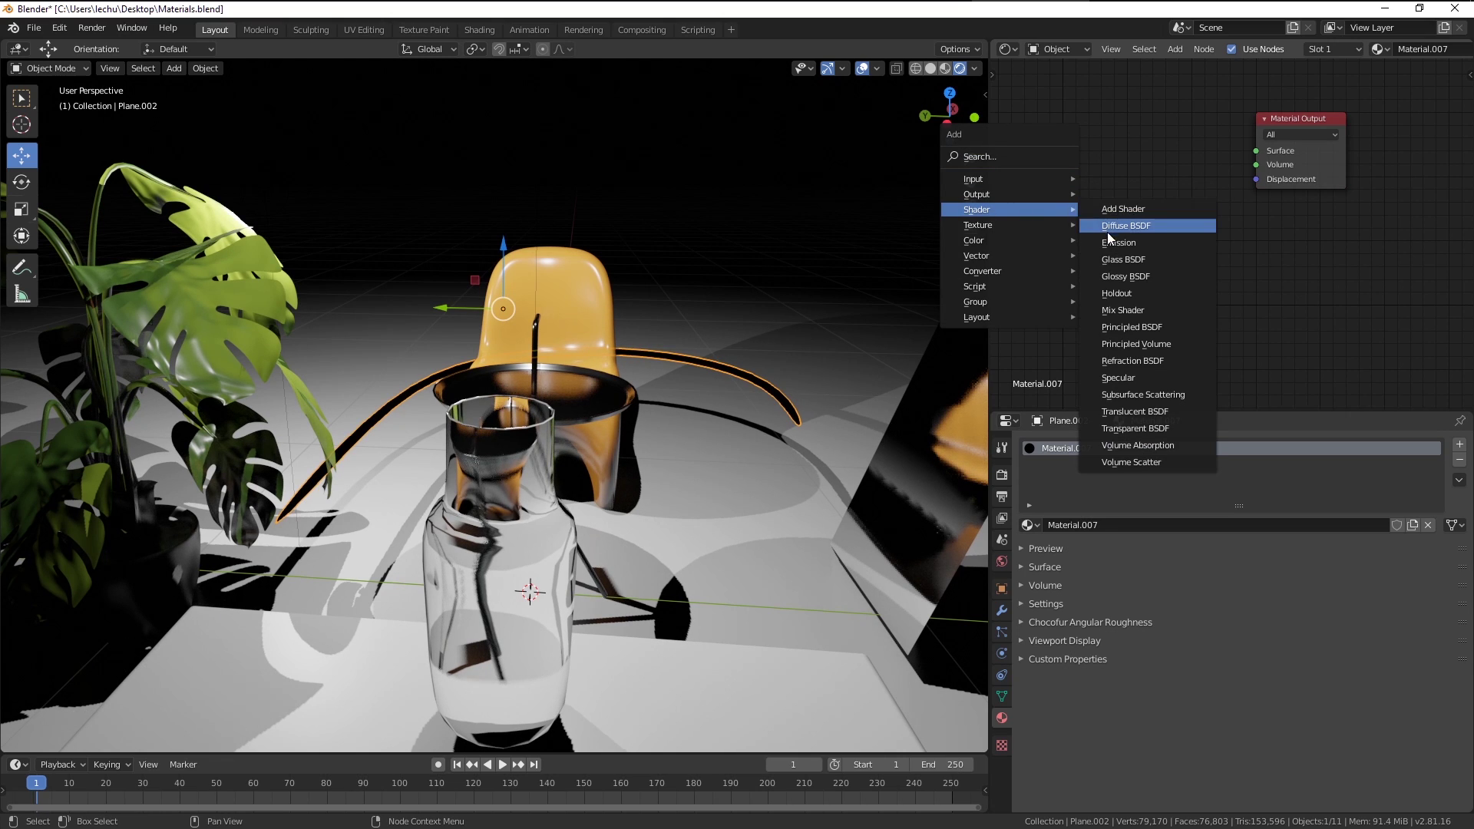
click(1120, 185)
middle_click(841, 282)
middle_click(814, 340)
scroll(up, 3)
middle_click(818, 424)
scroll(down, 3)
middle_click(739, 386)
scroll(up, 3)
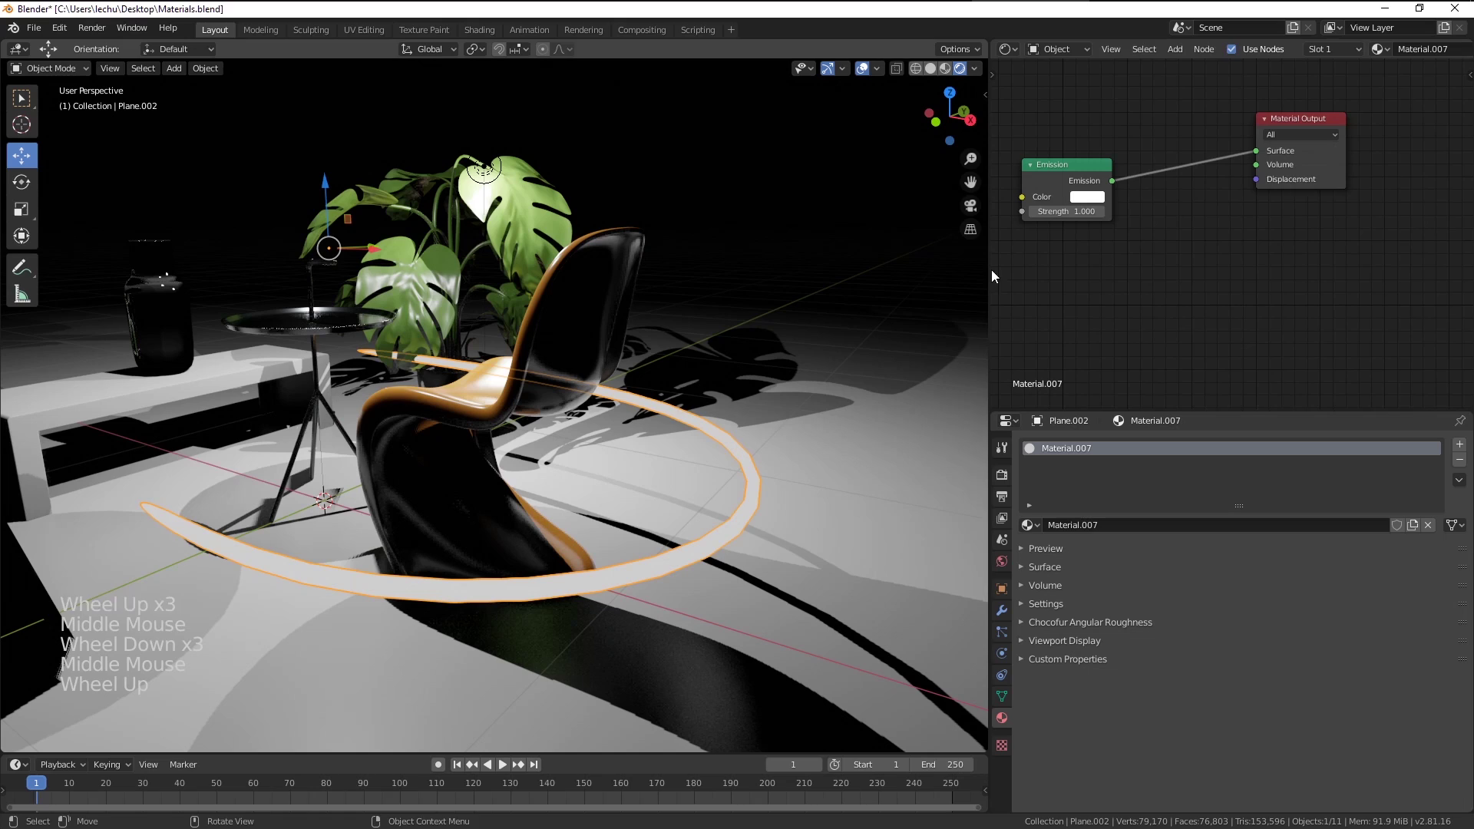
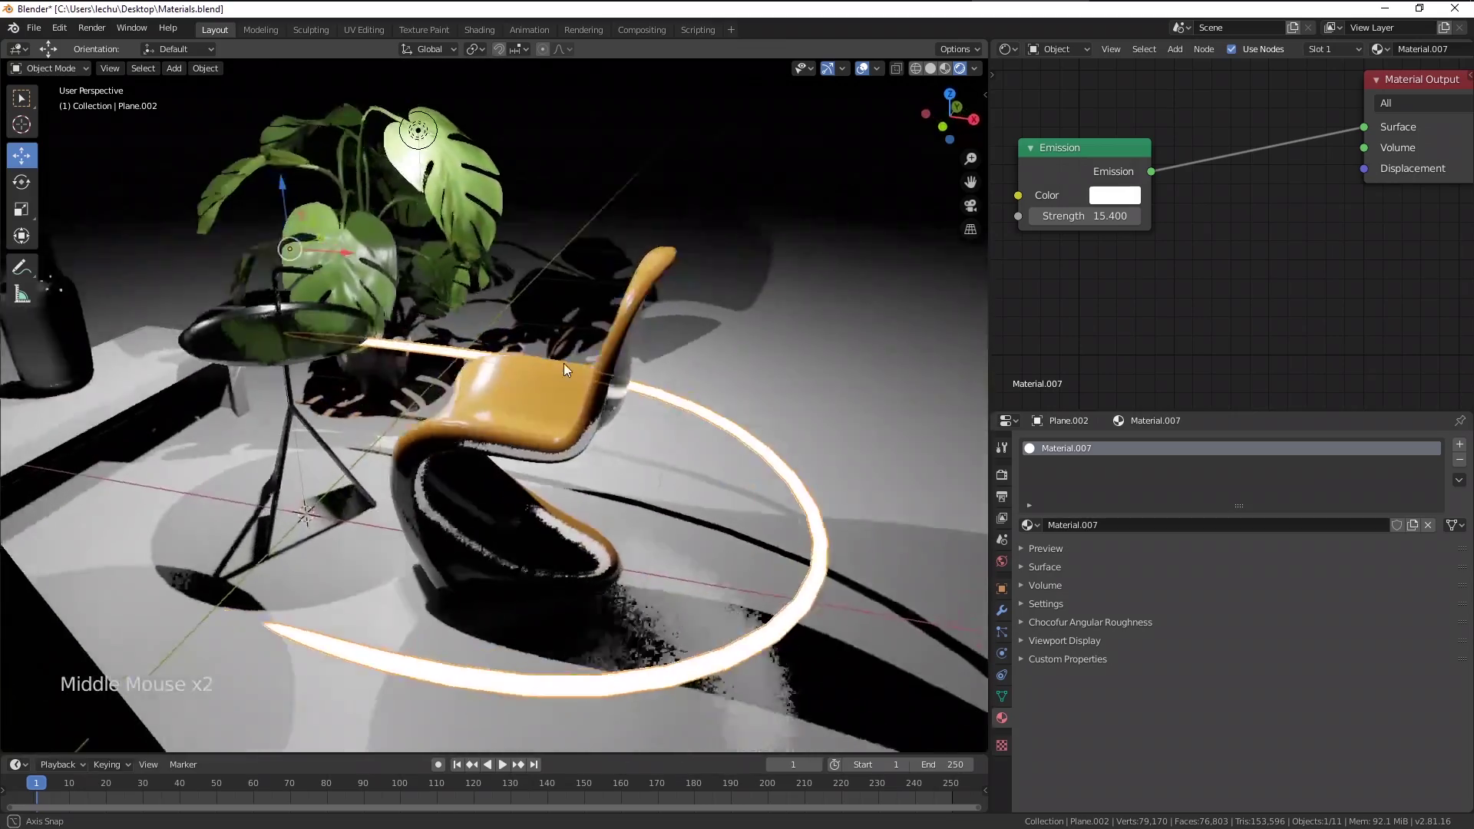
scroll(down, 3)
Raise the ring's Emission strength to 100
click(1008, 480)
click(1274, 452)
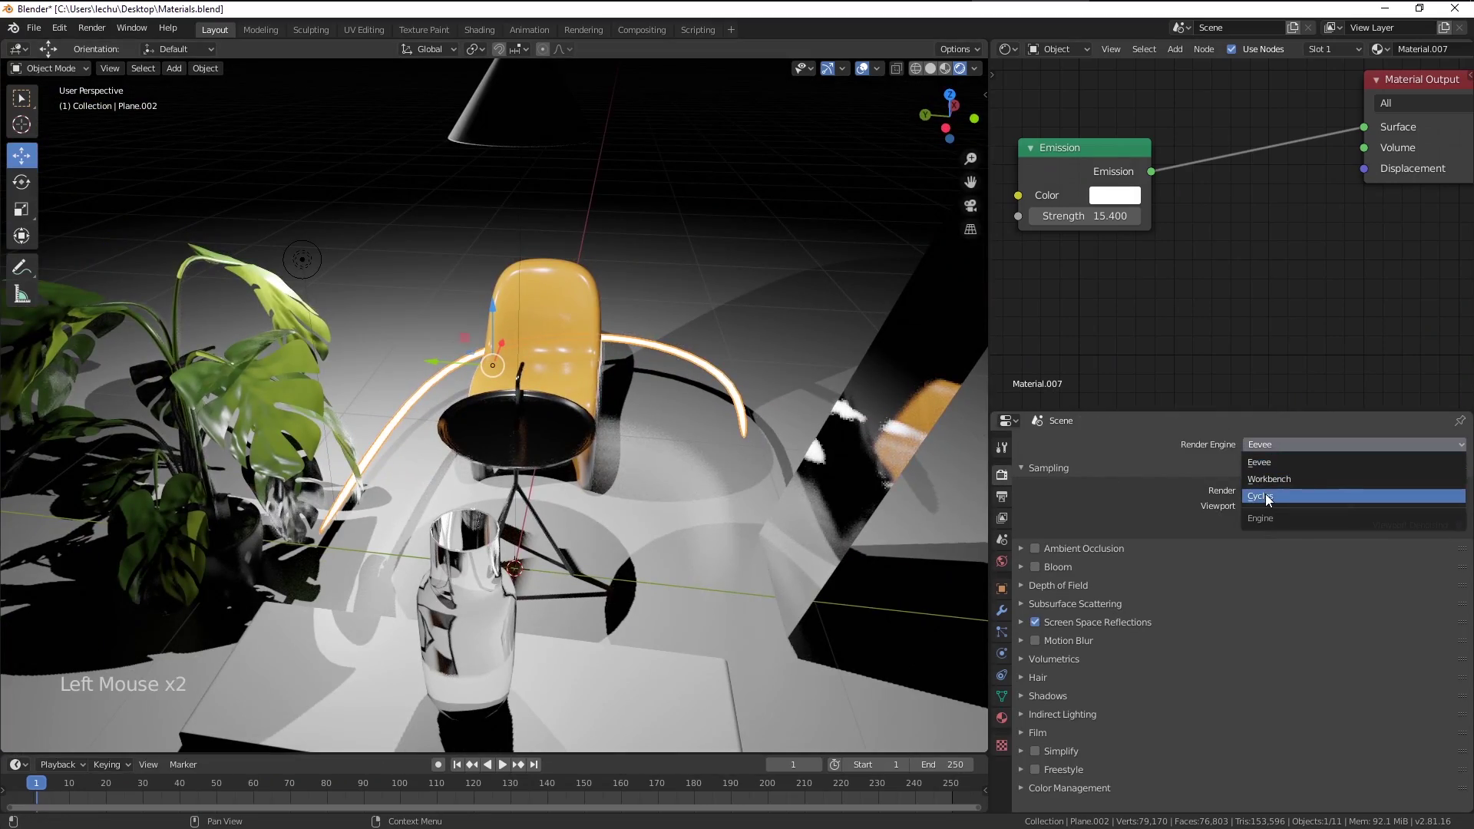
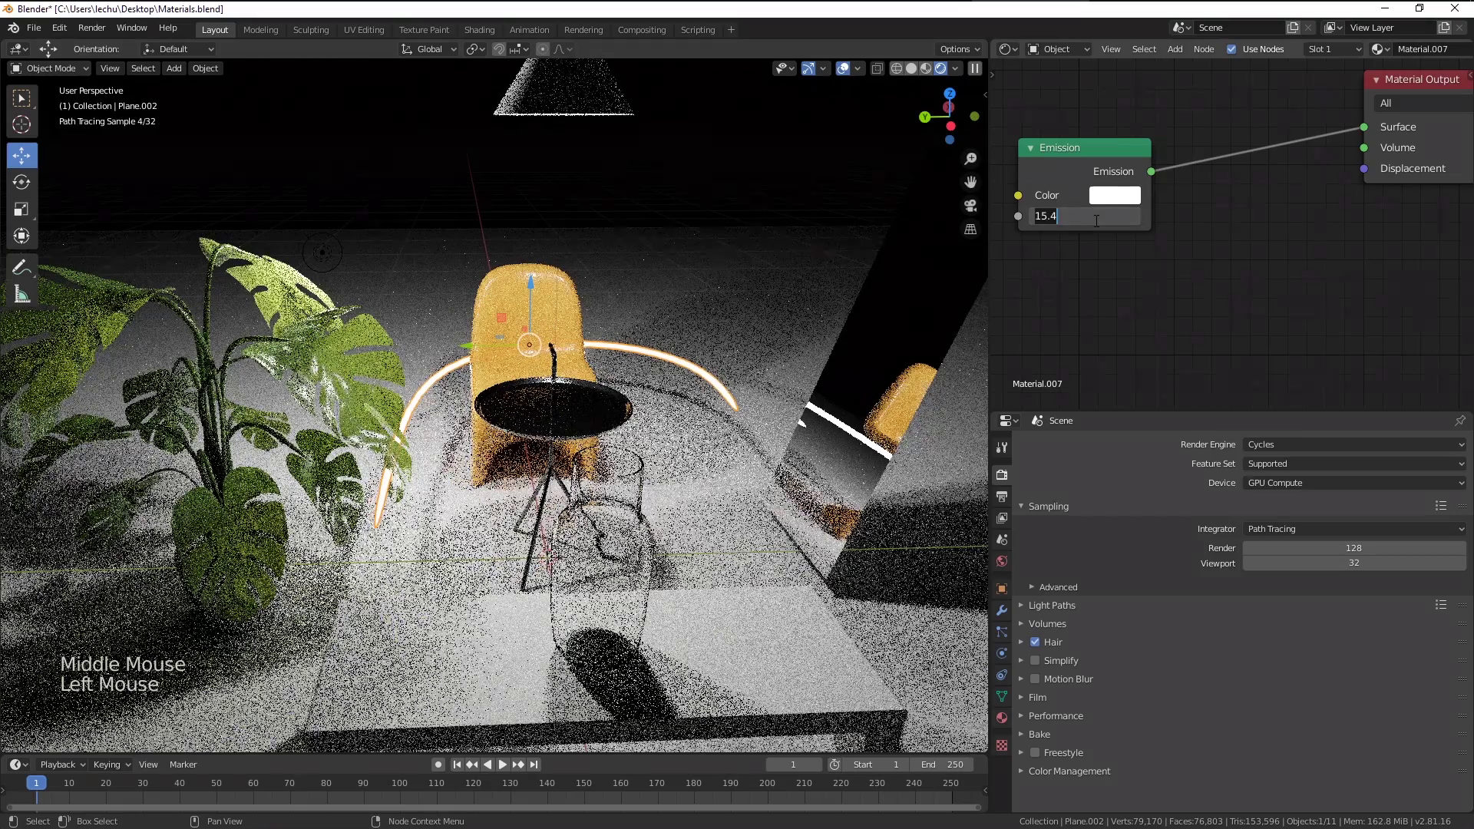
key(KP_0)
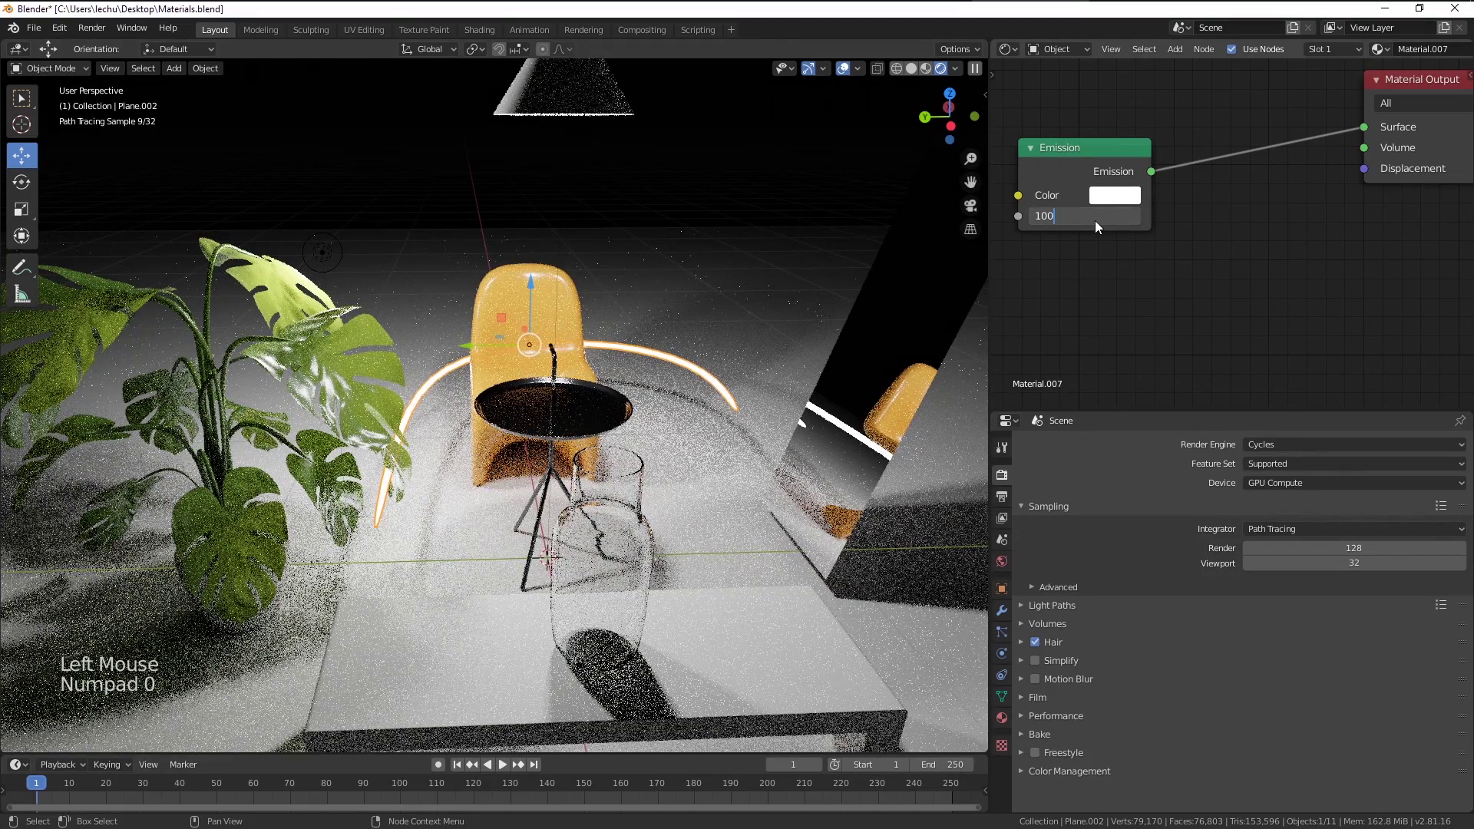
key(ctrl+b)
Preview the glow with a render region, then set the render engine to Eevee
middle_click(497, 471)
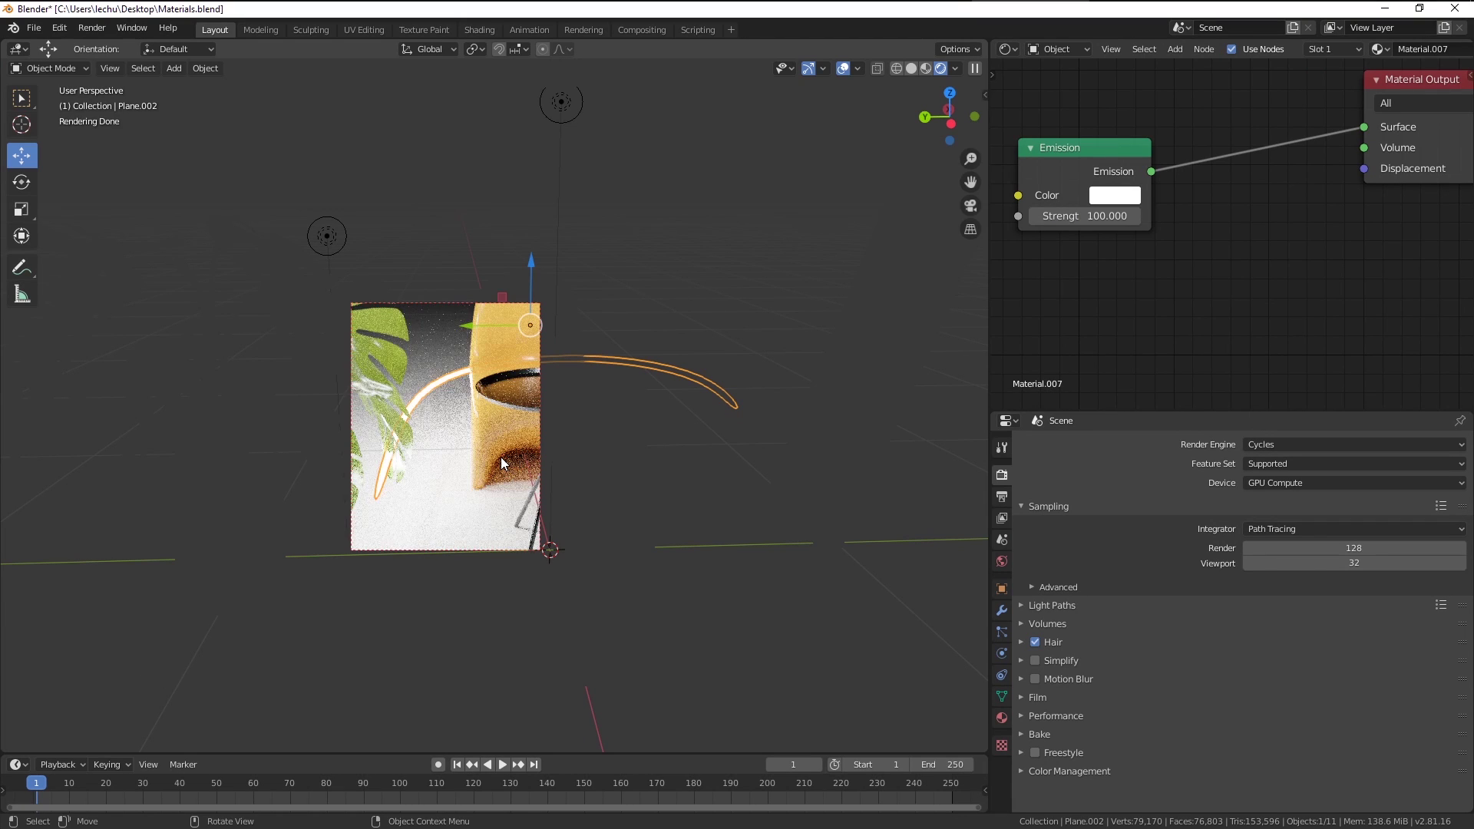
middle_click(524, 450)
middle_click(487, 407)
scroll(down, 3)
key(ctrl+b)
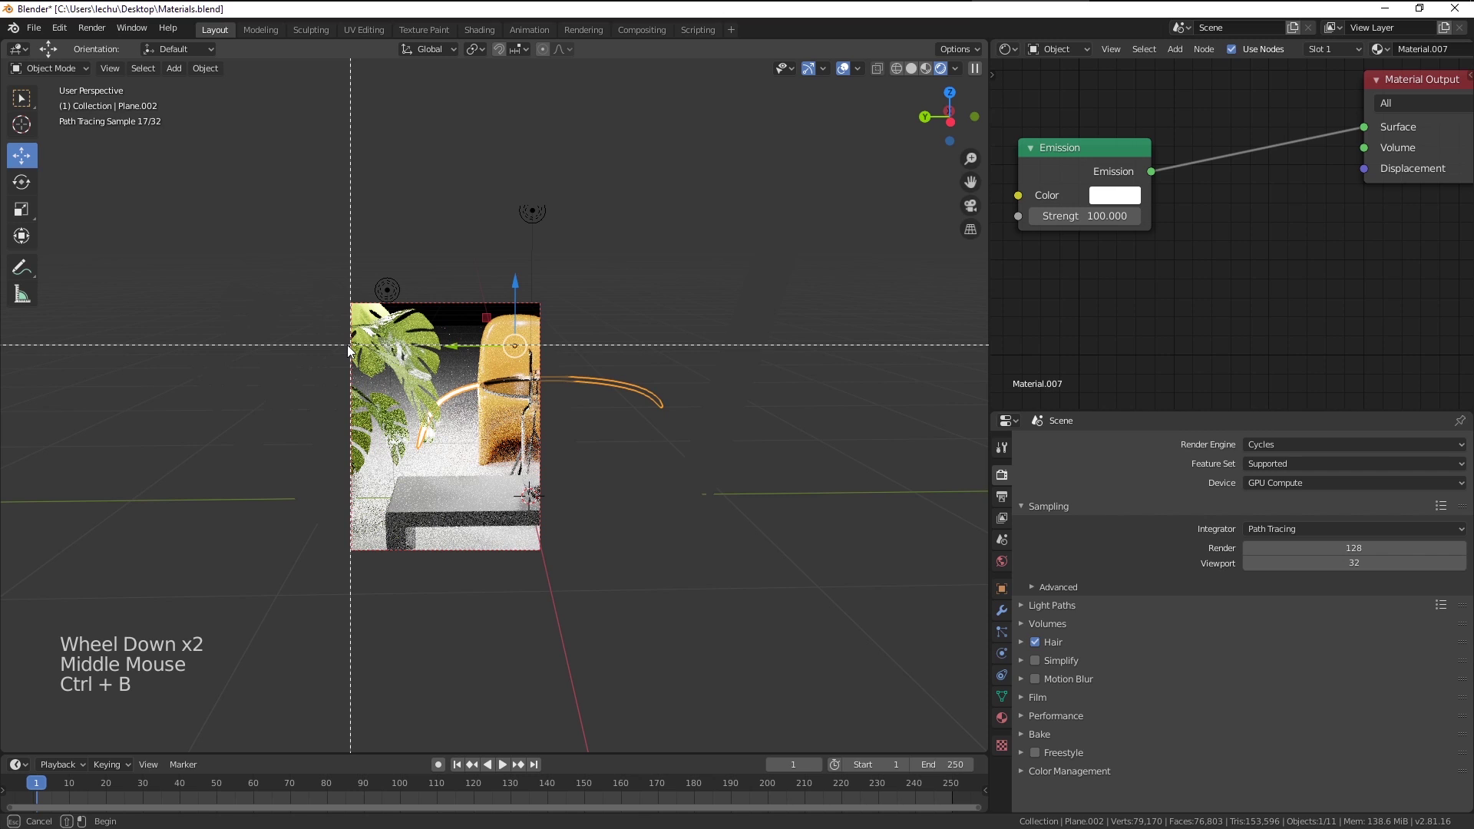
click(1260, 448)
middle_click(731, 429)
Enable Bloom in the Eevee render settings so the ring's glow blooms
key(ctrl+alt+b)
scroll(up, 3)
middle_click(643, 374)
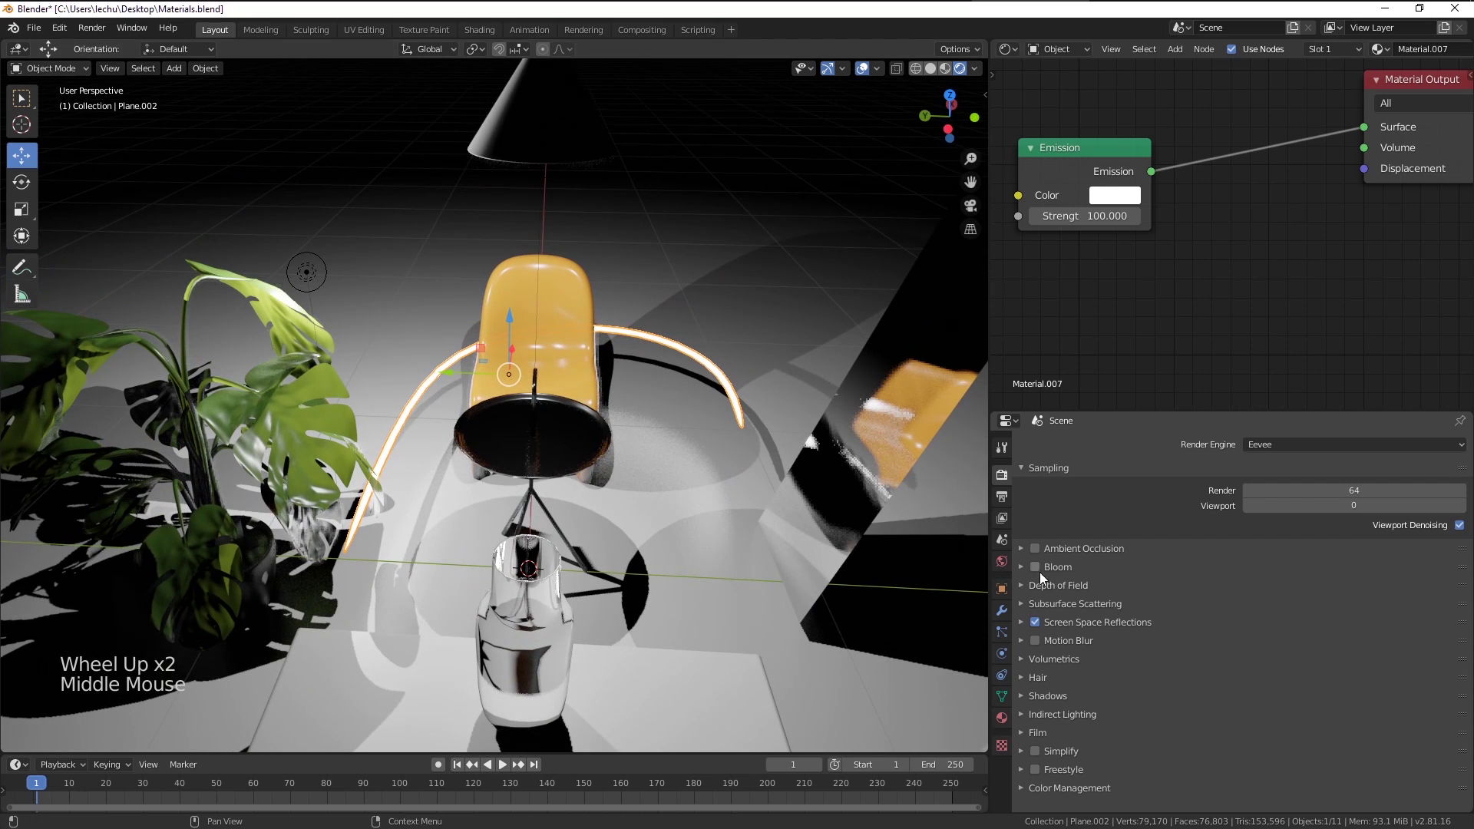
click(1043, 573)
middle_click(796, 515)
key(a)
key(a)
middle_click(668, 503)
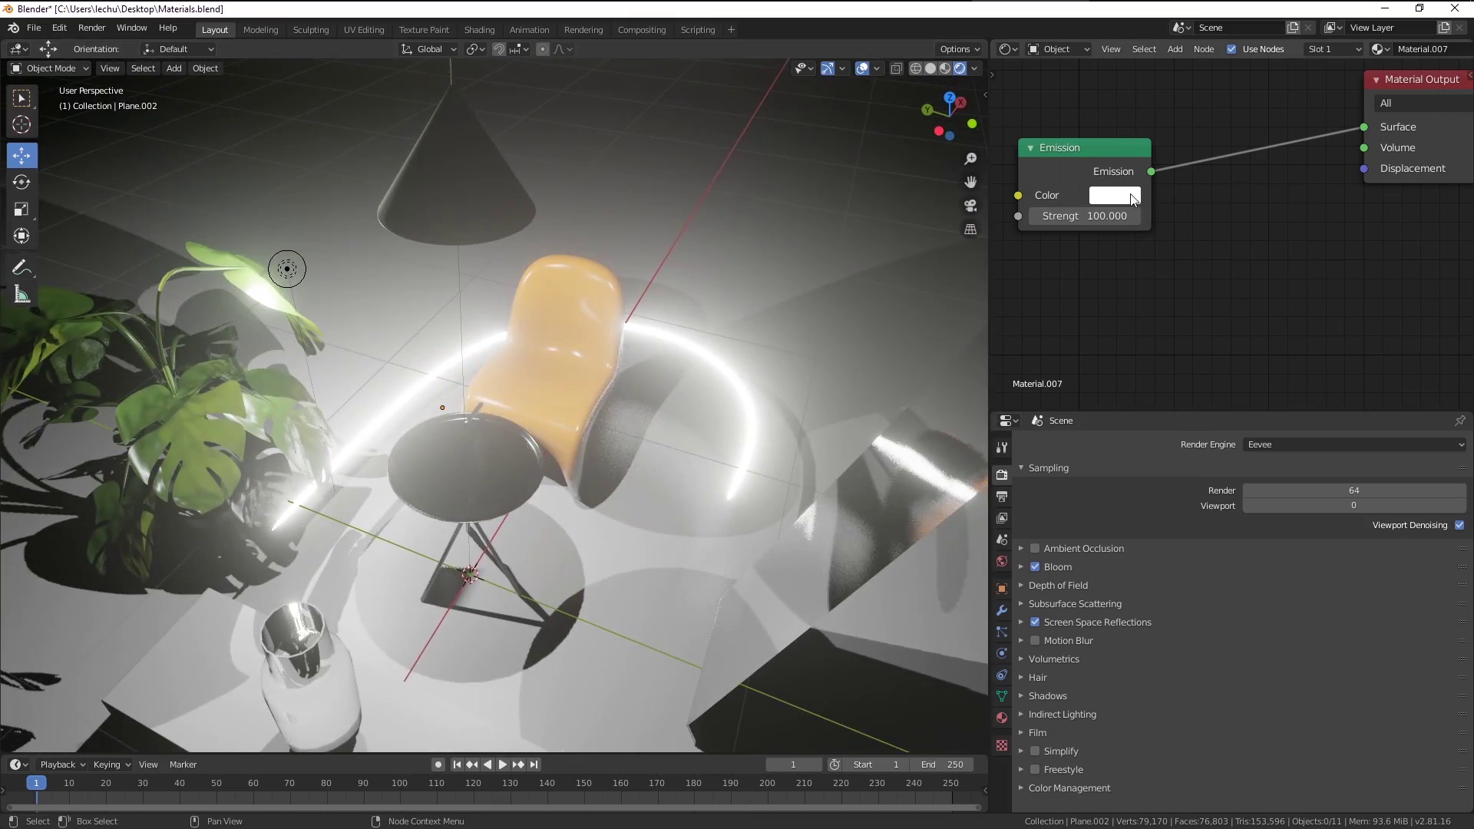
Make the ring's emission colour red at strength 50
click(1125, 203)
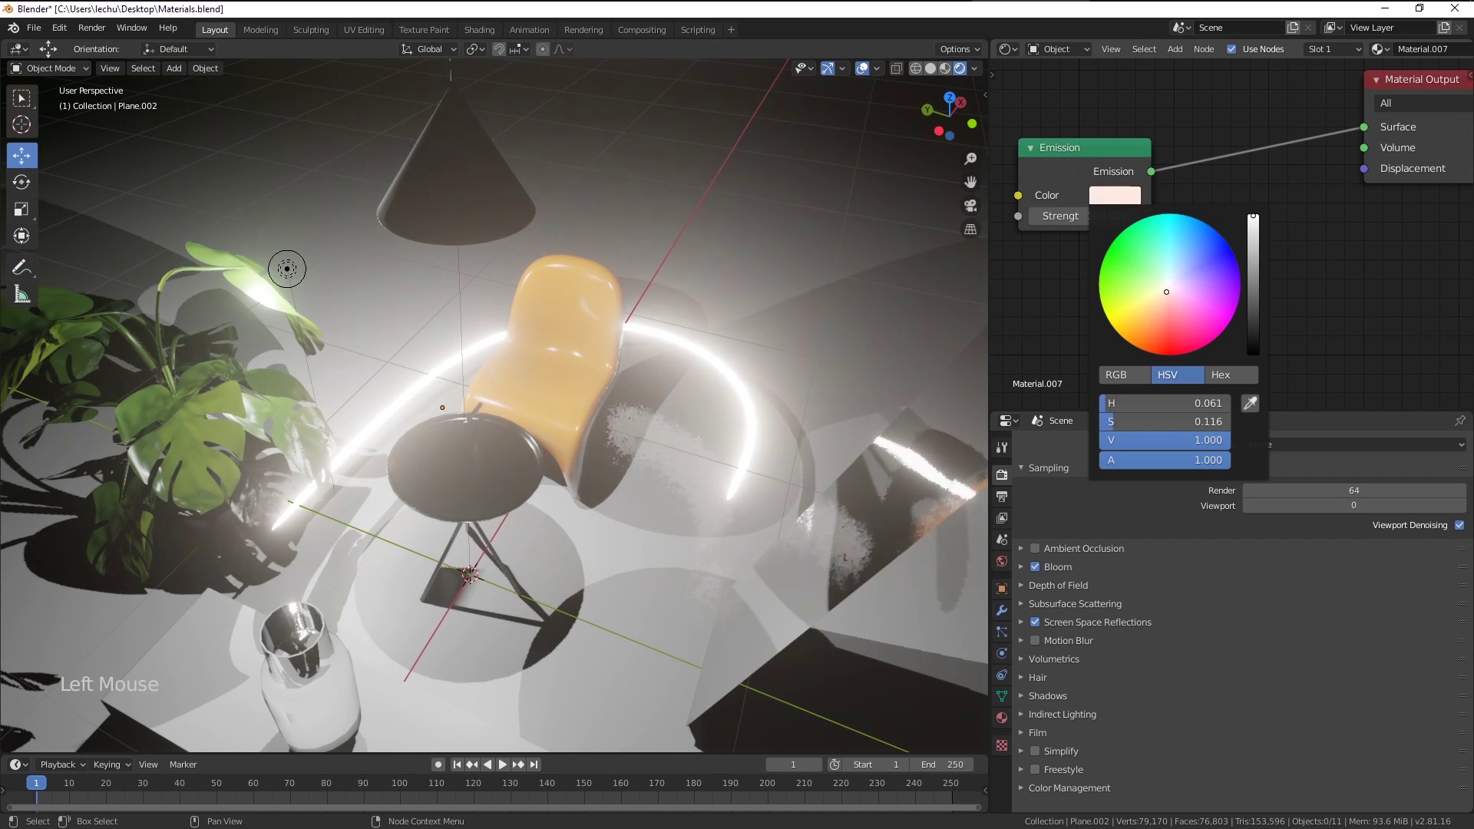
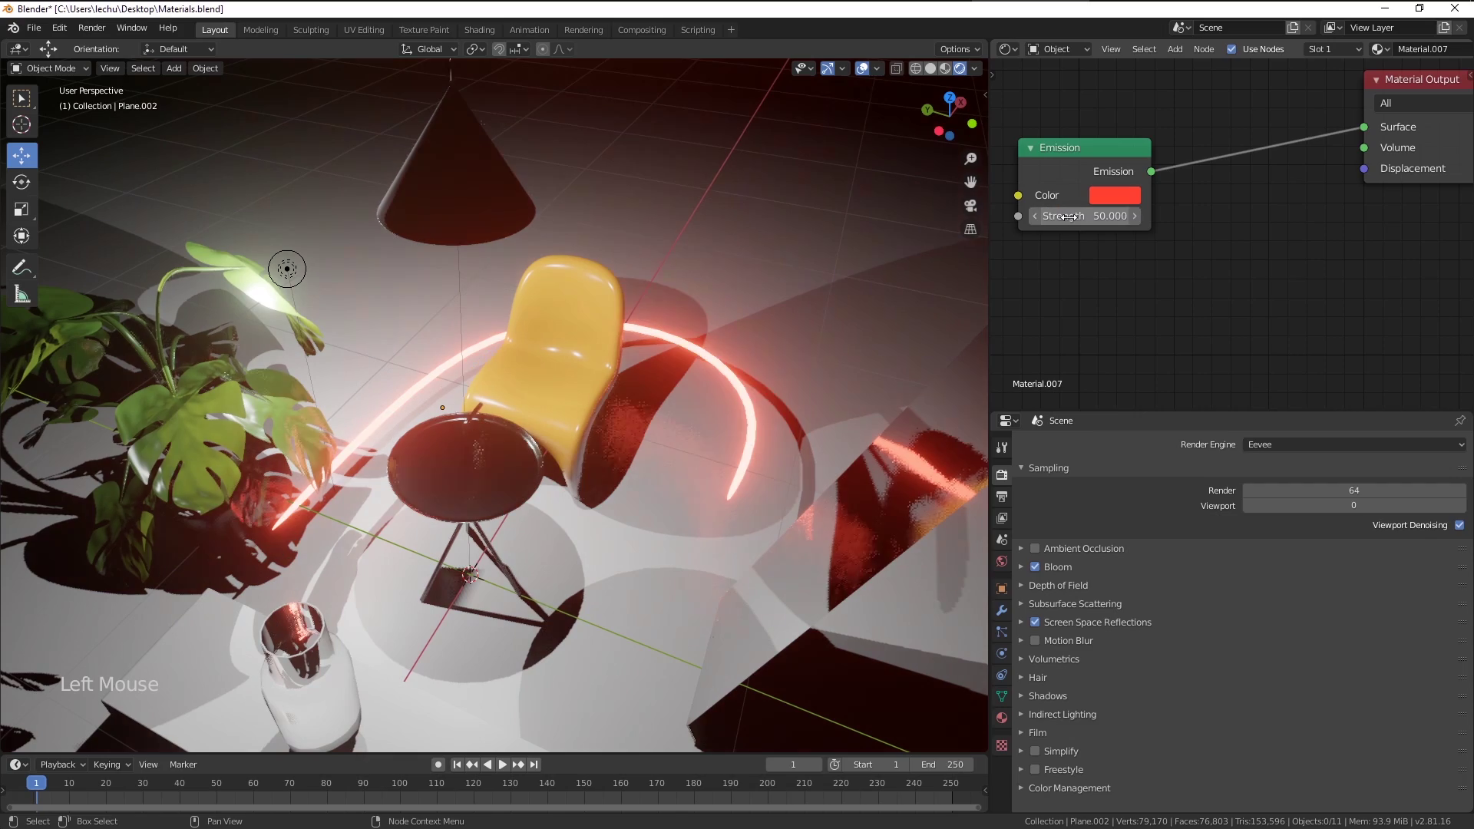
middle_click(644, 390)
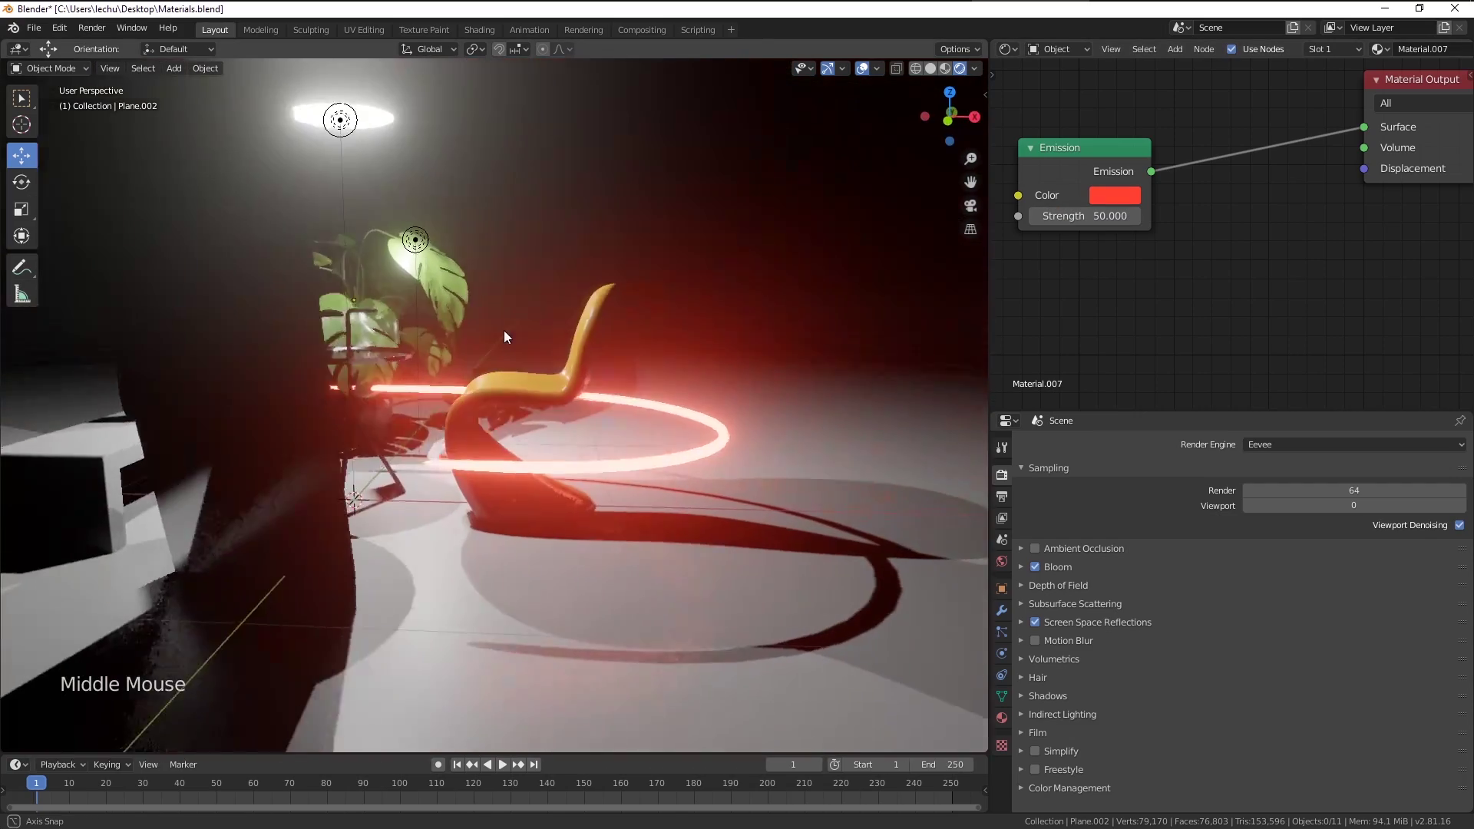
middle_click(589, 393)
middle_click(599, 413)
scroll(up, 3)
middle_click(530, 432)
middle_click(457, 363)
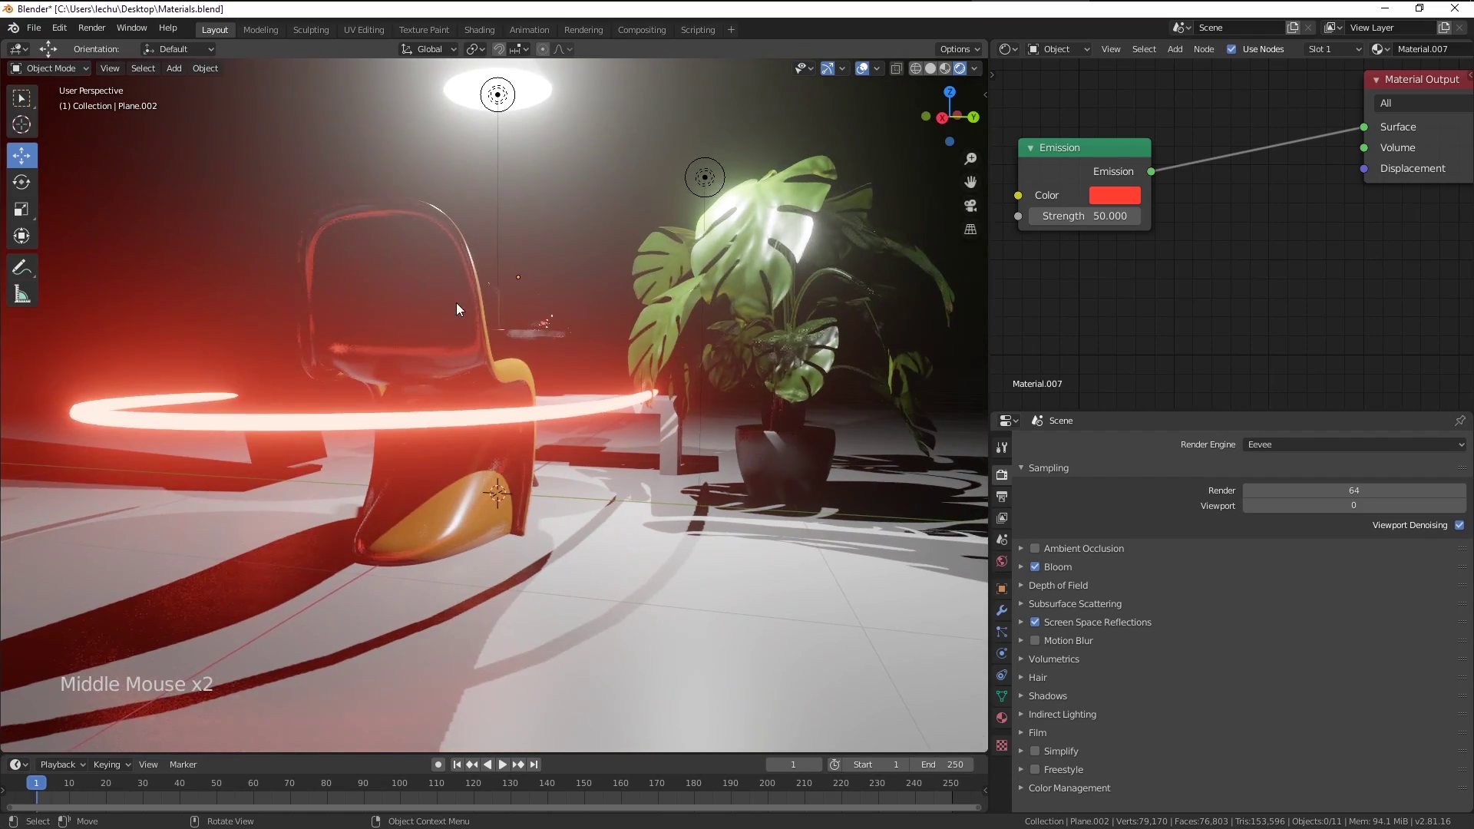
middle_click(422, 354)
middle_click(743, 409)
Nudge the neon ring into place and add a new point light, Point.002, to the scene
click(821, 366)
middle_click(786, 410)
key(g)
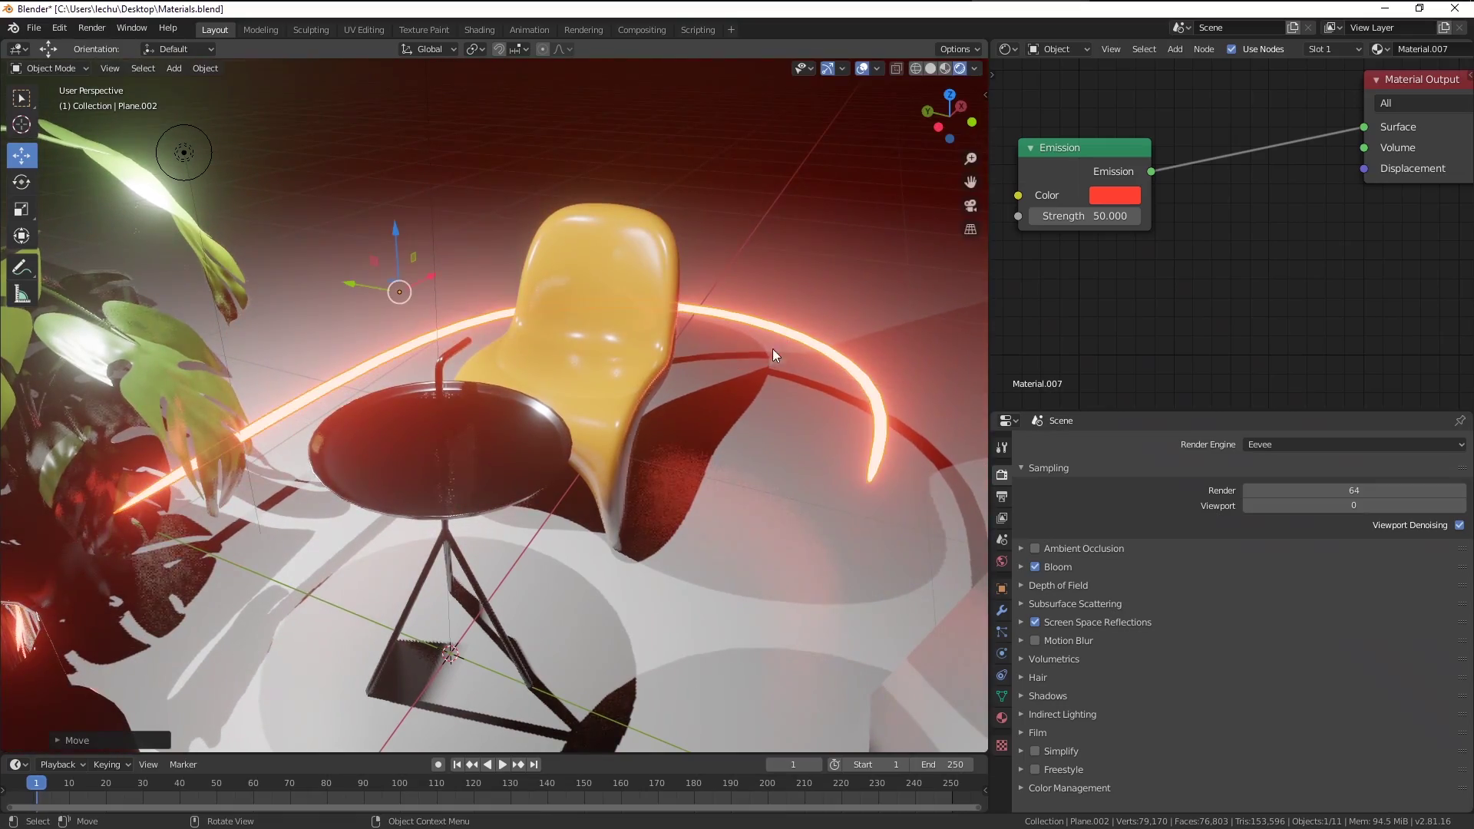
middle_click(632, 321)
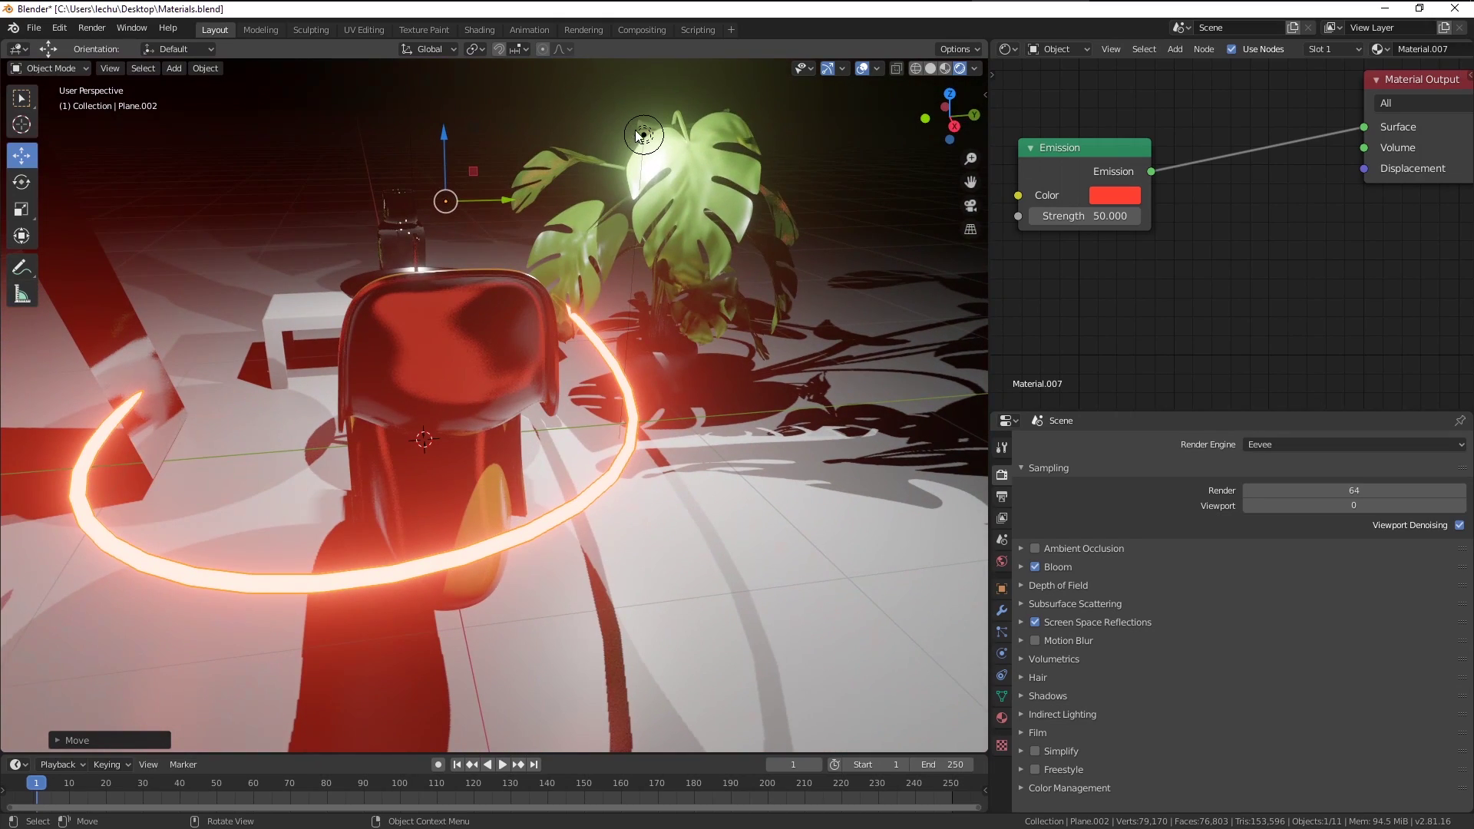
click(643, 137)
scroll(down, 3)
middle_click(668, 204)
middle_click(660, 202)
middle_click(674, 193)
Set the point light to 5 W deep red and duplicate it as Point.003 and Point.004 along the ring
key(shift+d)
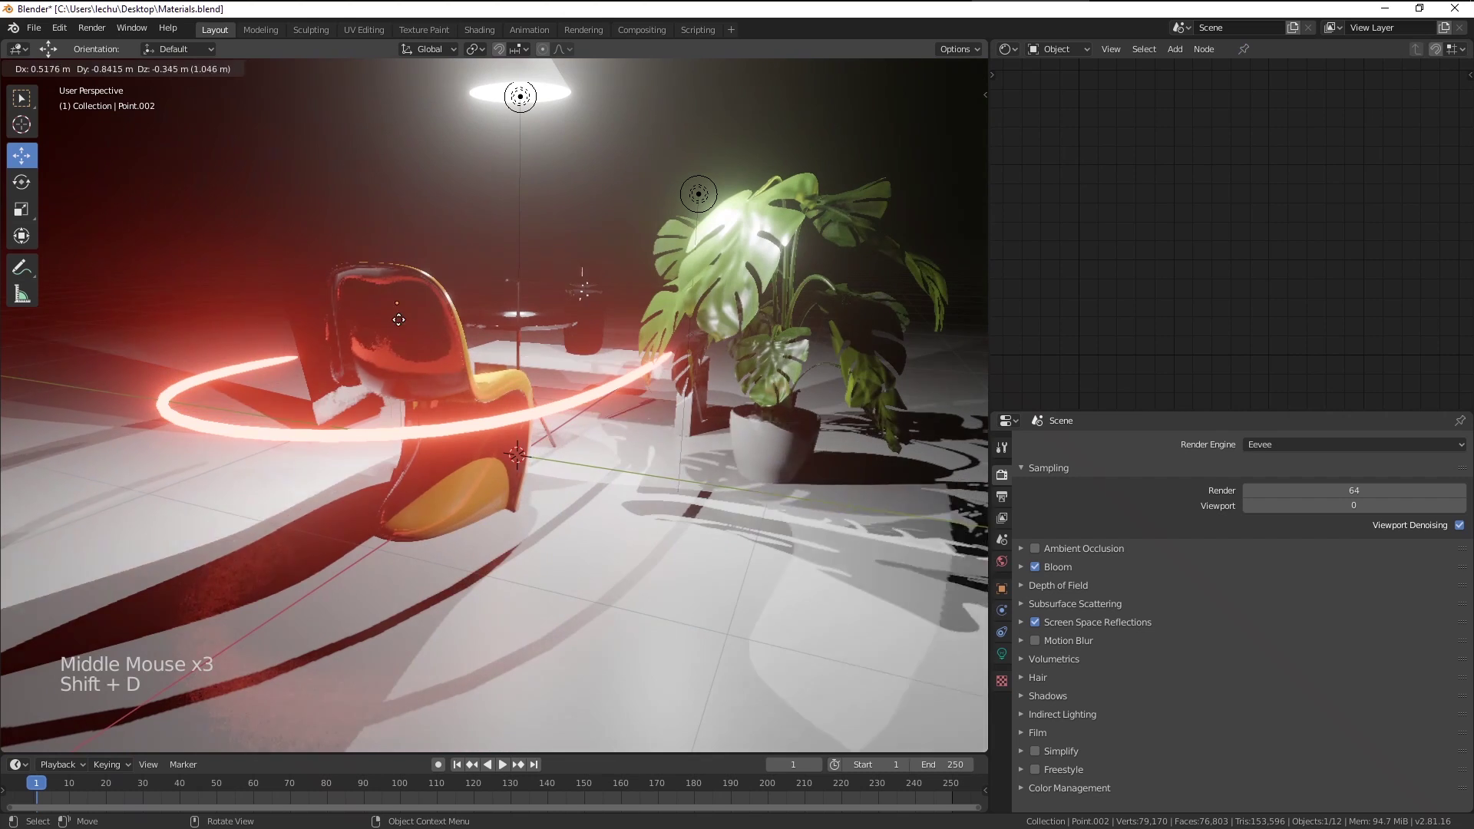
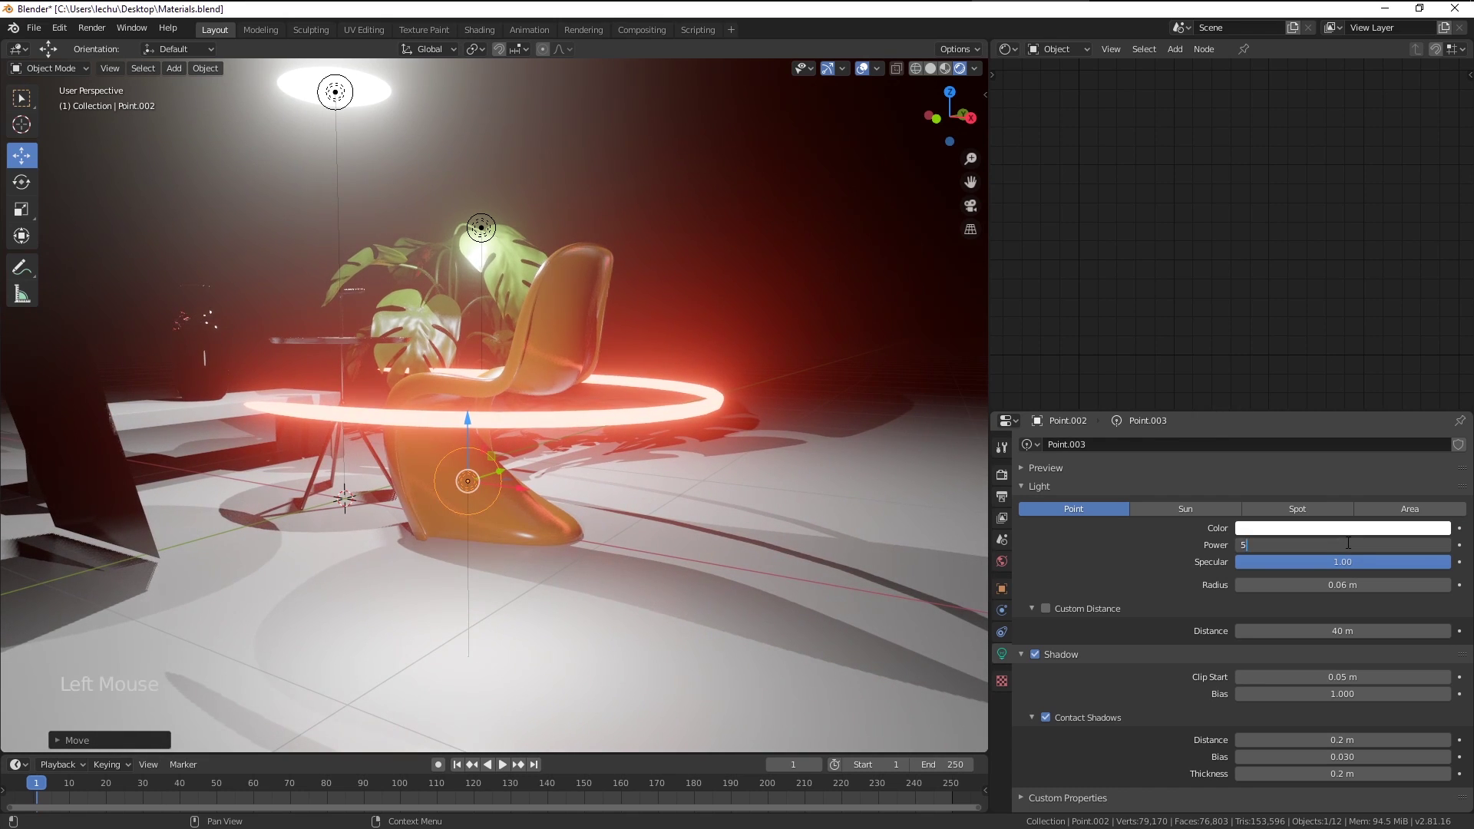
click(1337, 531)
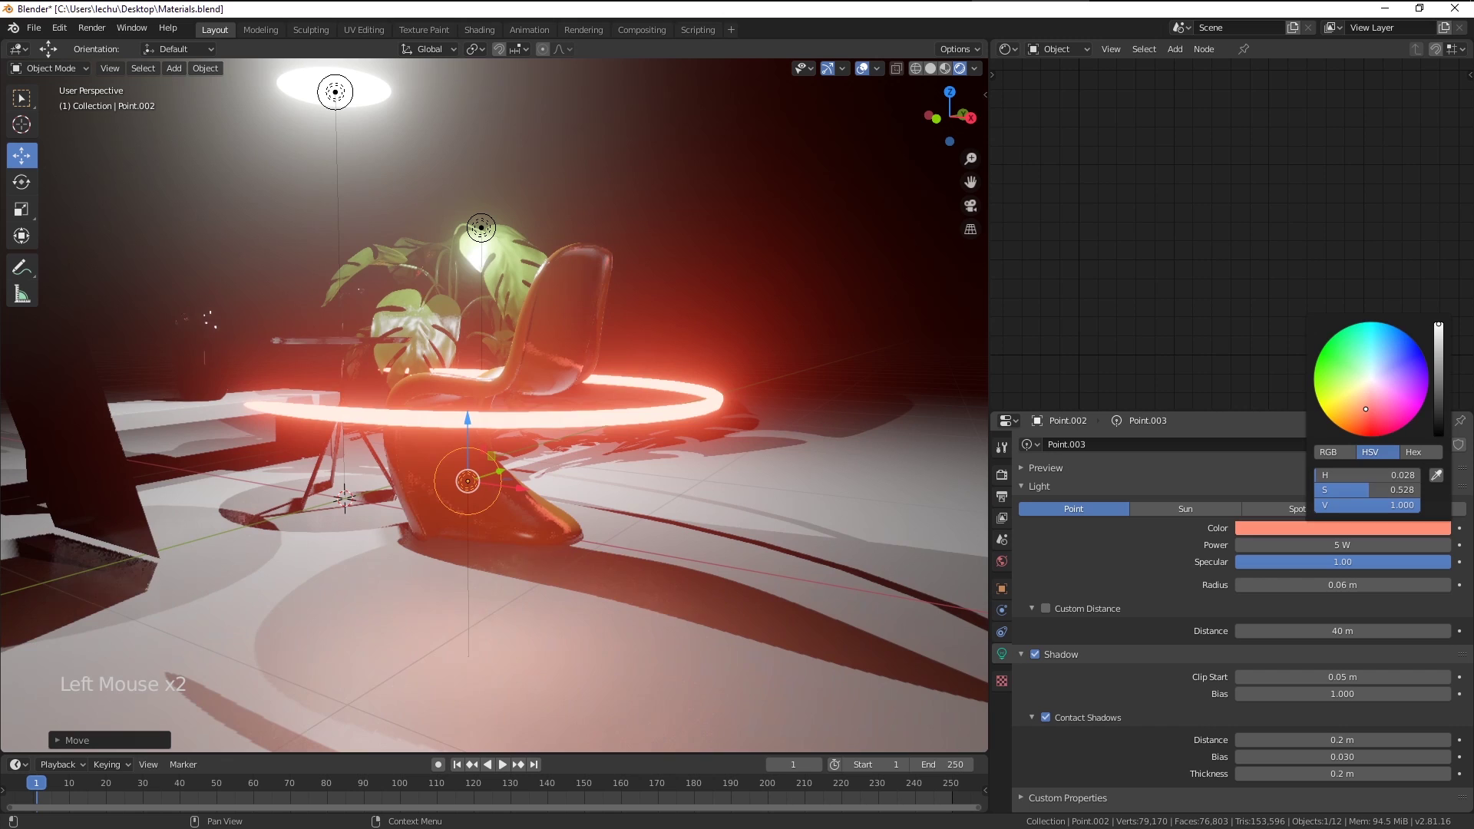
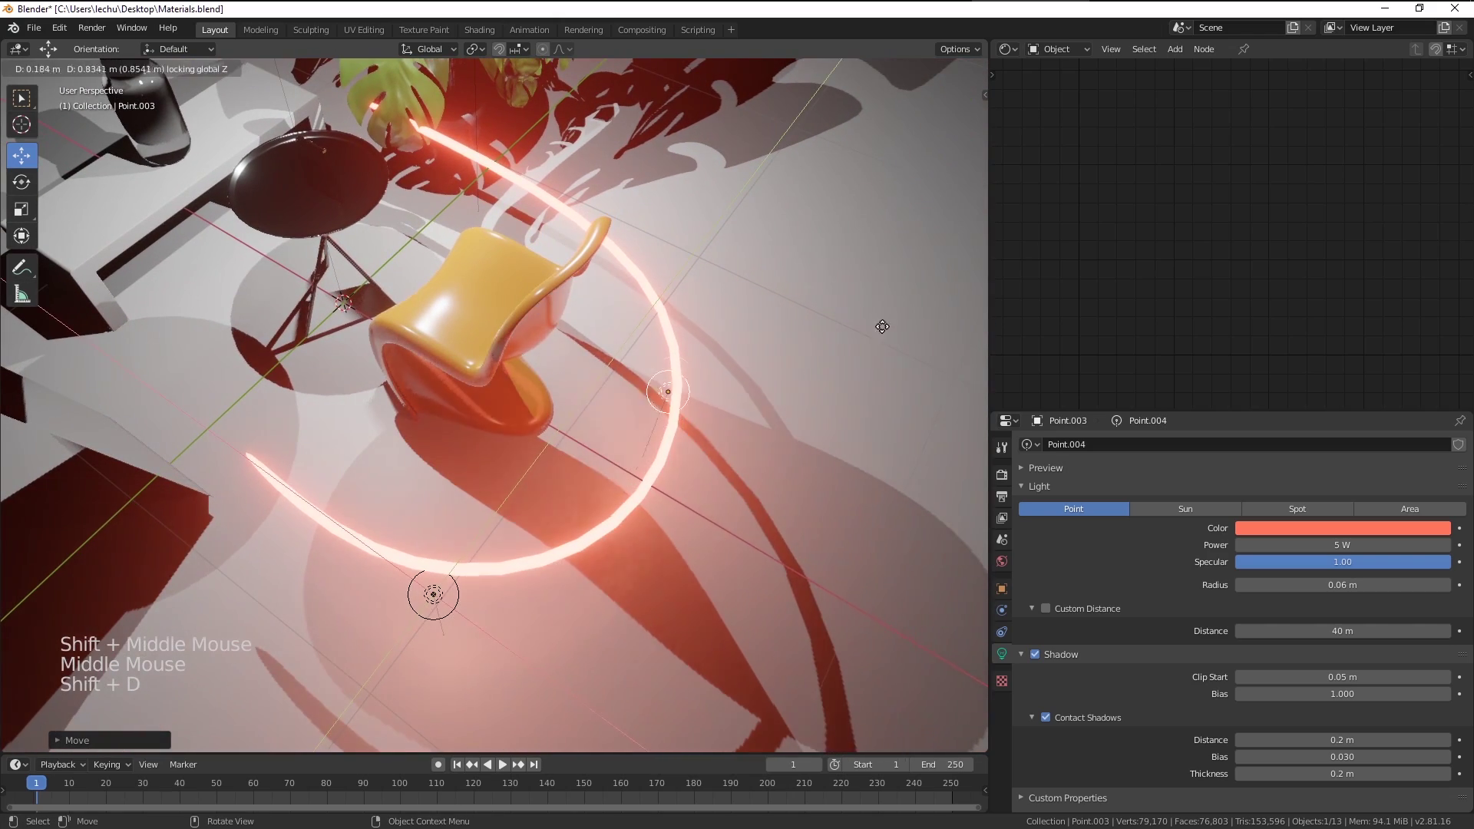
middle_click(817, 324)
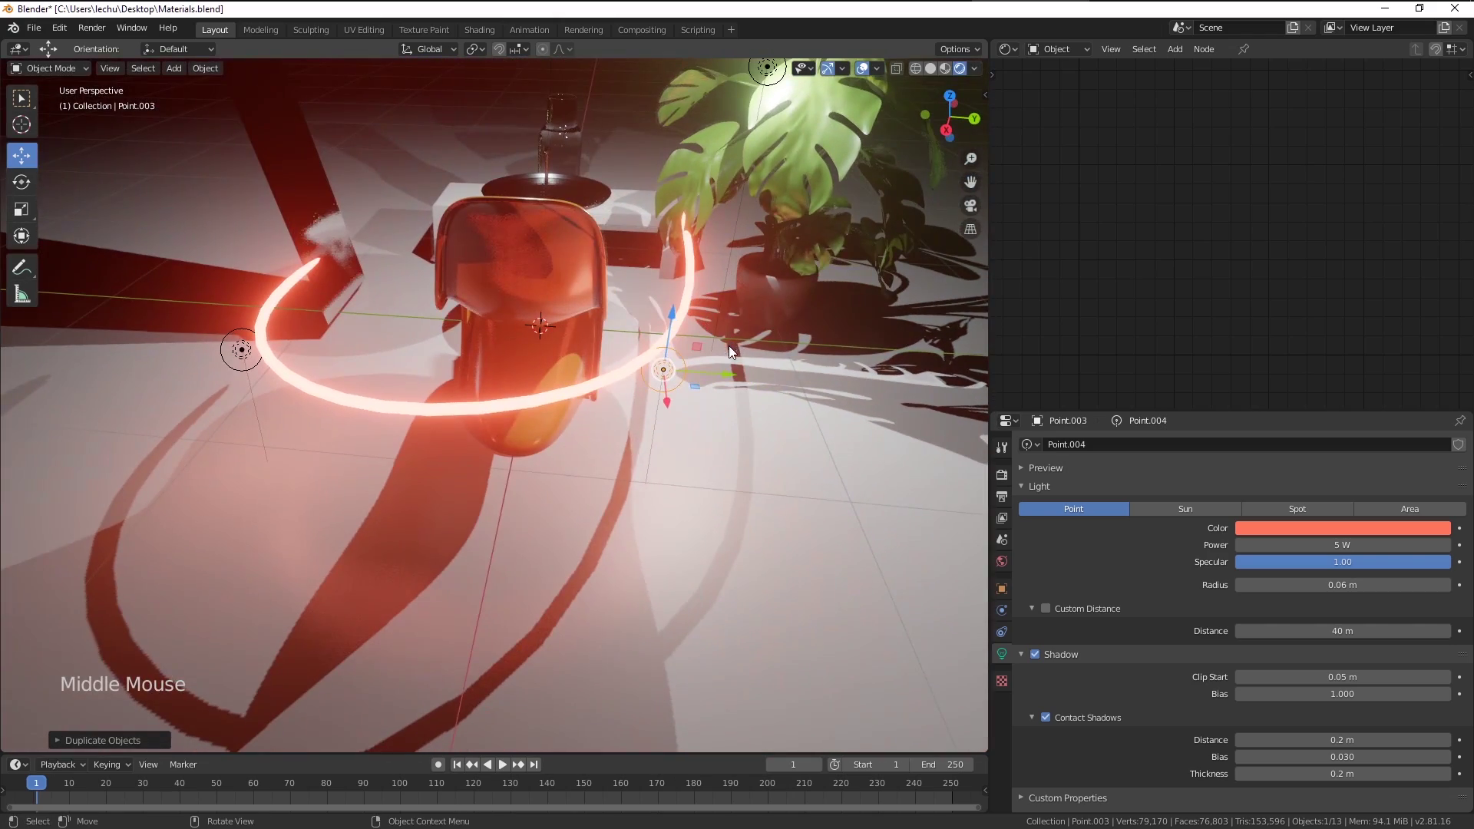
click(735, 371)
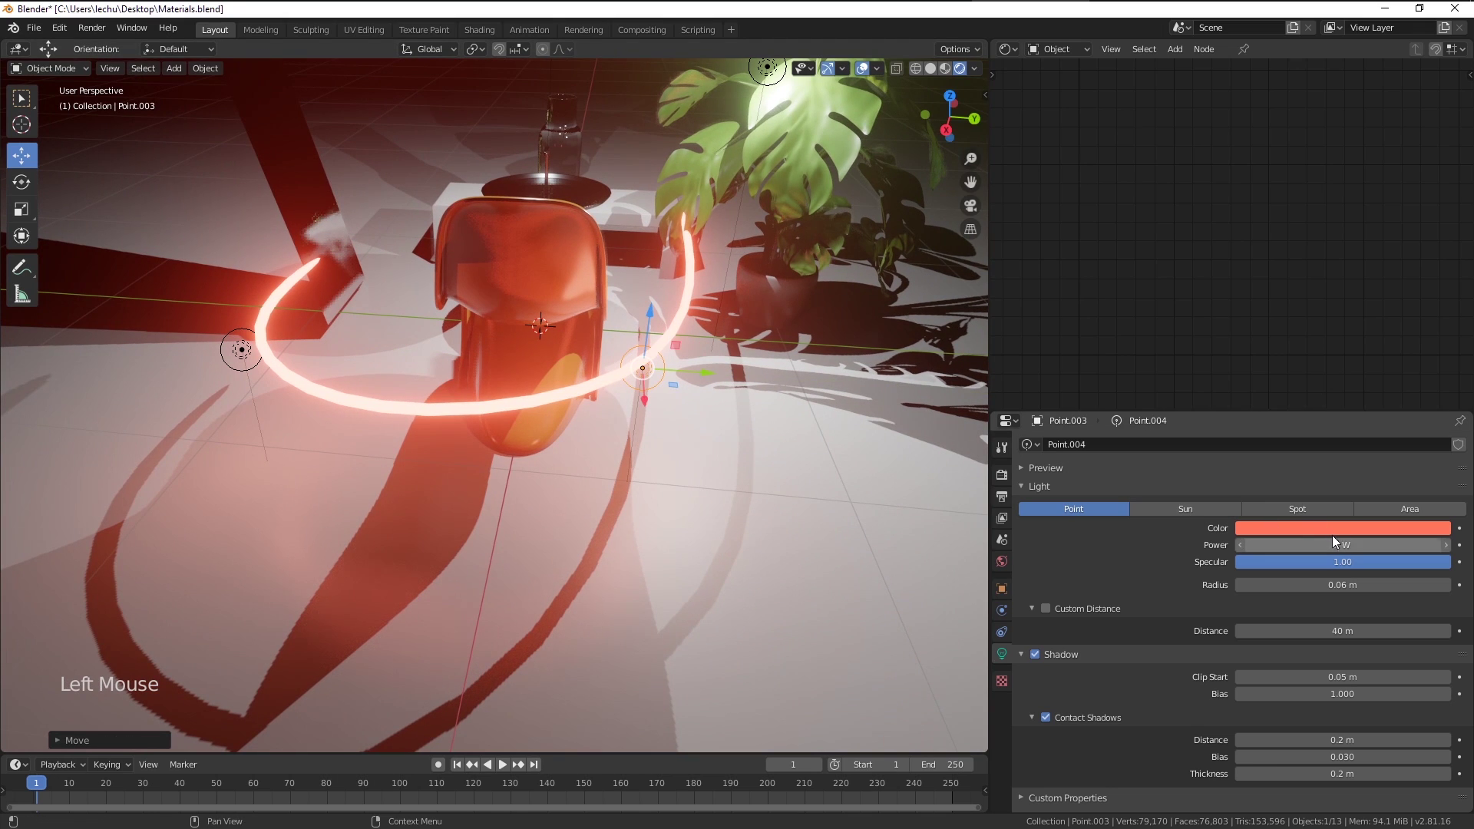
click(1332, 536)
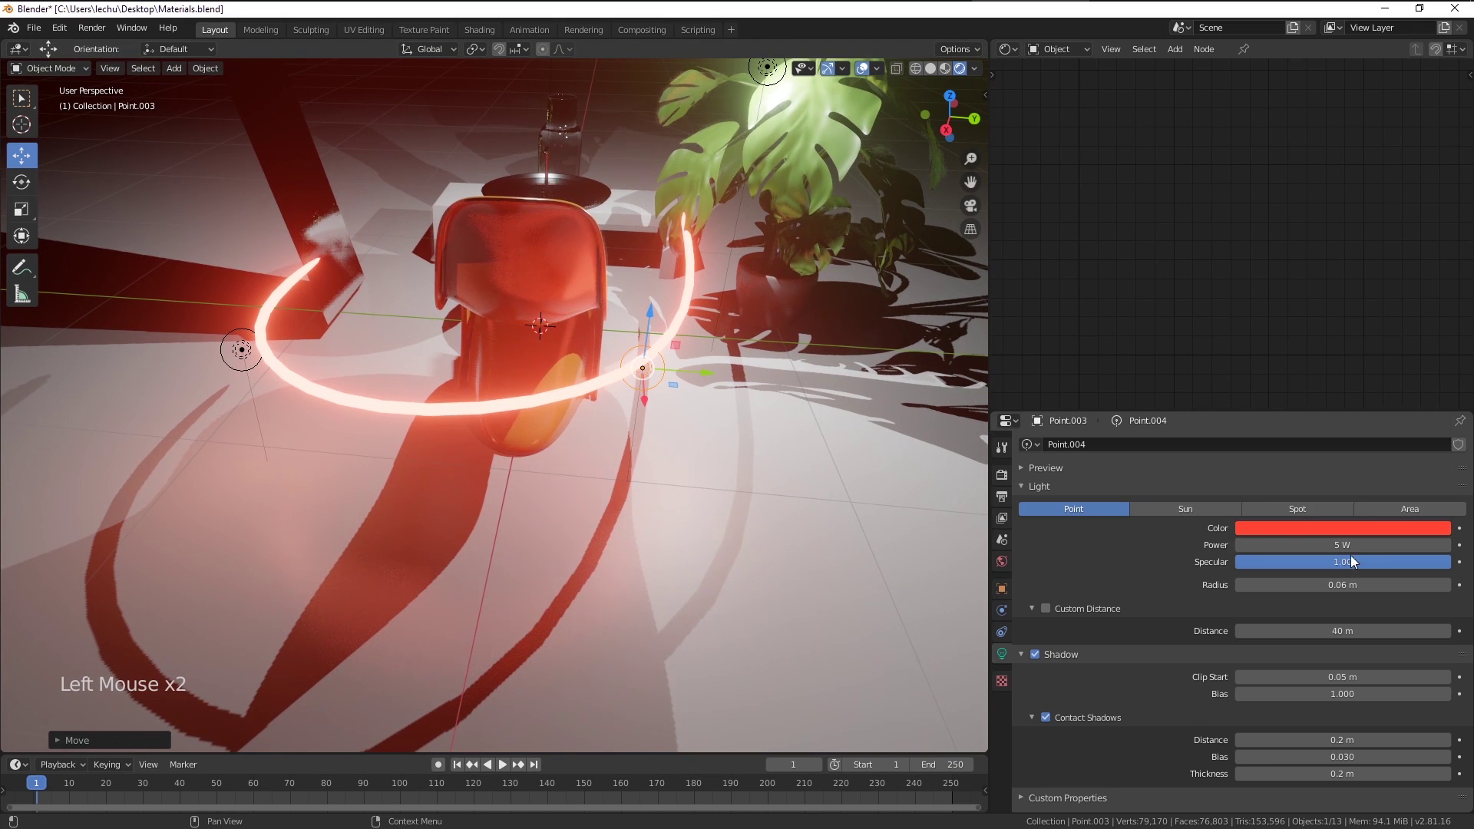
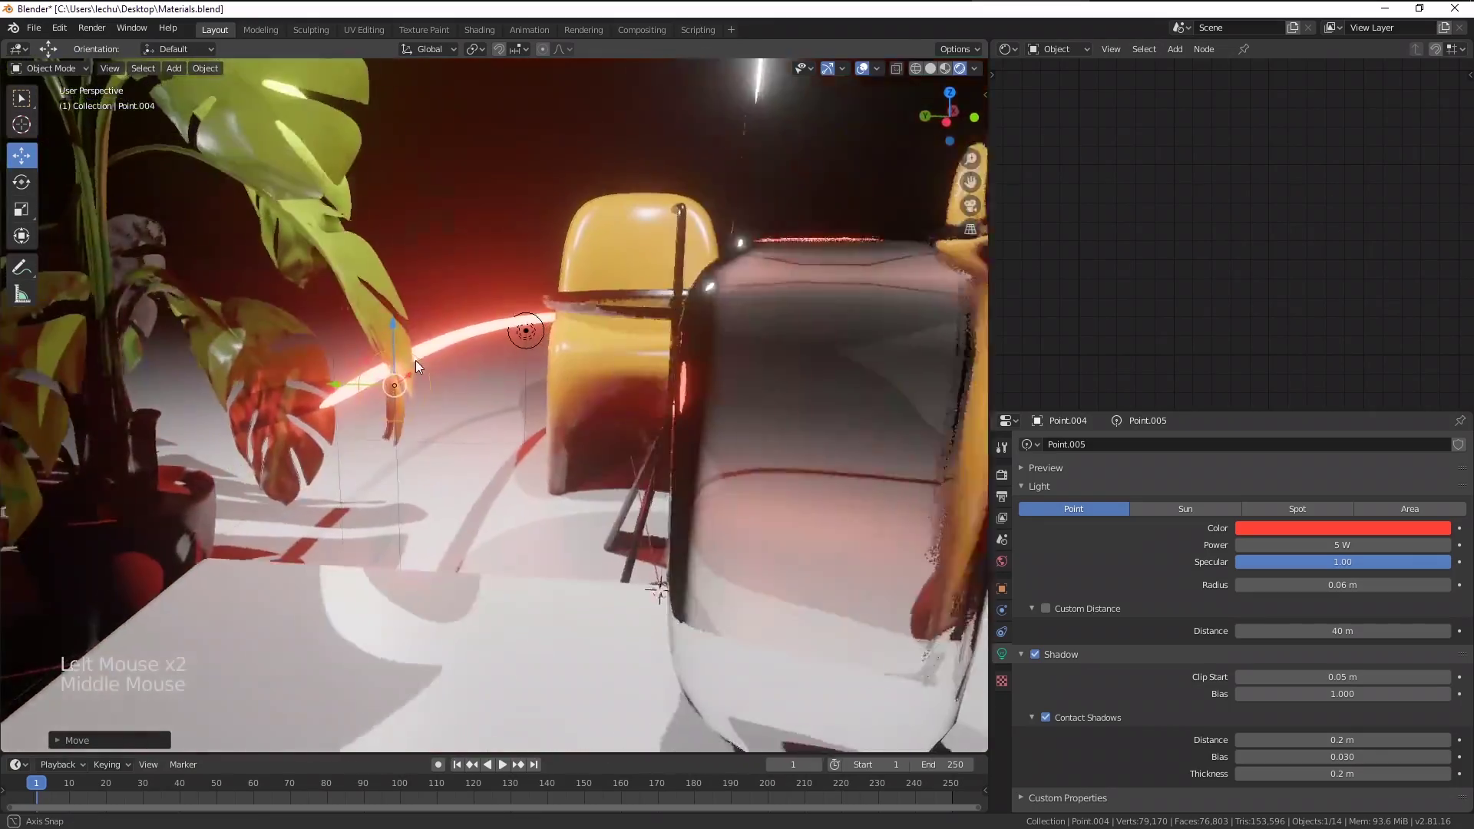
Position Point.005 along the neon ring with an axis-constrained move
click(394, 374)
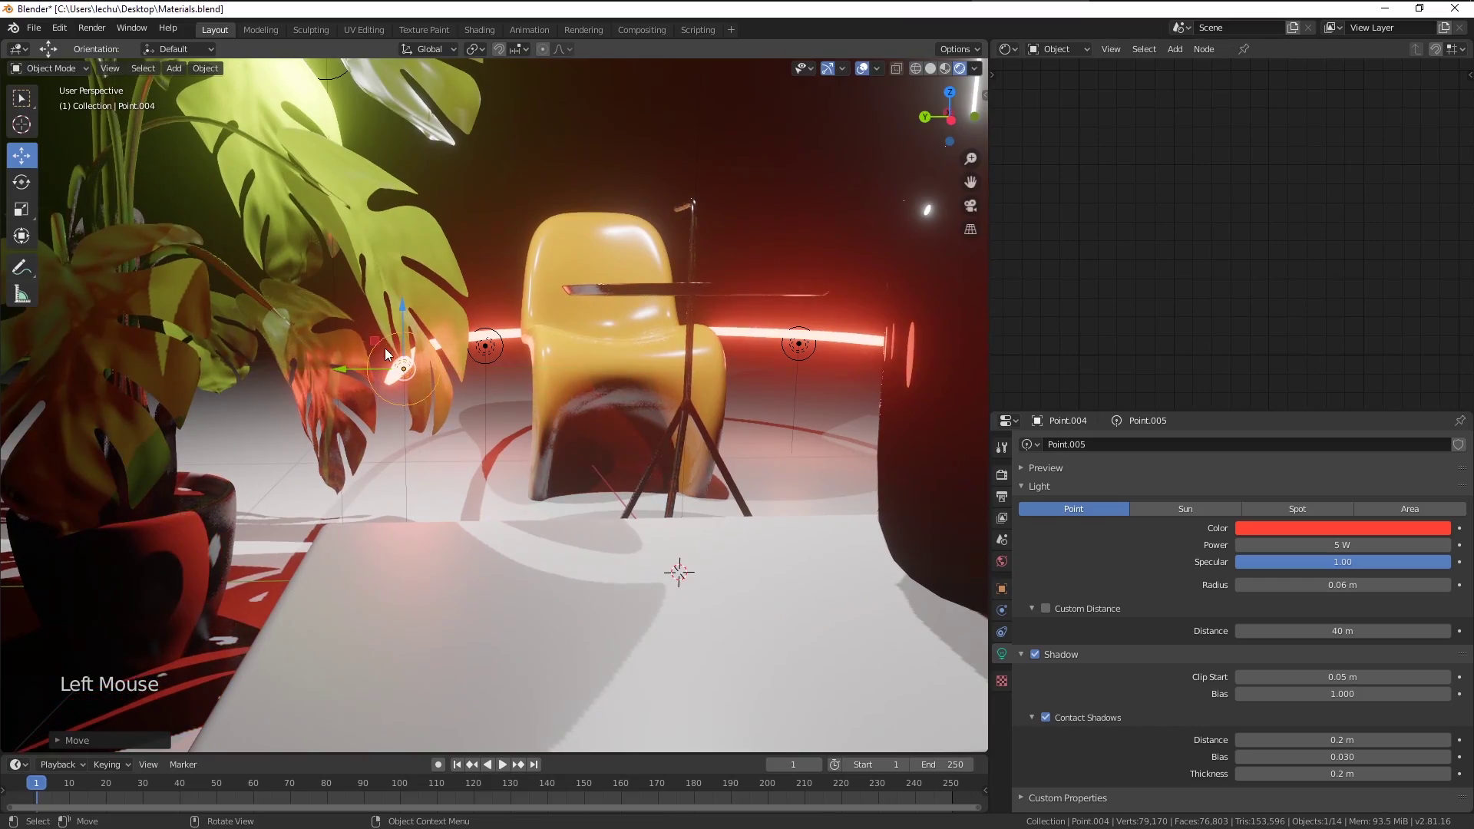
click(406, 331)
key(a)
key(a)
middle_click(418, 387)
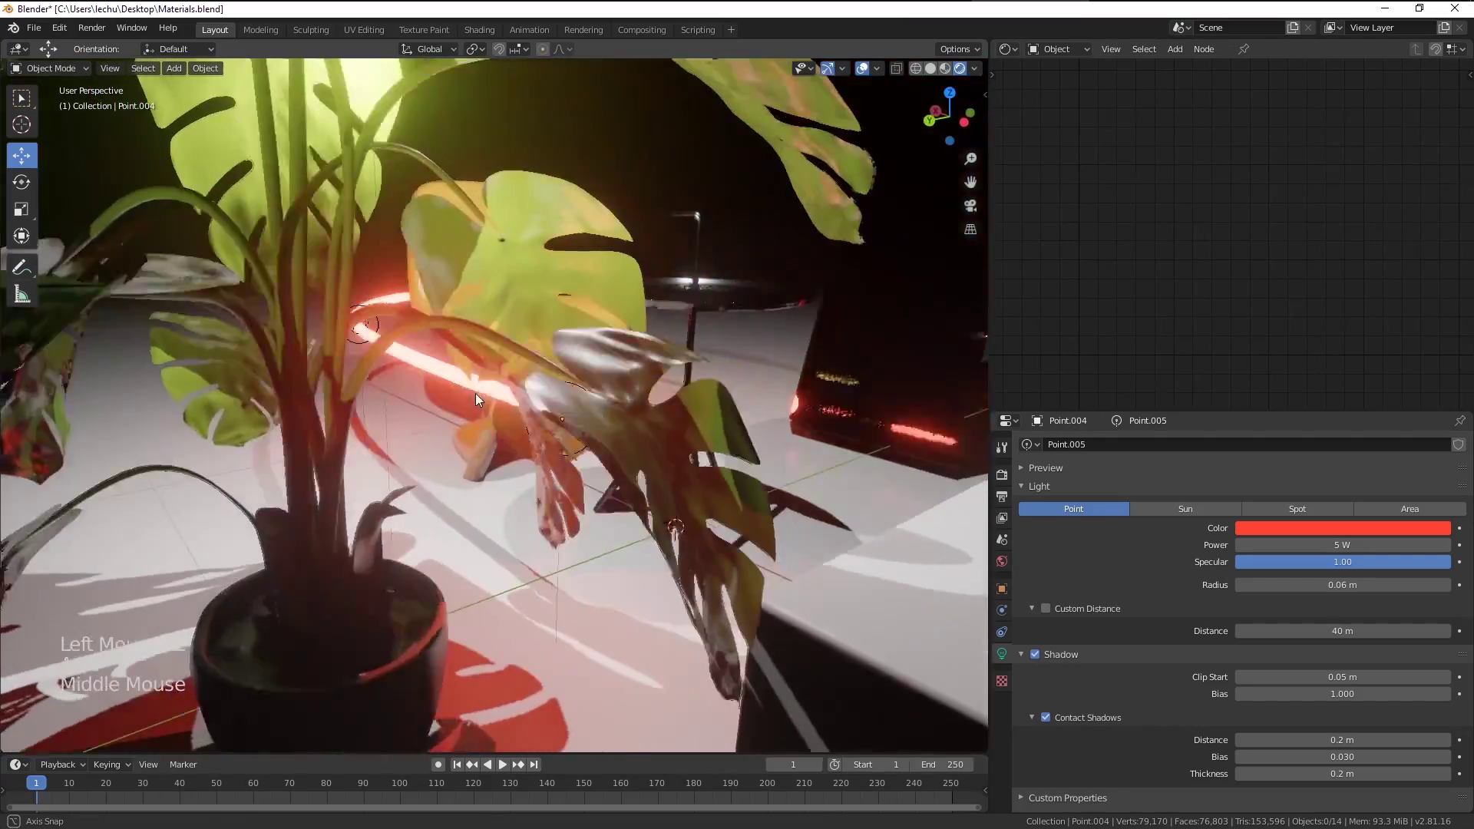
Orbit around the scene to check the red ring lighting from several angles
middle_click(574, 391)
middle_click(660, 440)
middle_click(655, 430)
middle_click(619, 435)
middle_click(625, 426)
middle_click(689, 425)
middle_click(677, 461)
middle_click(674, 492)
middle_click(678, 444)
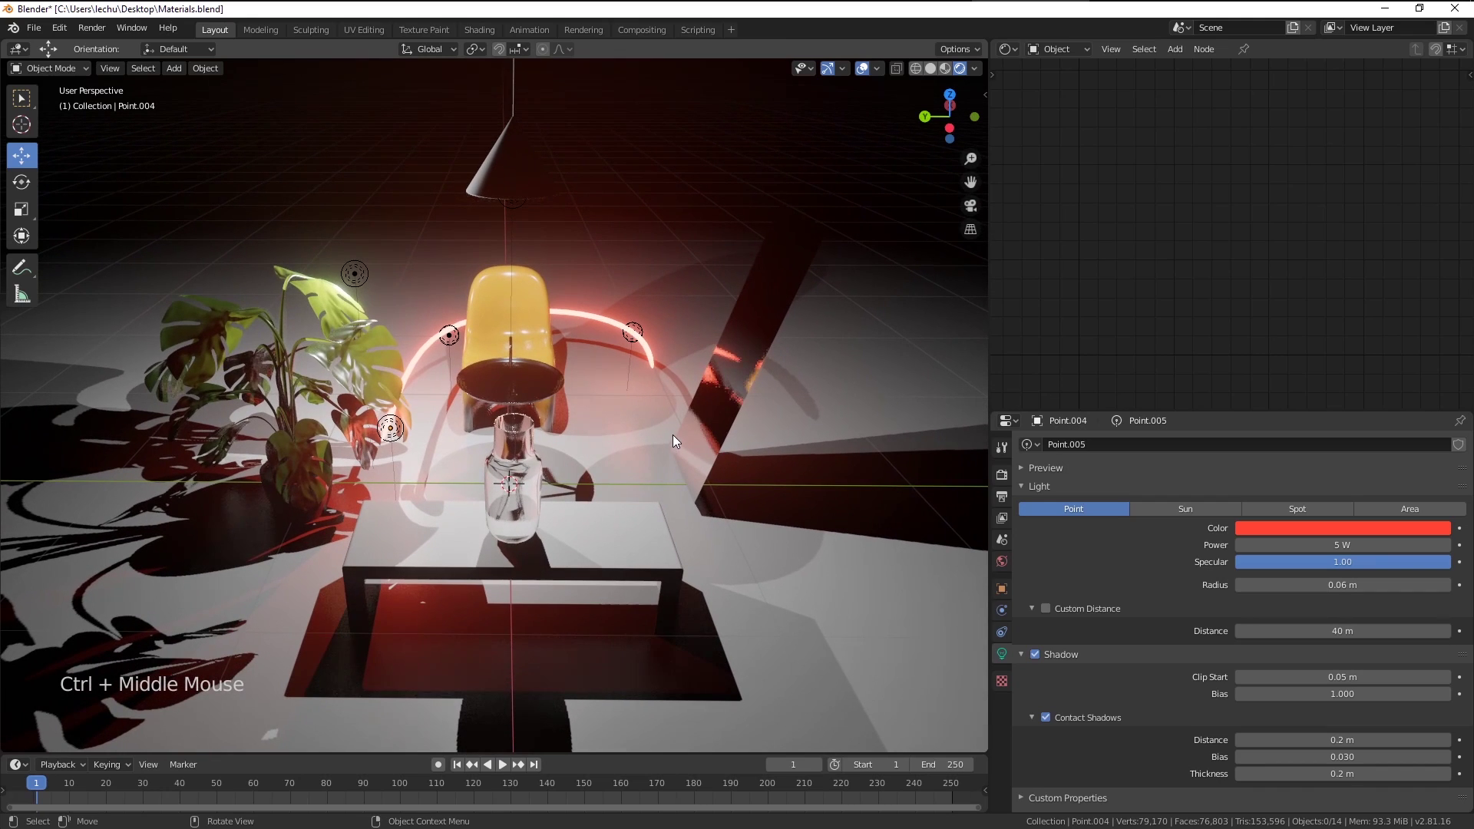
click(869, 73)
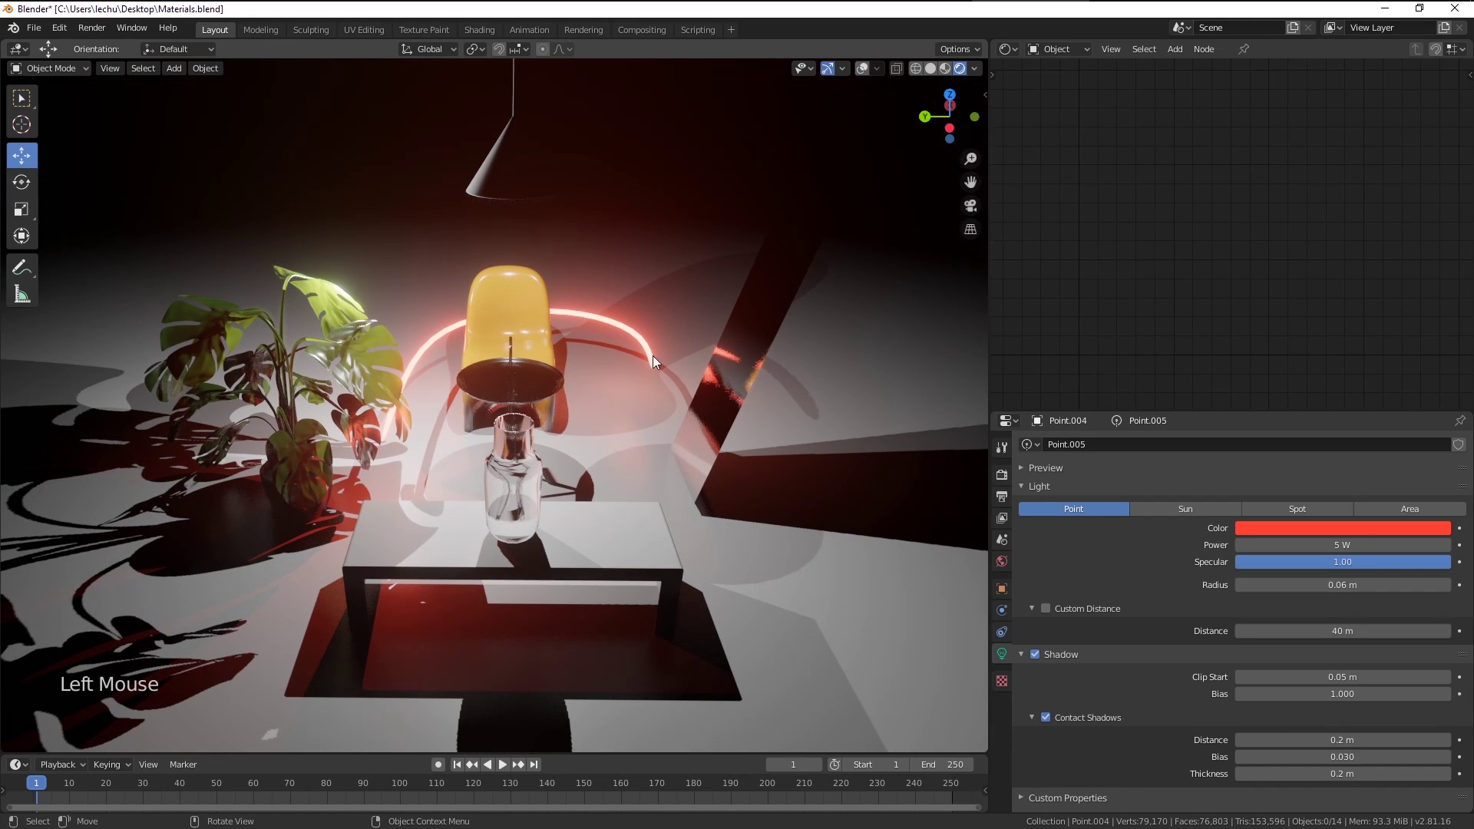
middle_click(803, 512)
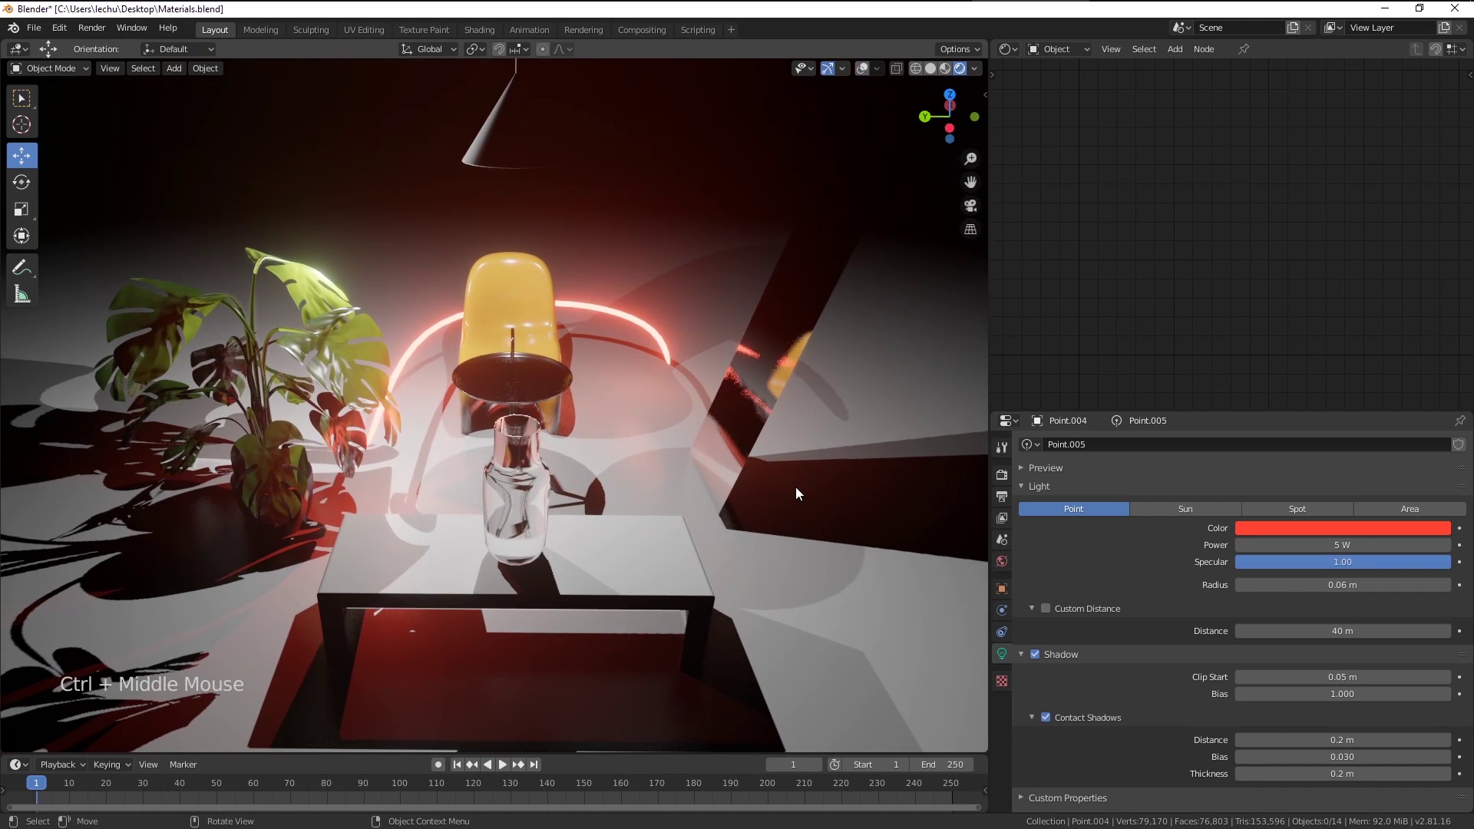